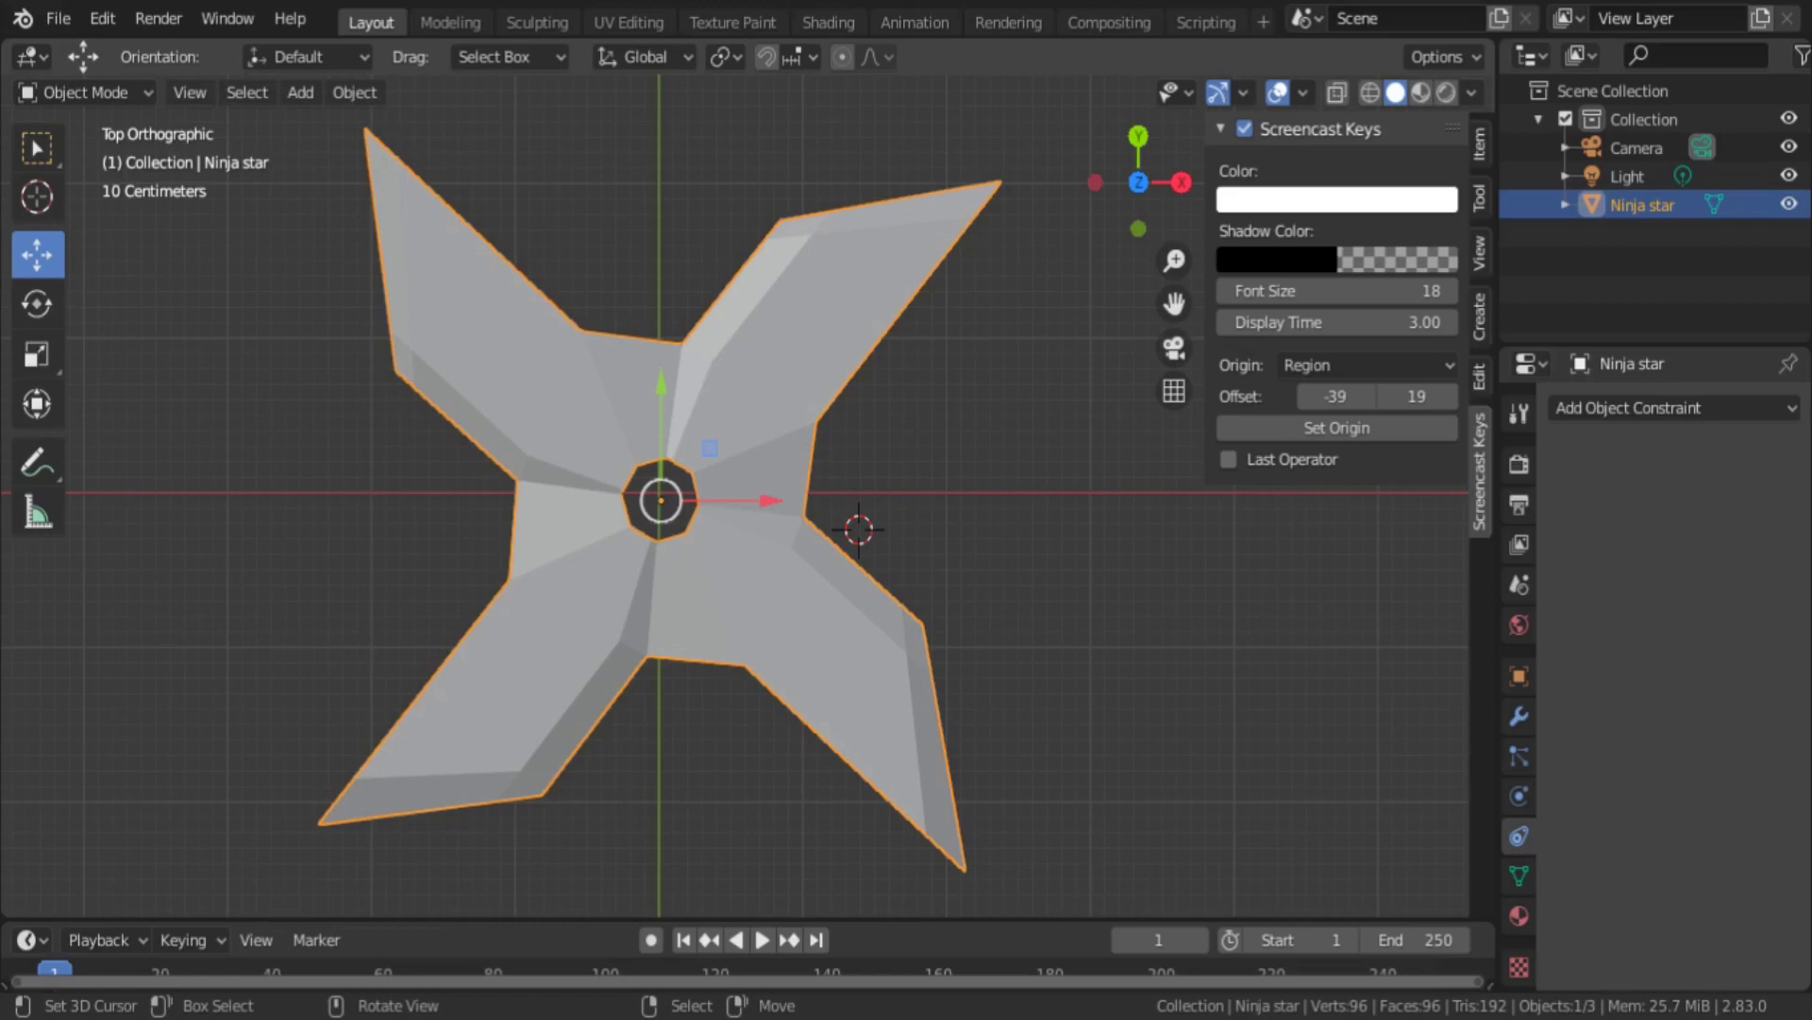
- Select the ninja star and snap the 3D cursor to its centre via Cursor to Selected
scroll(down, 3)
scroll(up, 3)
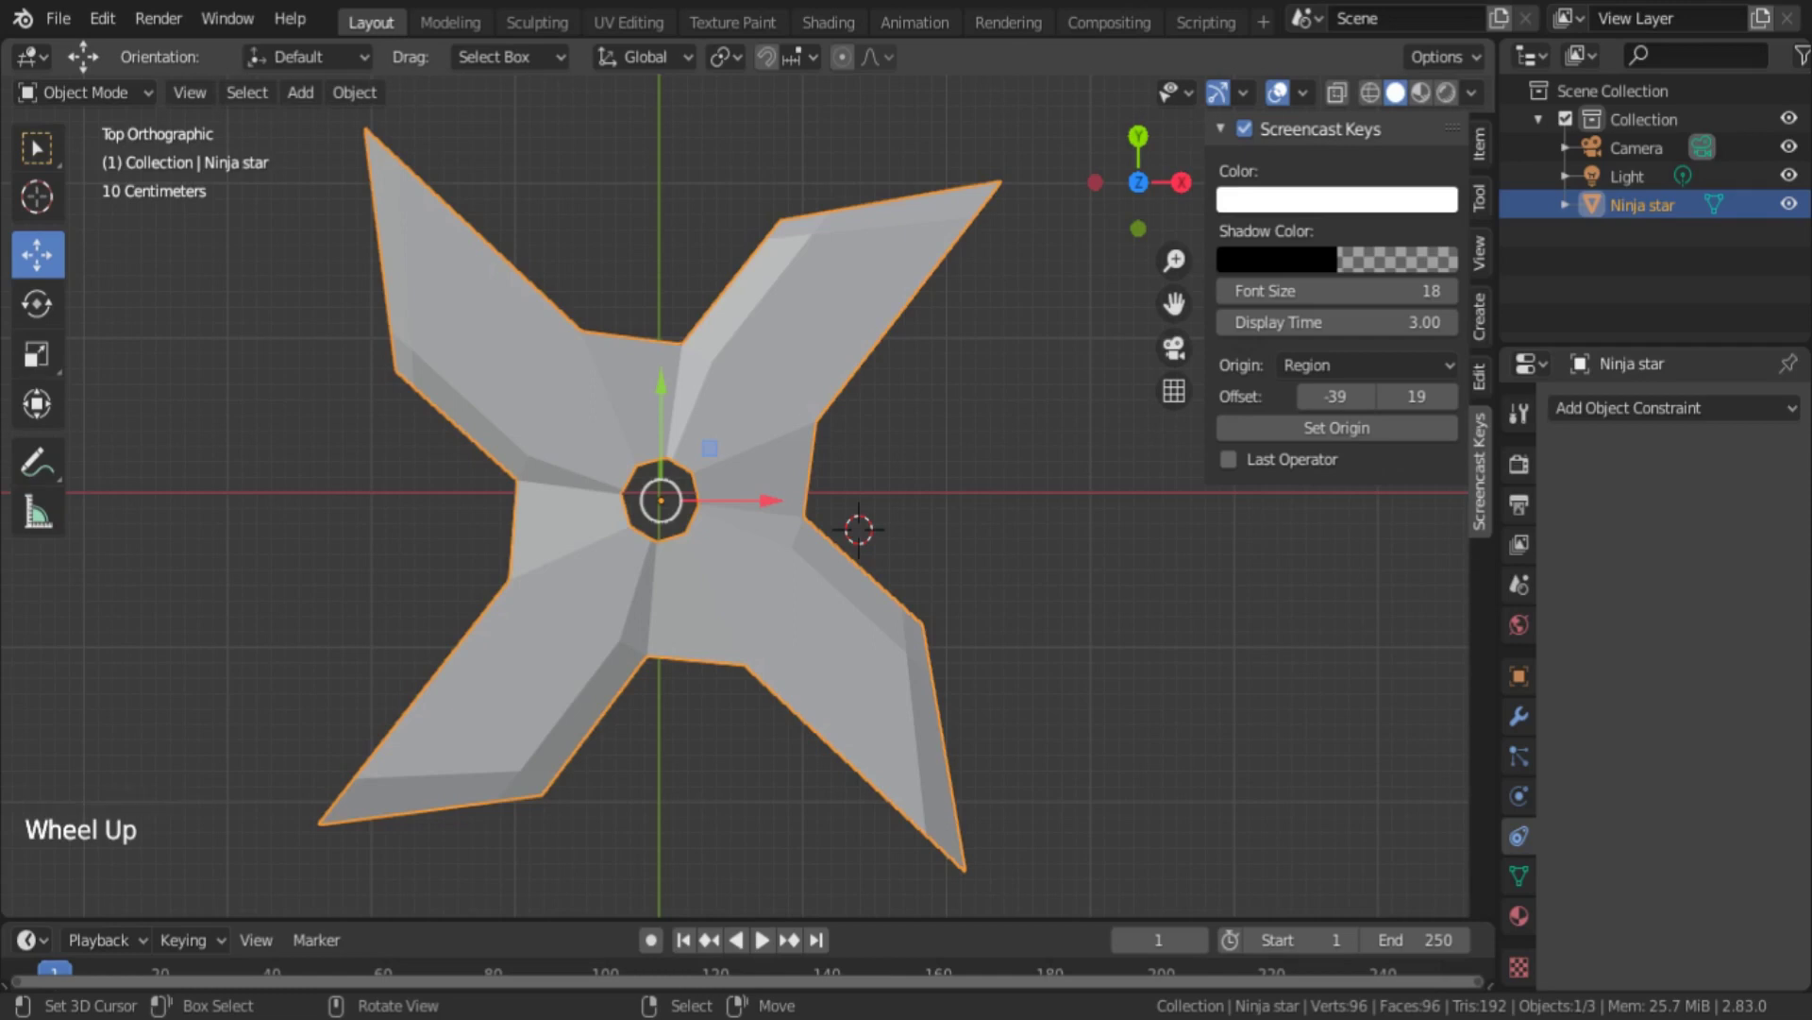
right_click(779, 644)
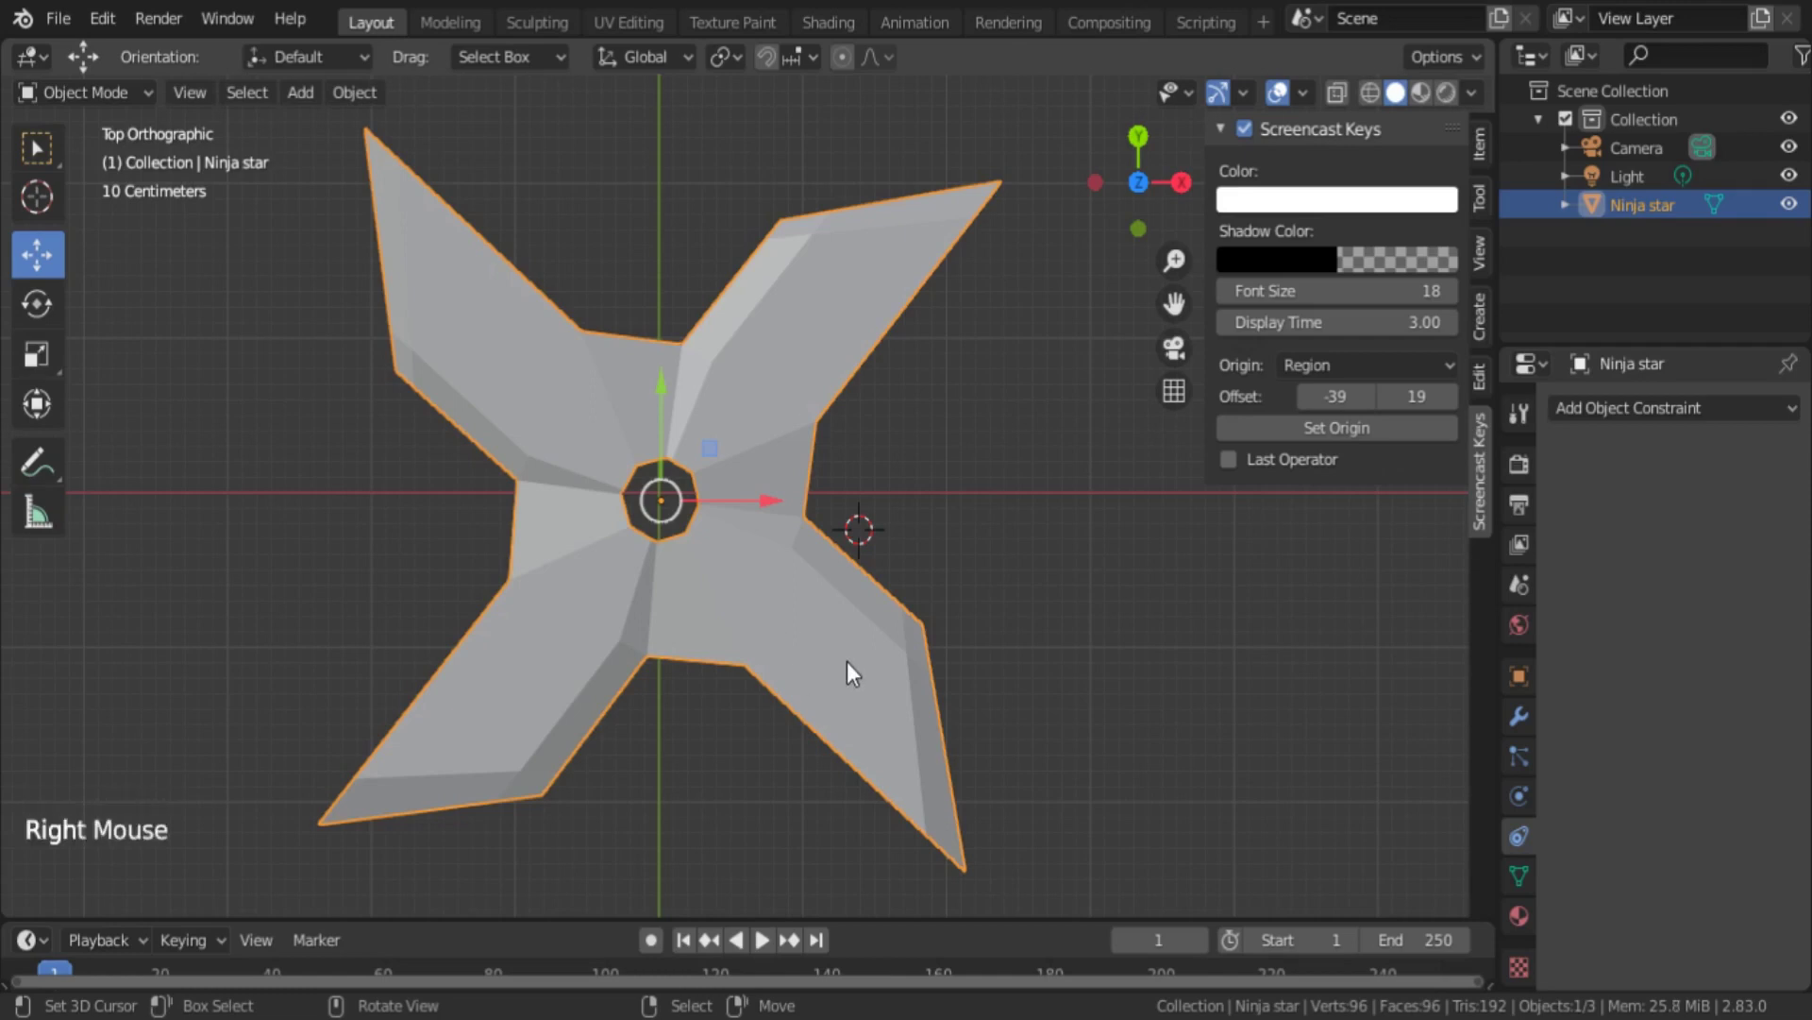
key(shift+s)
key(shift+s)
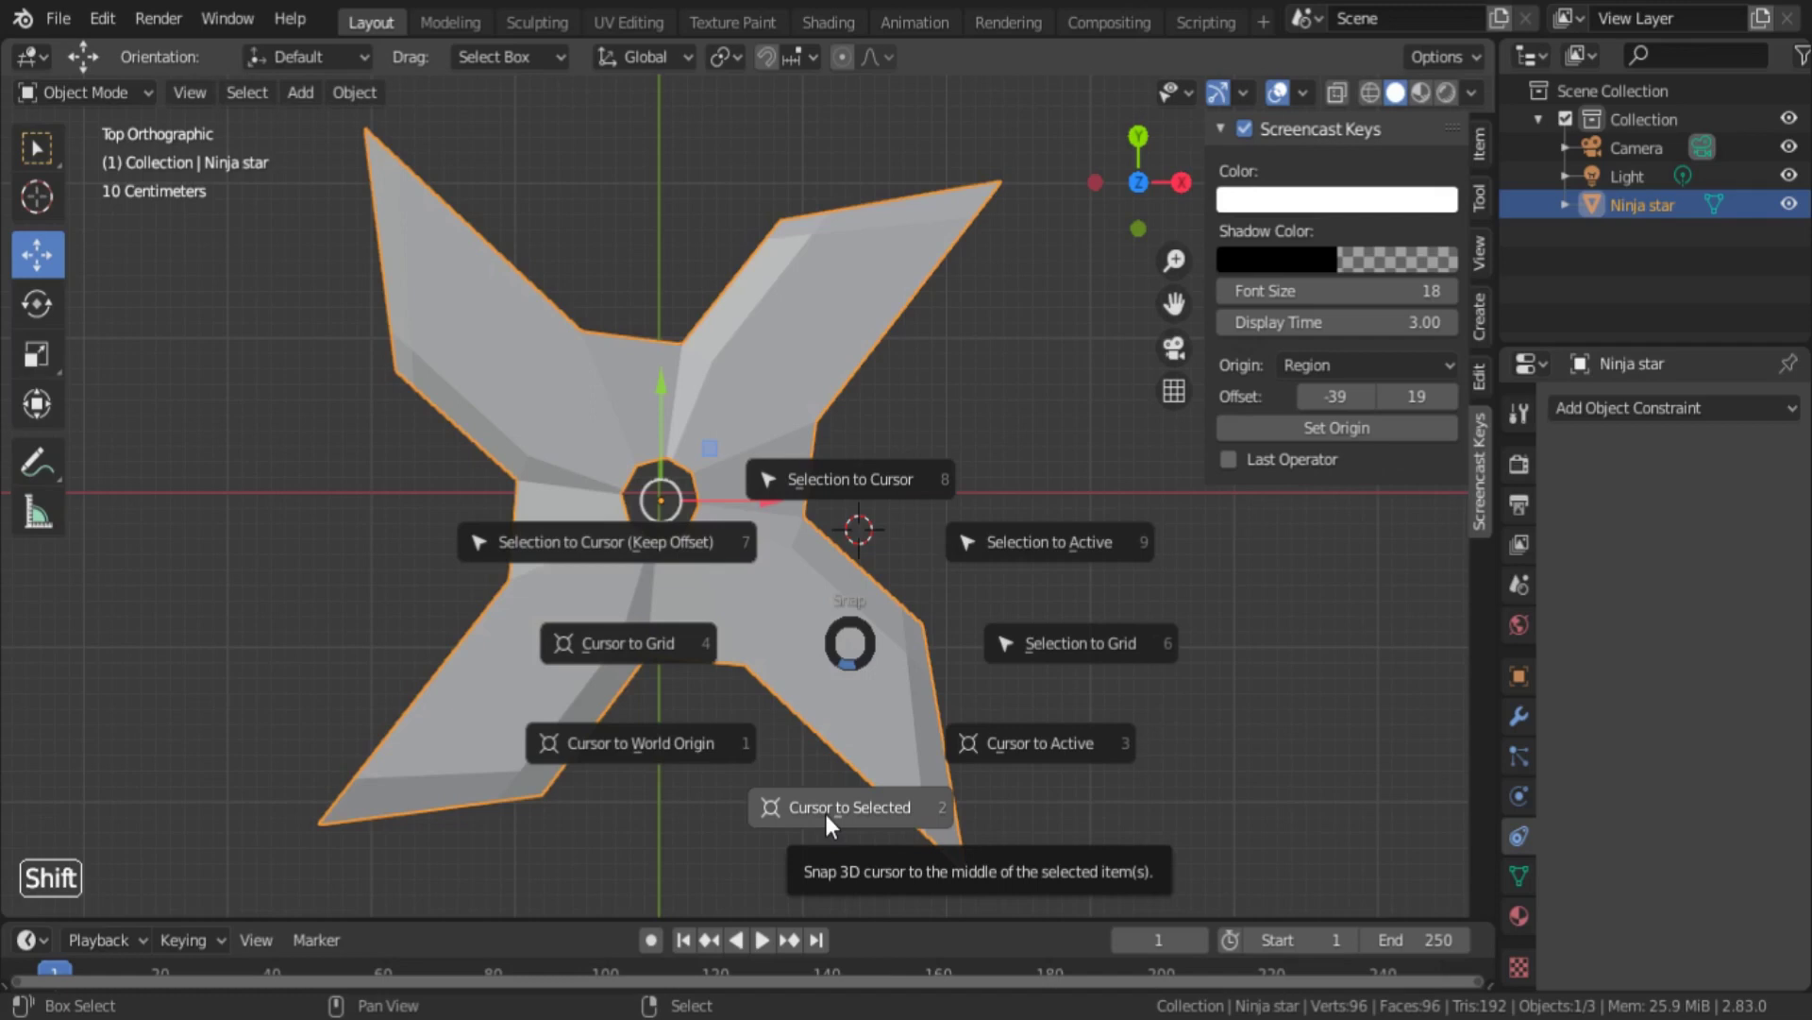
scroll(down, 3)
scroll(up, 3)
middle_click(582, 676)
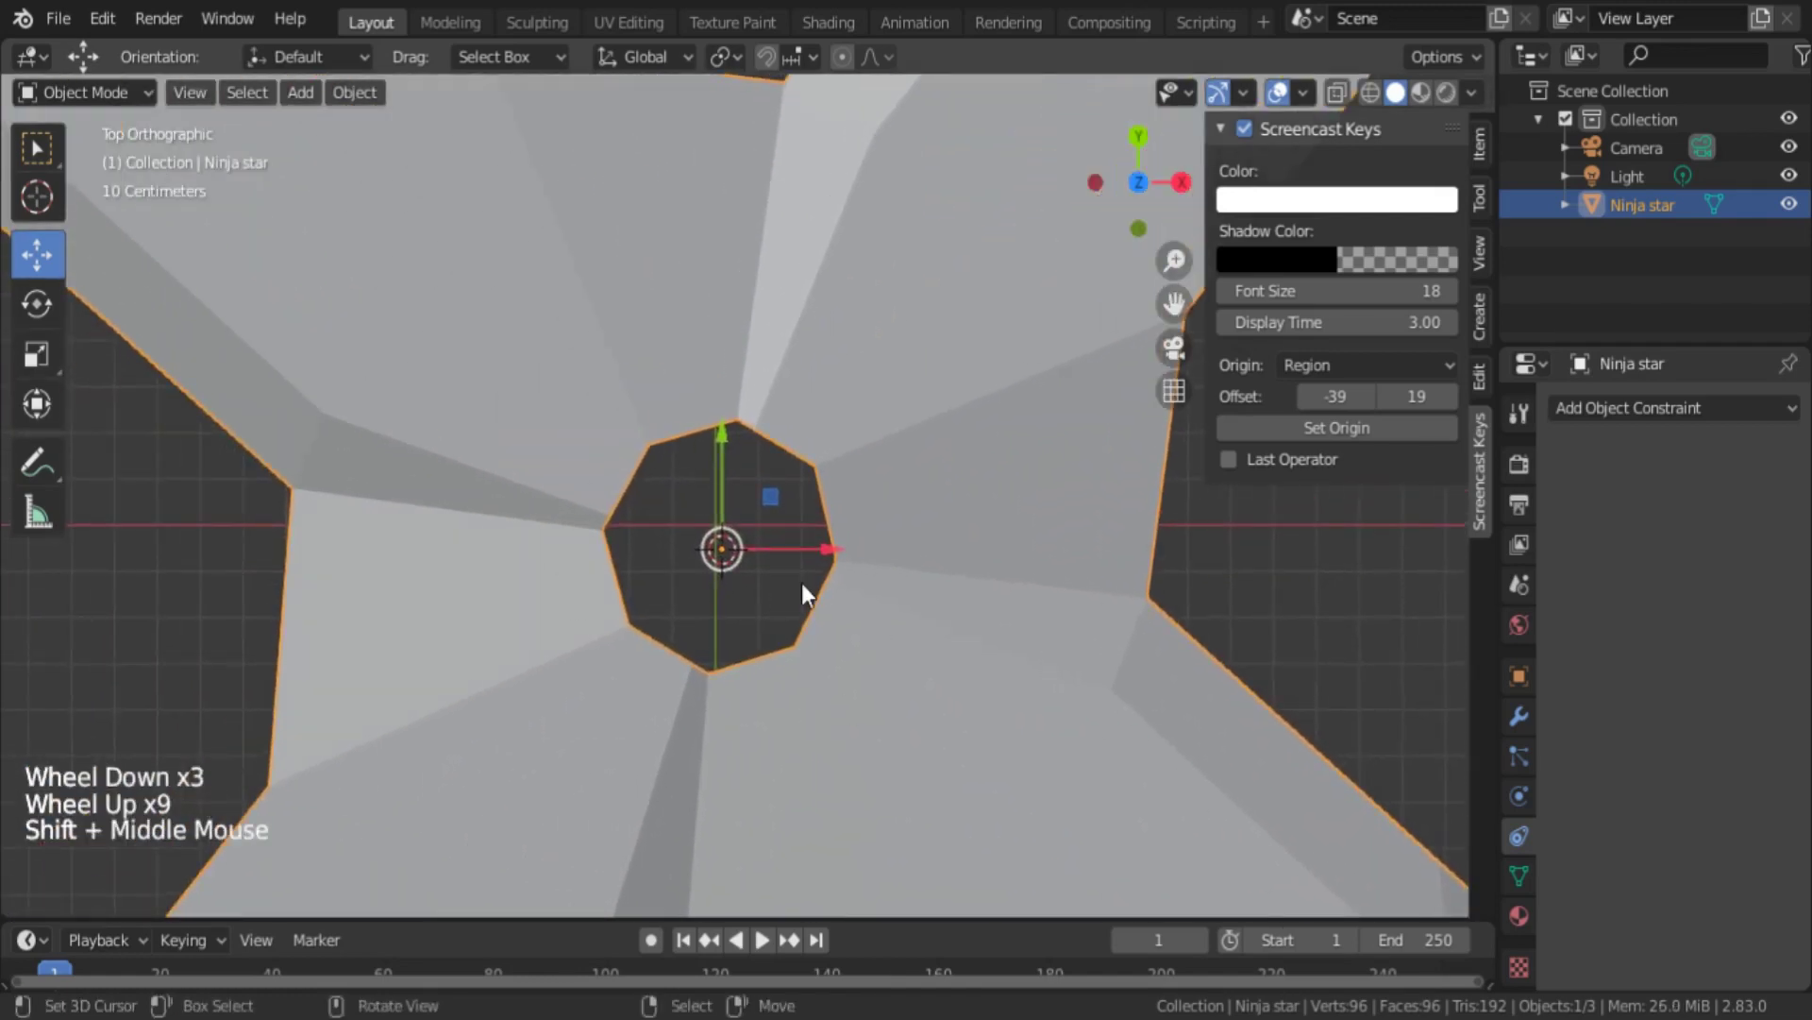
scroll(down, 3)
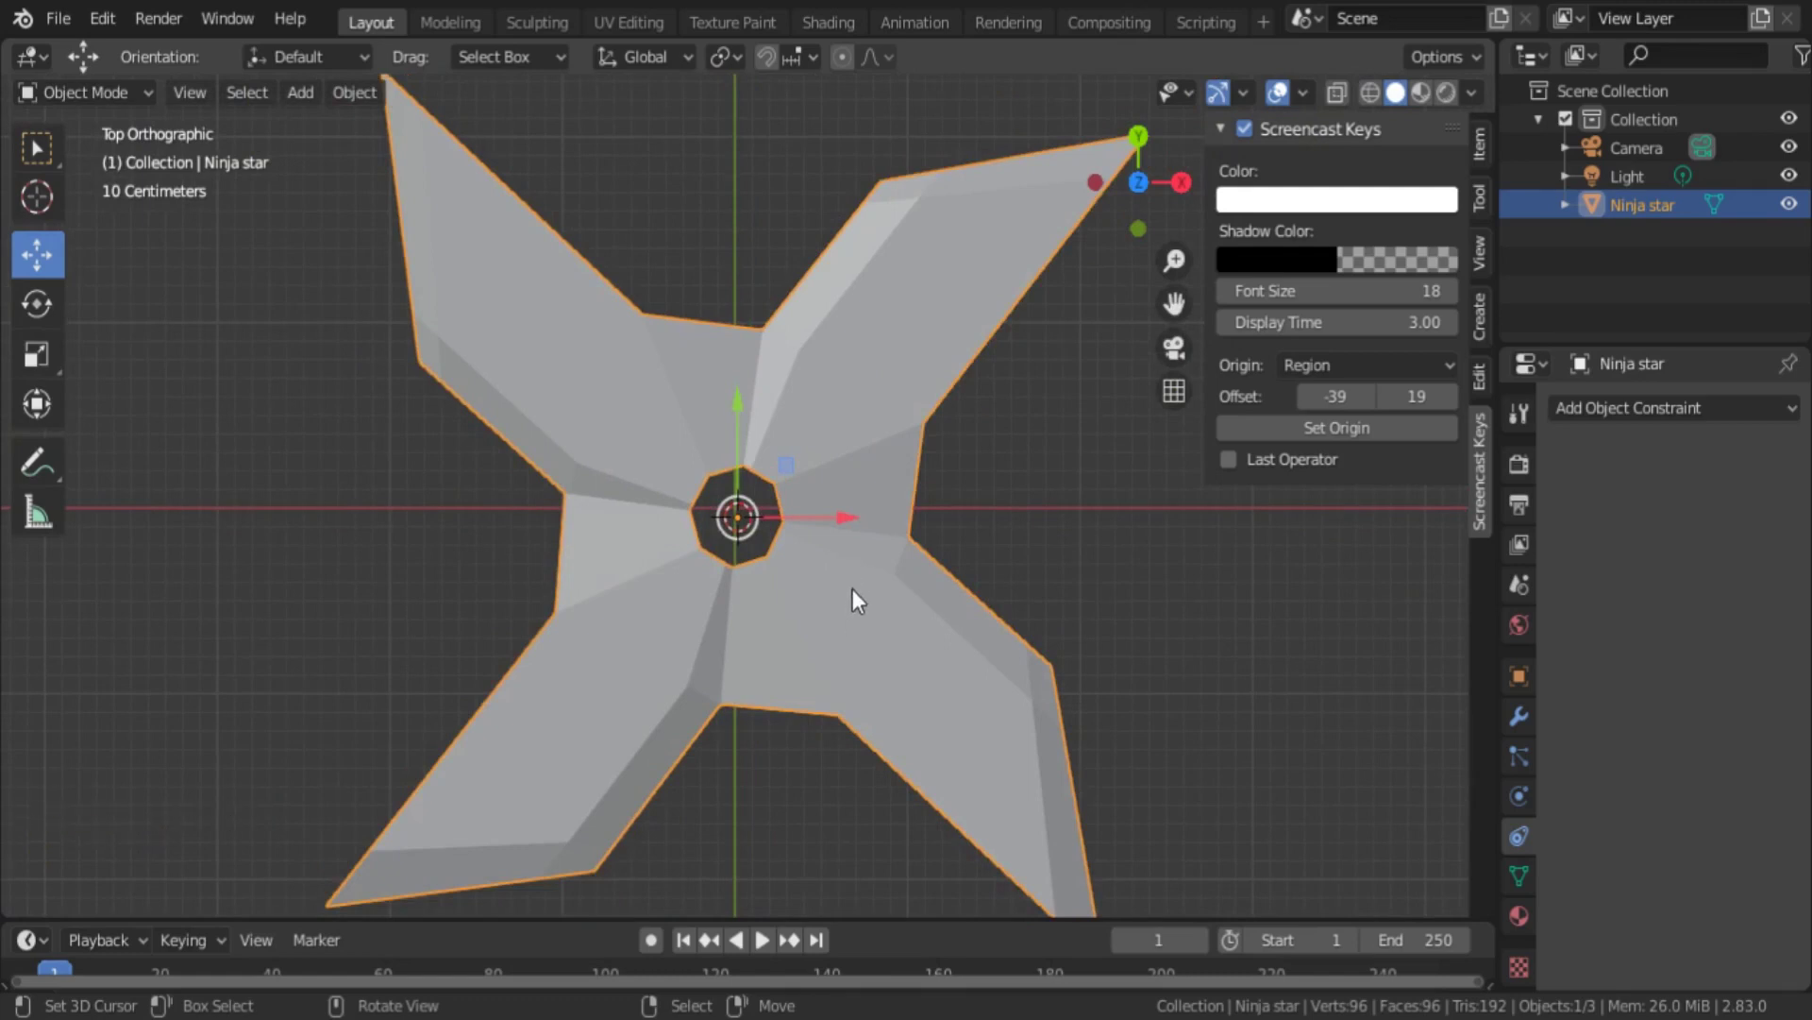
scroll(down, 3)
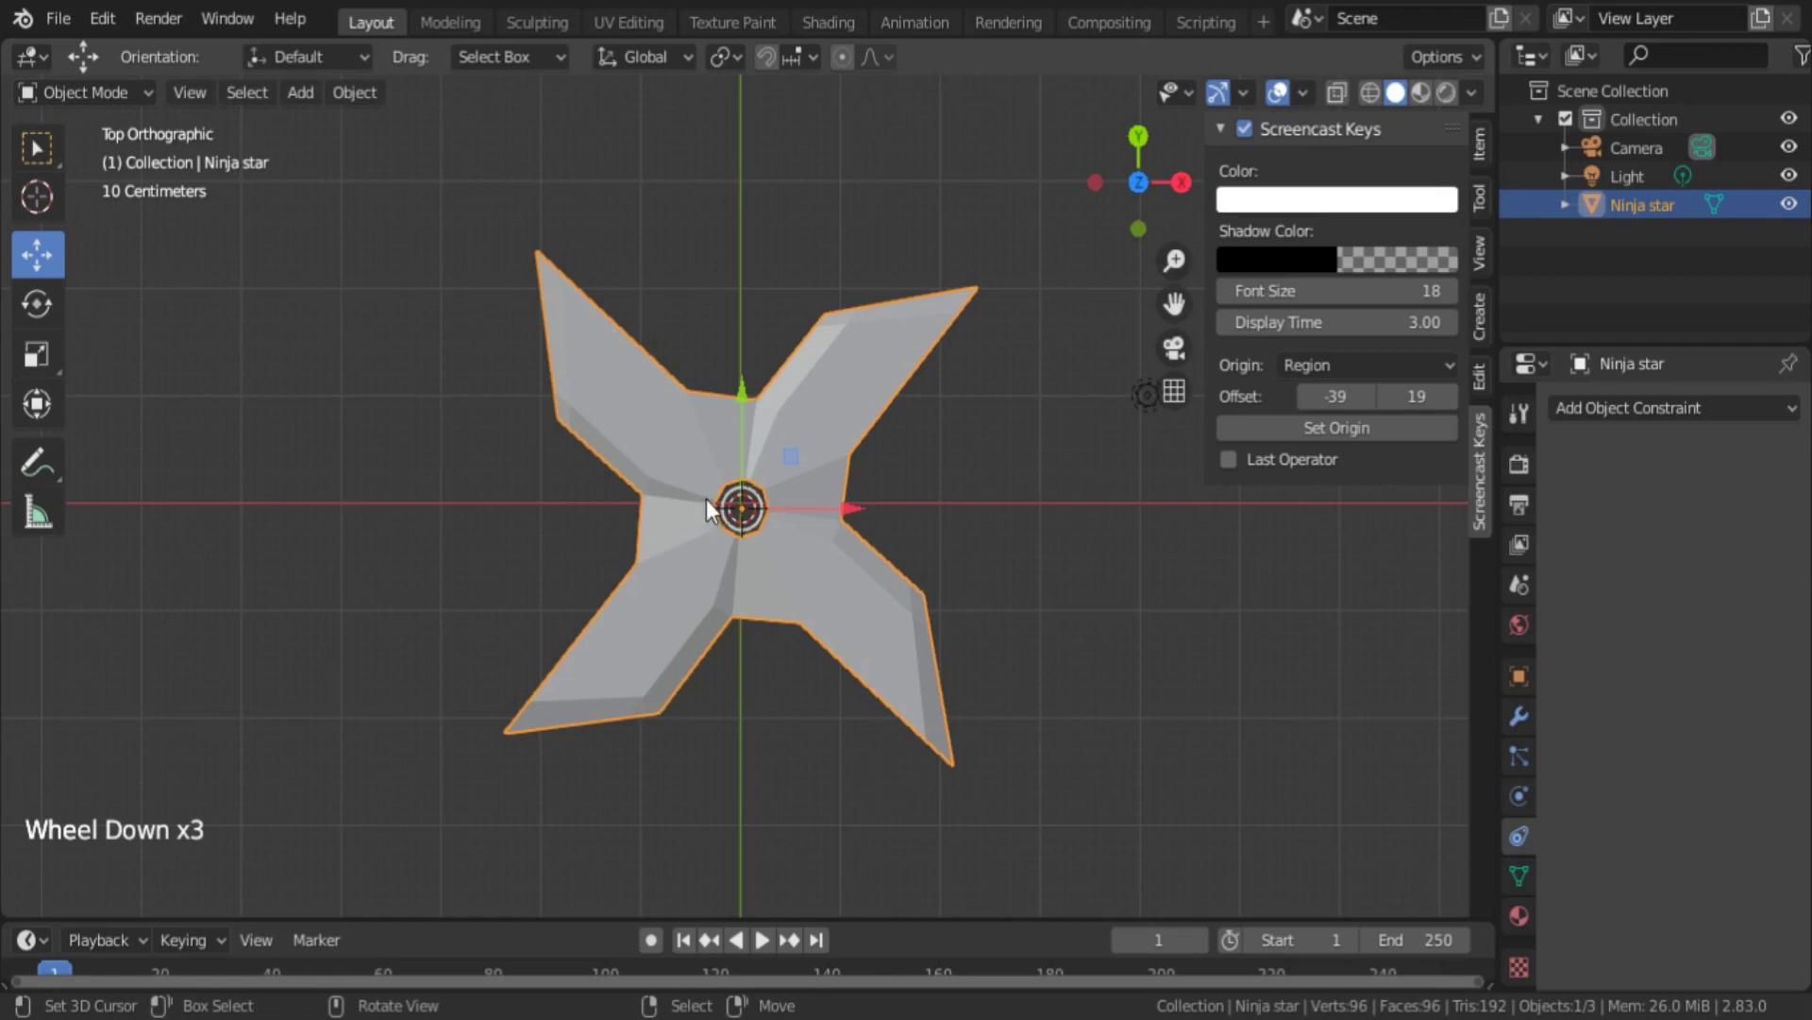
- Add a circle empty at the 3D cursor in the star's centre
key(shift+a)
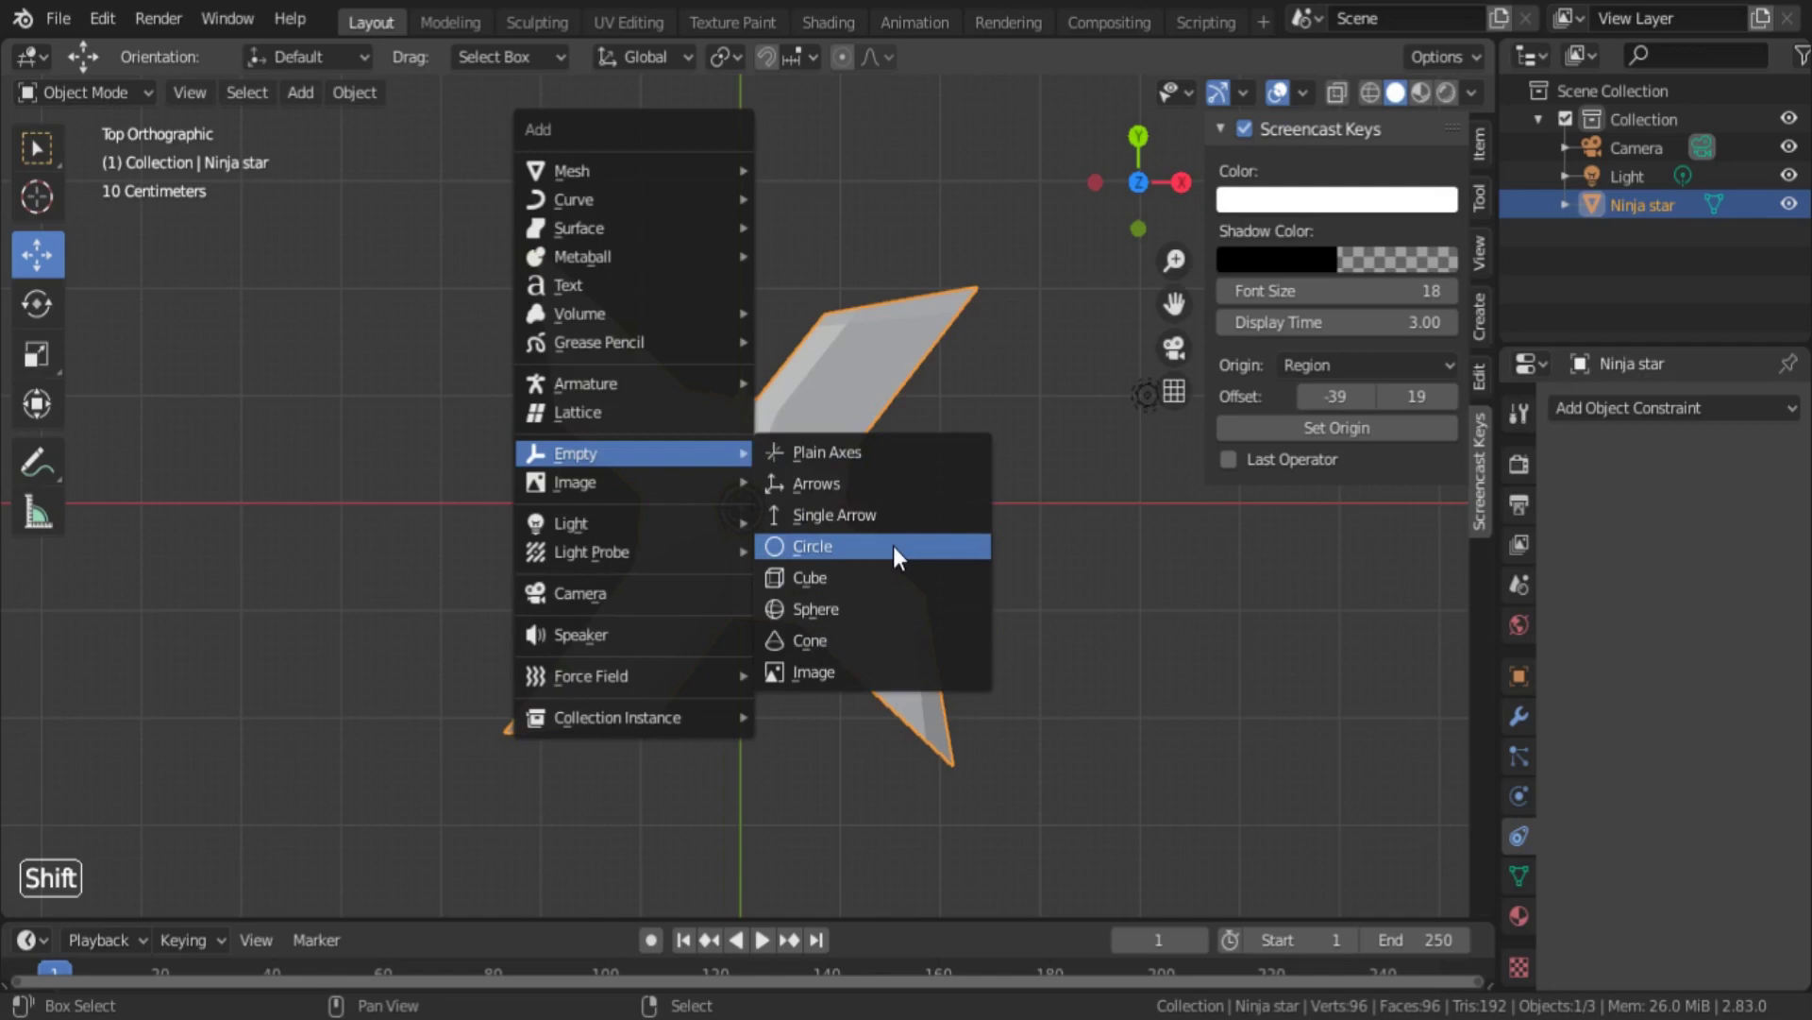
key(shift+a)
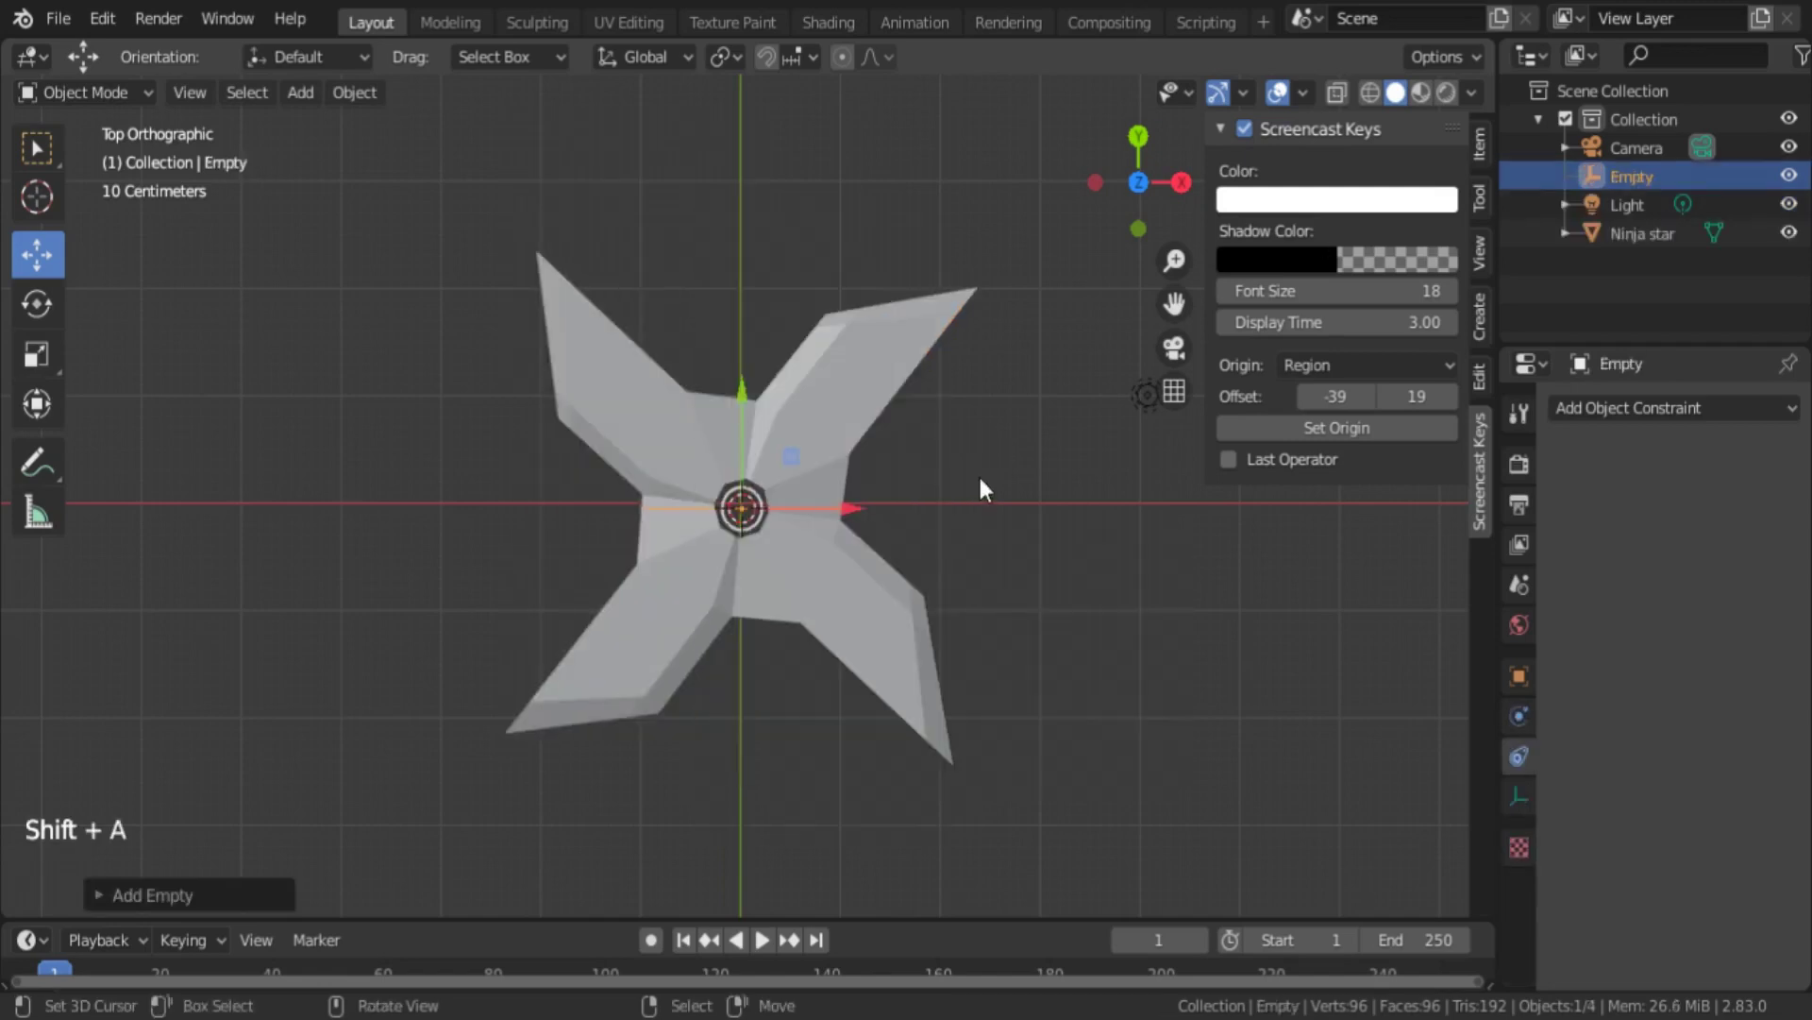
key(s)
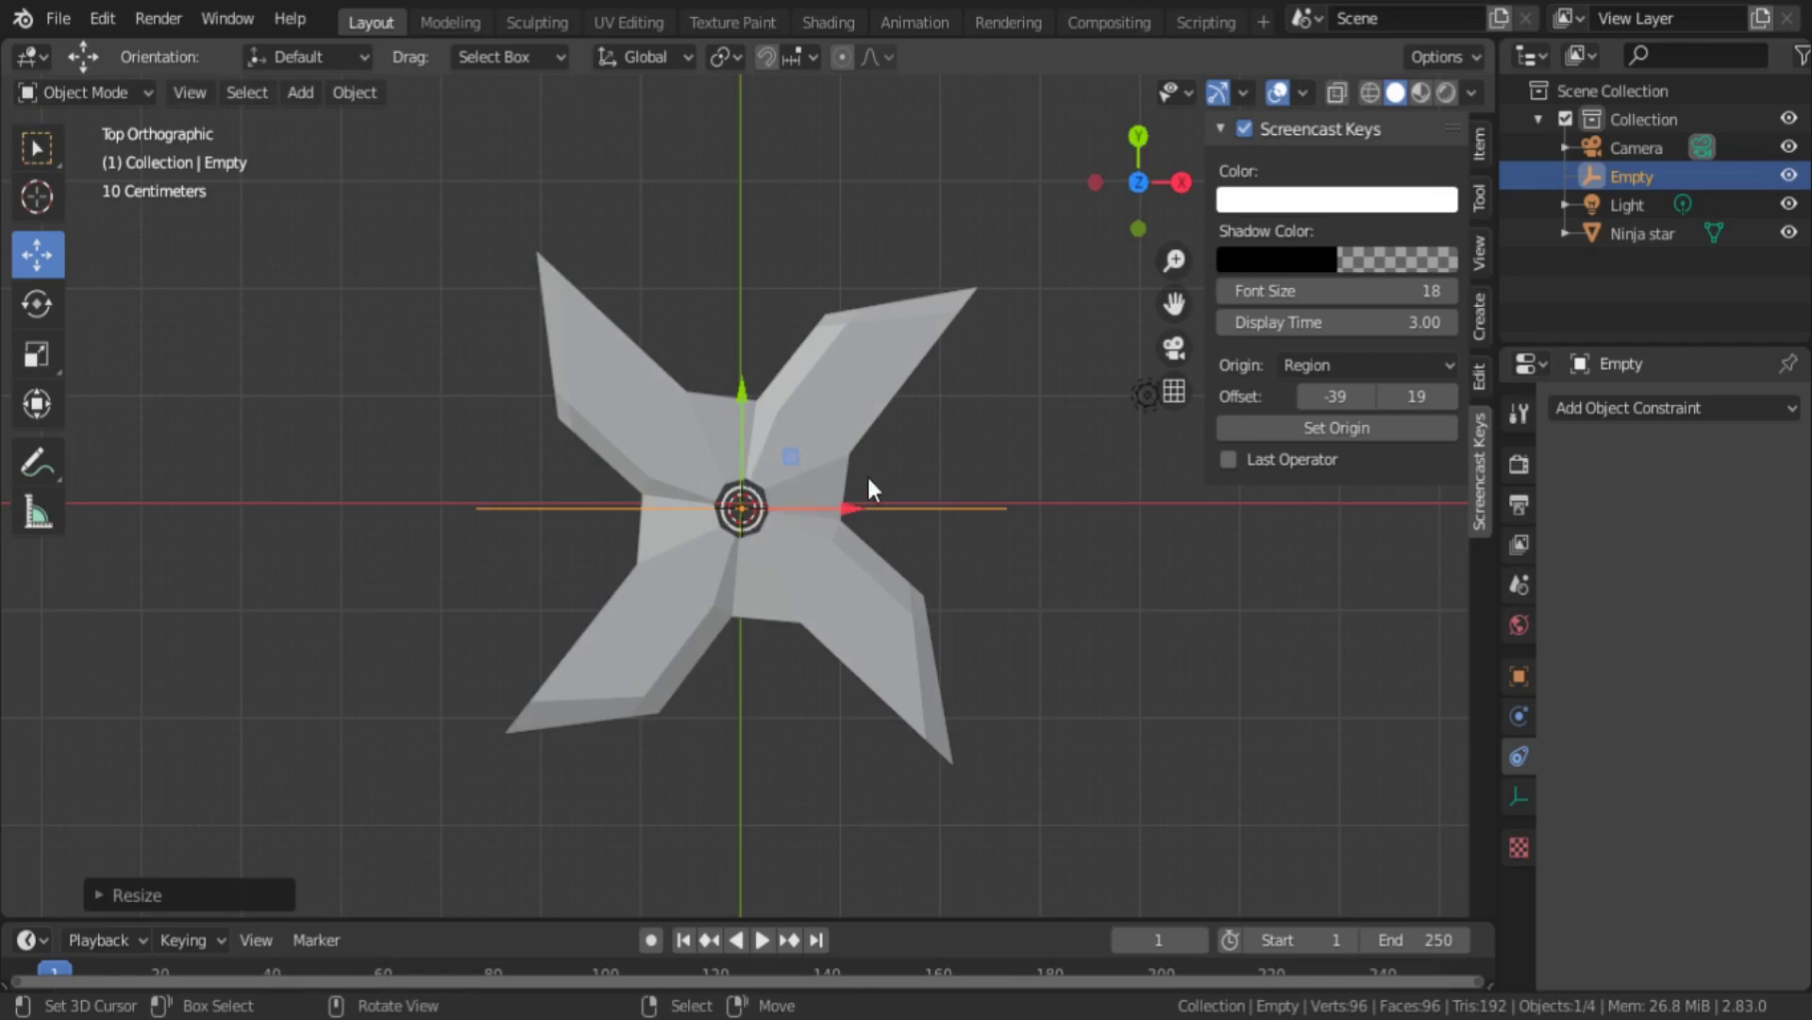
- Rotate the circle 90° on X to lie flat and scale it up to enclose the star
key(r)
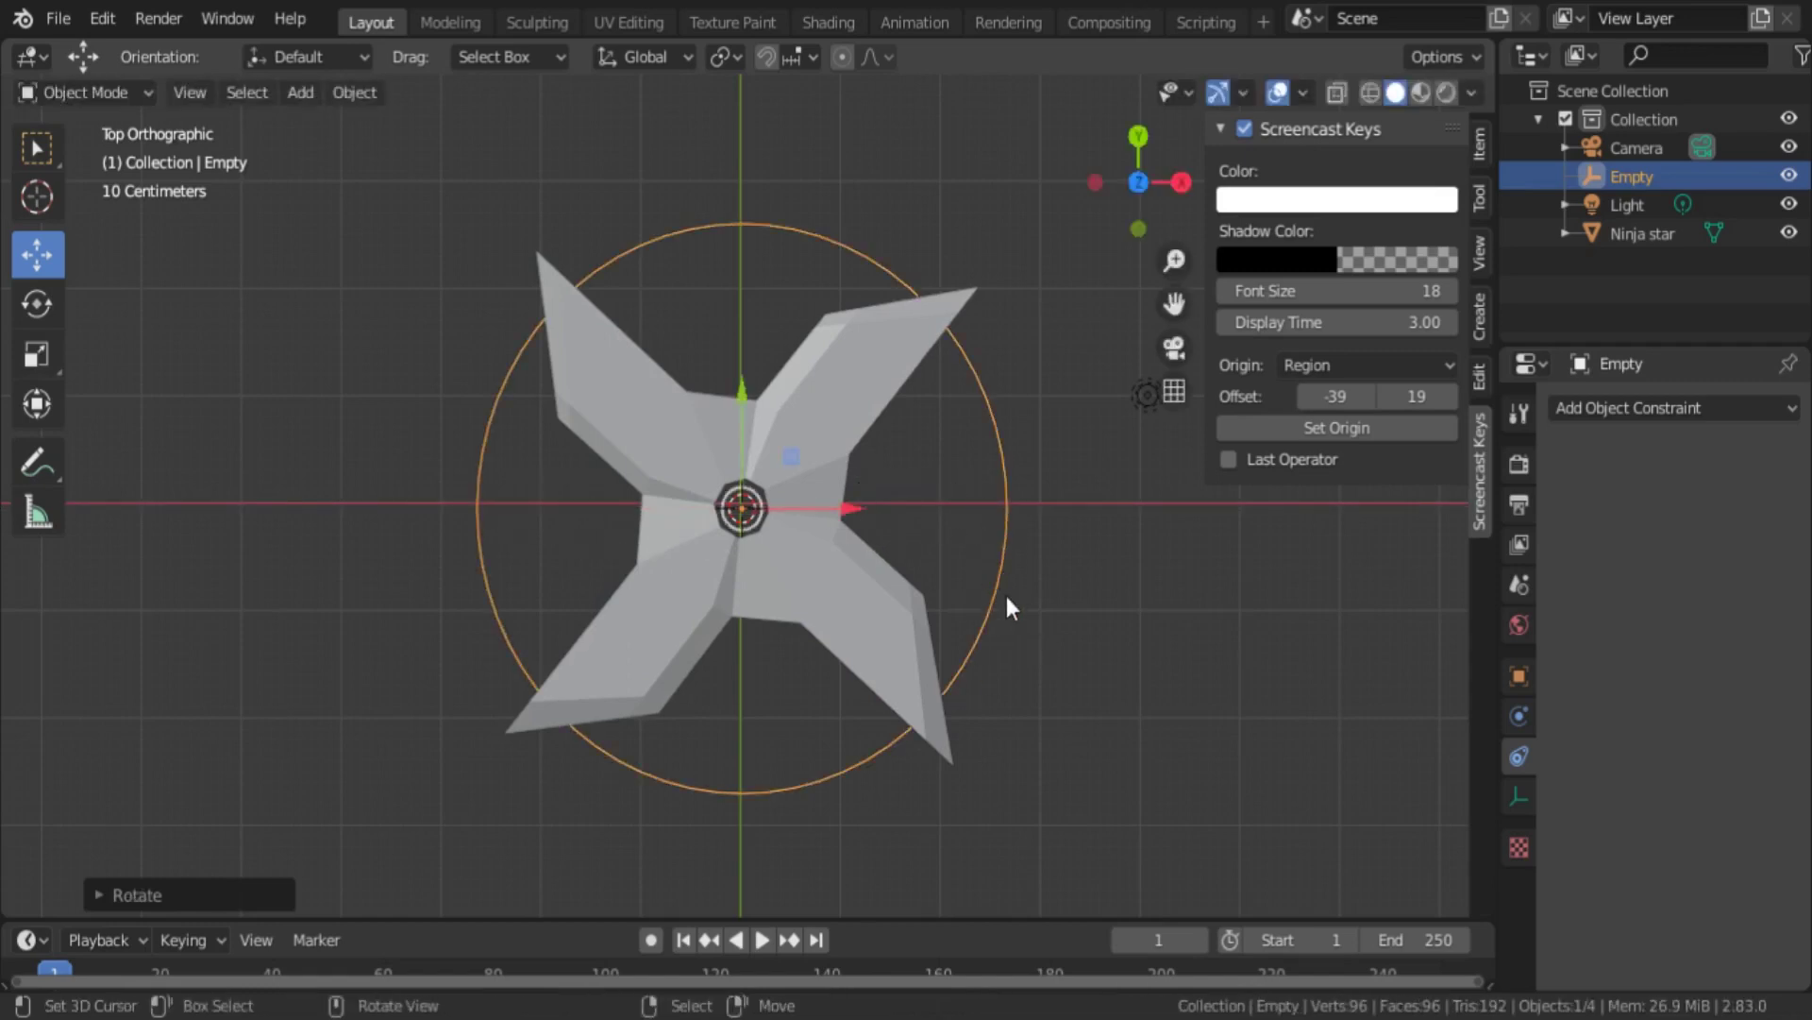
key(s)
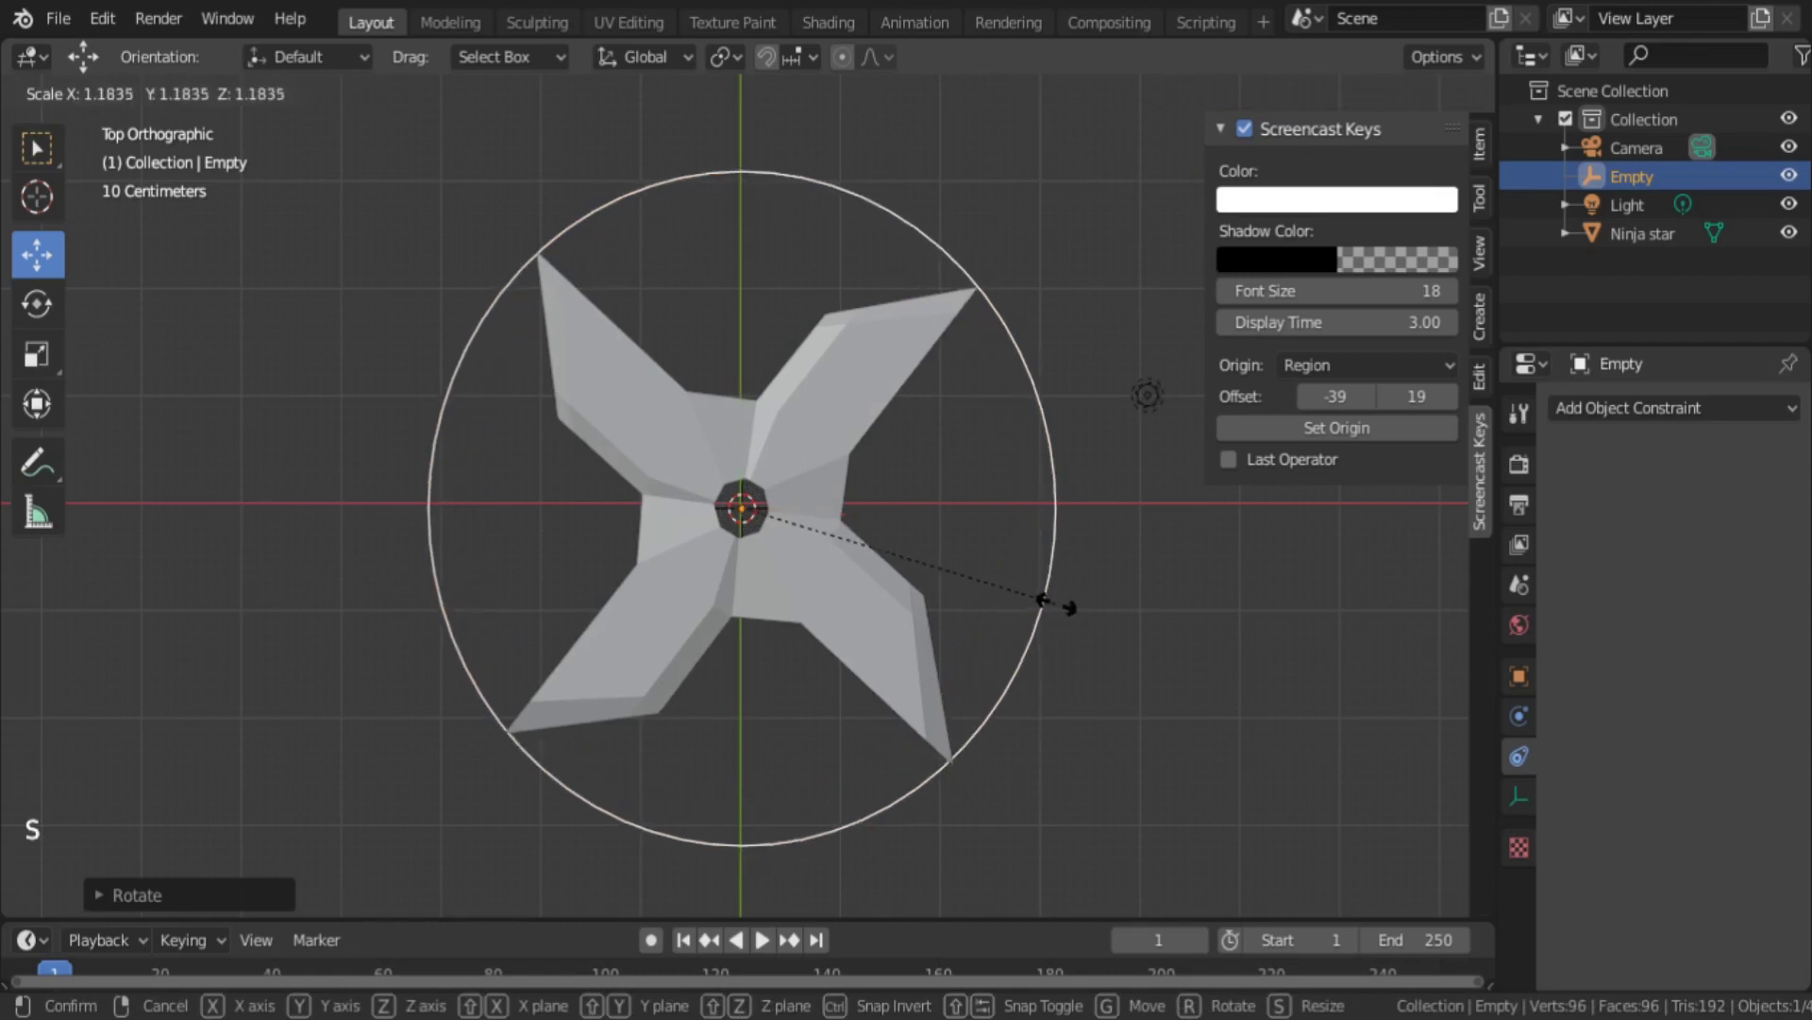
right_click(1172, 679)
right_click(868, 584)
- Rename the circle empty to 'Ninja star controller' and reselect it
key(F2)
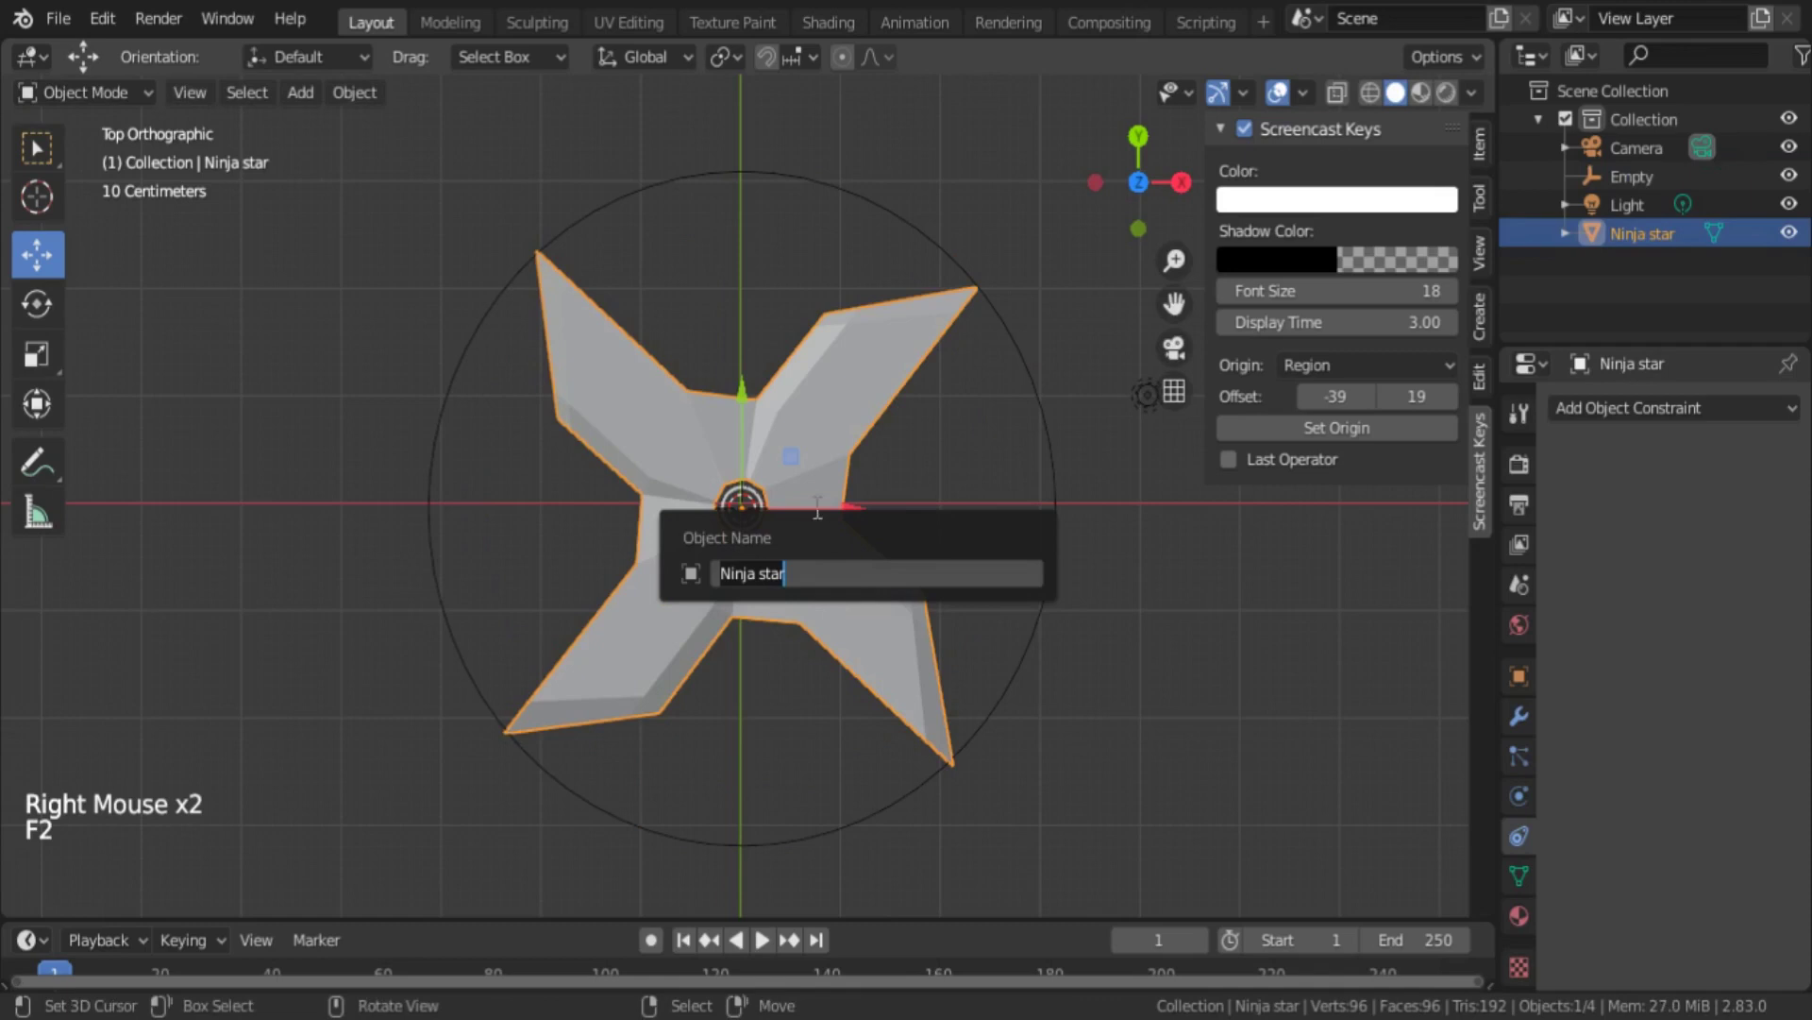
right_click(1061, 399)
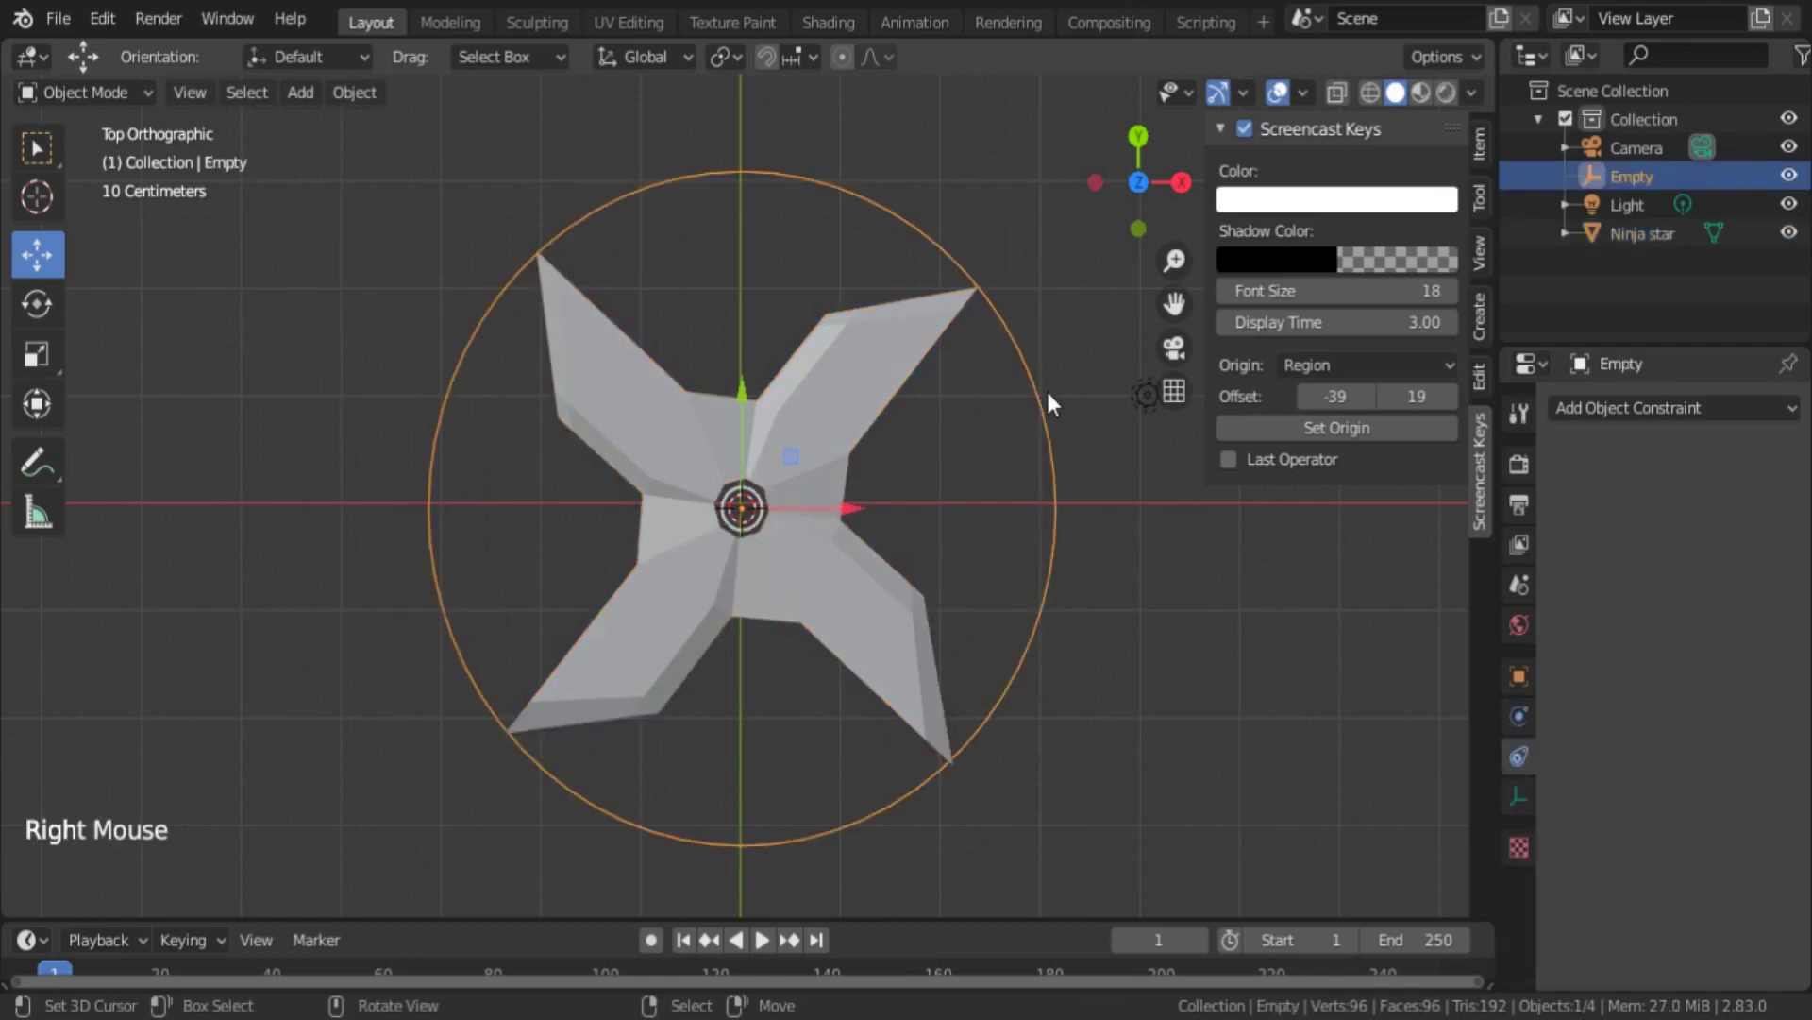
key(F2)
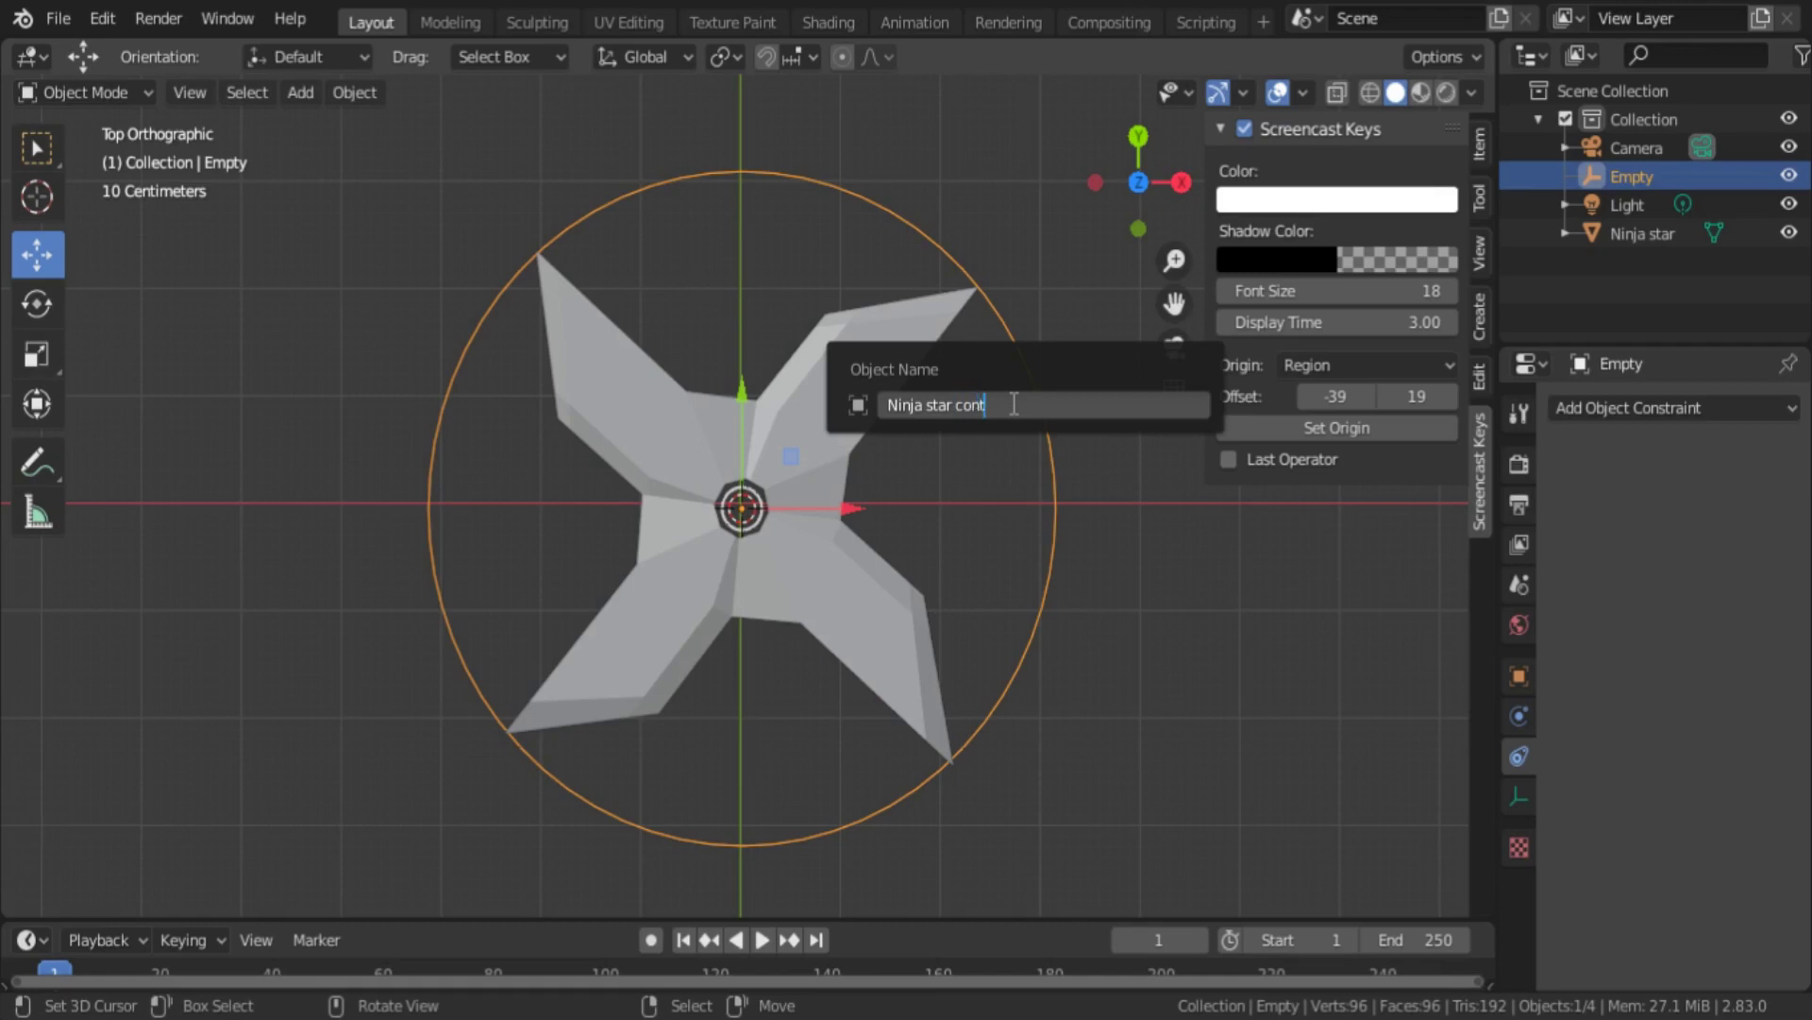
key(l)
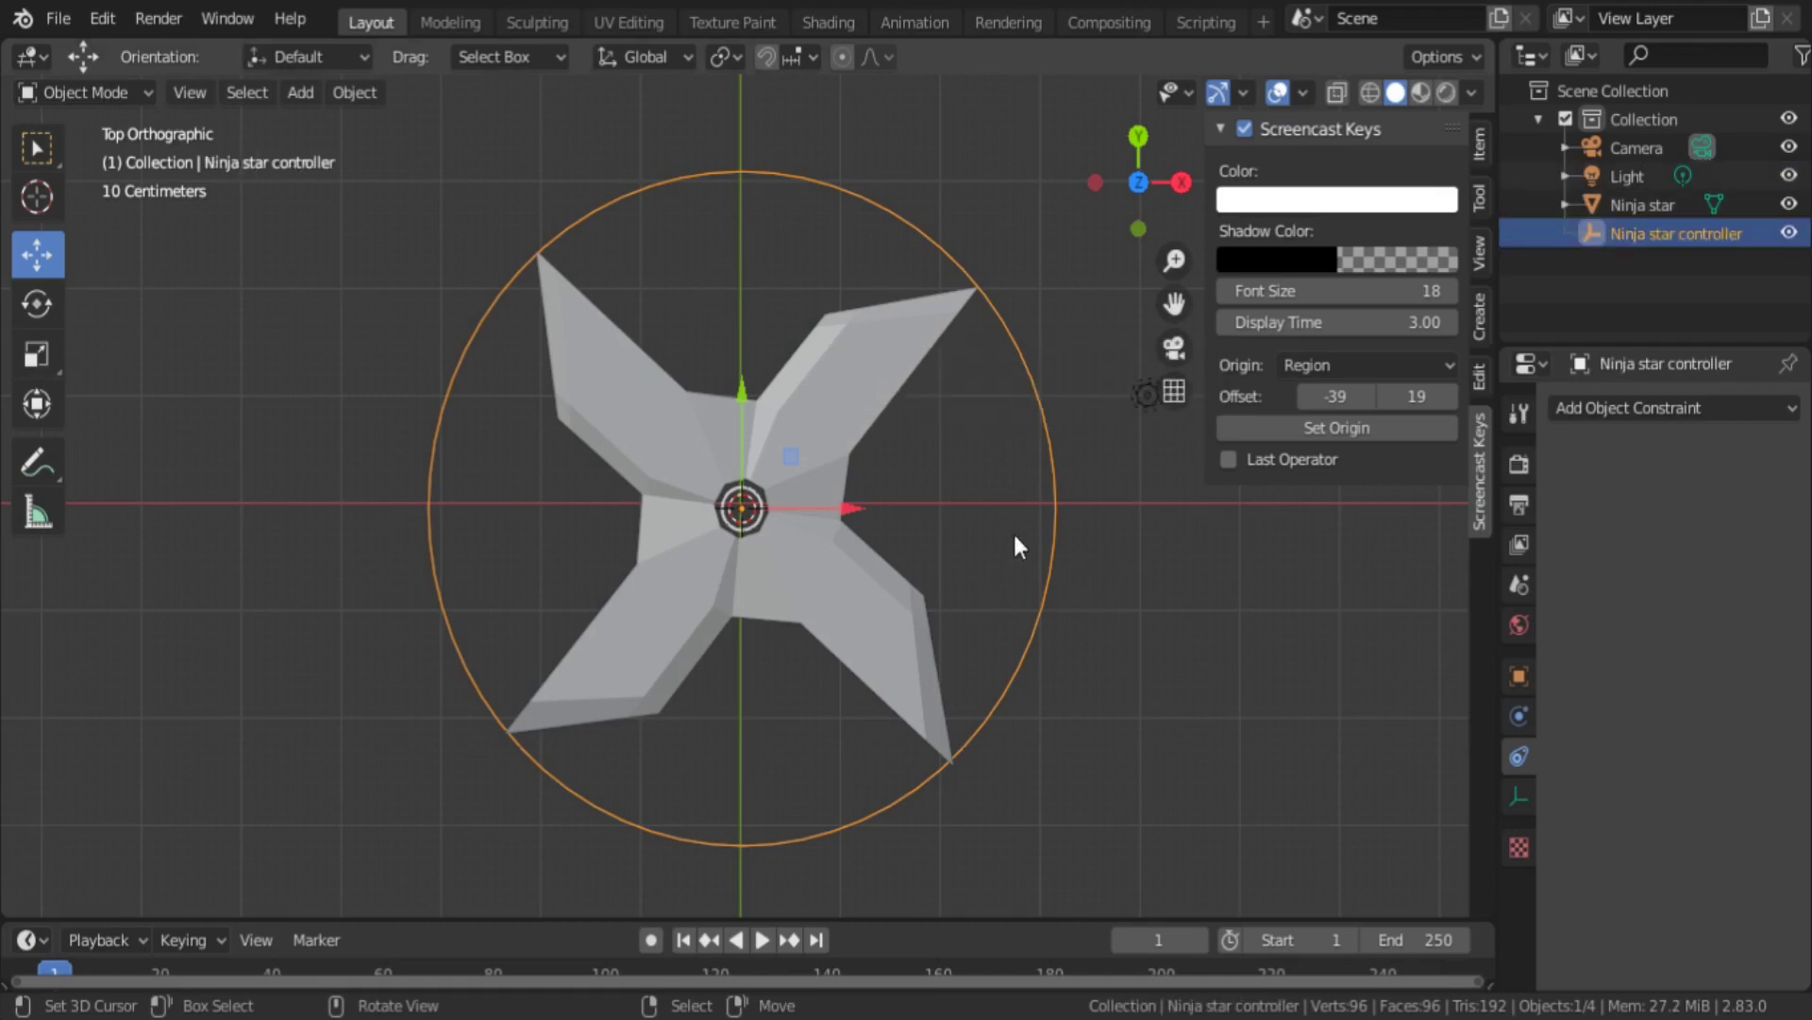
right_click(1234, 719)
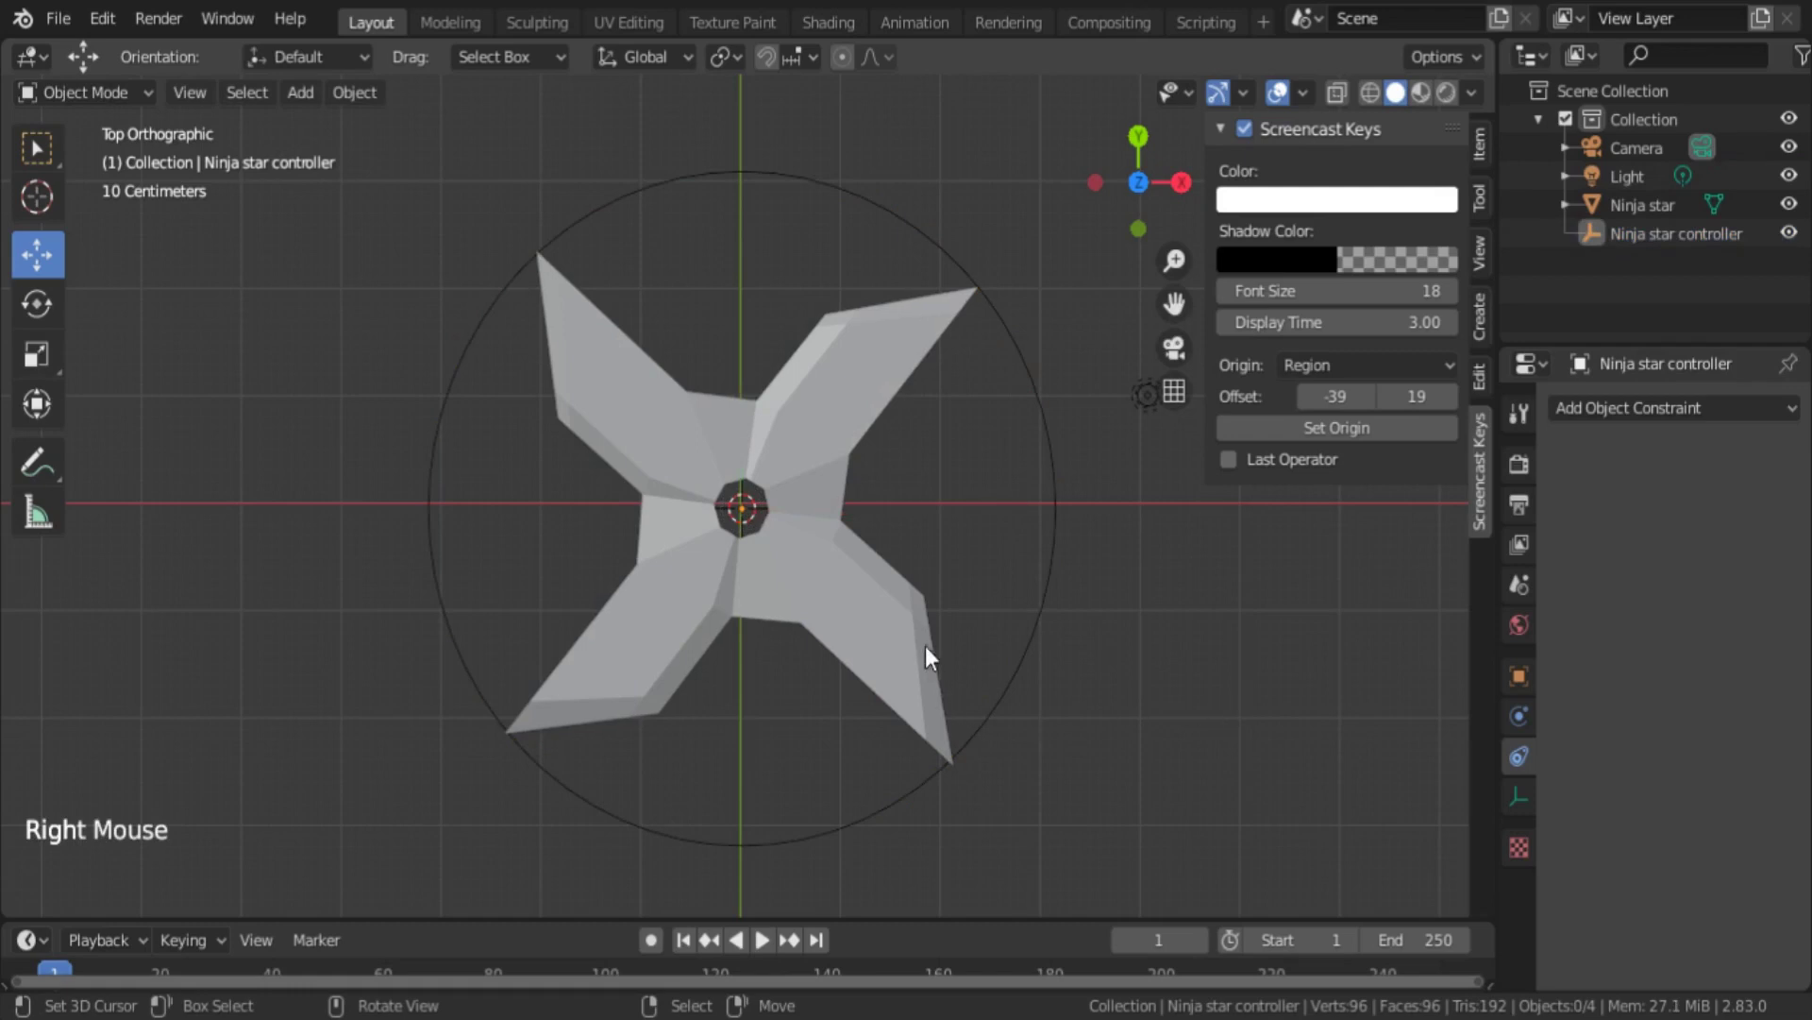
right_click(1071, 509)
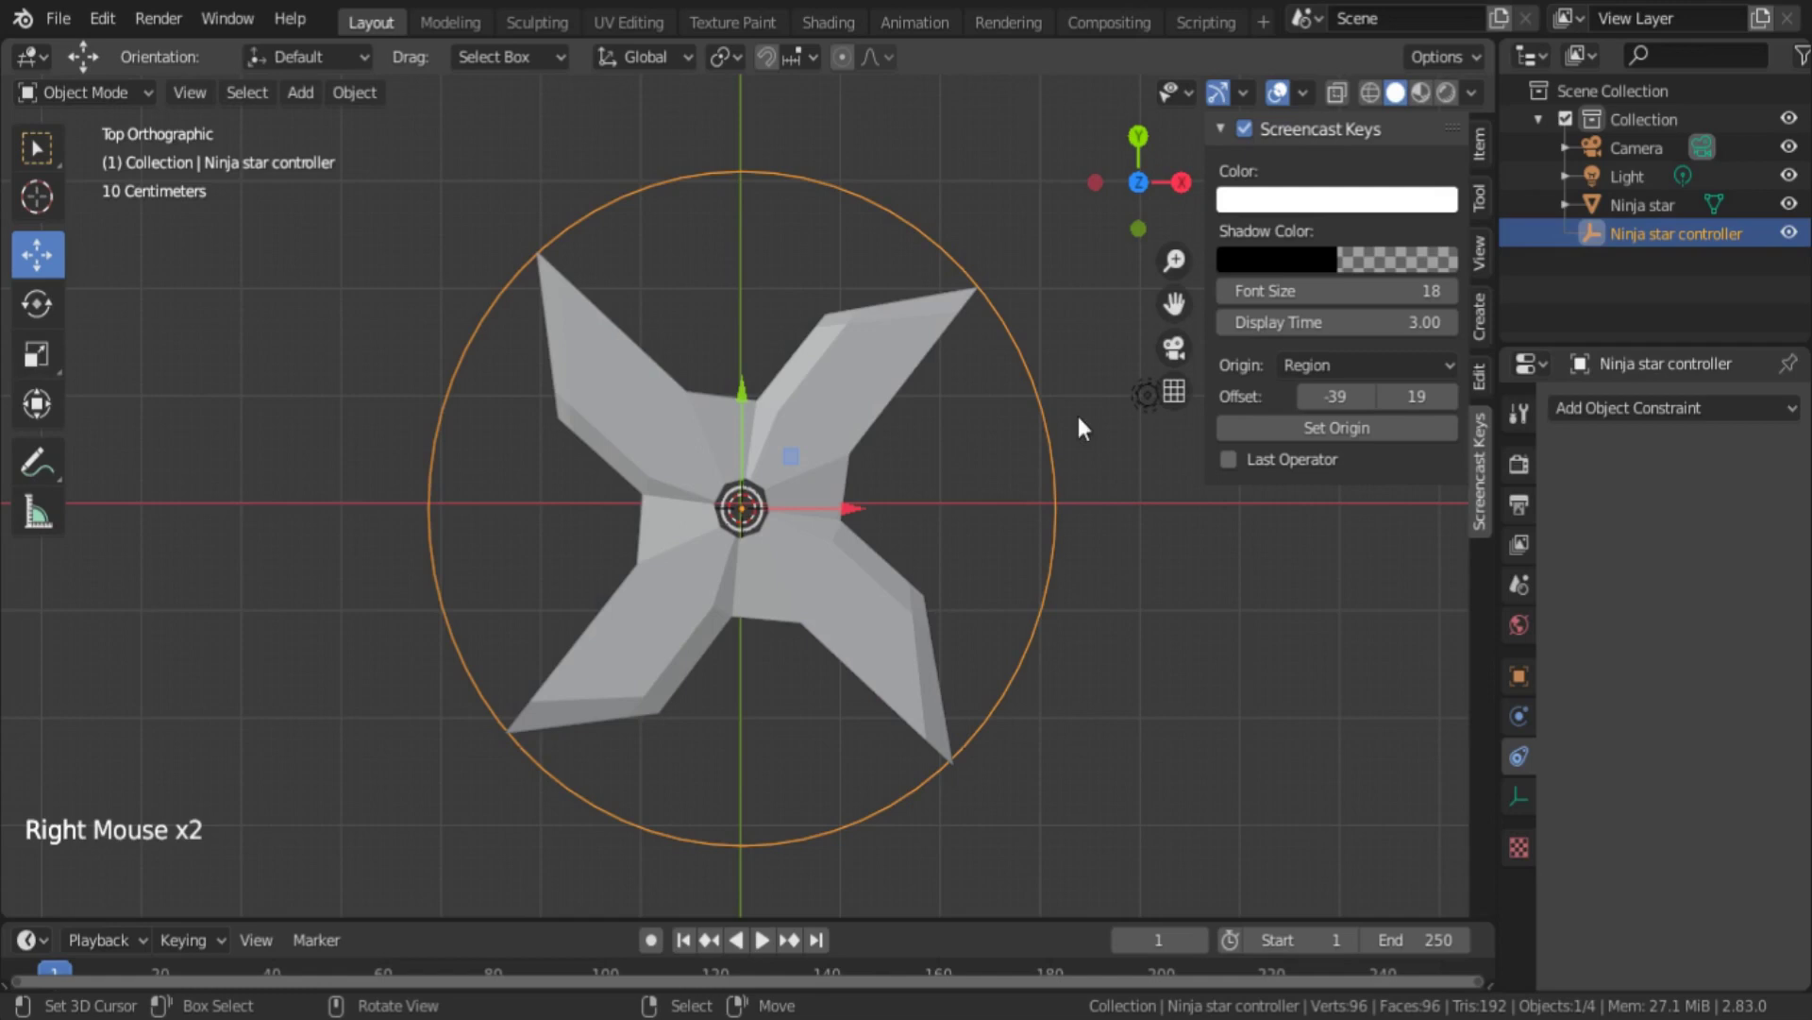
- Select the ninja star, then add the controller circle to the selection
right_click(861, 579)
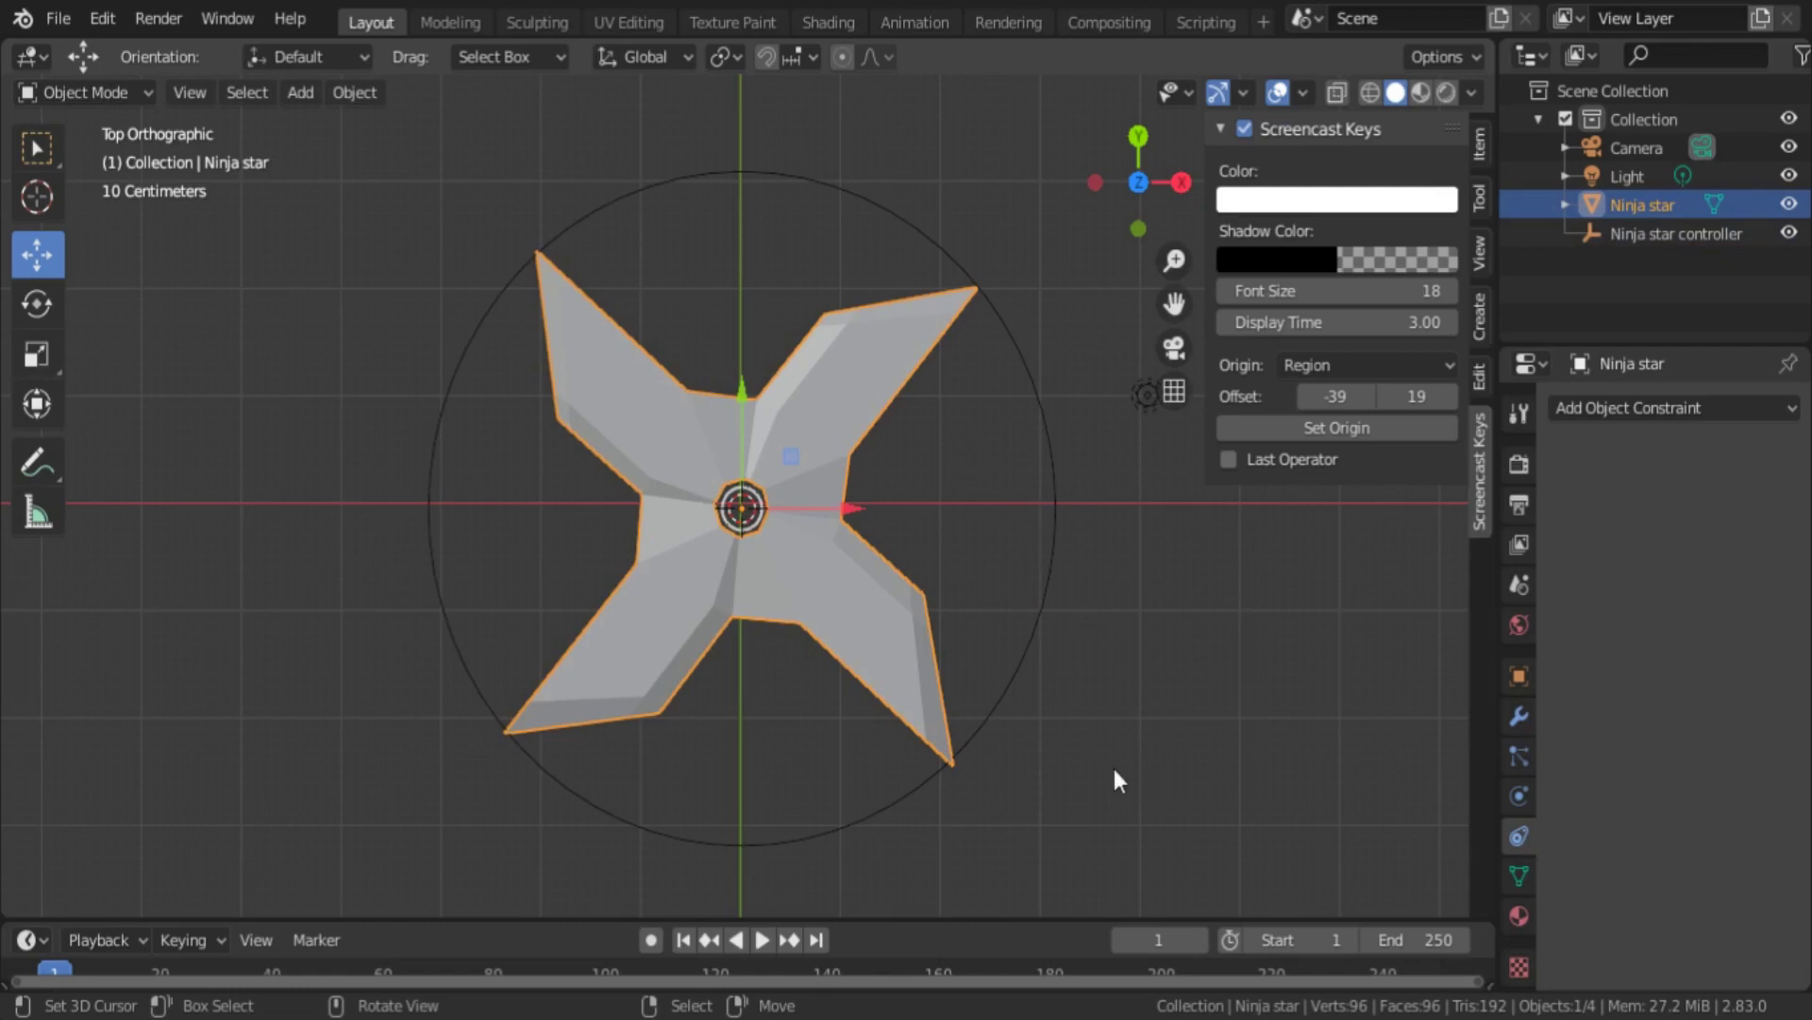
right_click(1108, 833)
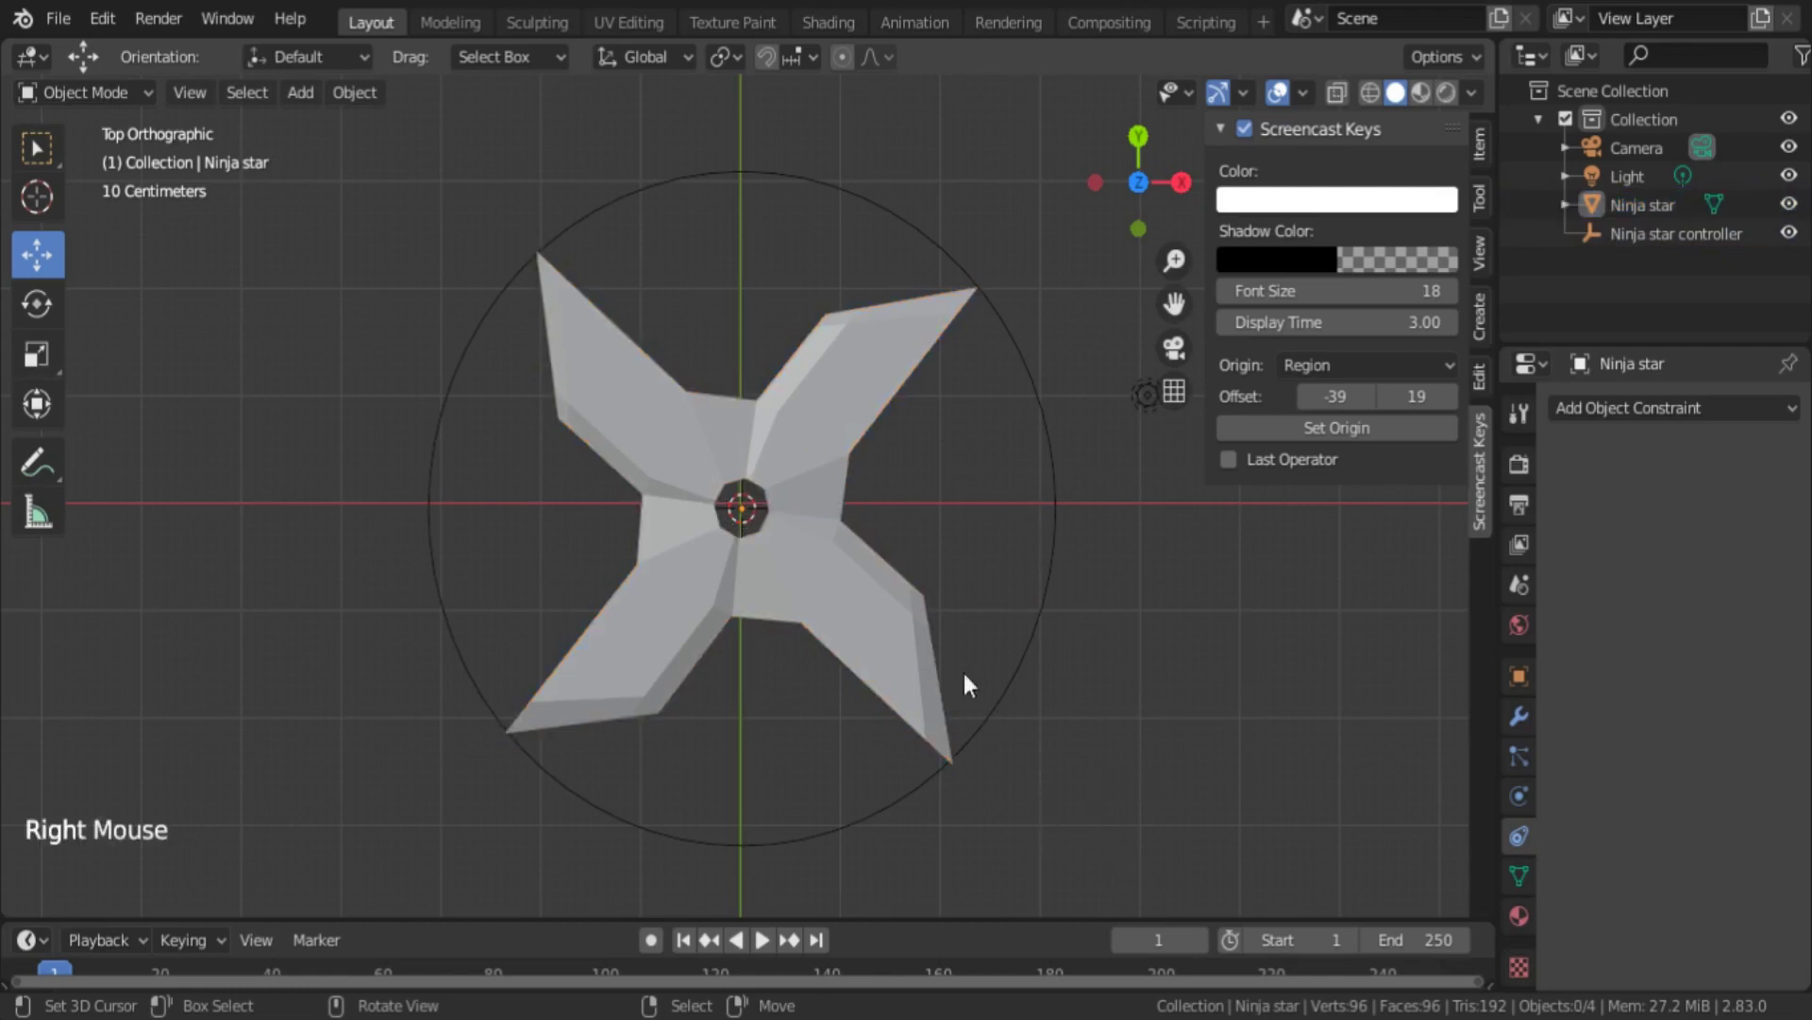
right_click(1108, 713)
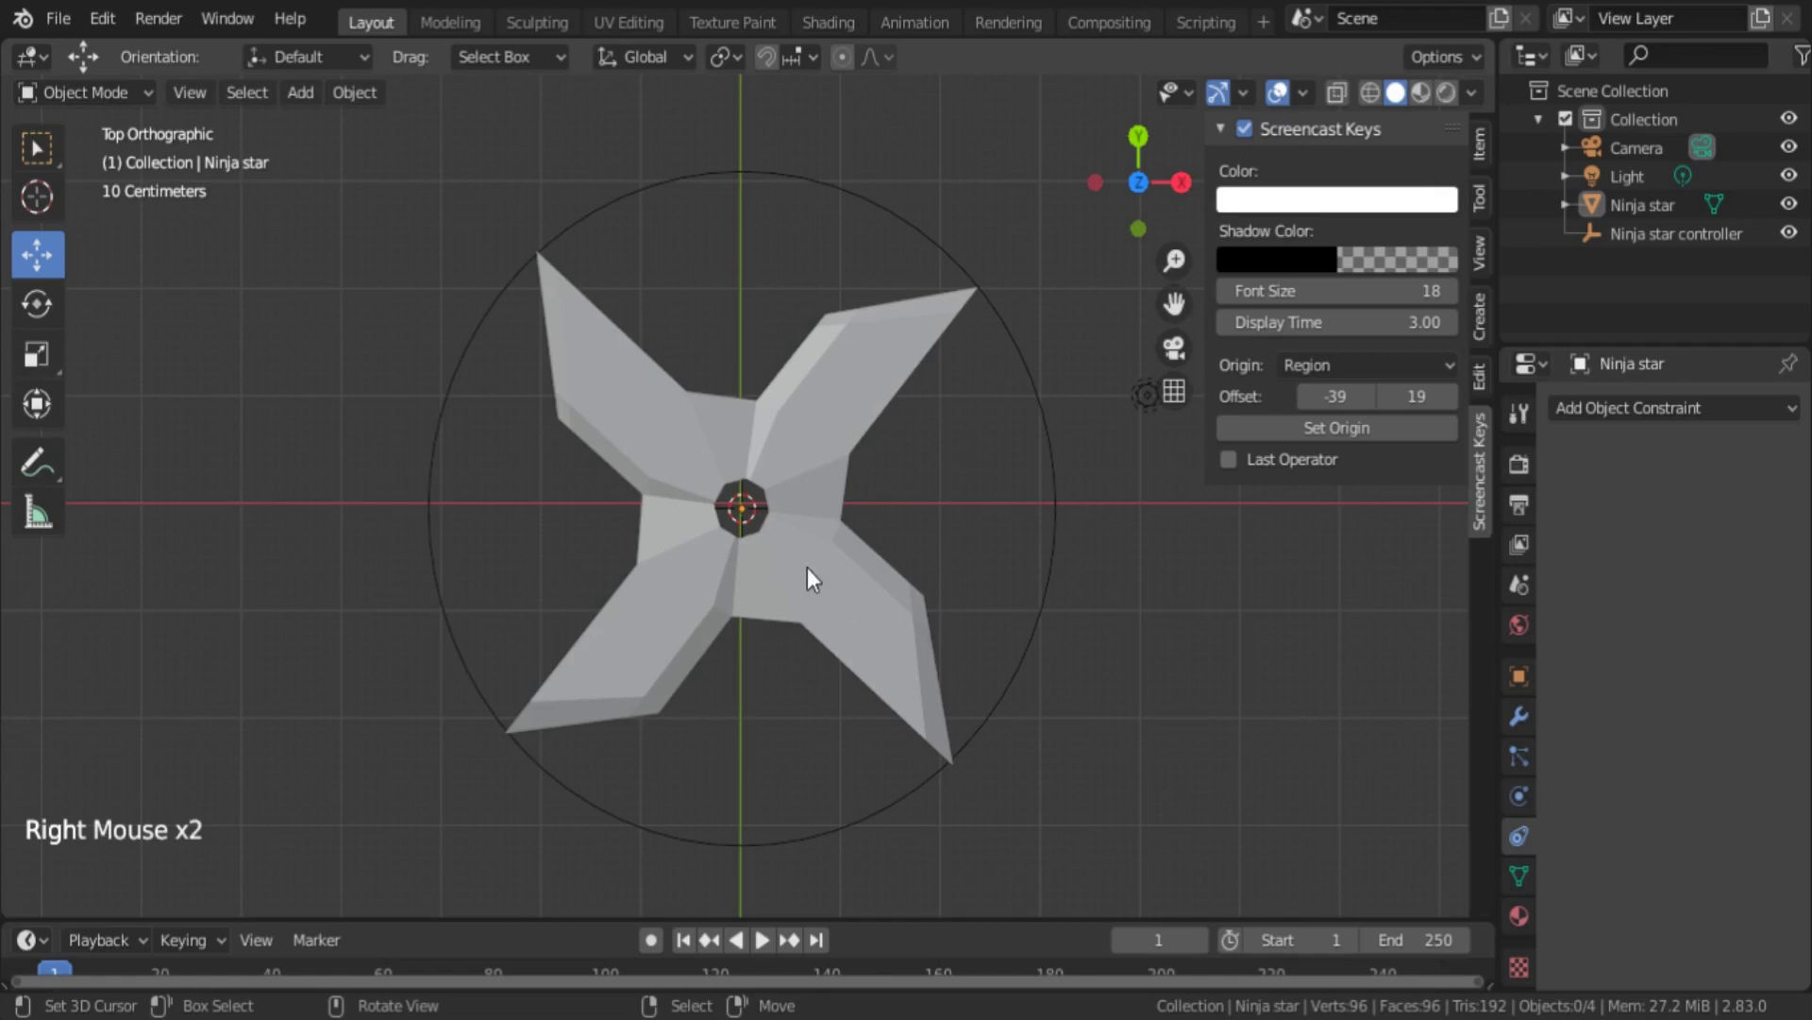
right_click(701, 577)
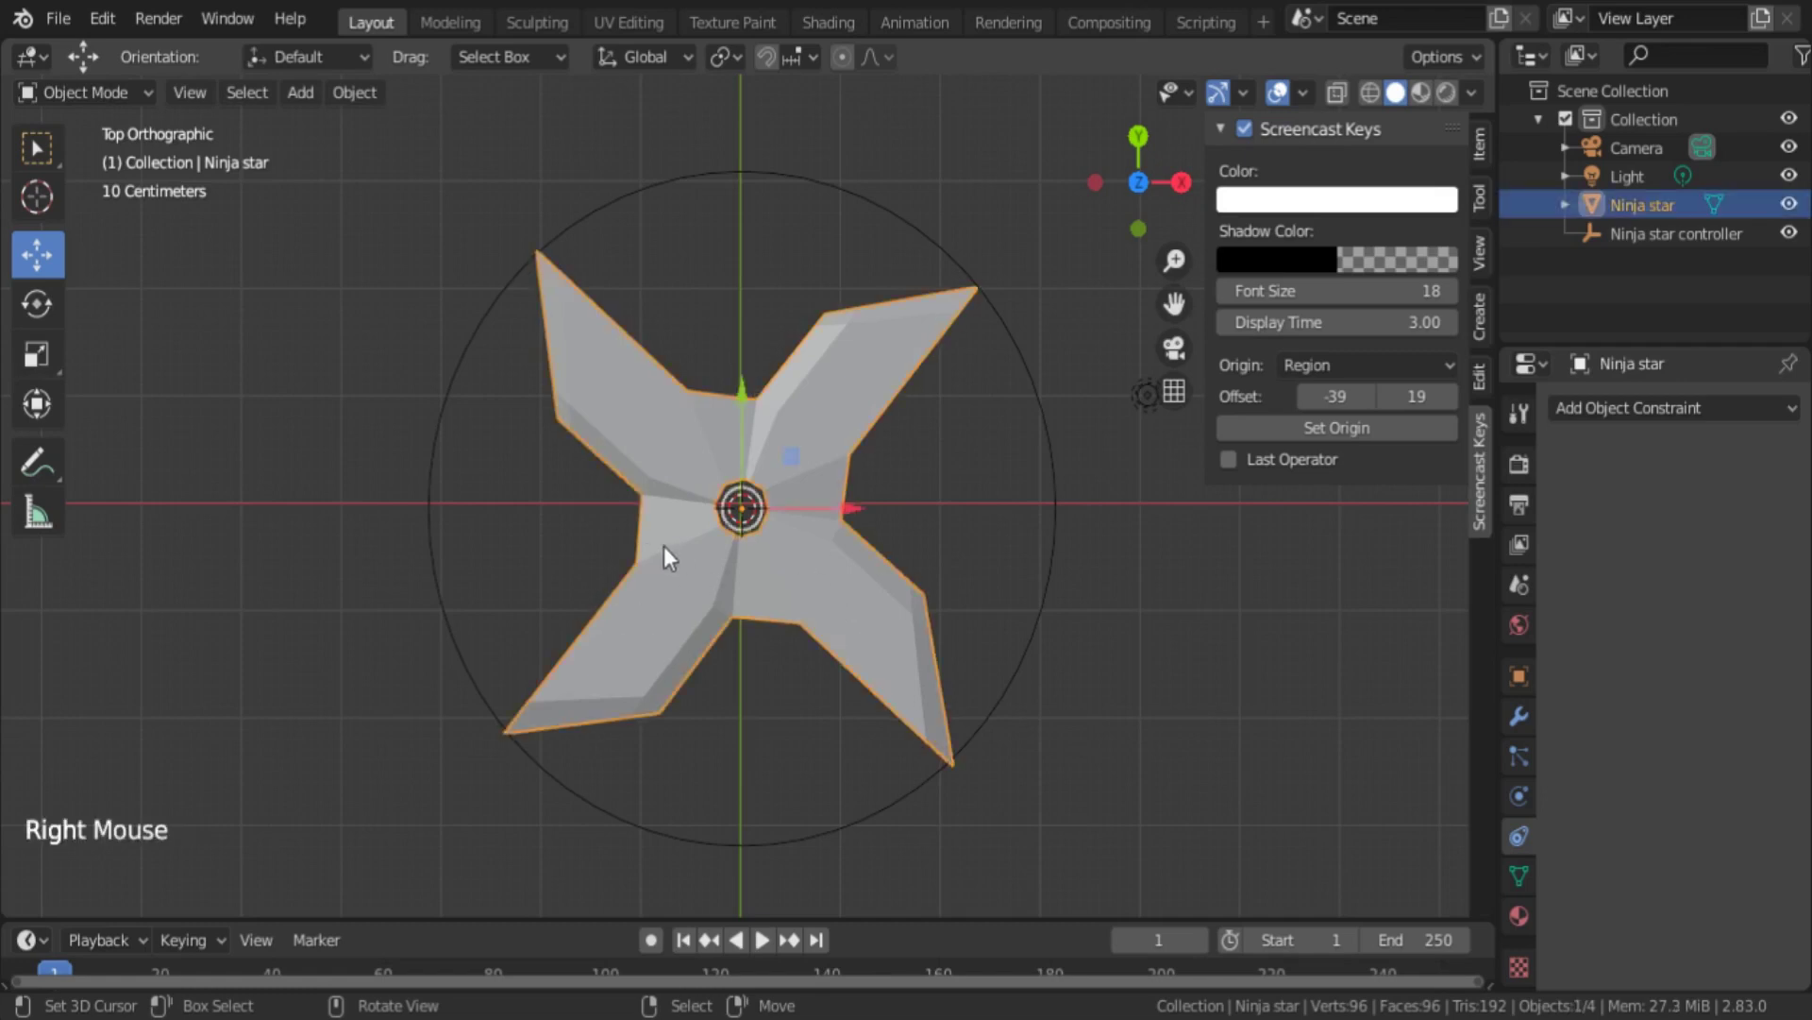
right_click(1063, 466)
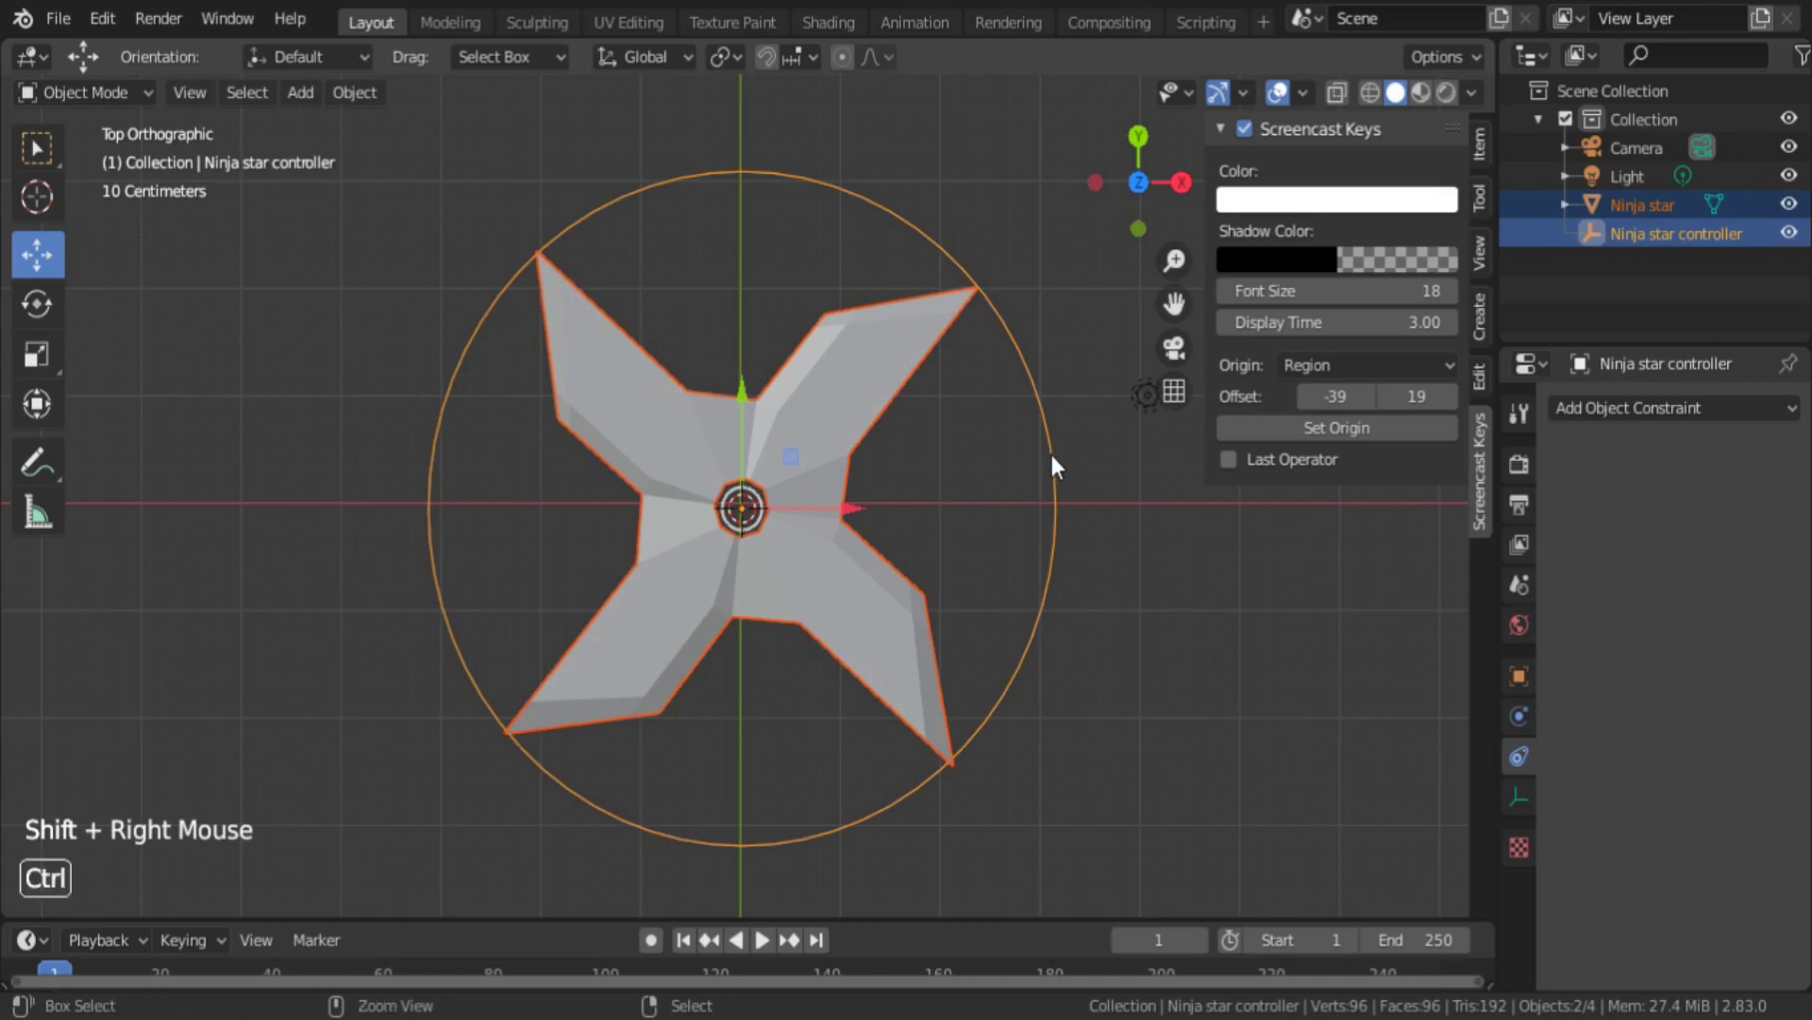
- Parent the star to the controller as Object and move the controller to test it follows
key(ctrl+p)
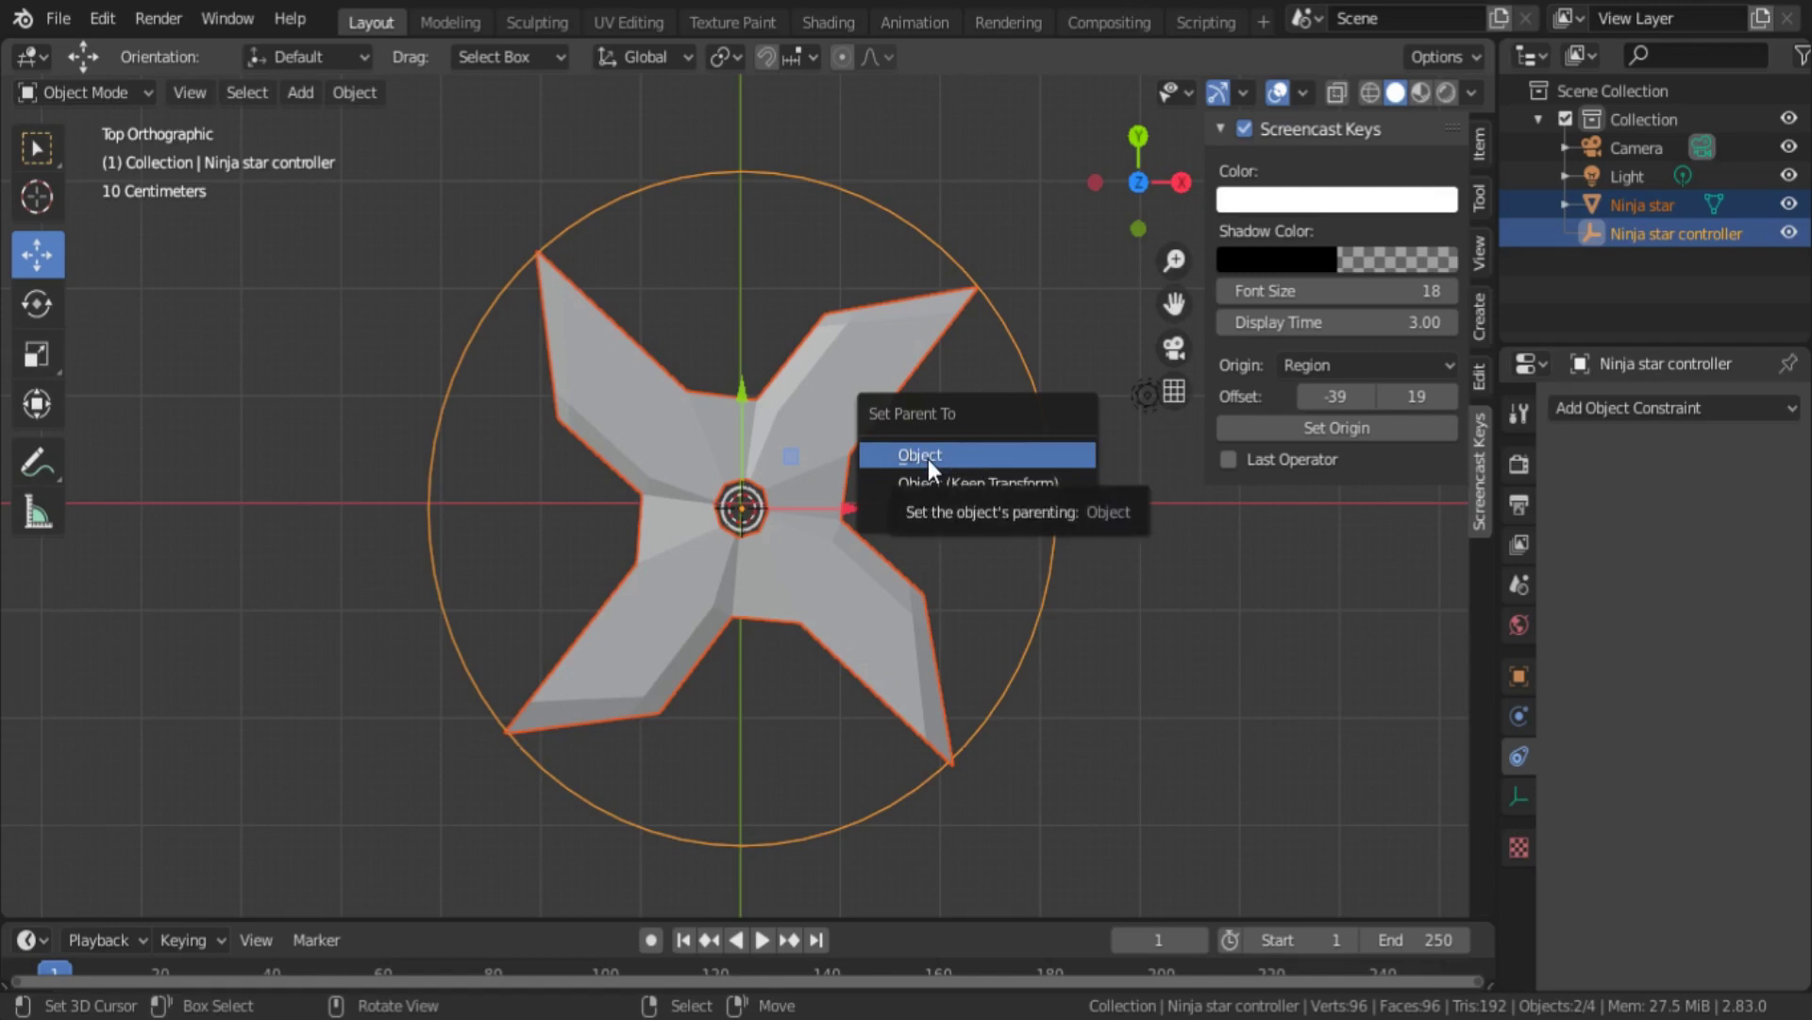
right_click(1040, 647)
key(g)
key(g)
key(g)
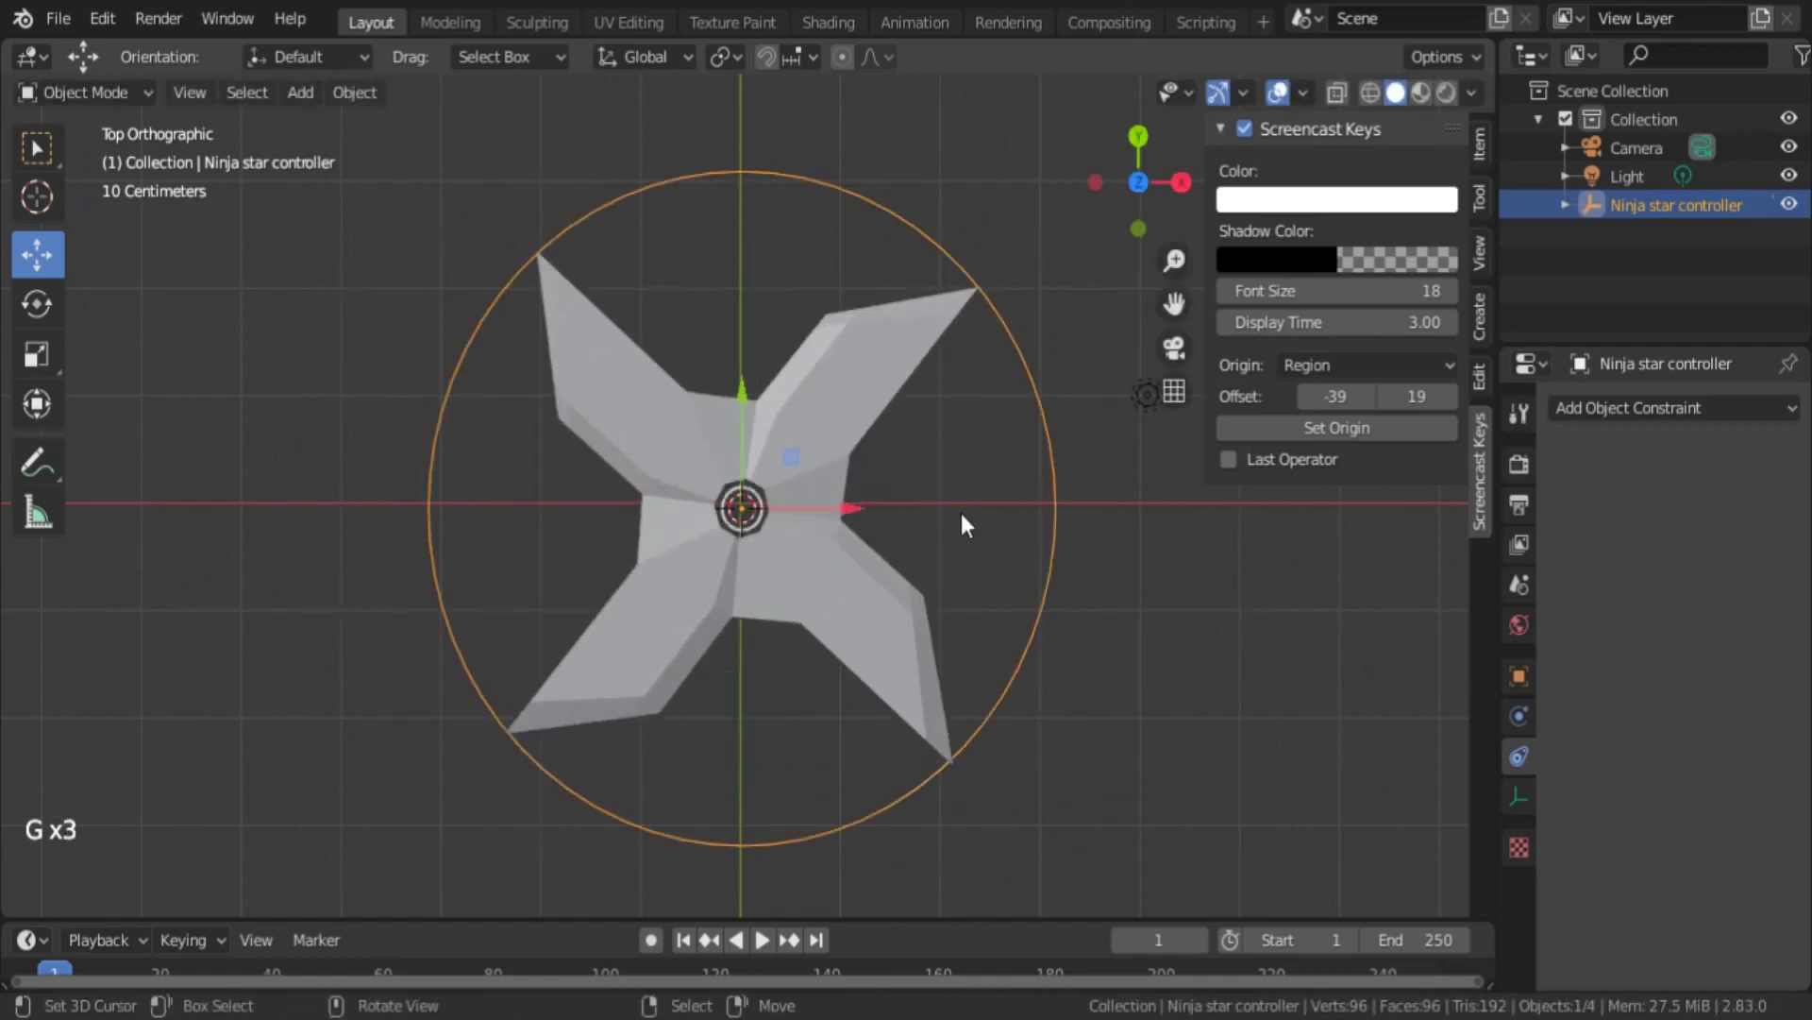
- Clear the star's parent, then move the controller to confirm the star stays put
right_click(771, 625)
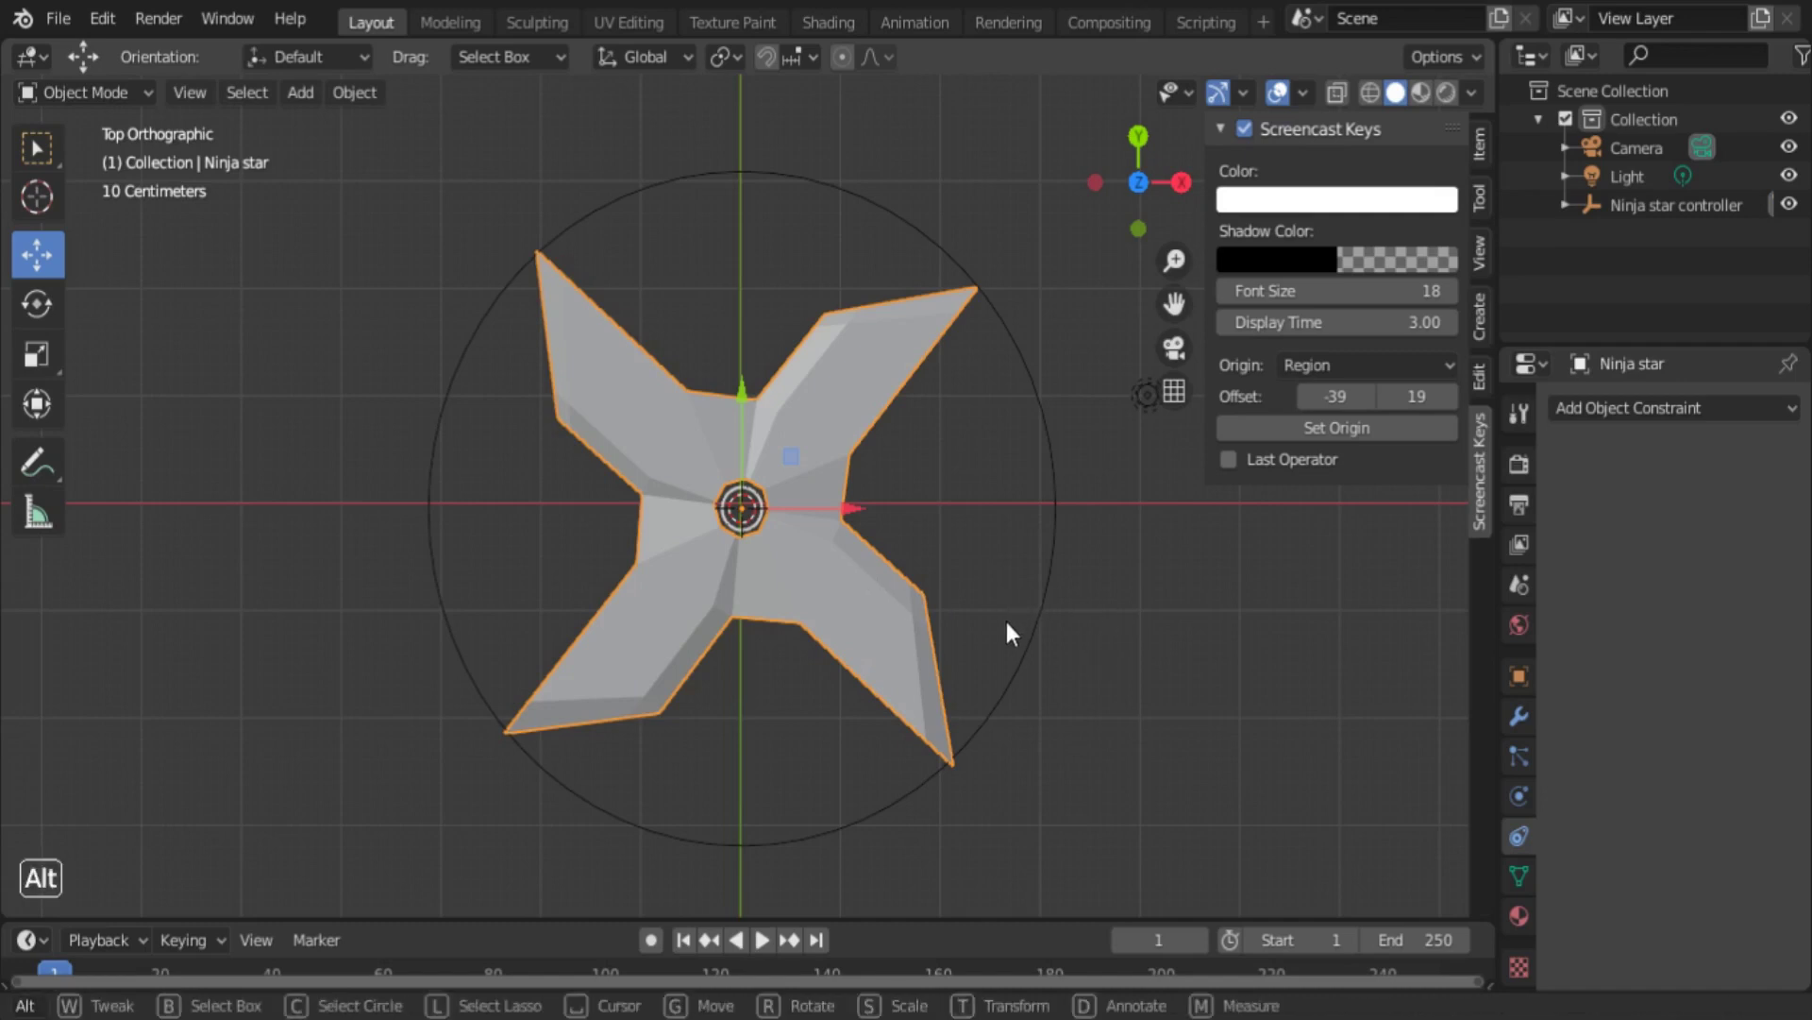
right_click(837, 548)
key(alt+p)
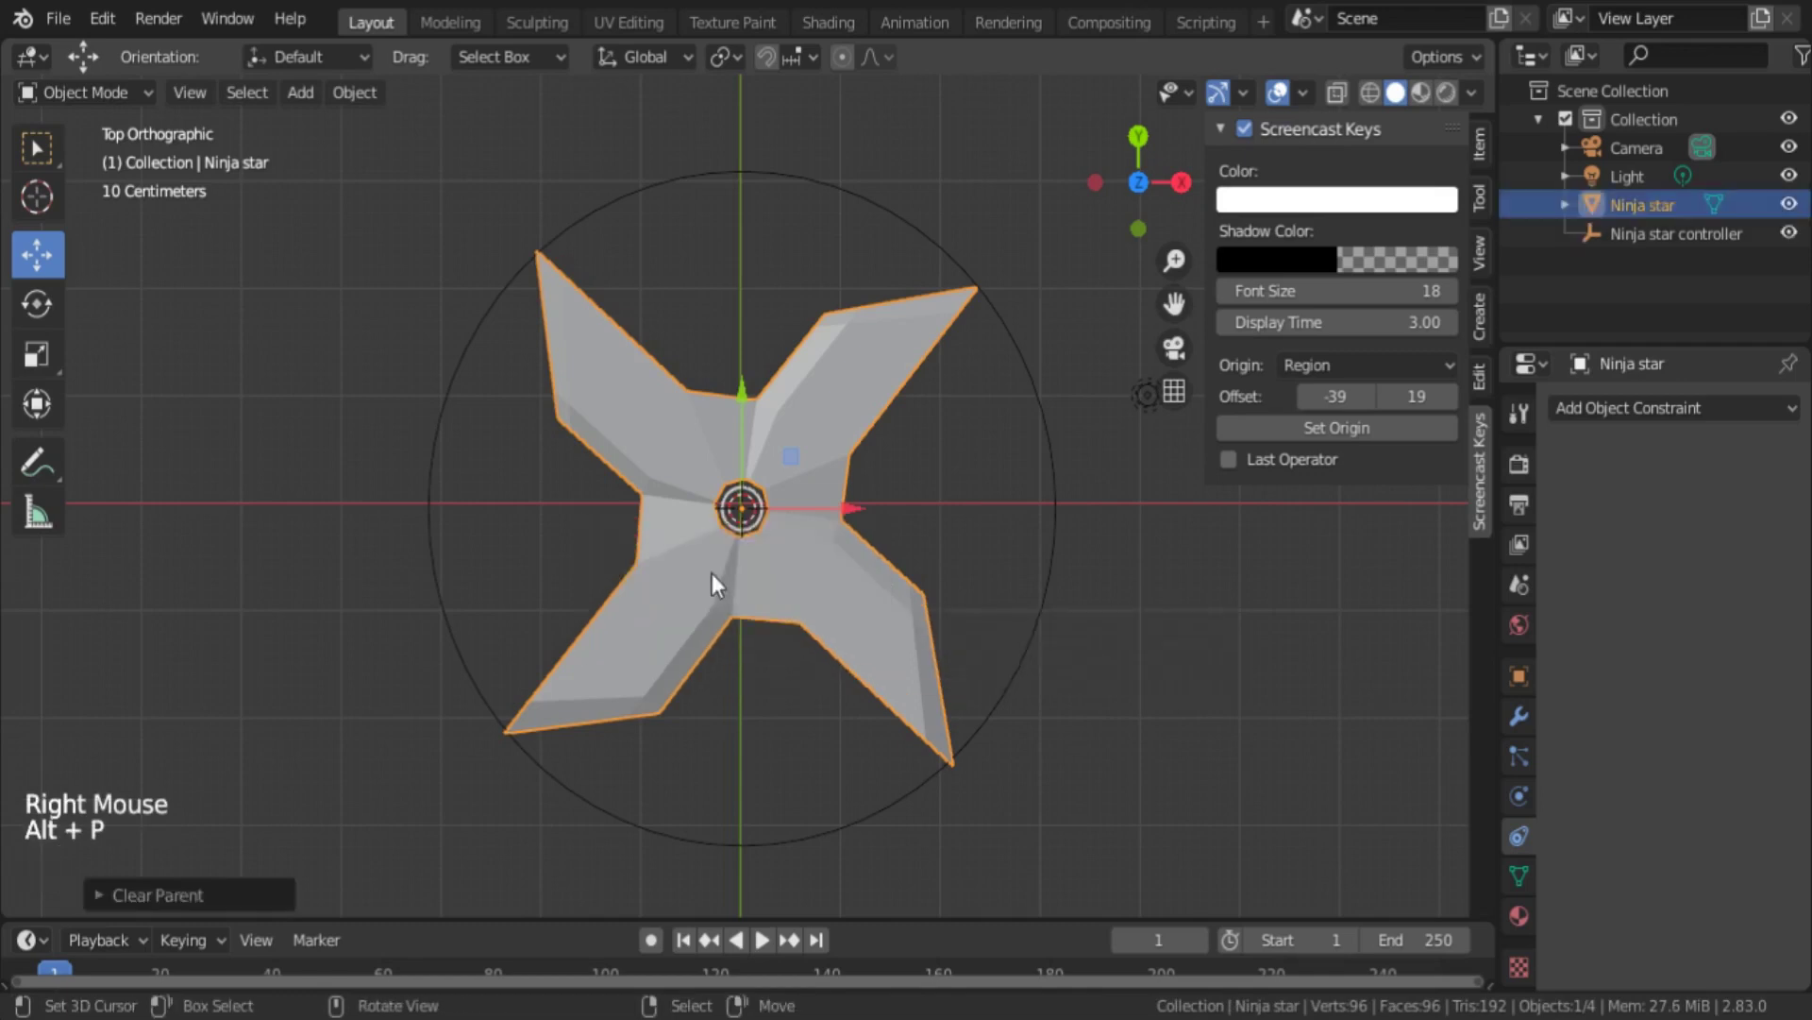
right_click(1045, 580)
key(g)
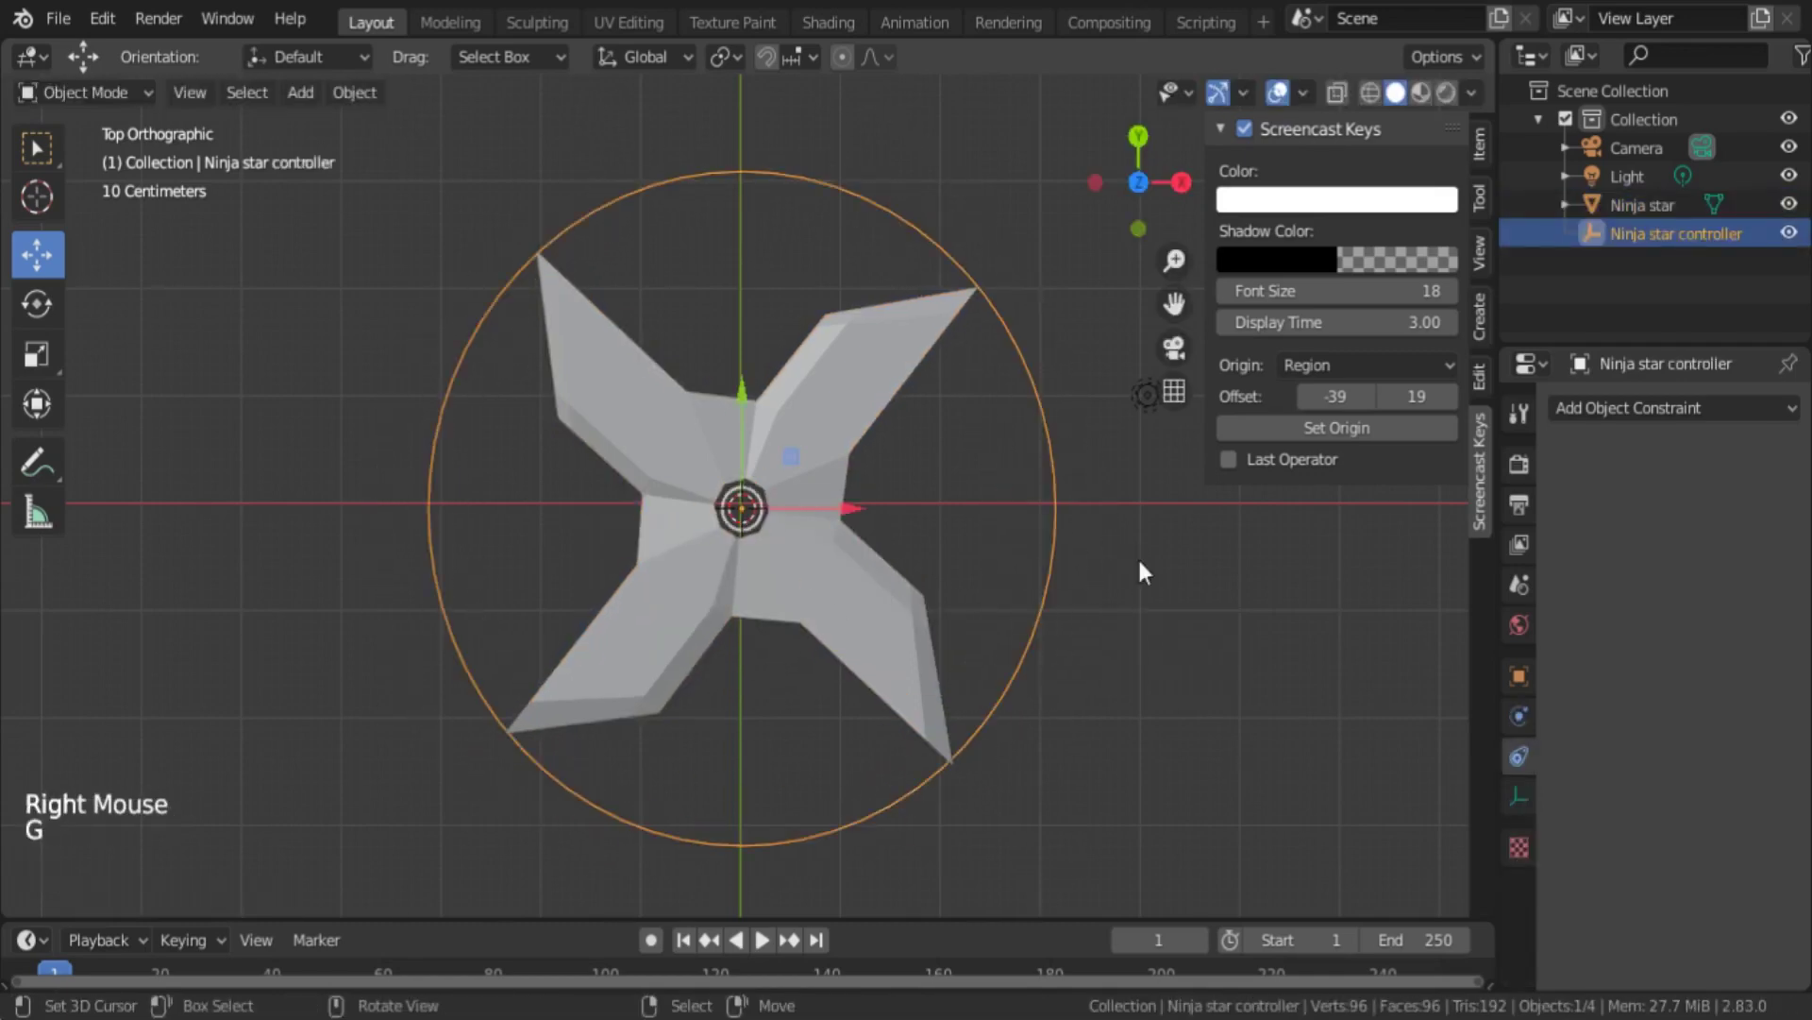
right_click(823, 601)
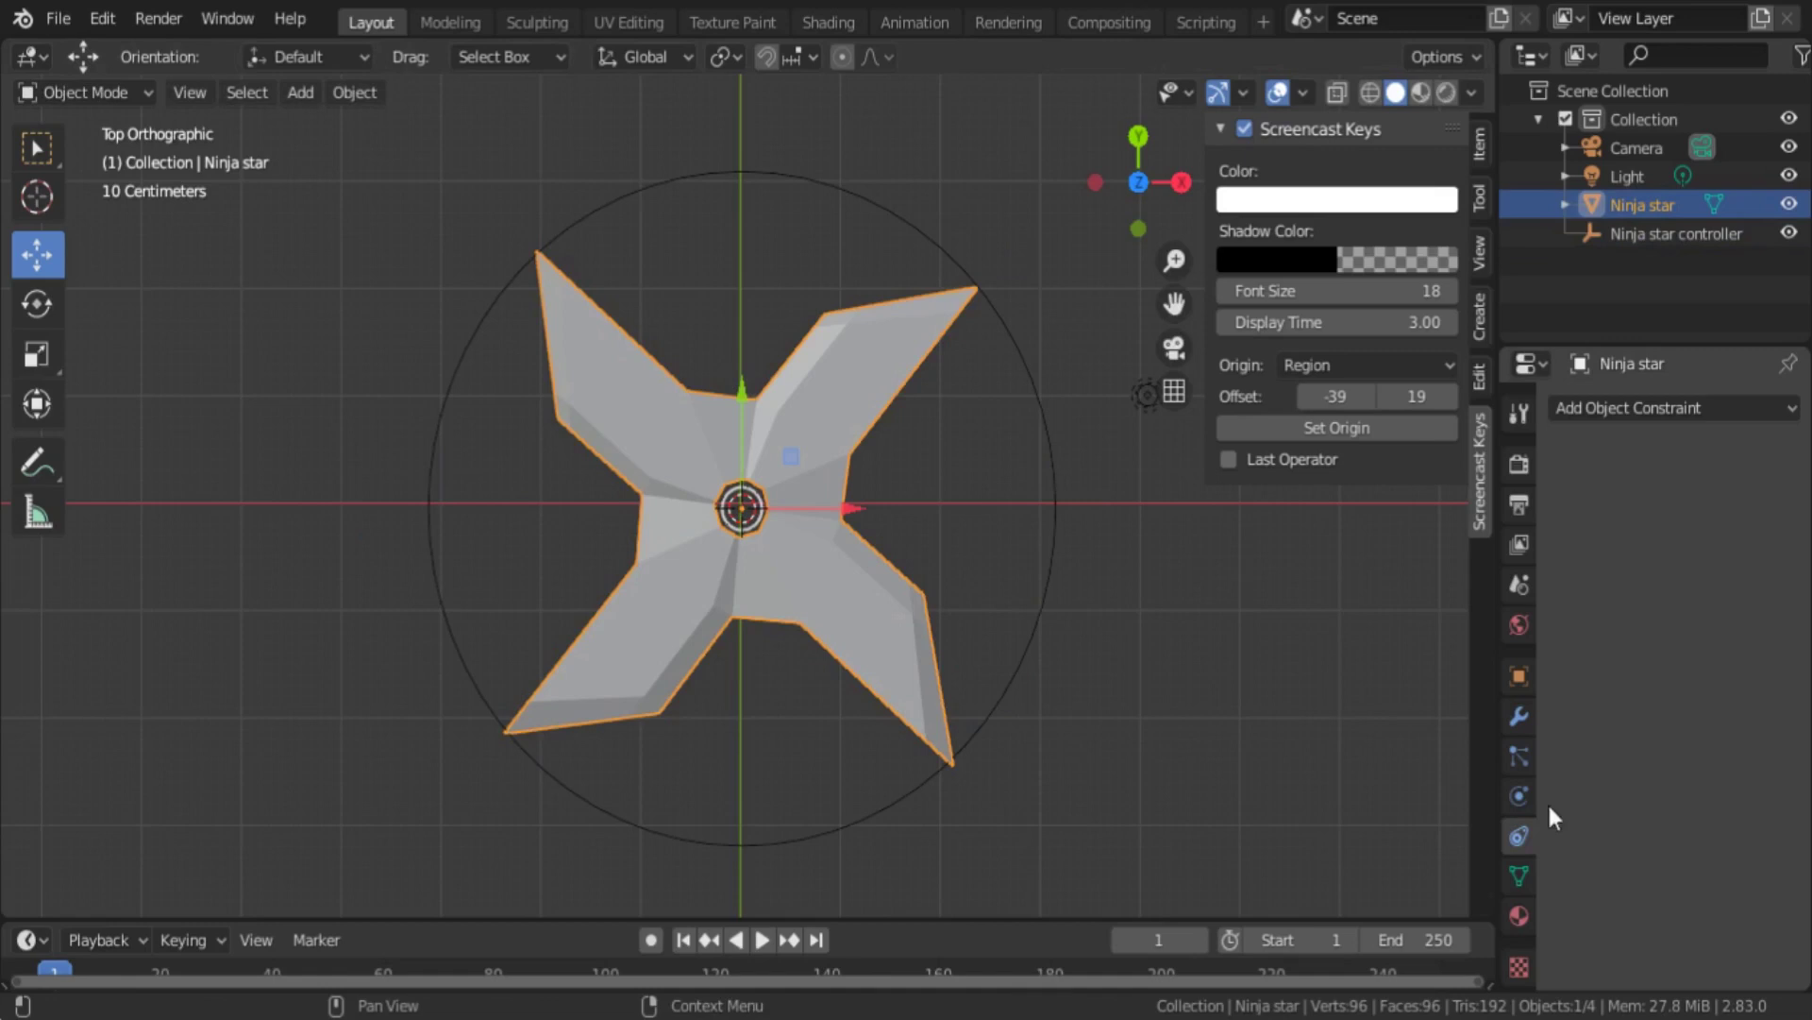
- Add a Child Of constraint targeting Ninja star controller and Set Inverse to keep the star in place
click(1643, 418)
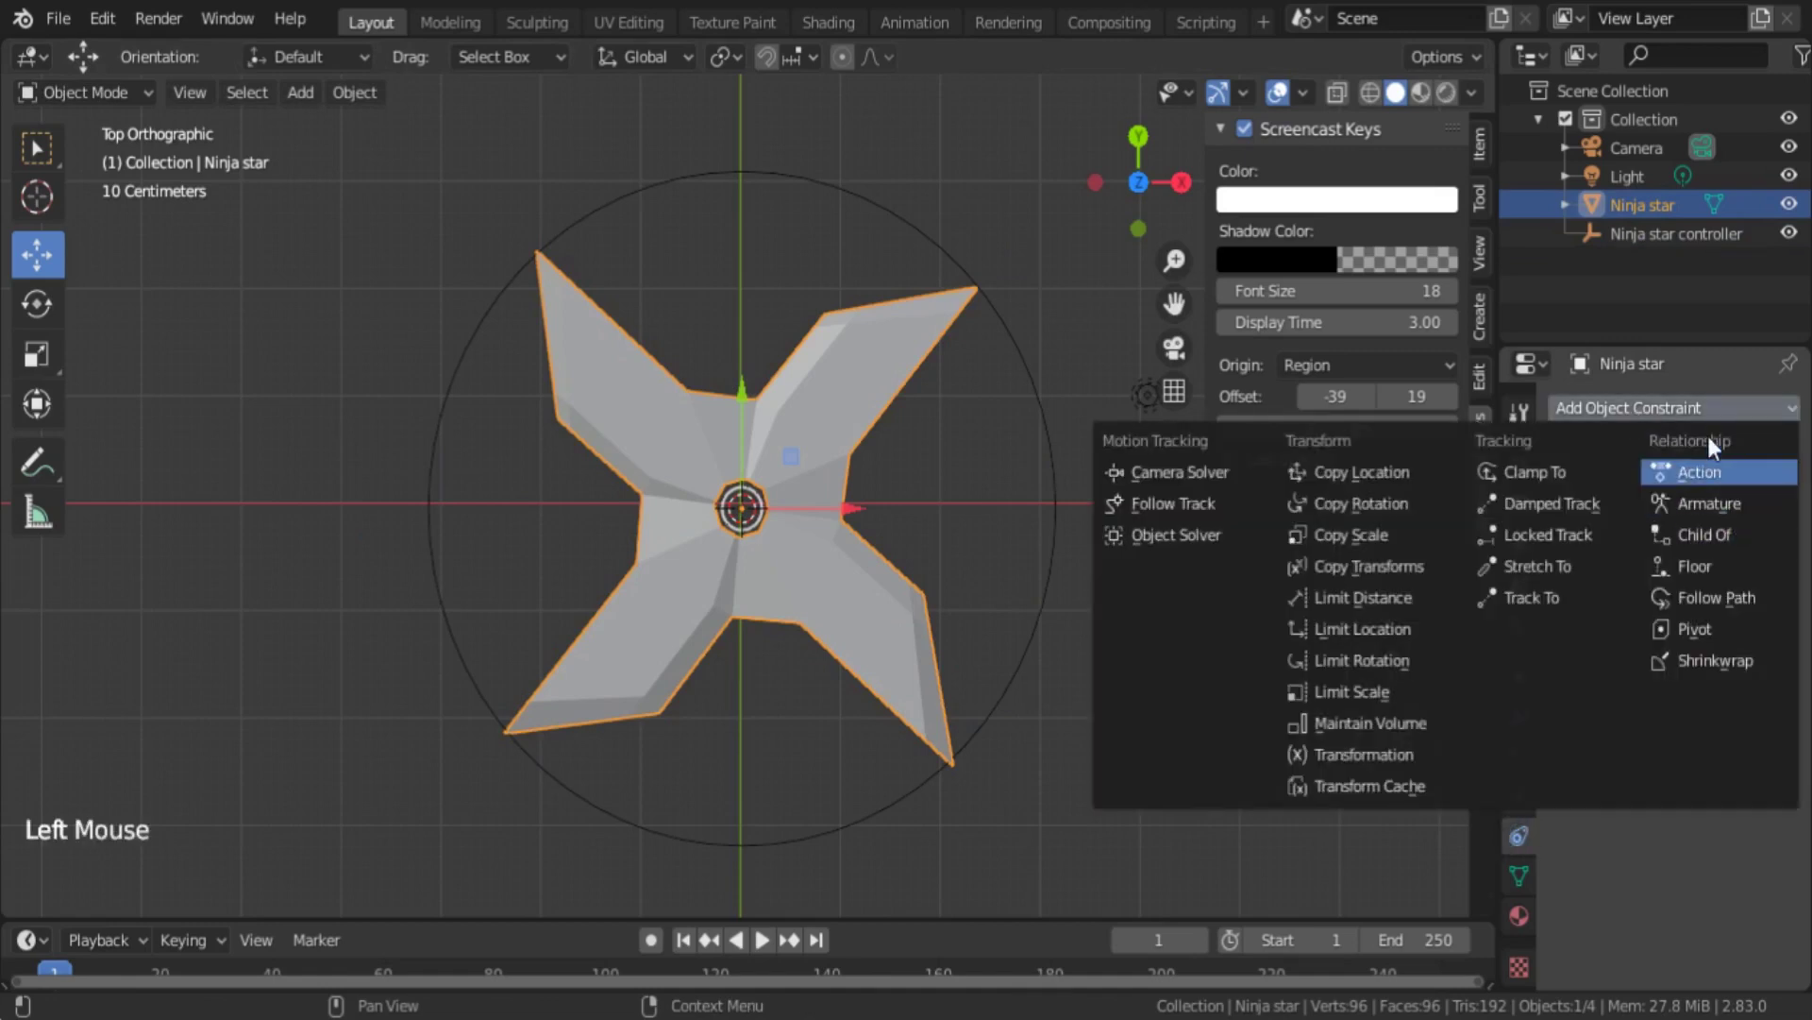
click(1648, 417)
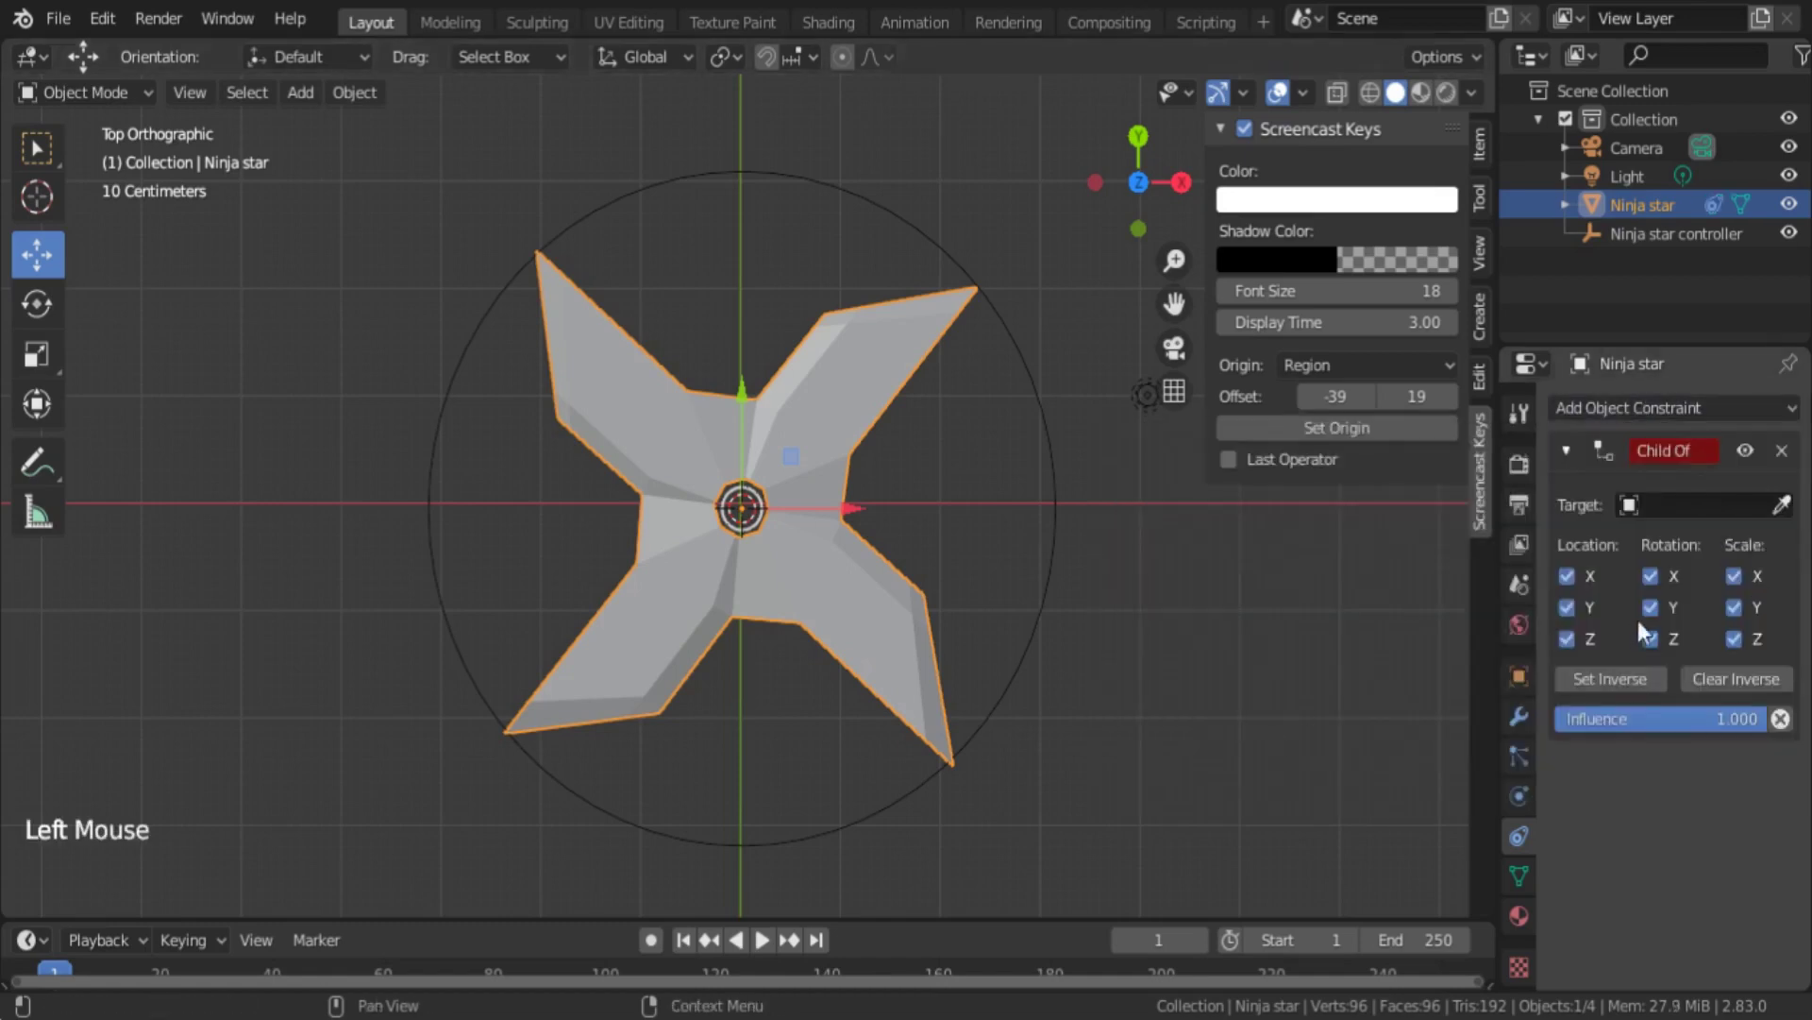
click(1796, 512)
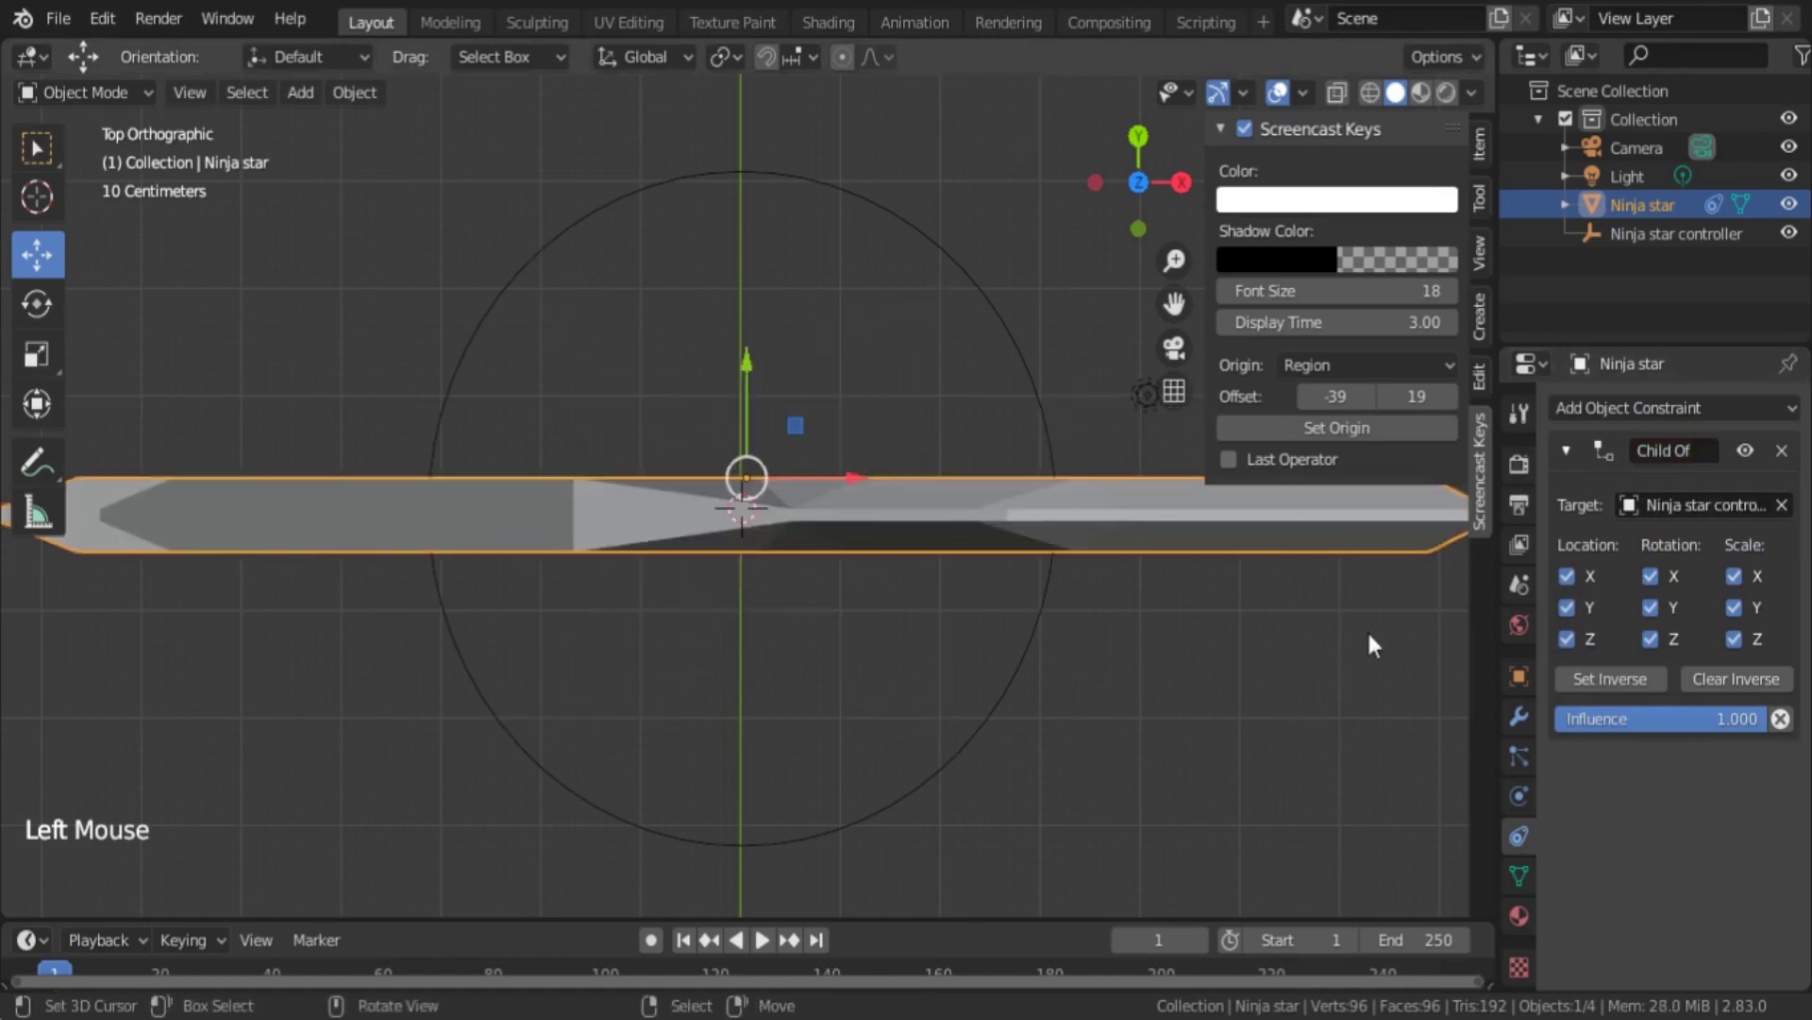
click(1745, 691)
click(1616, 691)
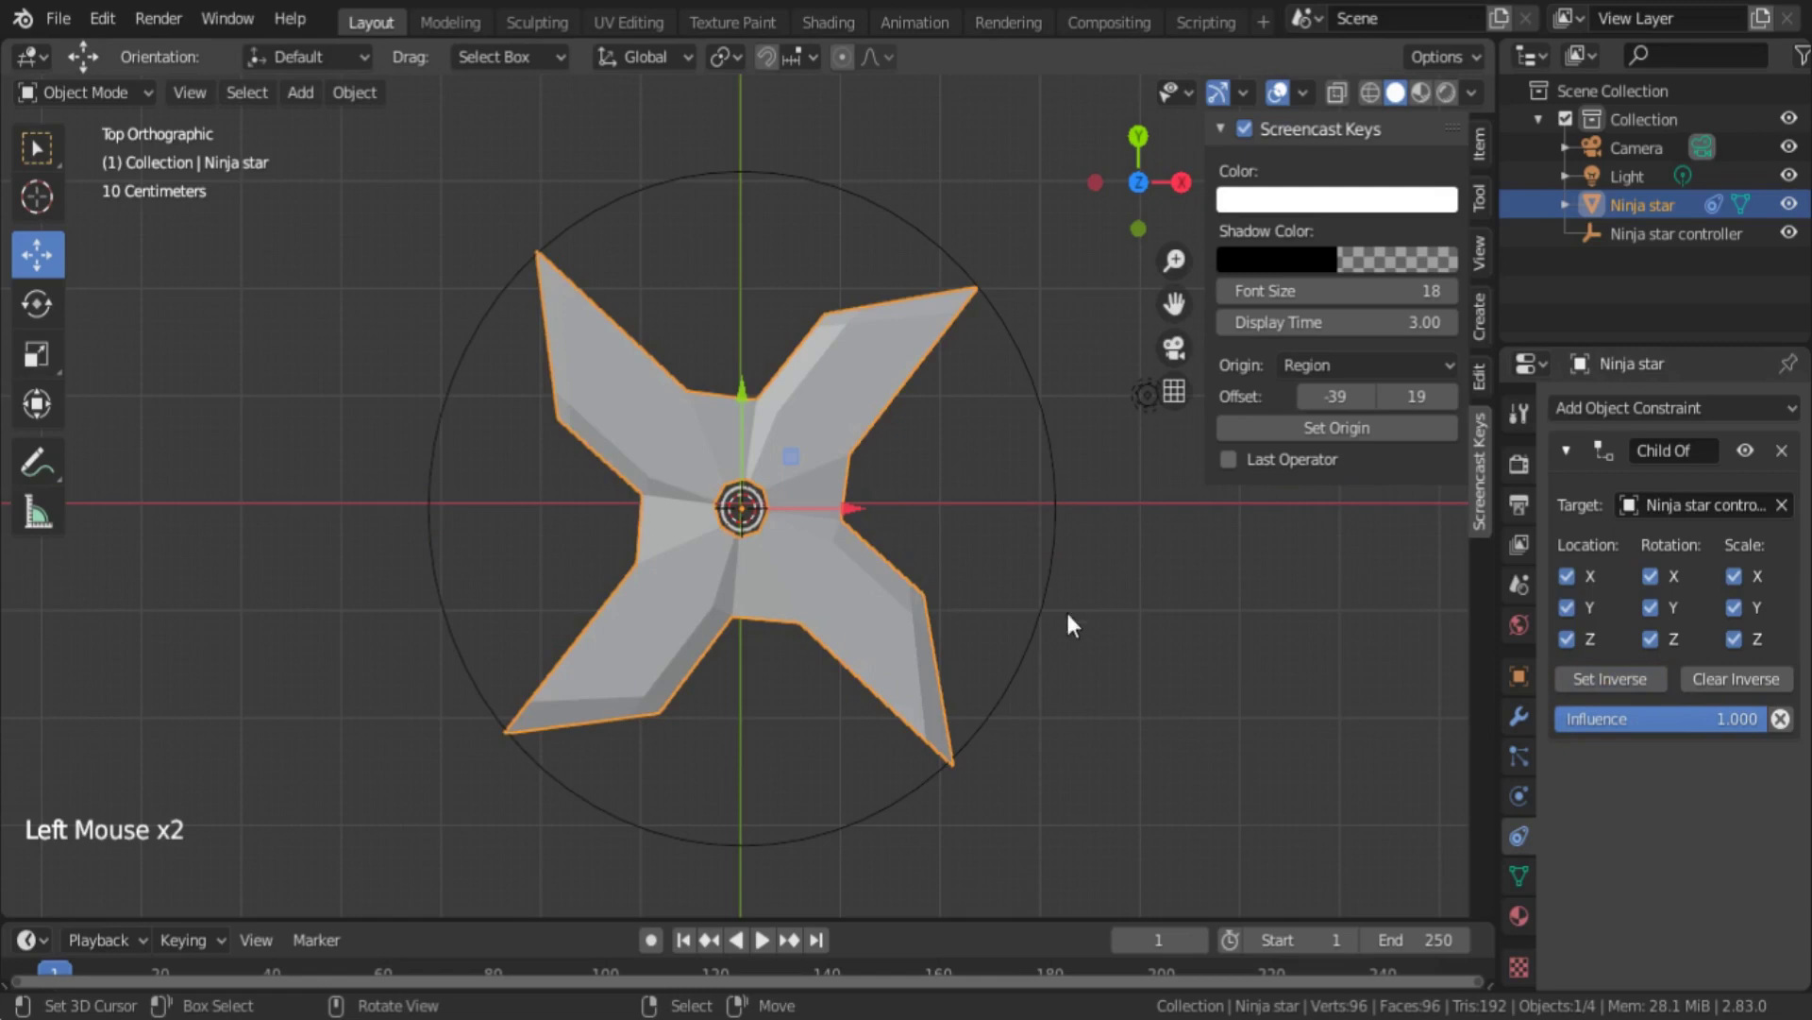
right_click(1057, 592)
key(g)
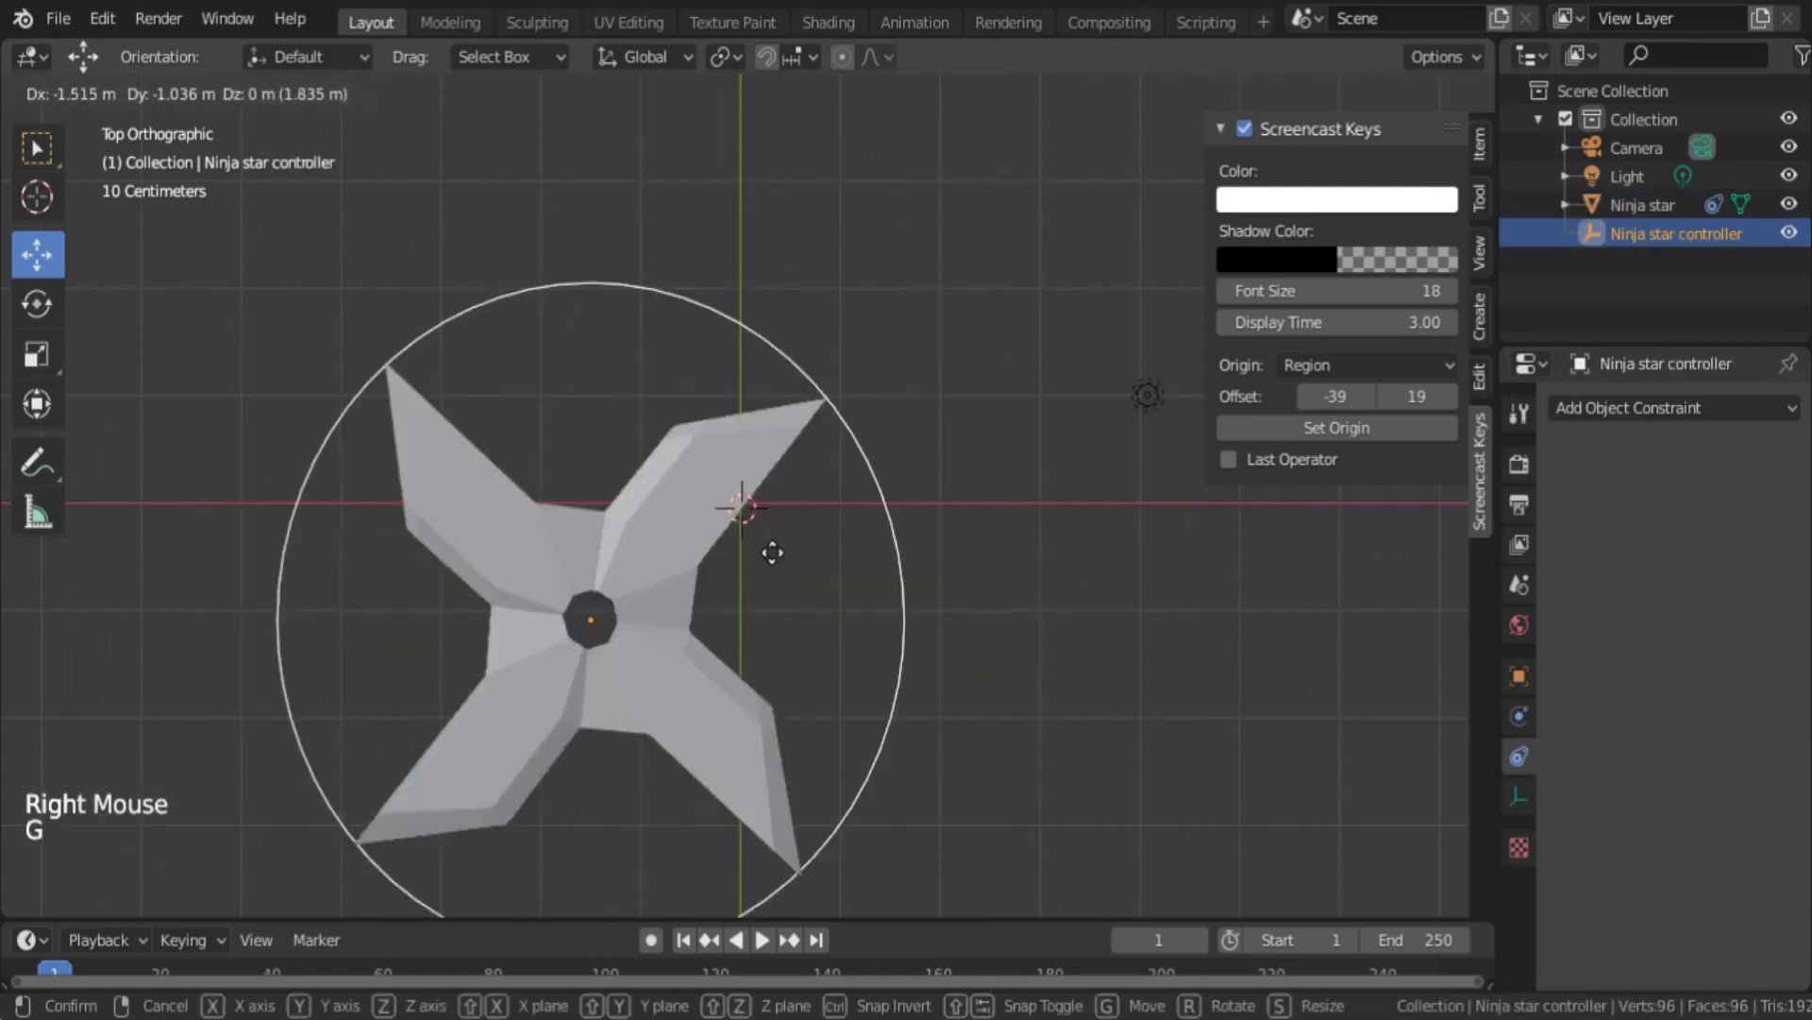
key(g)
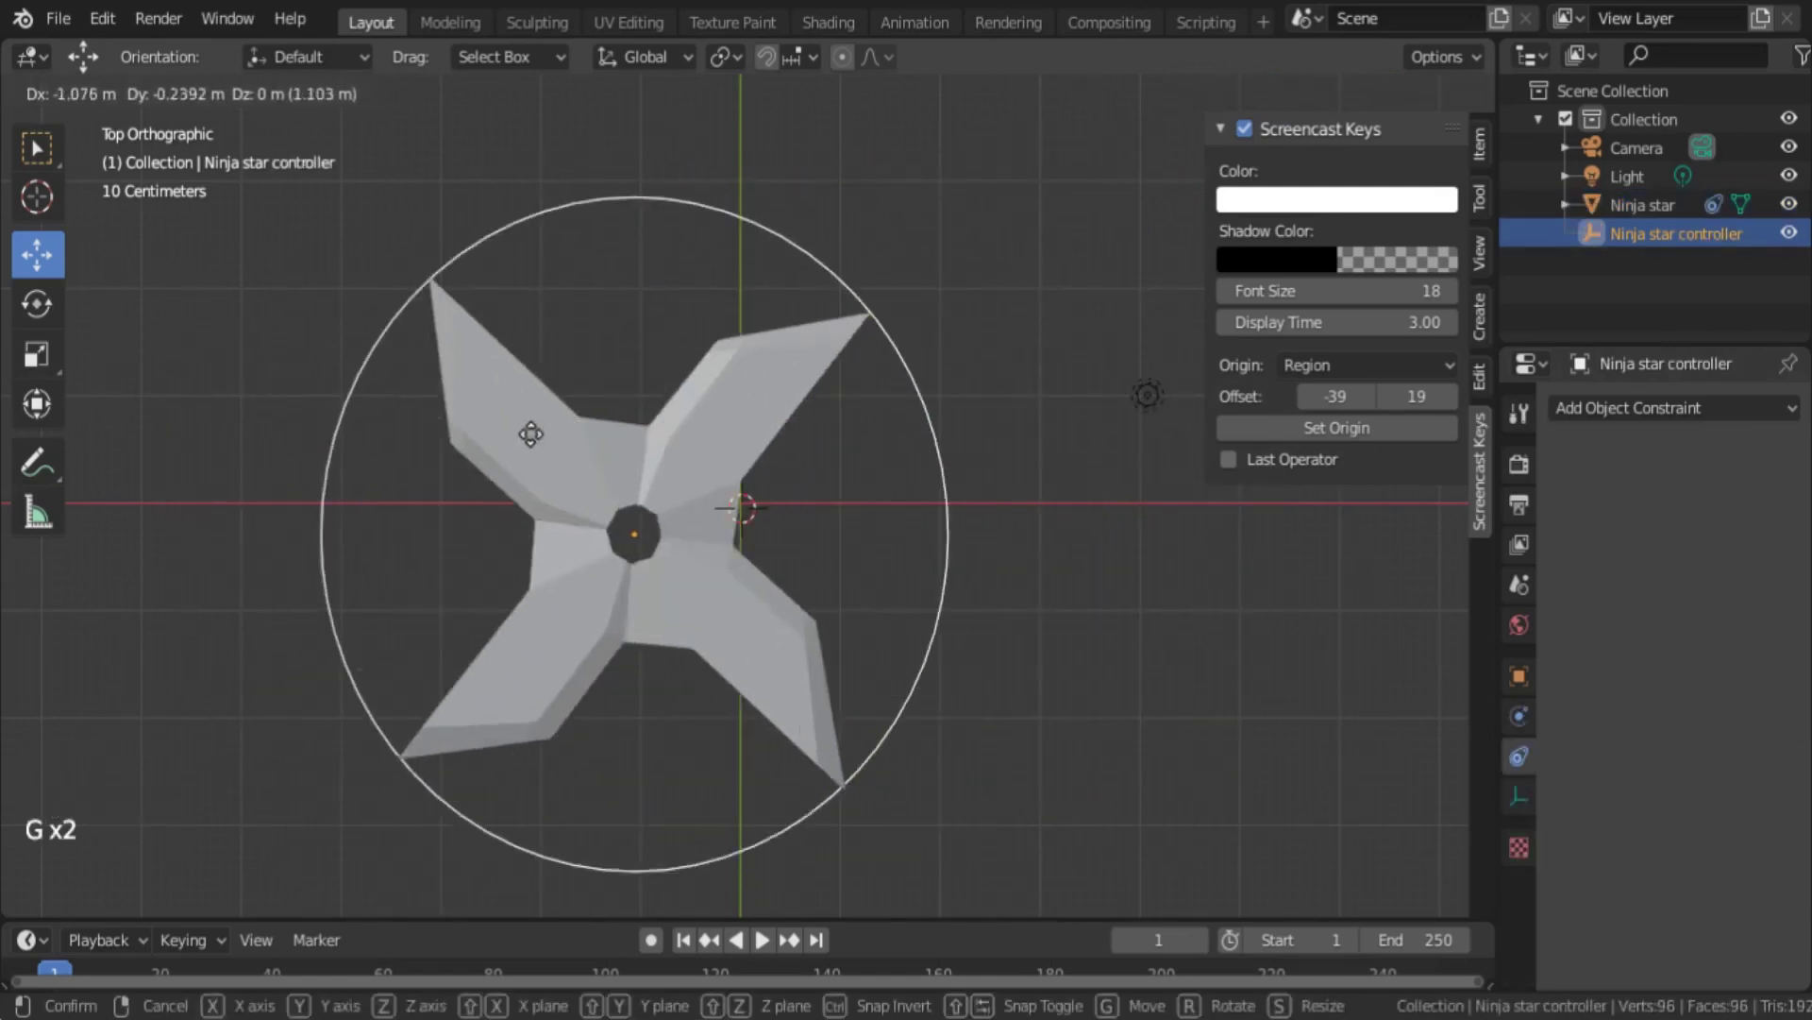
right_click(779, 631)
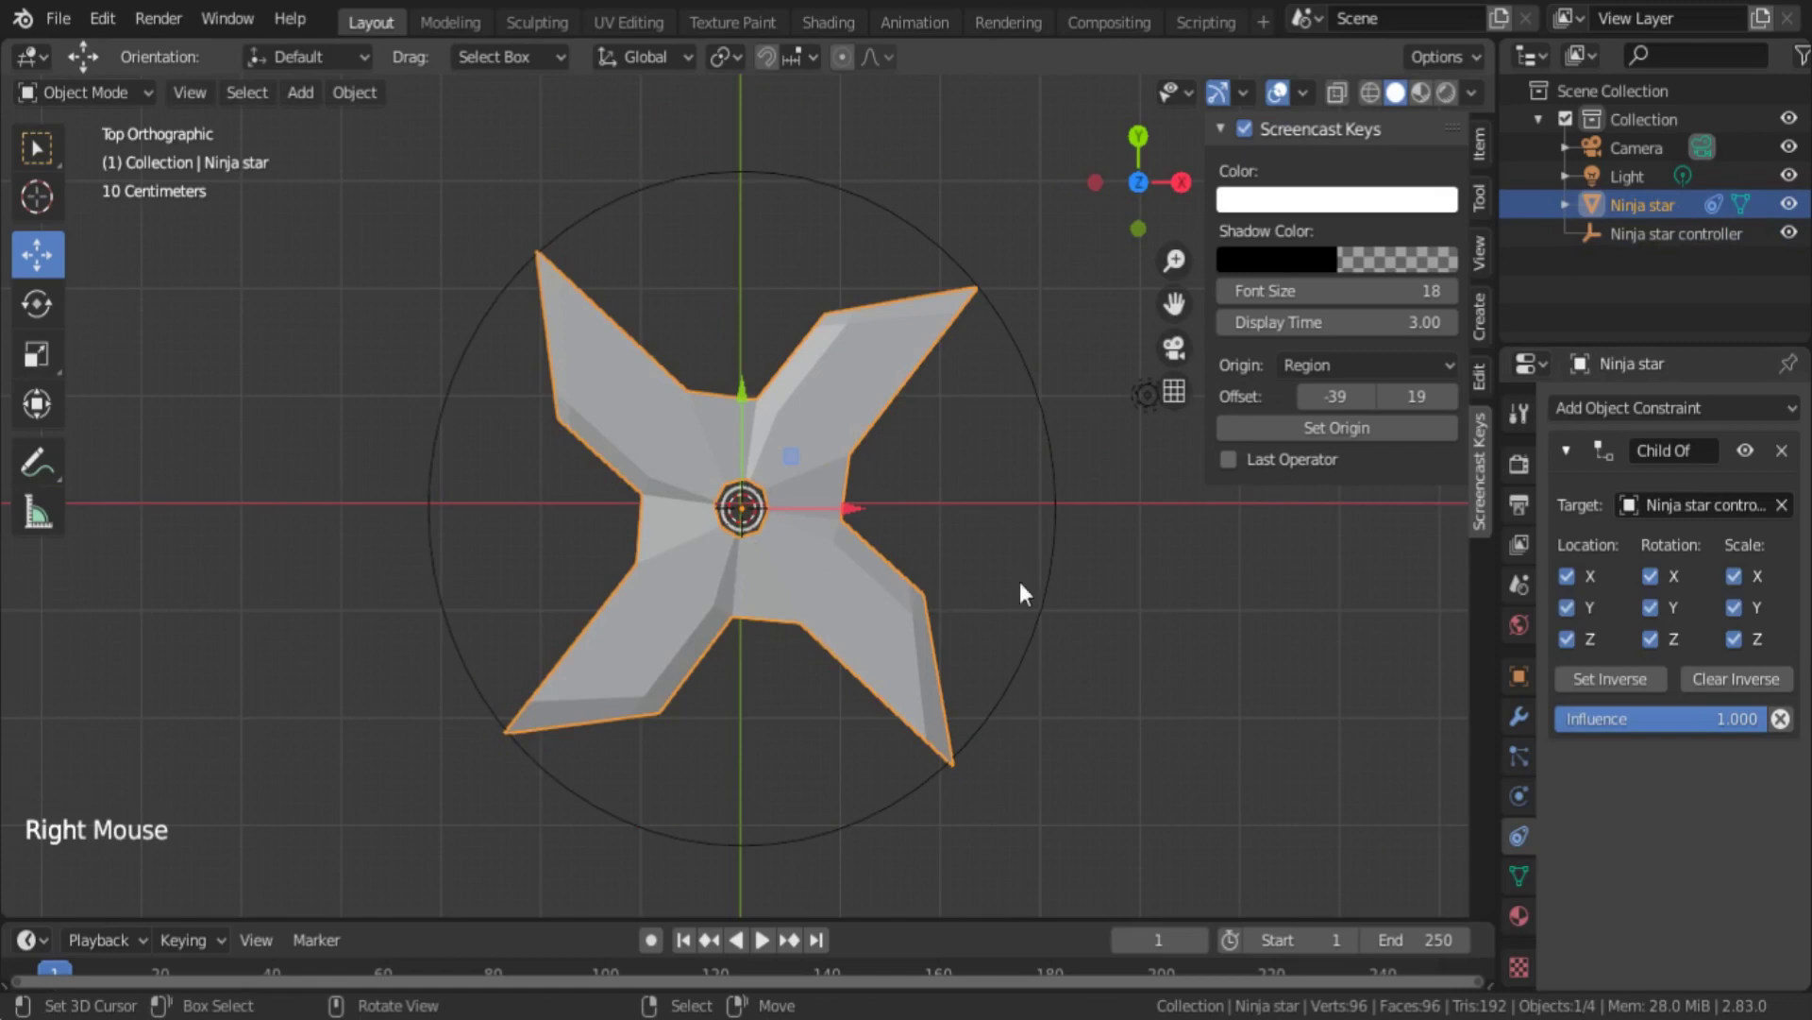
right_click(1060, 550)
right_click(862, 652)
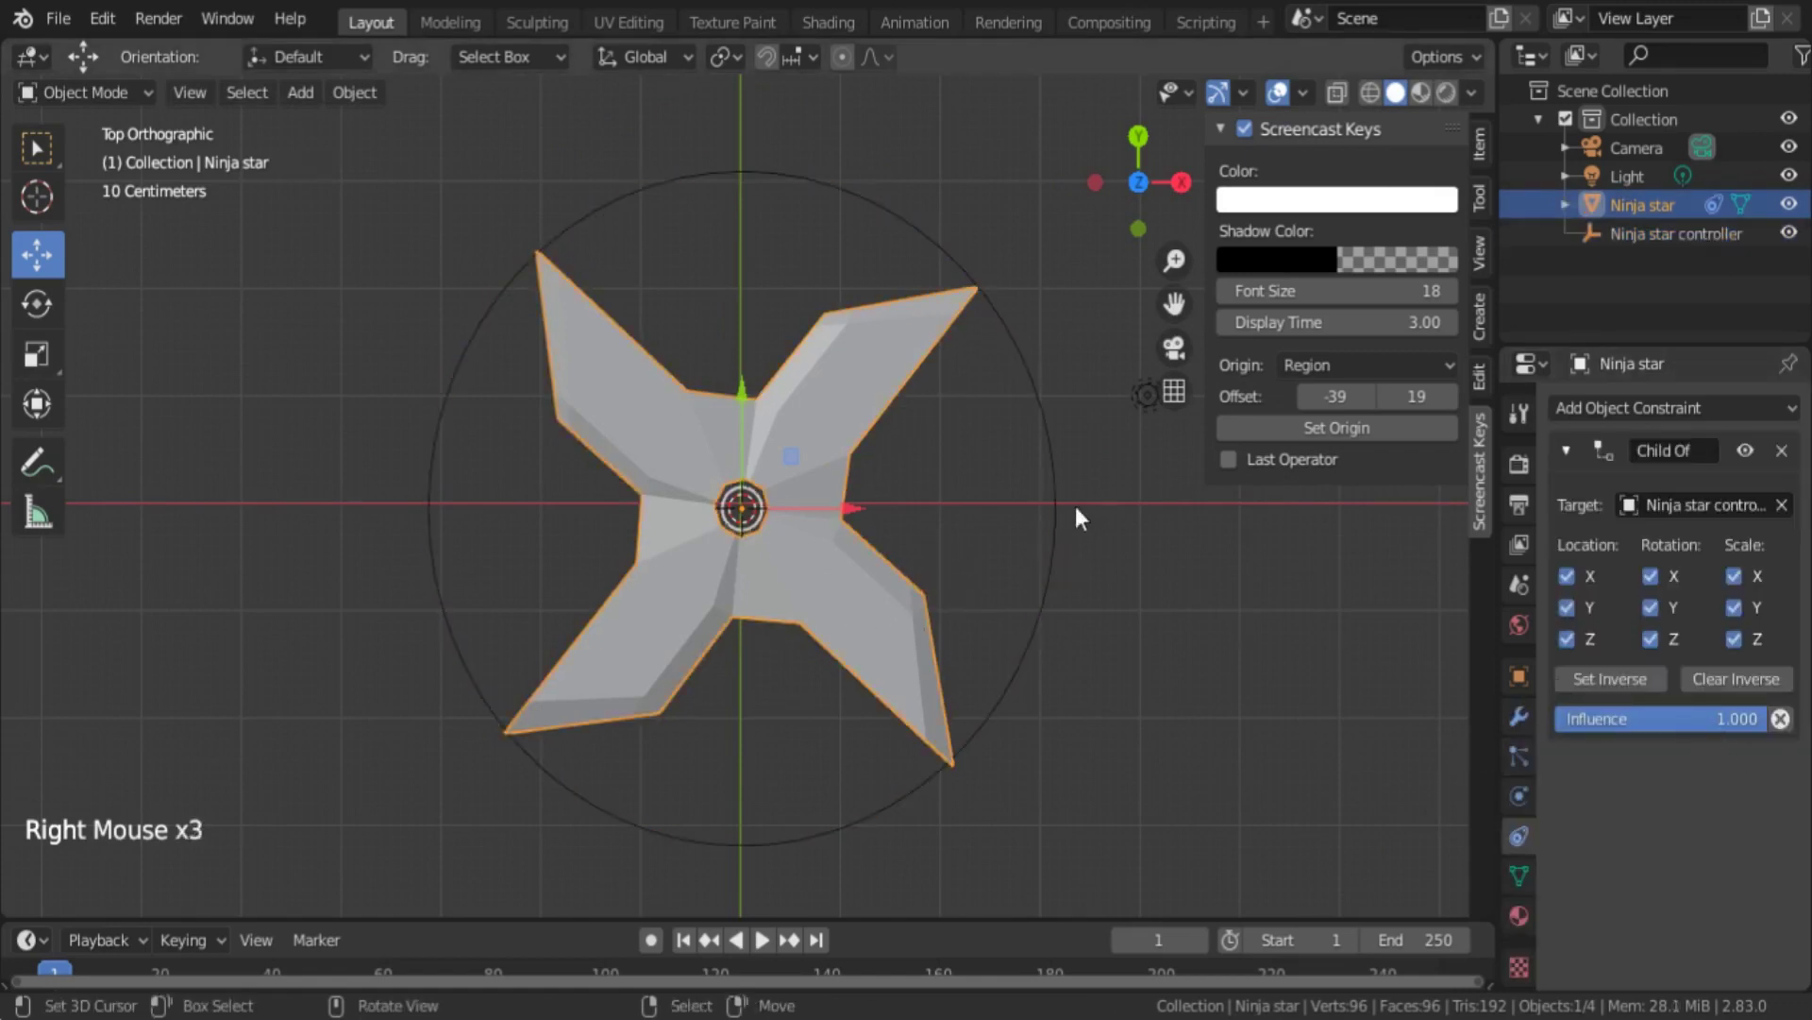
right_click(1061, 512)
right_click(664, 641)
click(1688, 743)
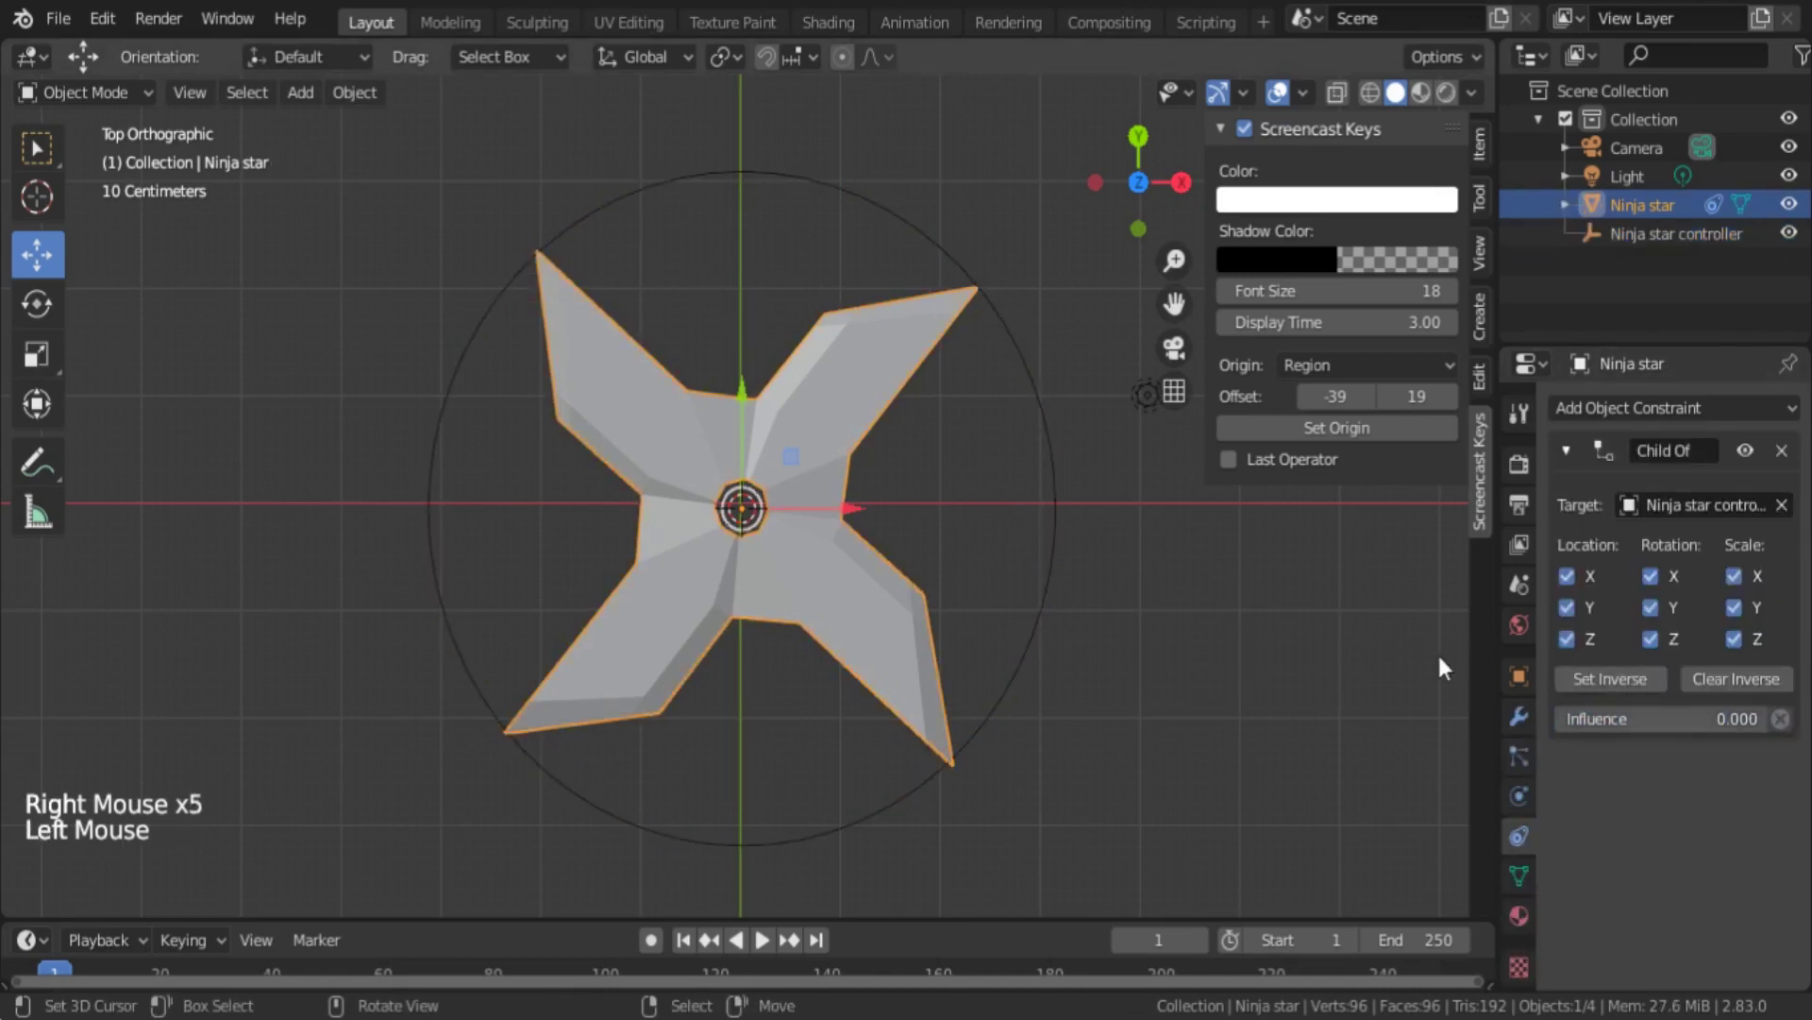
right_click(1065, 490)
key(g)
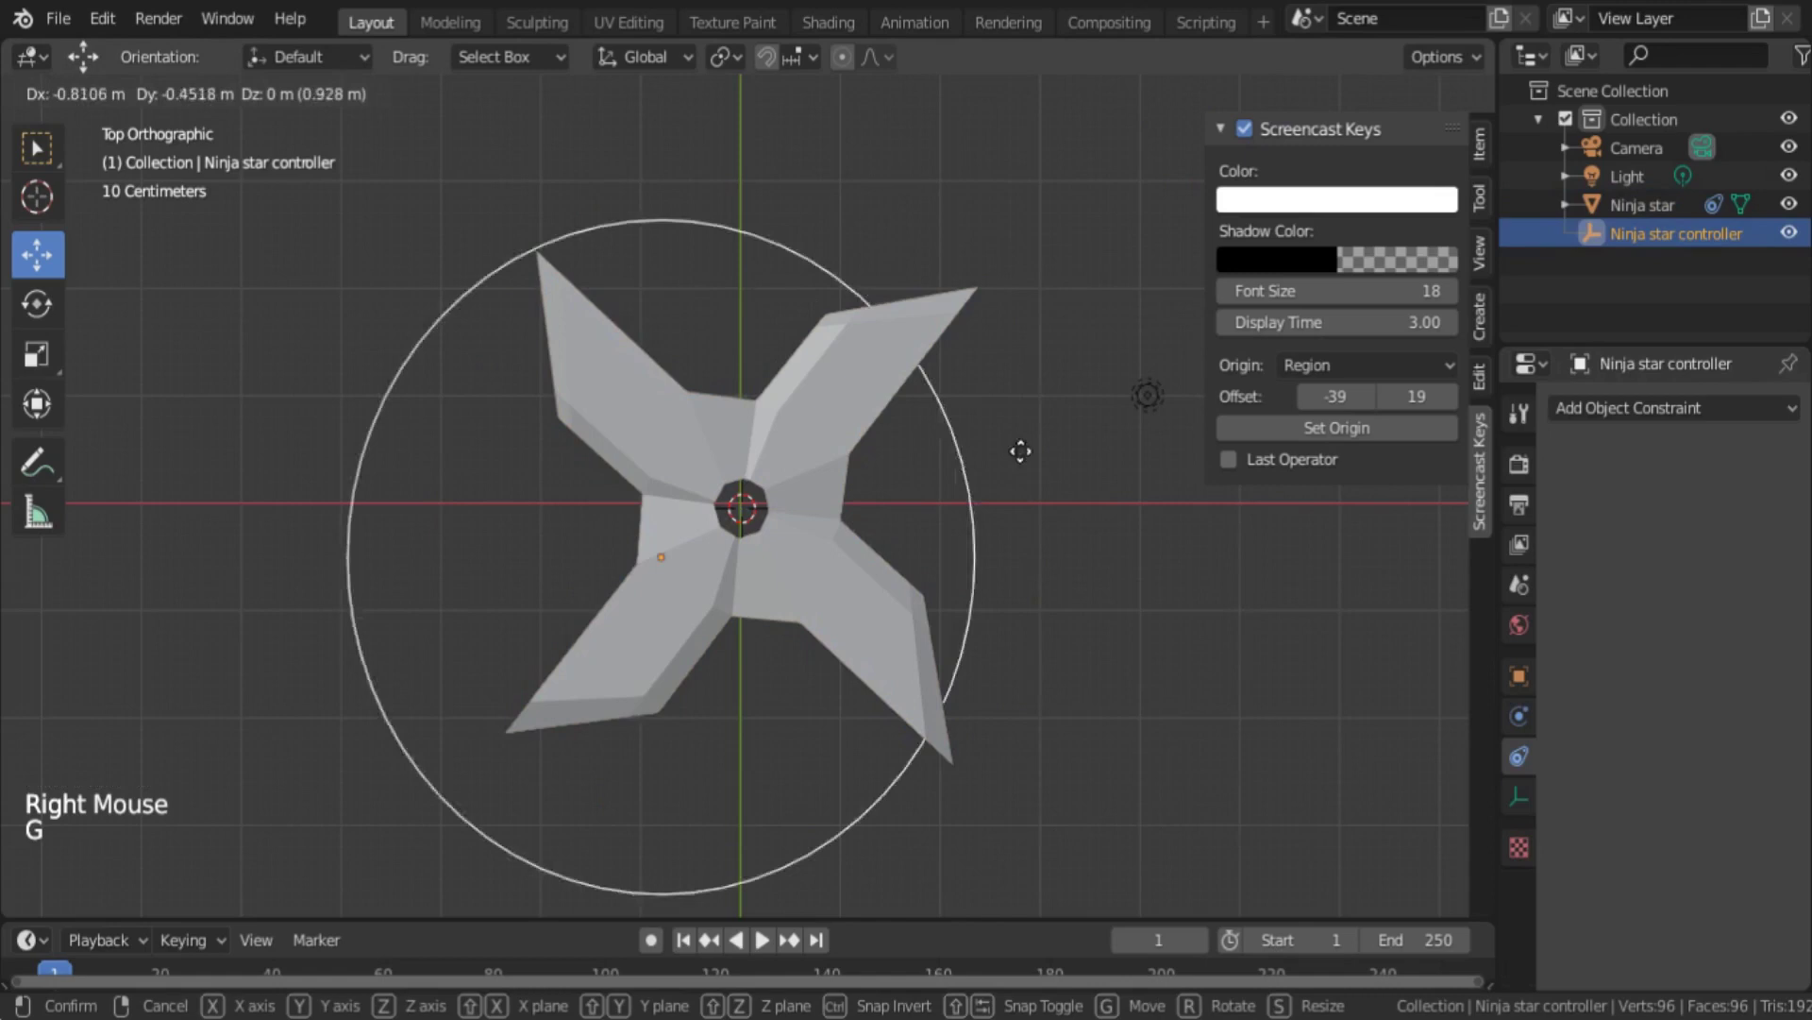
right_click(852, 562)
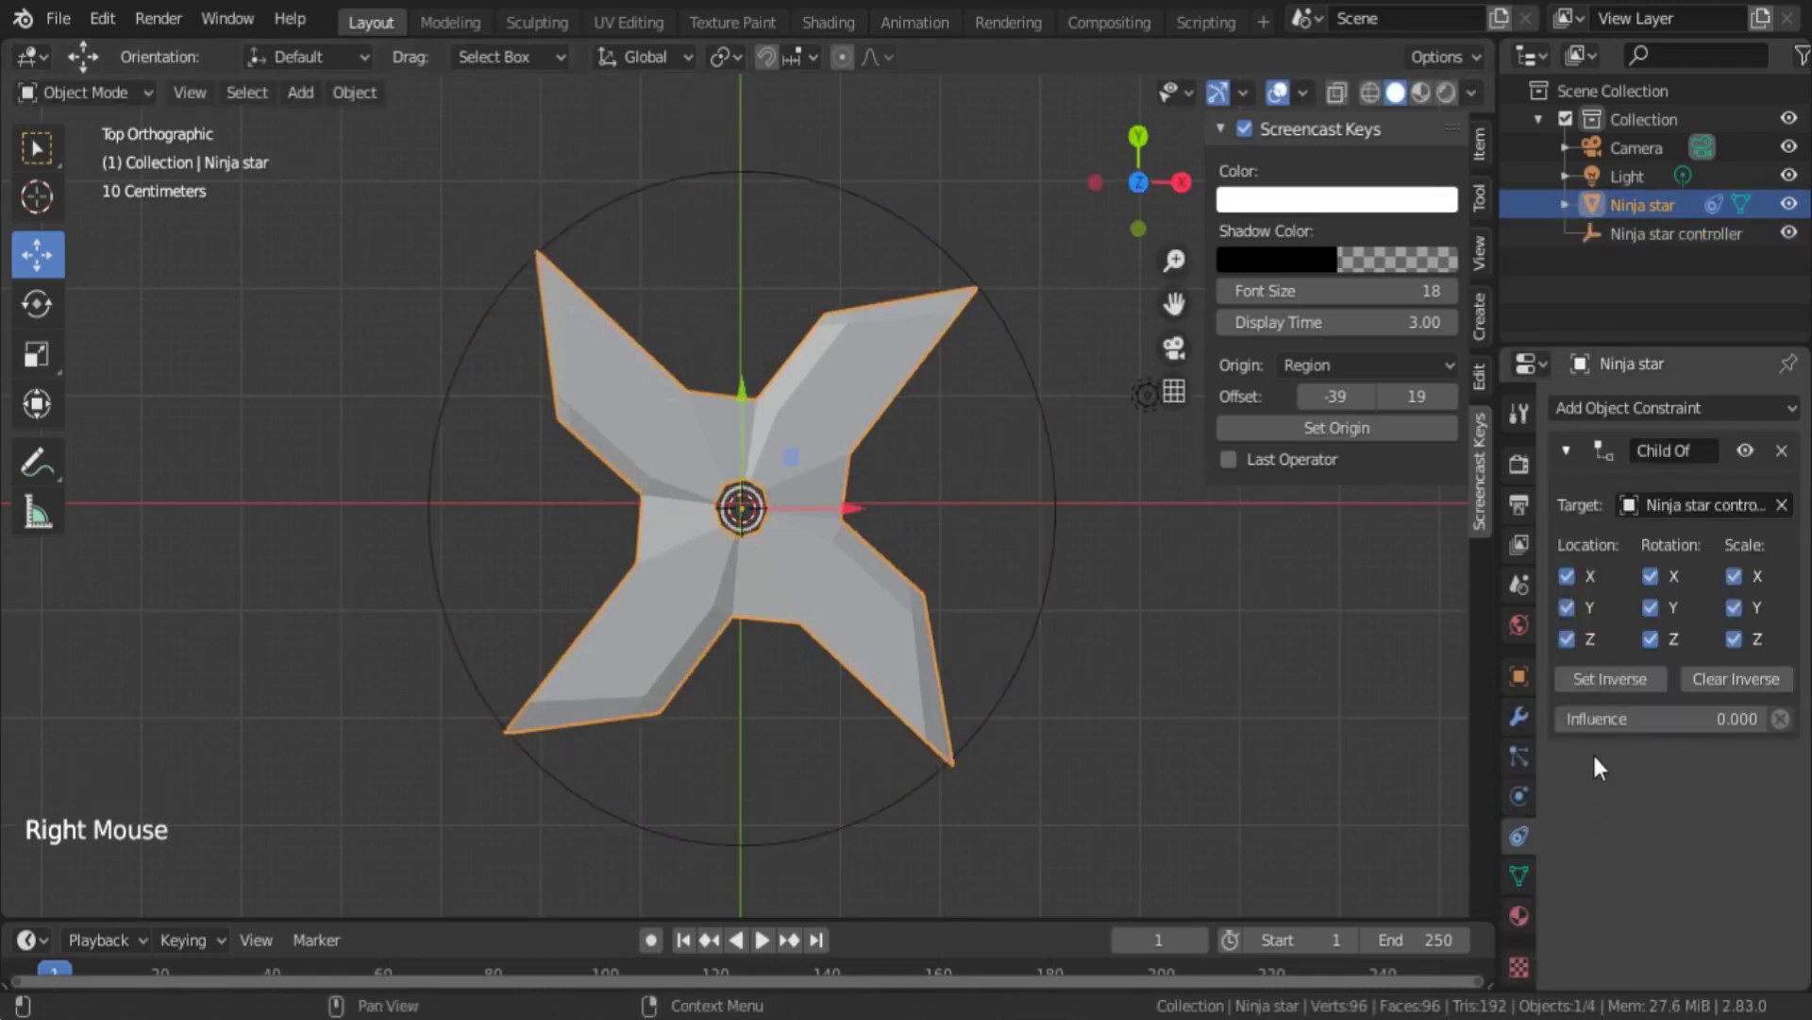
click(1608, 714)
click(1633, 725)
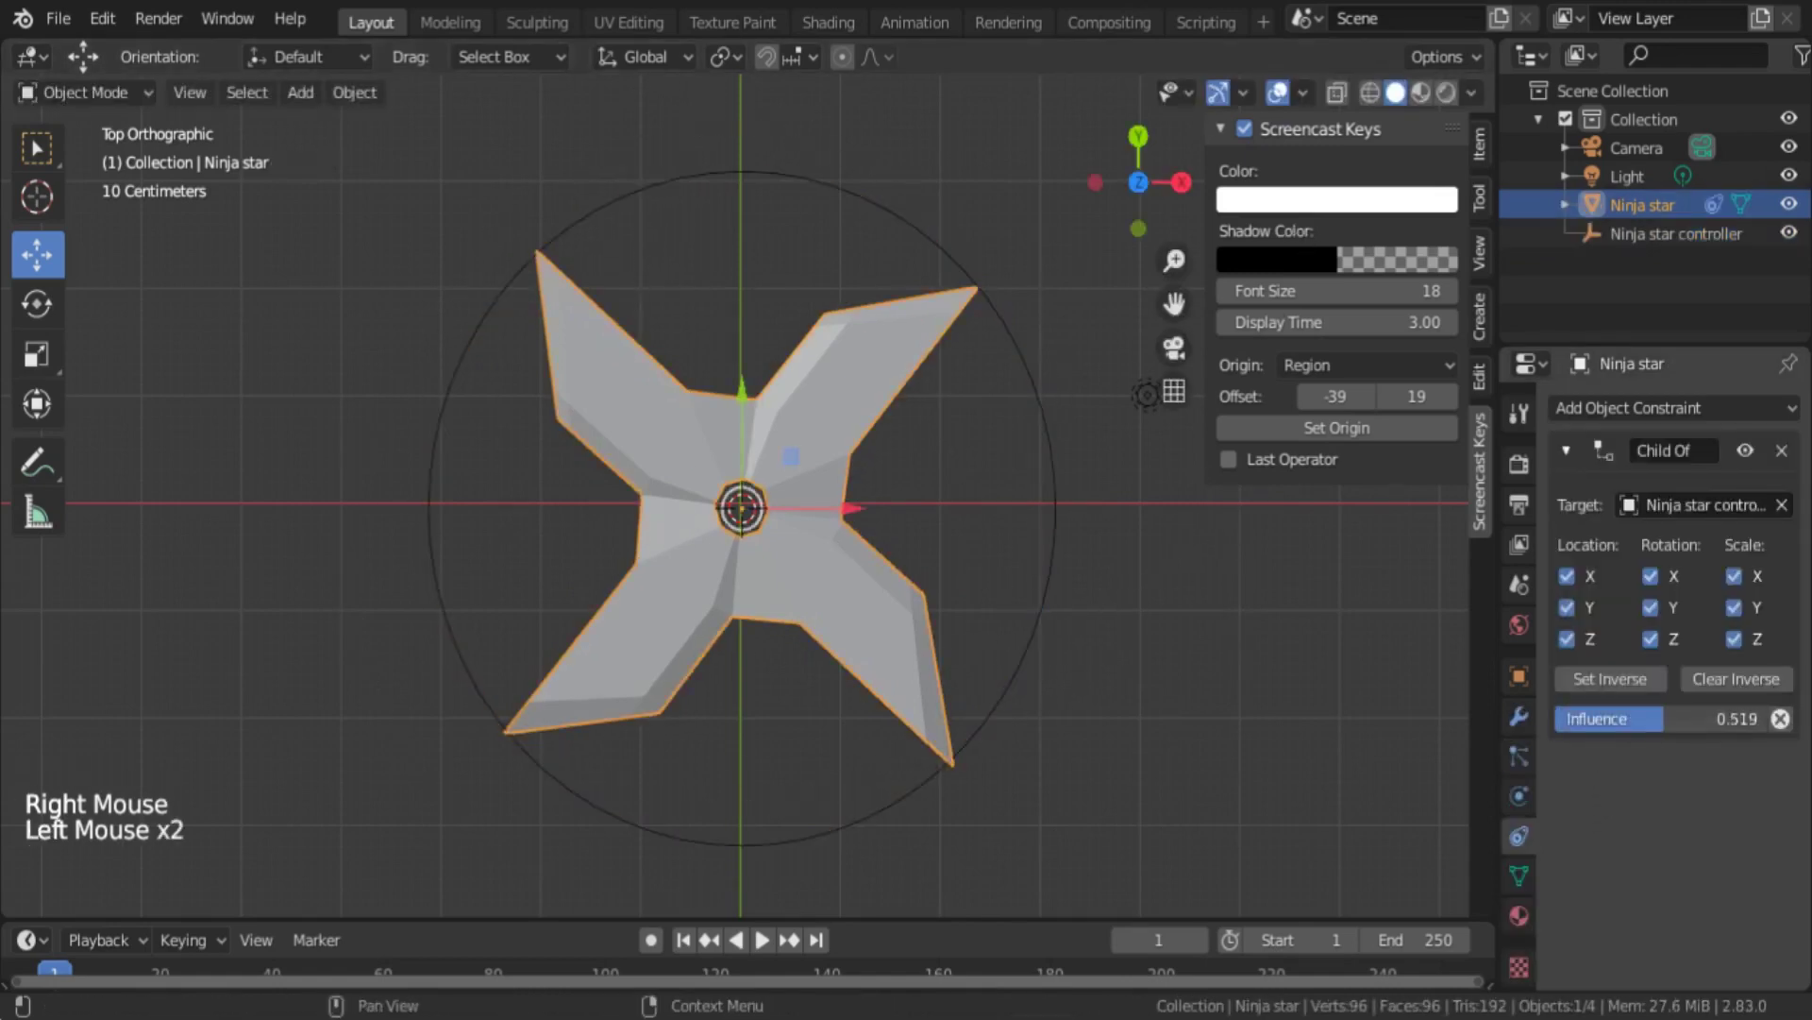
right_click(1090, 488)
right_click(1063, 486)
key(g)
scroll(down, 3)
key(g)
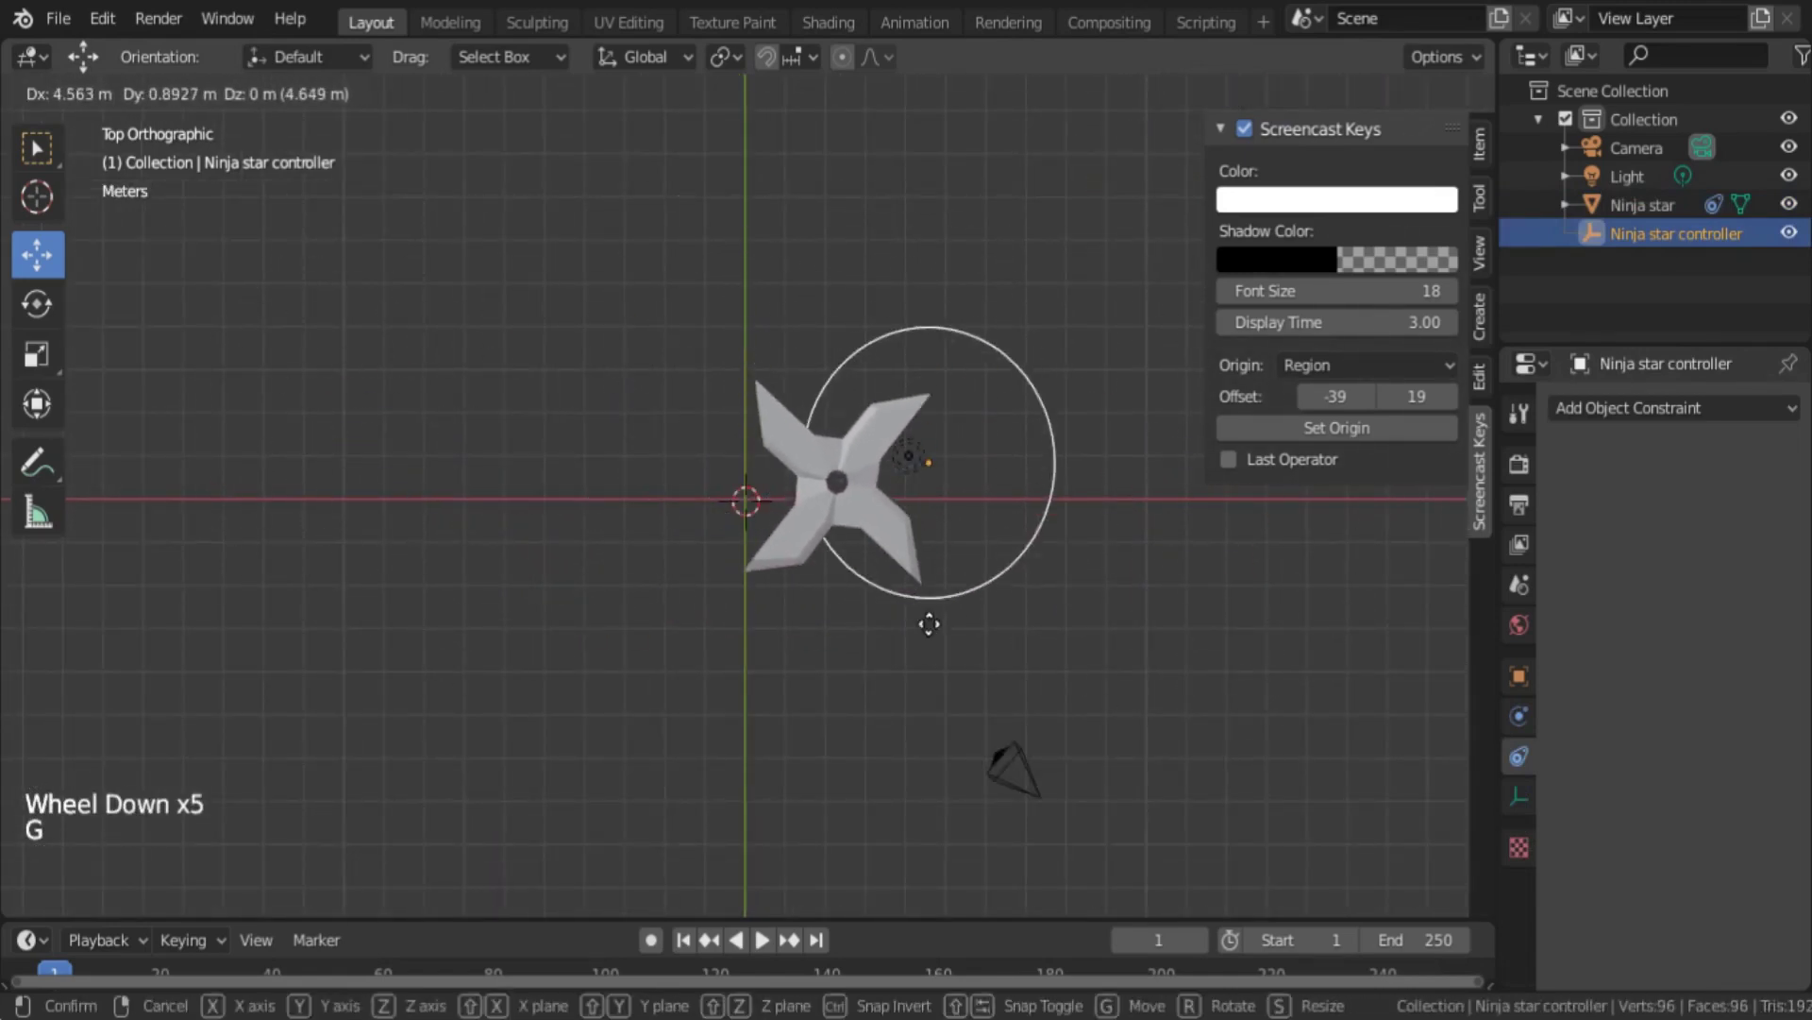
scroll(up, 3)
right_click(847, 565)
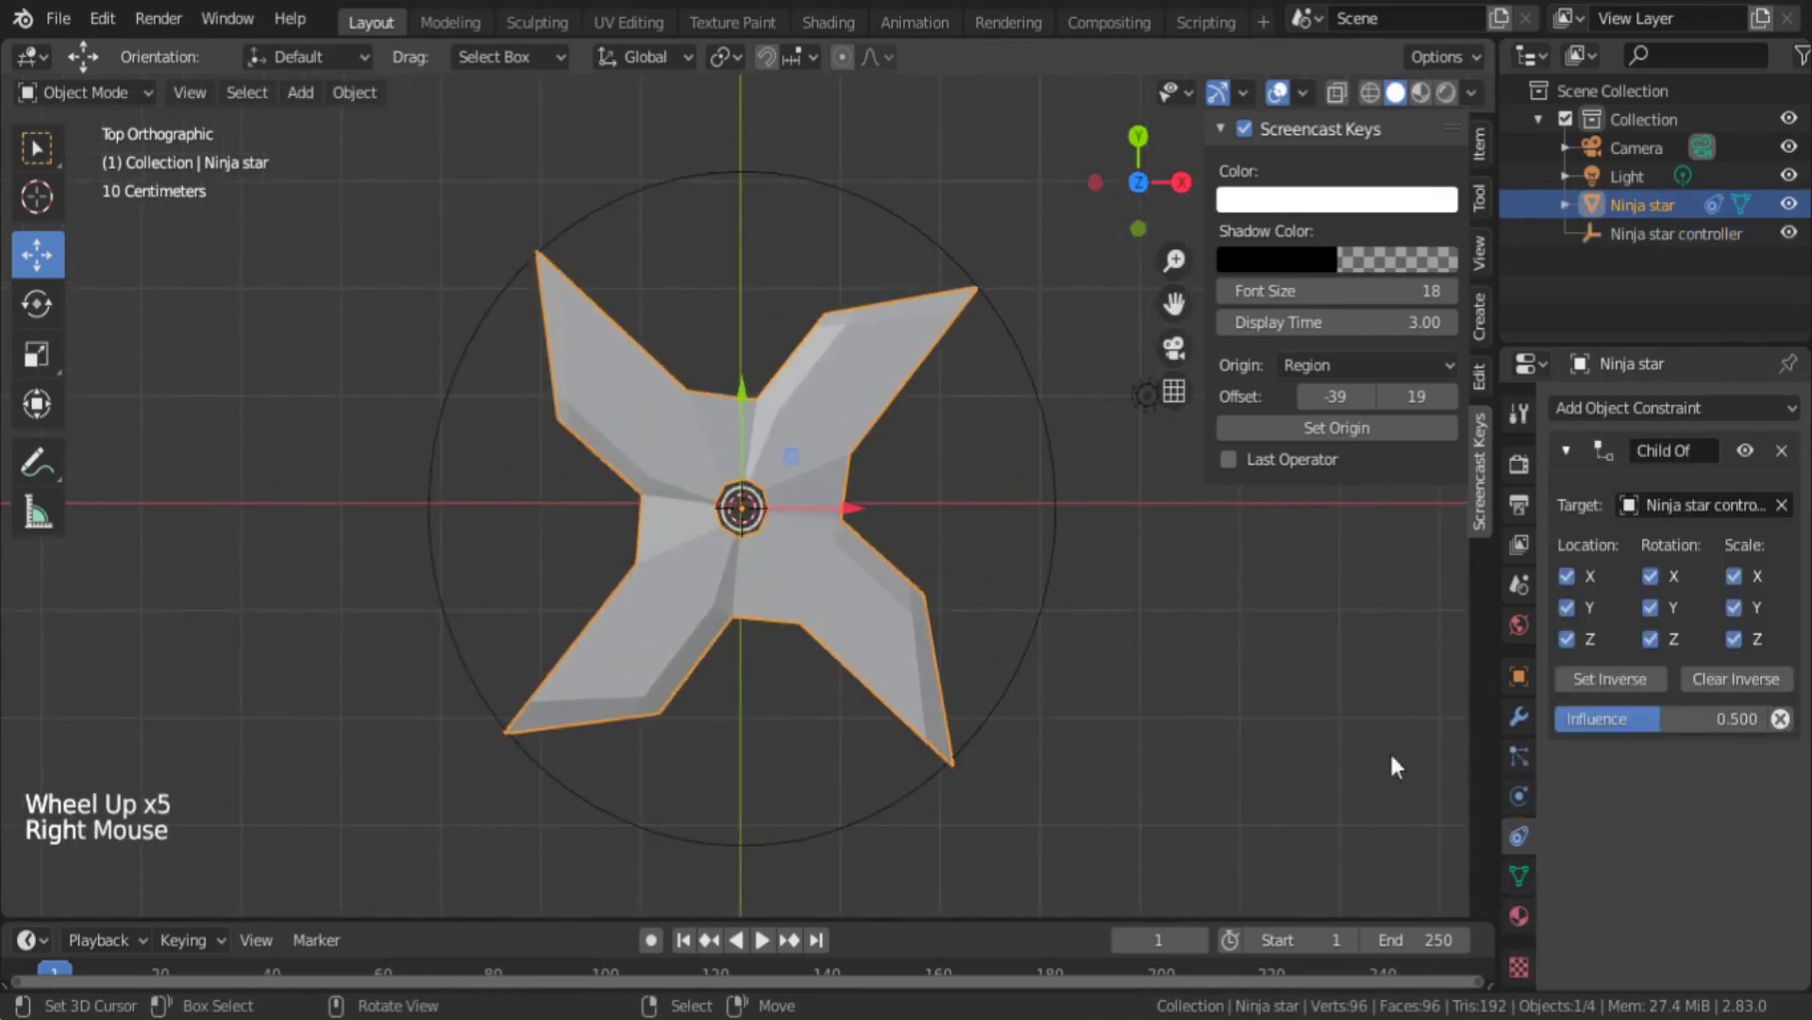
- Delete the Child Of constraint from the Ninja star and clear the selection
click(1642, 732)
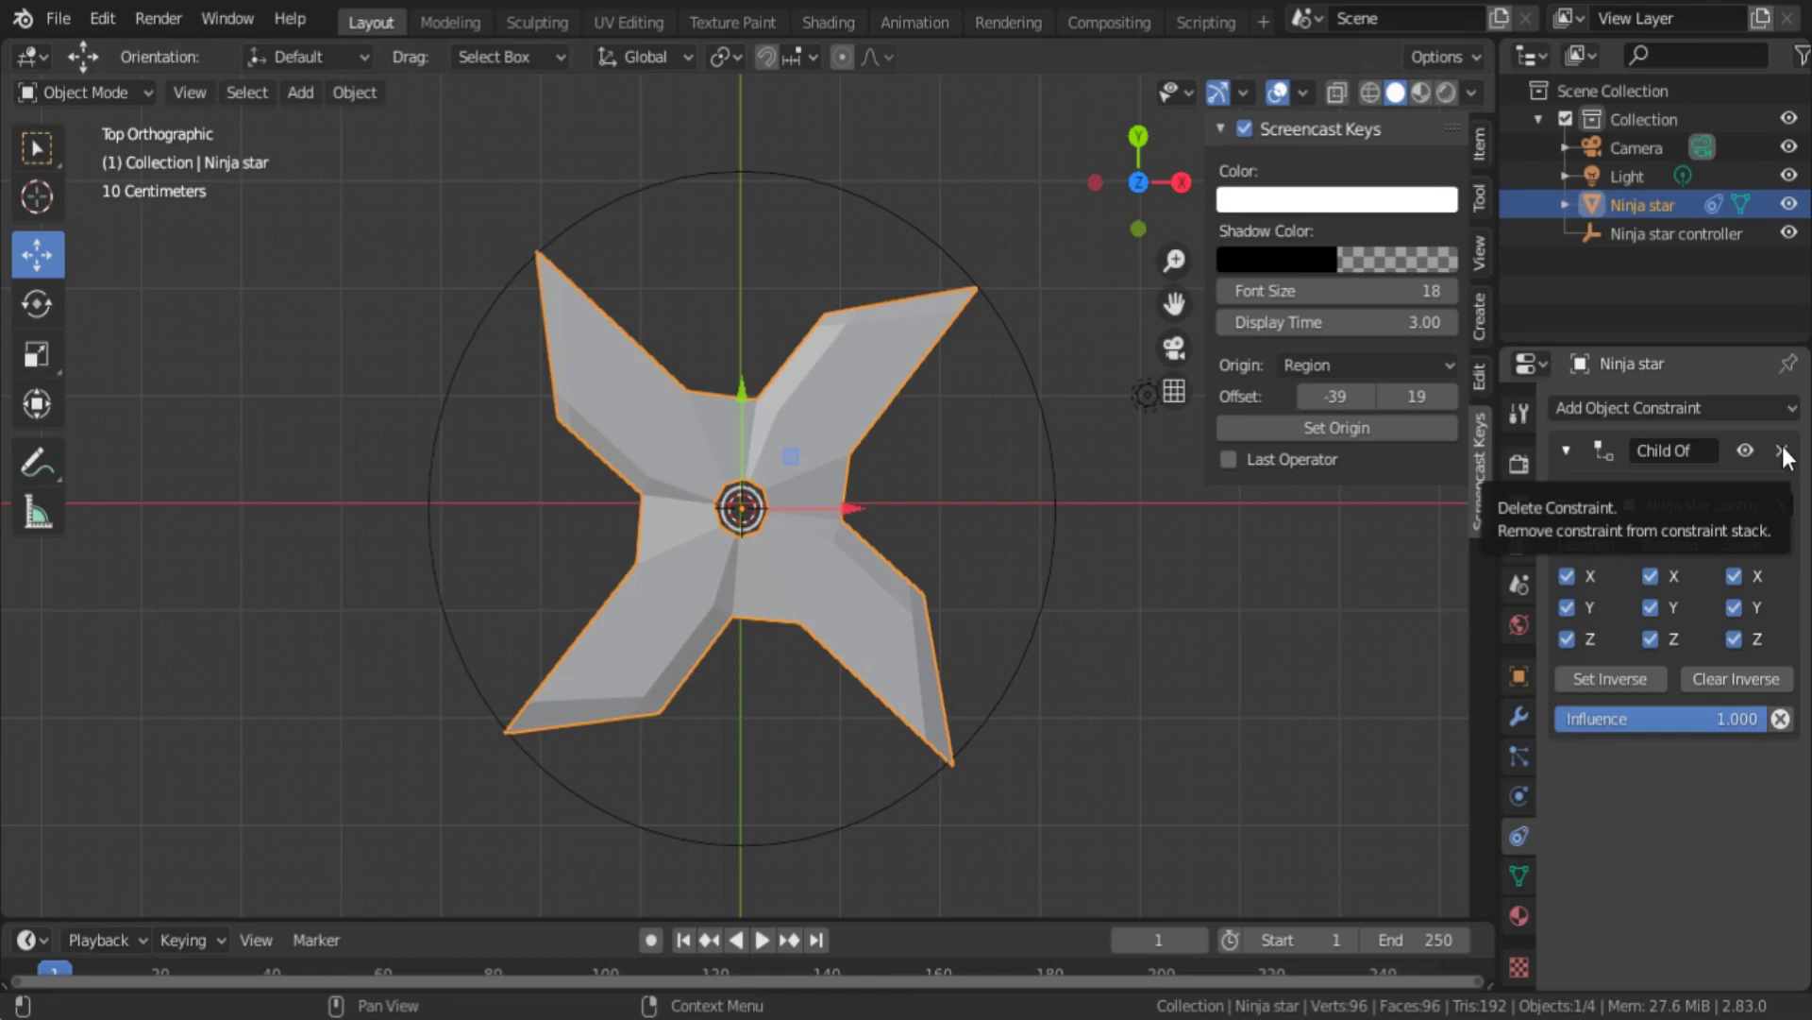
click(1788, 473)
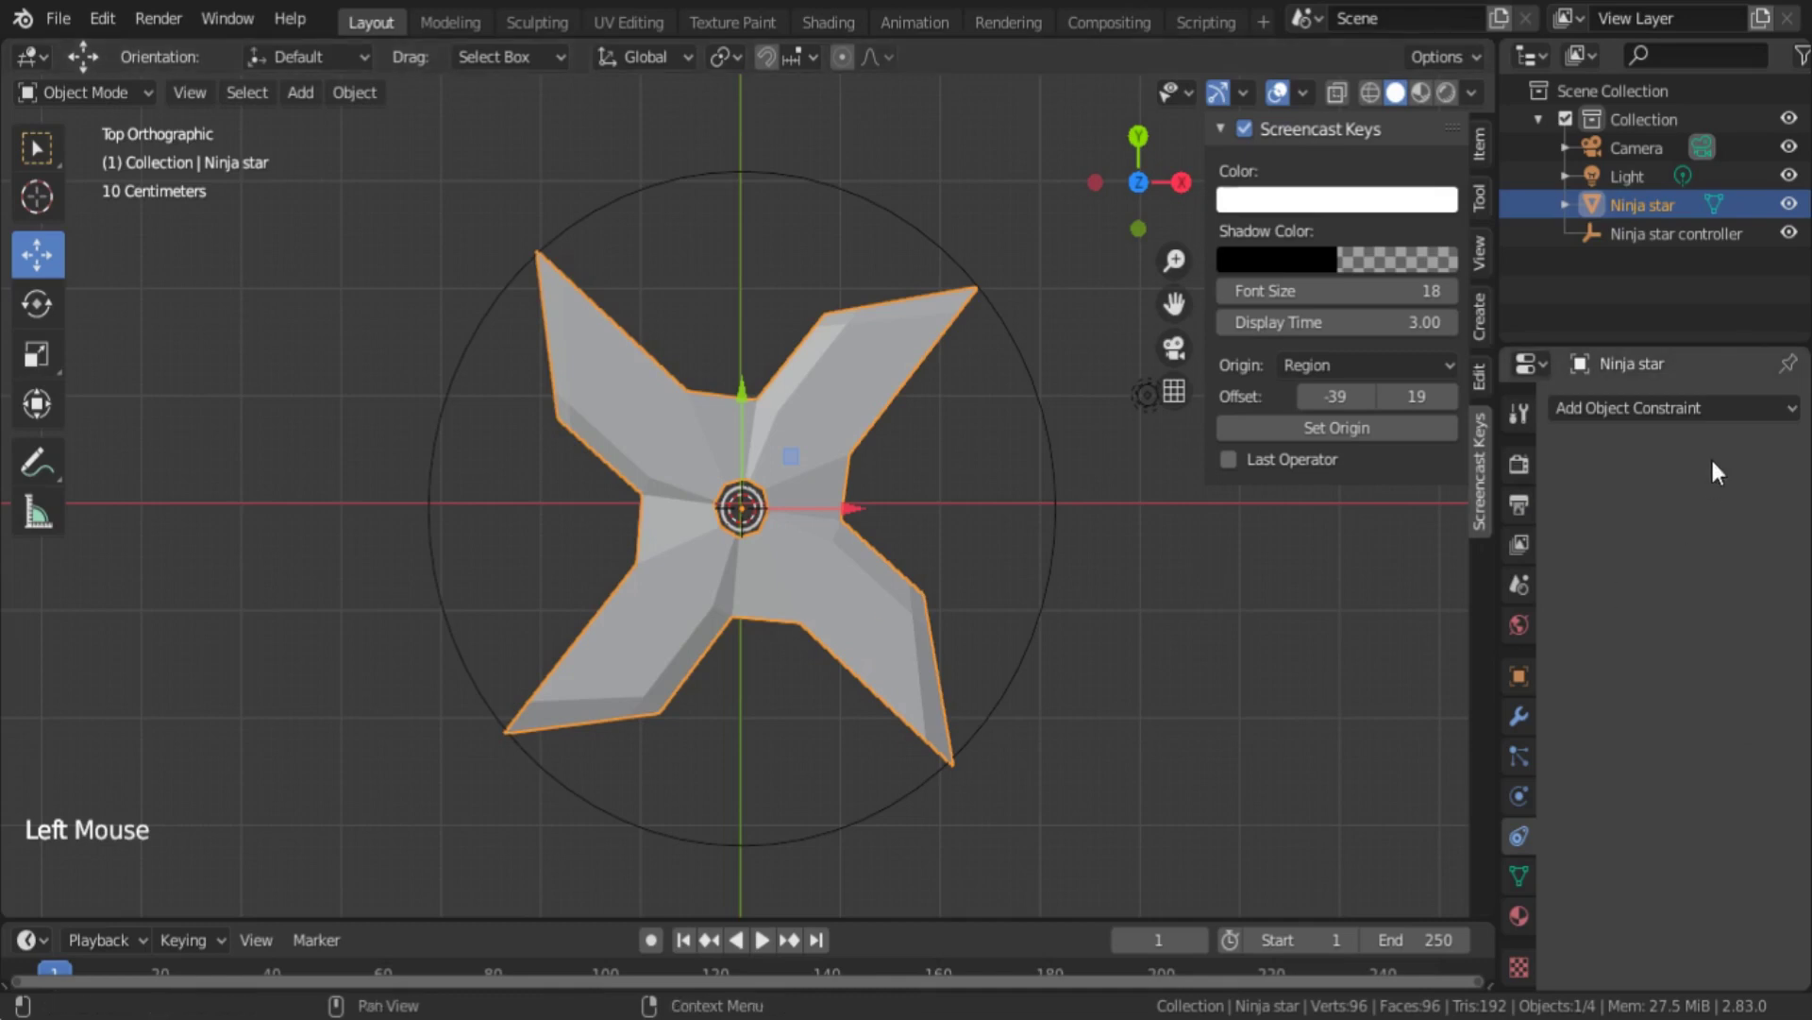
right_click(1243, 660)
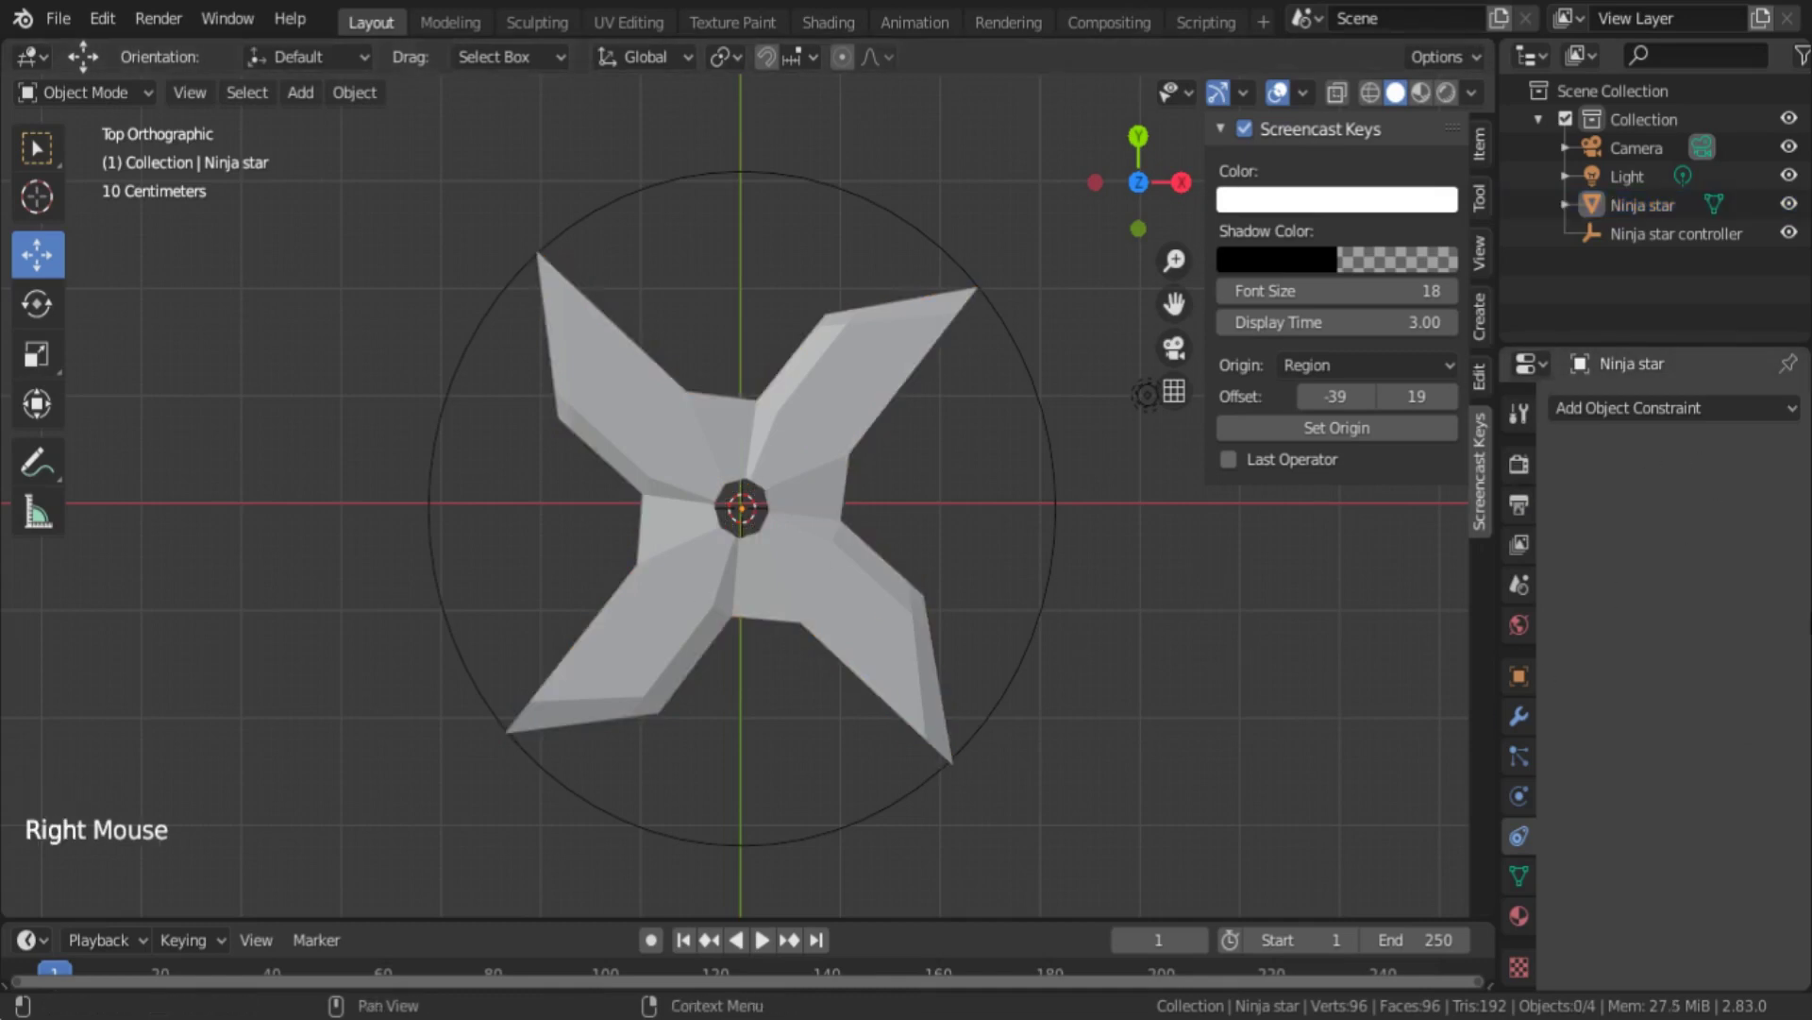
right_click(1055, 630)
- Select the Ninja star and add the controller circle to the selection
right_click(828, 611)
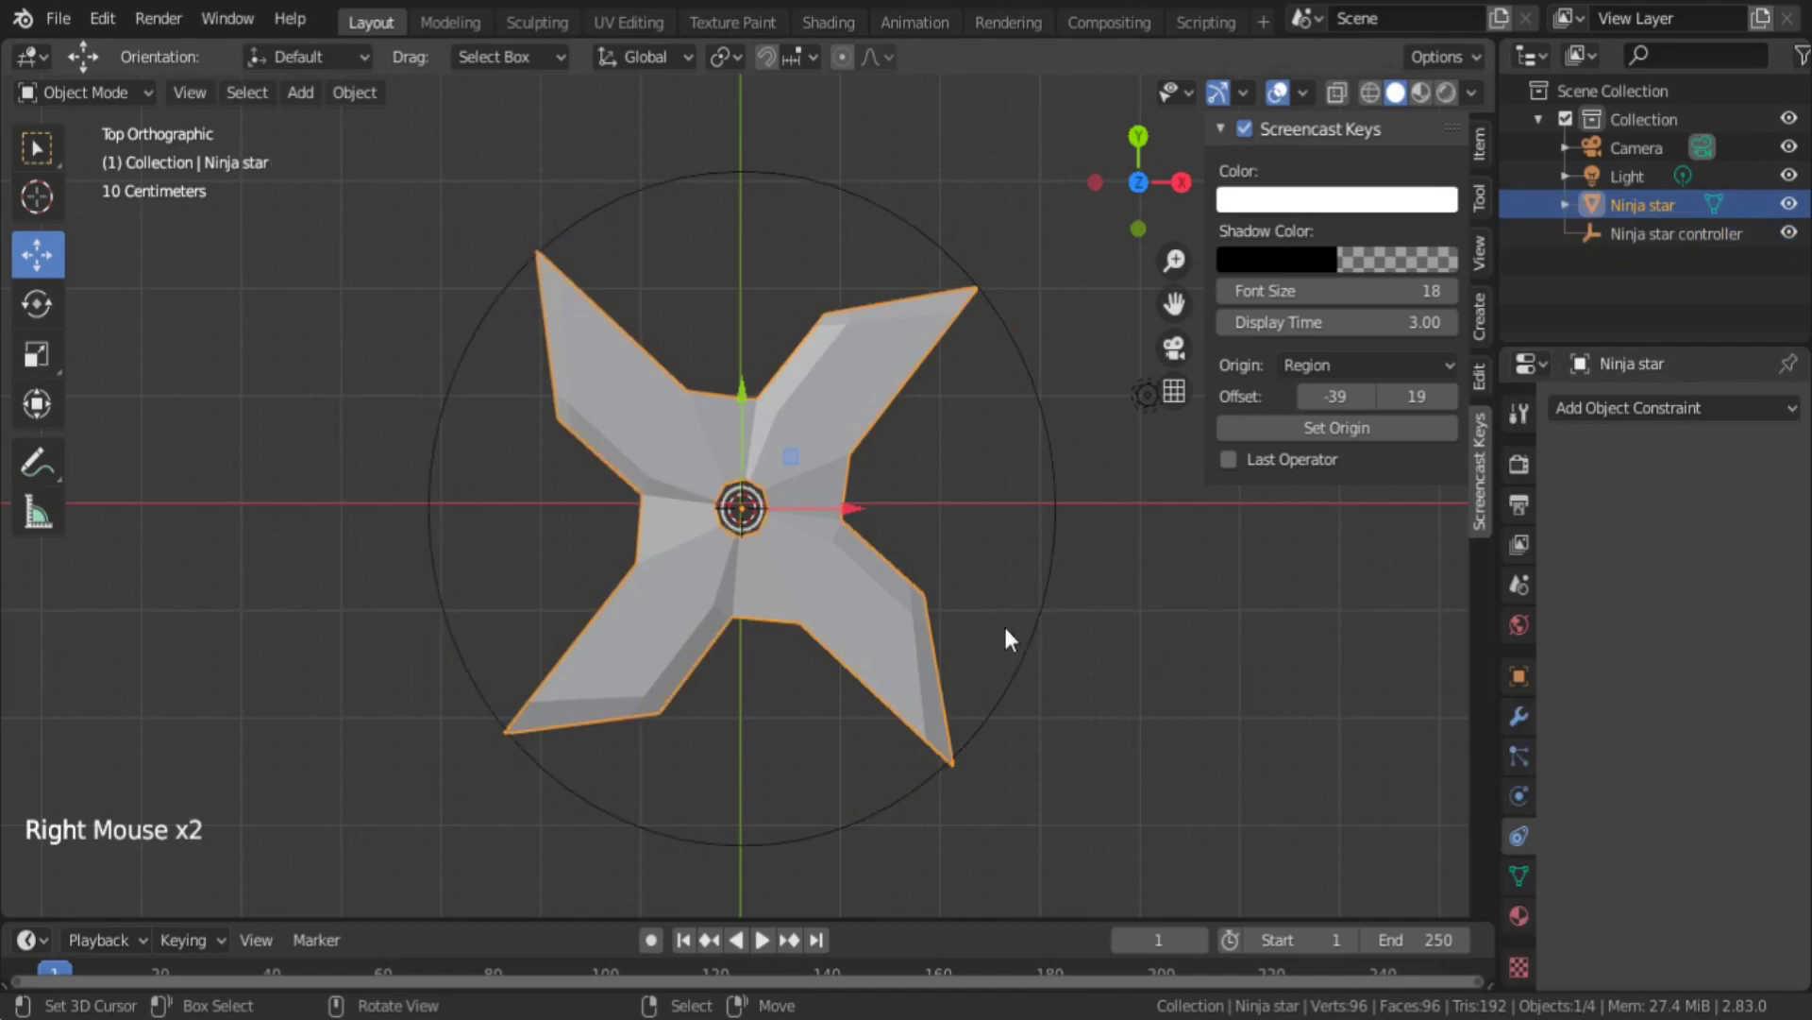
right_click(1240, 592)
right_click(740, 611)
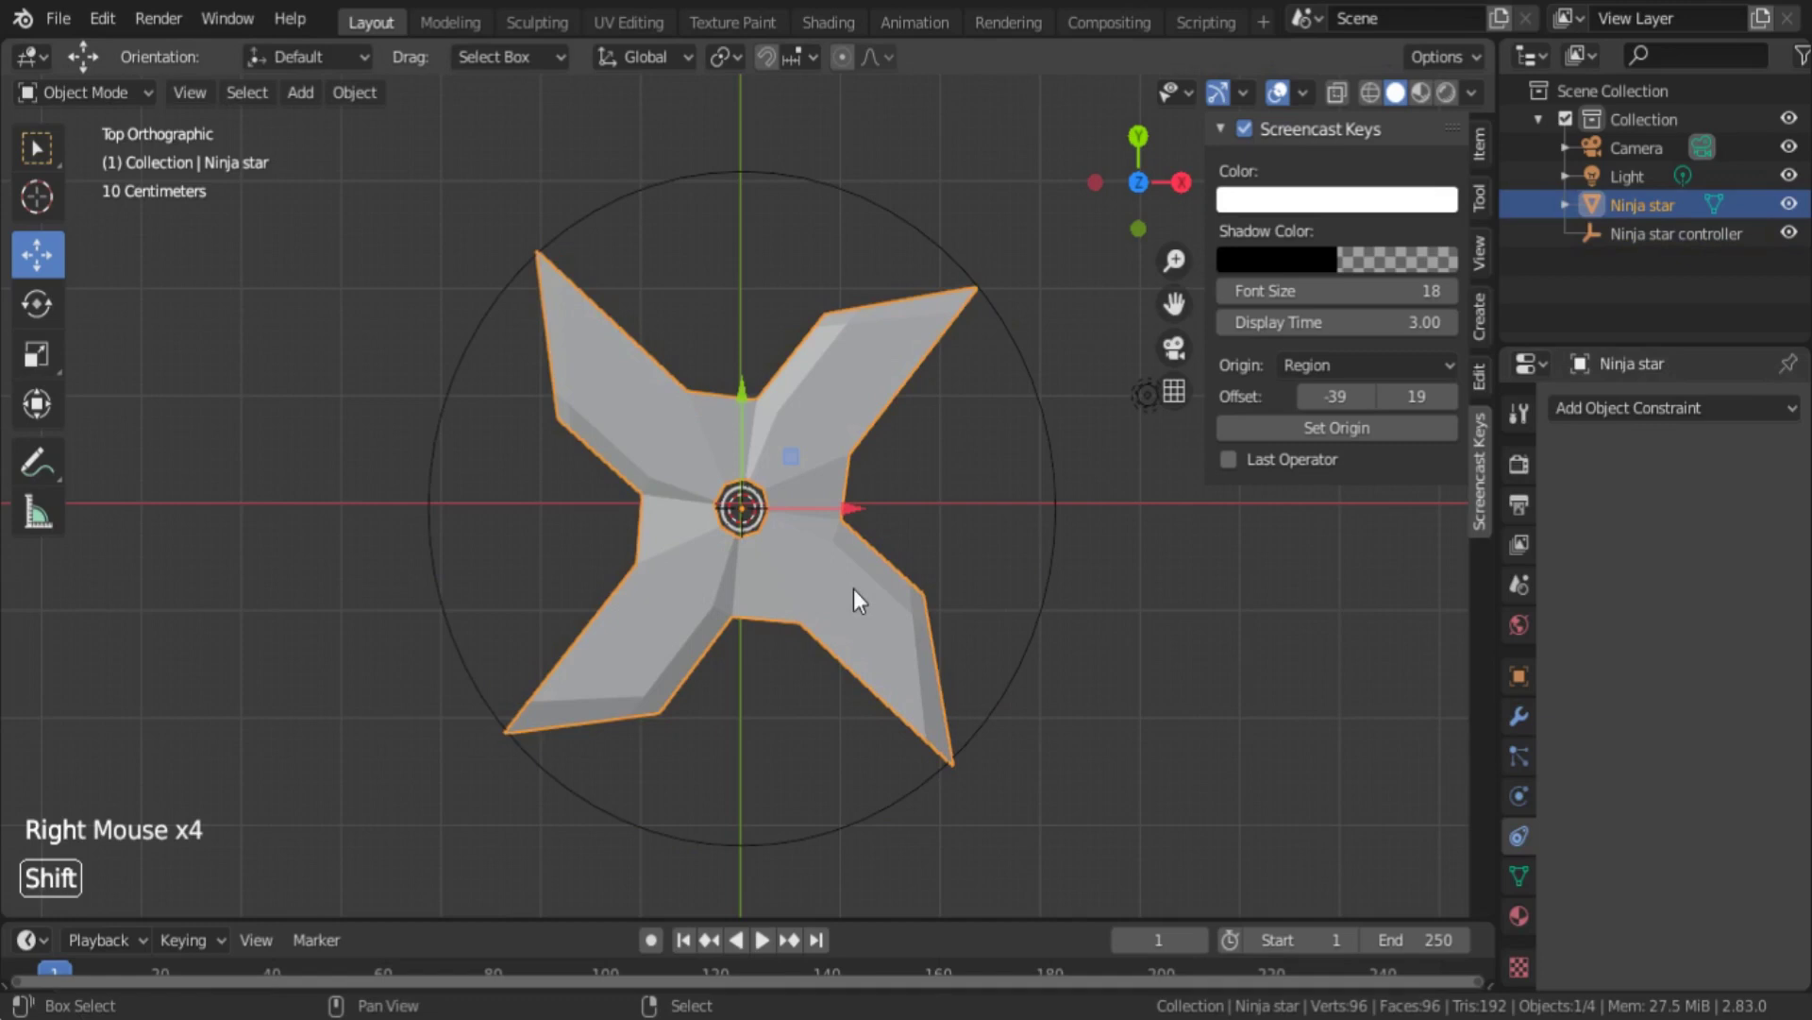
right_click(1069, 500)
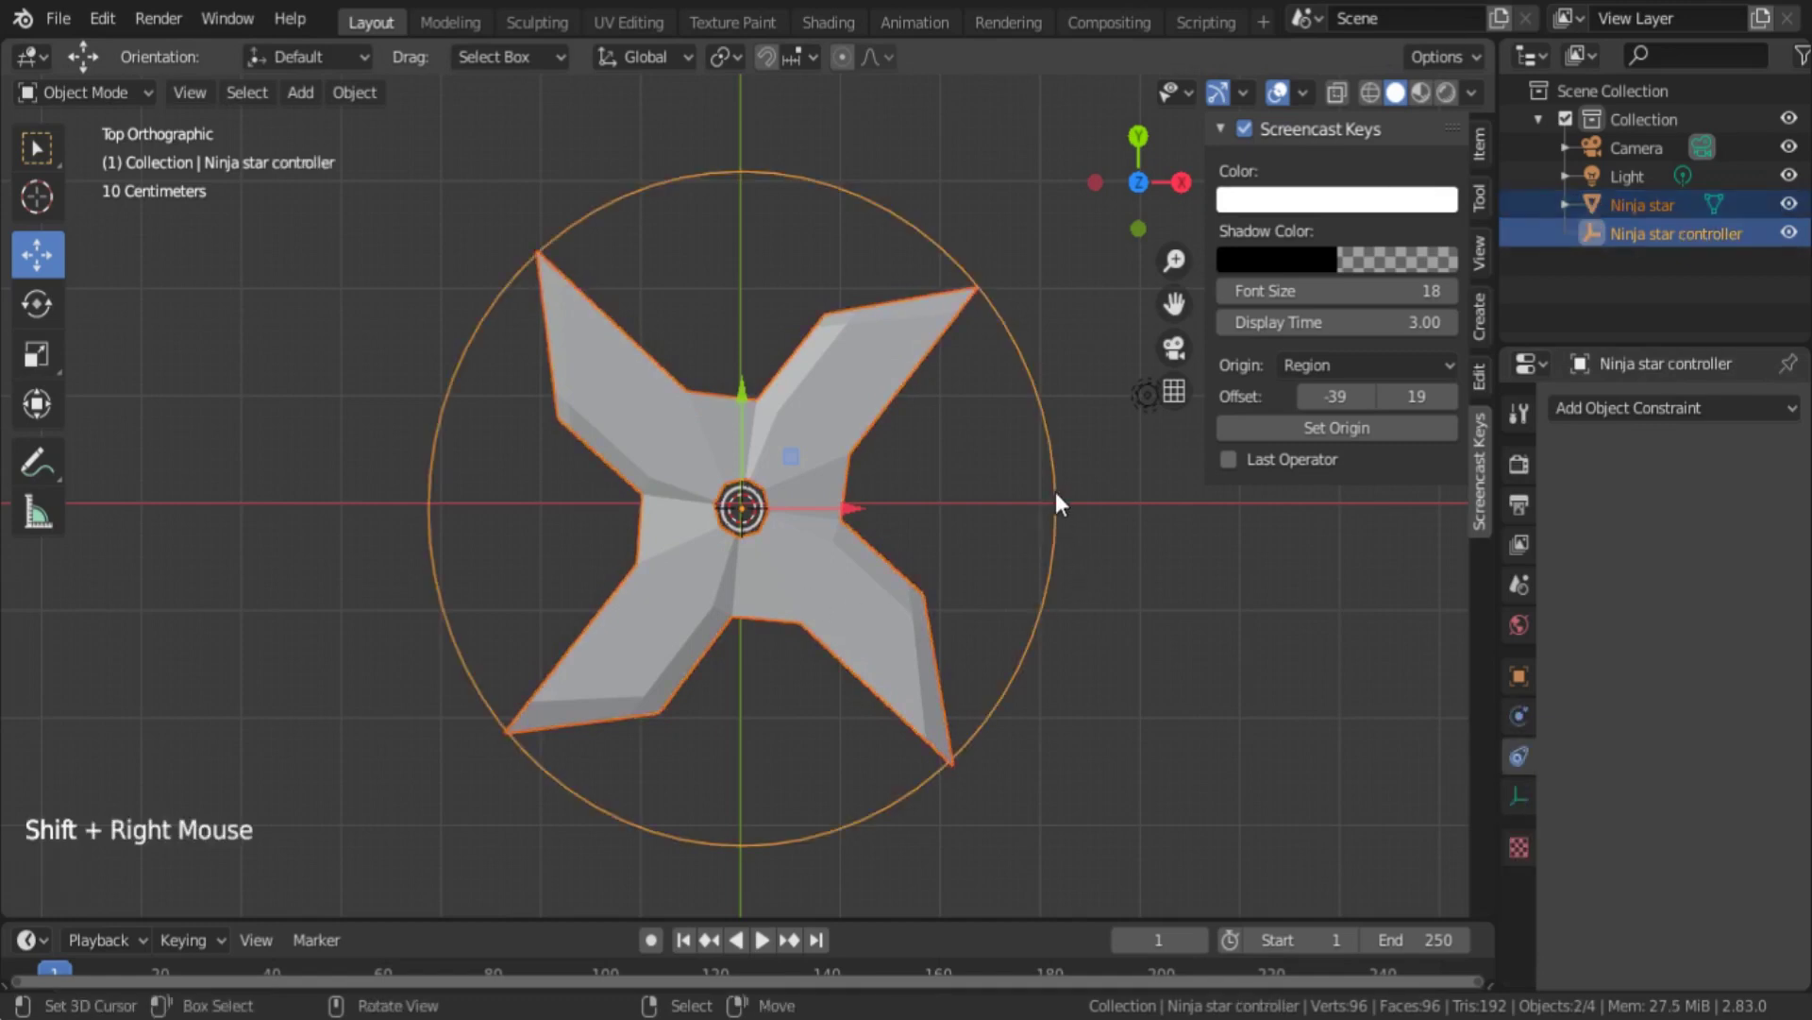
- Try parenting the star to the controller with Ctrl+P and move the controller to check the result
key(ctrl+p)
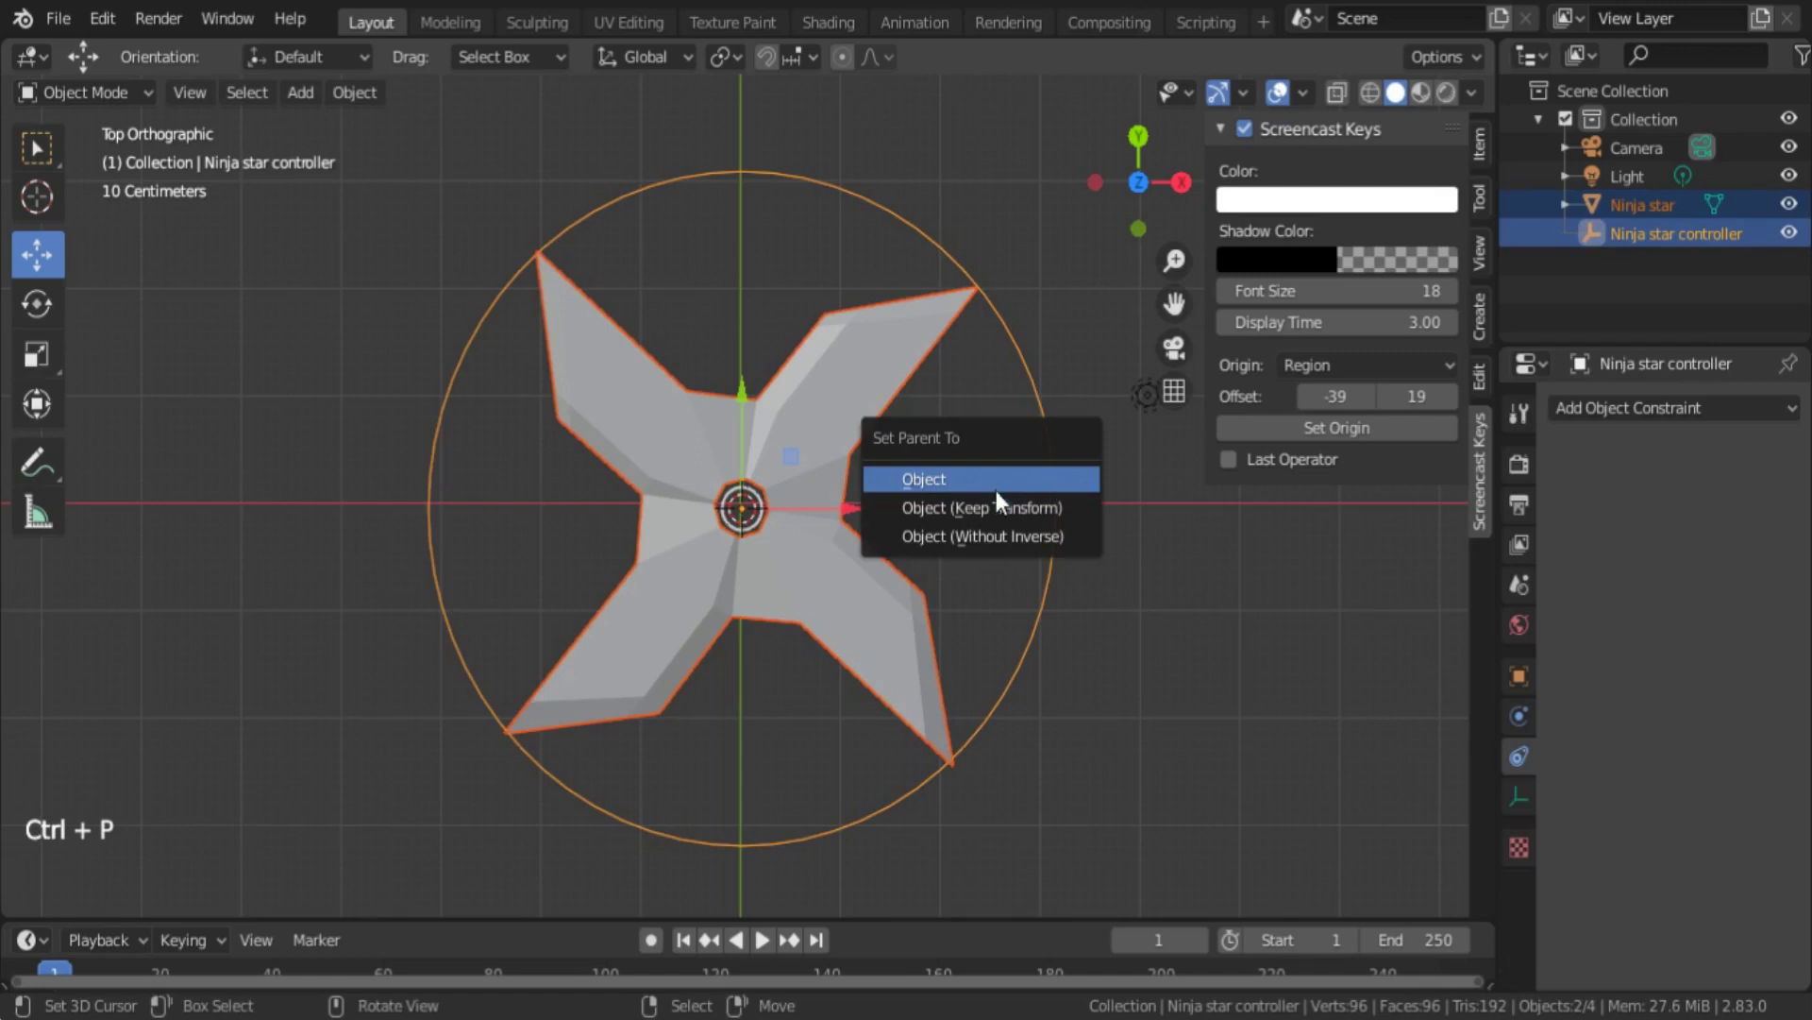
right_click(1082, 509)
key(g)
scroll(down, 3)
scroll(up, 3)
key(ctrl+p)
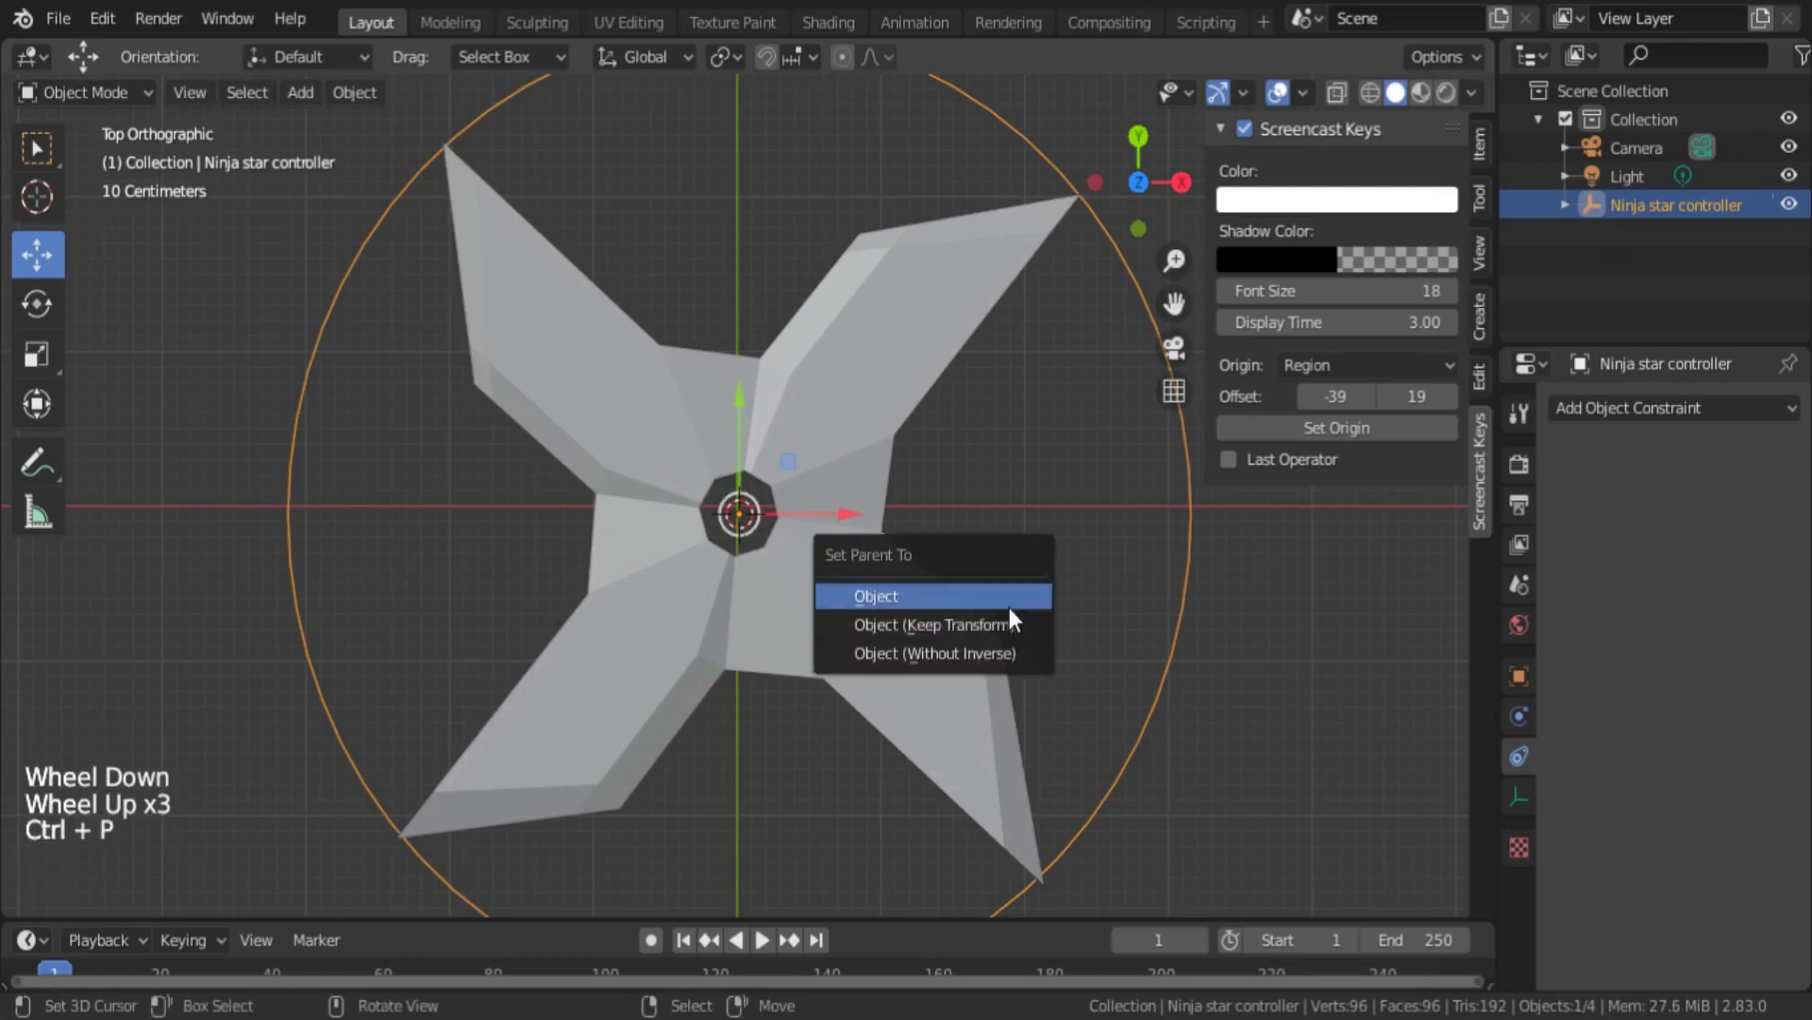
right_click(1205, 558)
scroll(down, 3)
key(g)
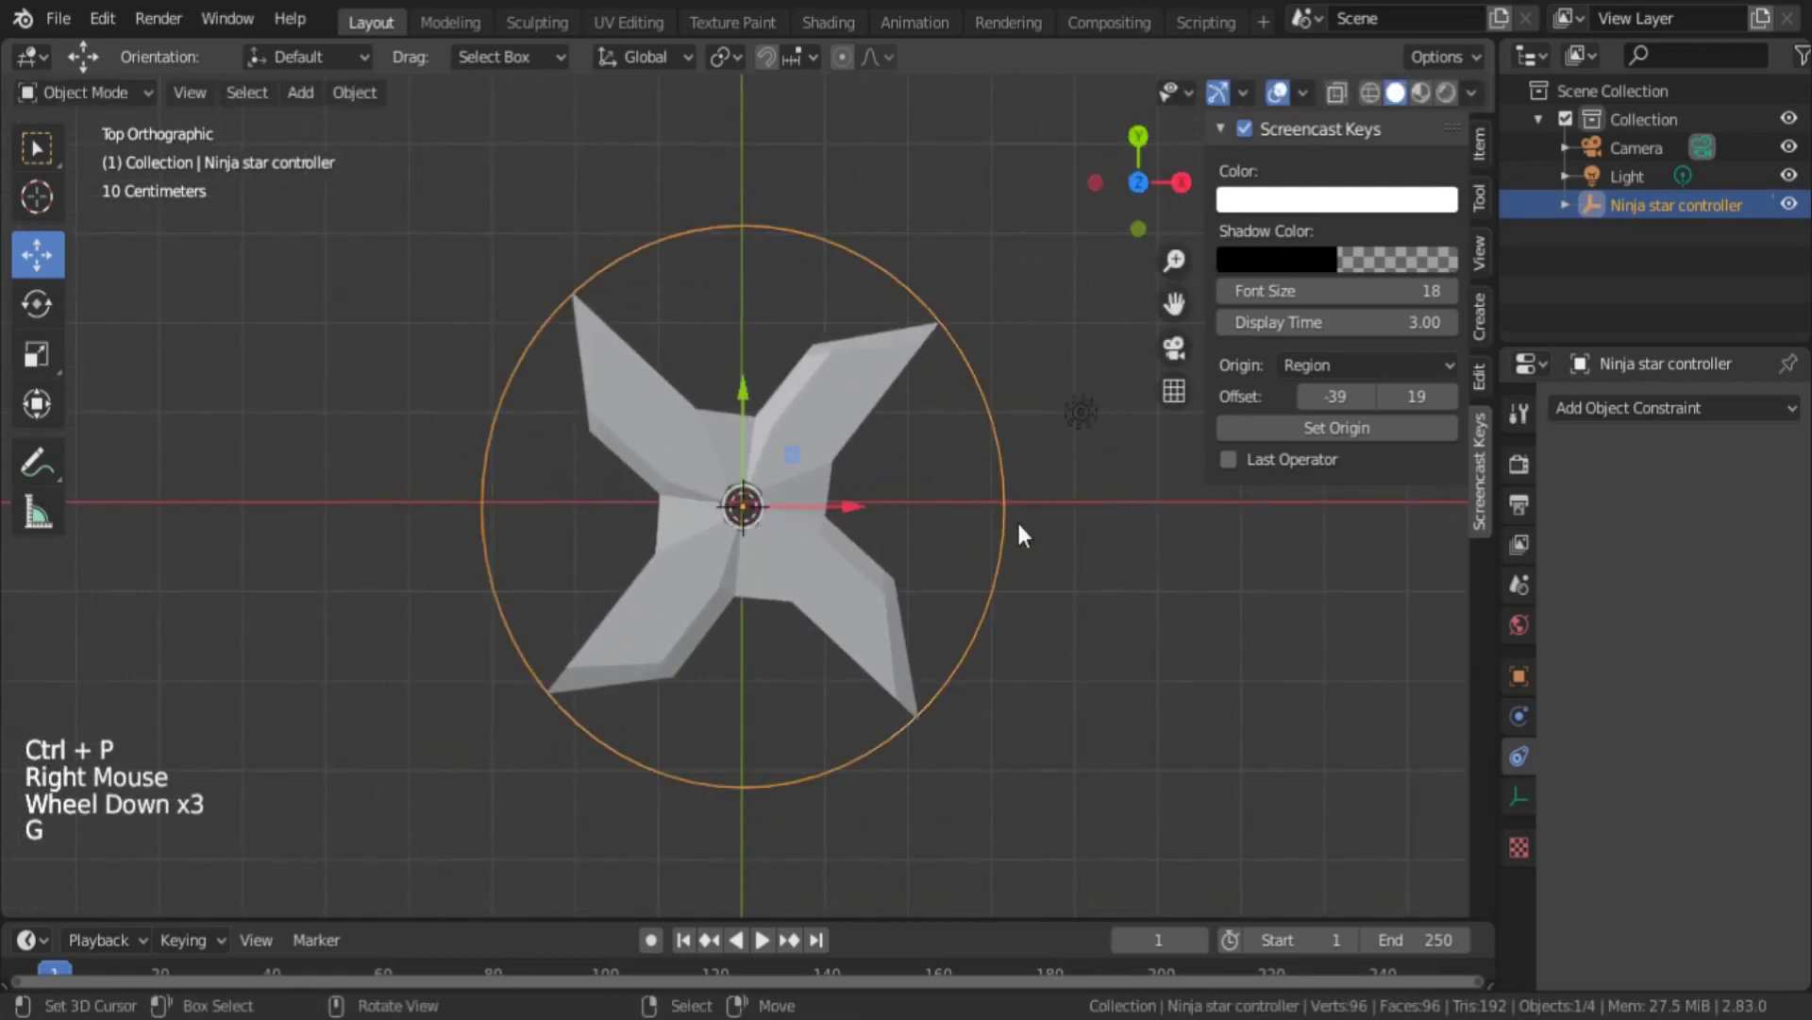
scroll(up, 3)
scroll(down, 3)
- Move the controller along X to test whether the star follows, undoing each test move
right_click(936, 590)
right_click(940, 532)
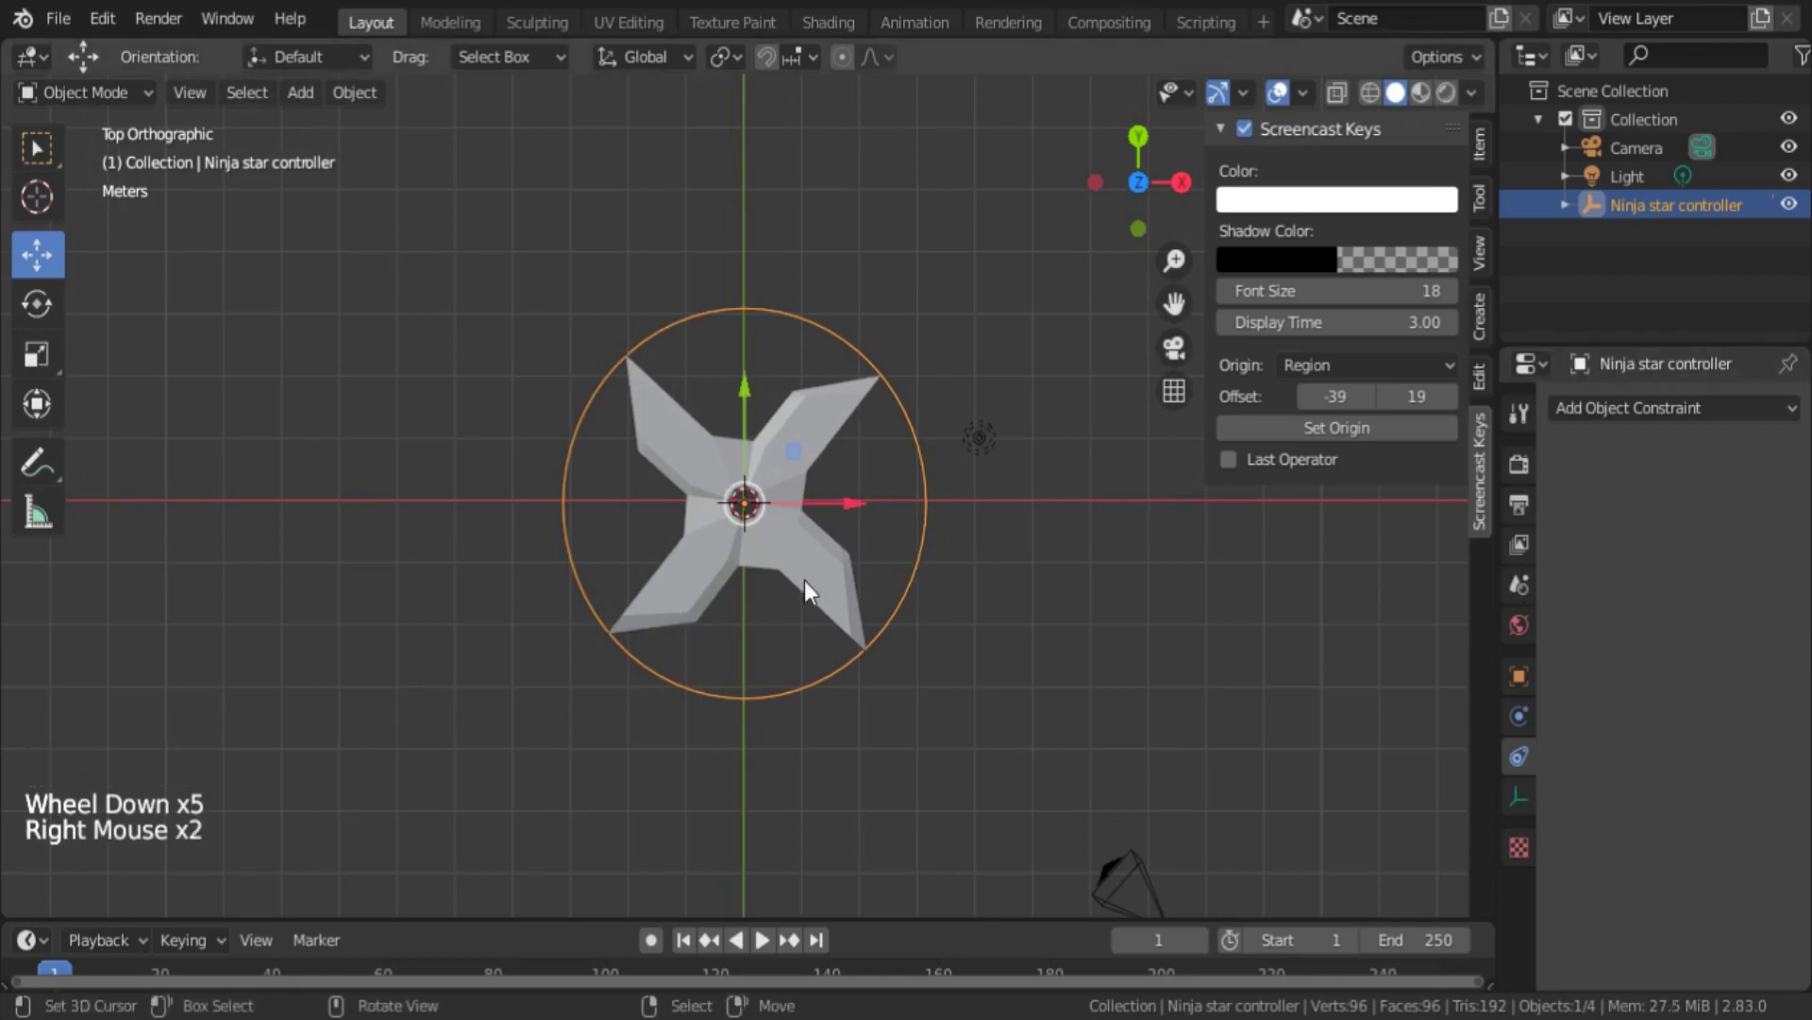
right_click(973, 568)
right_click(811, 581)
right_click(933, 594)
right_click(919, 579)
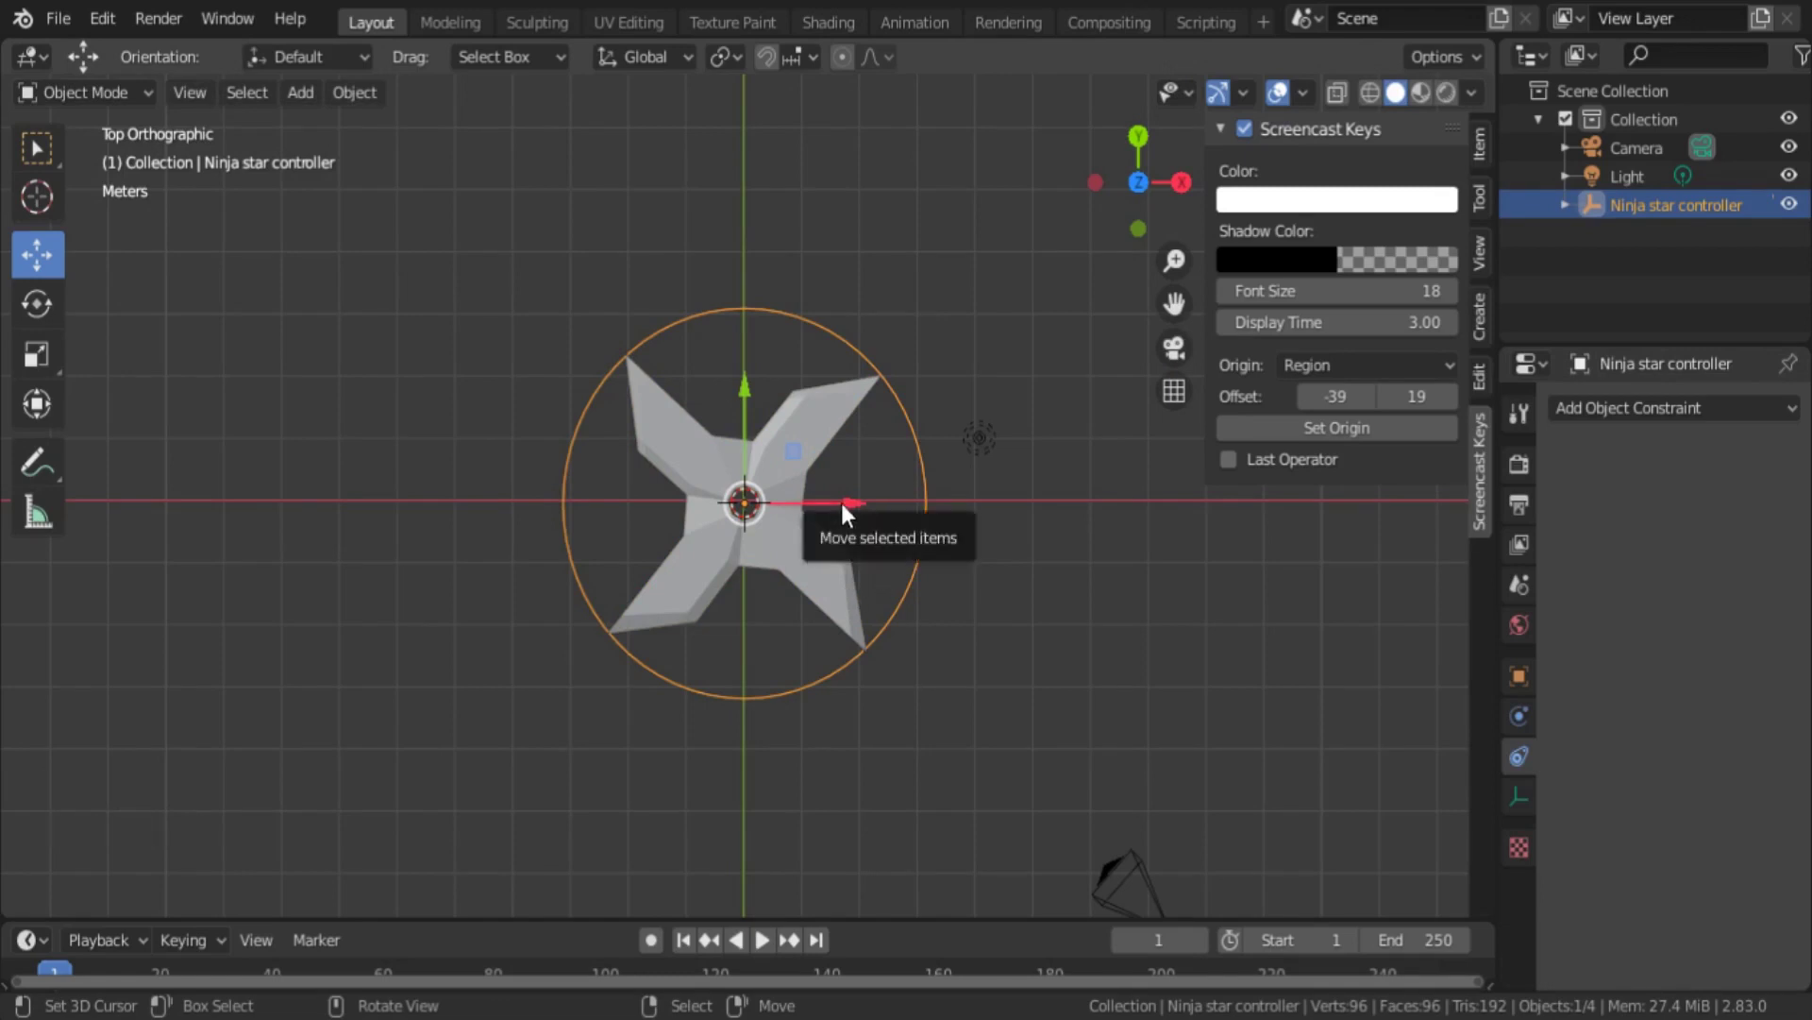
click(863, 511)
right_click(963, 534)
key(ctrl+z)
right_click(869, 518)
right_click(935, 550)
click(862, 515)
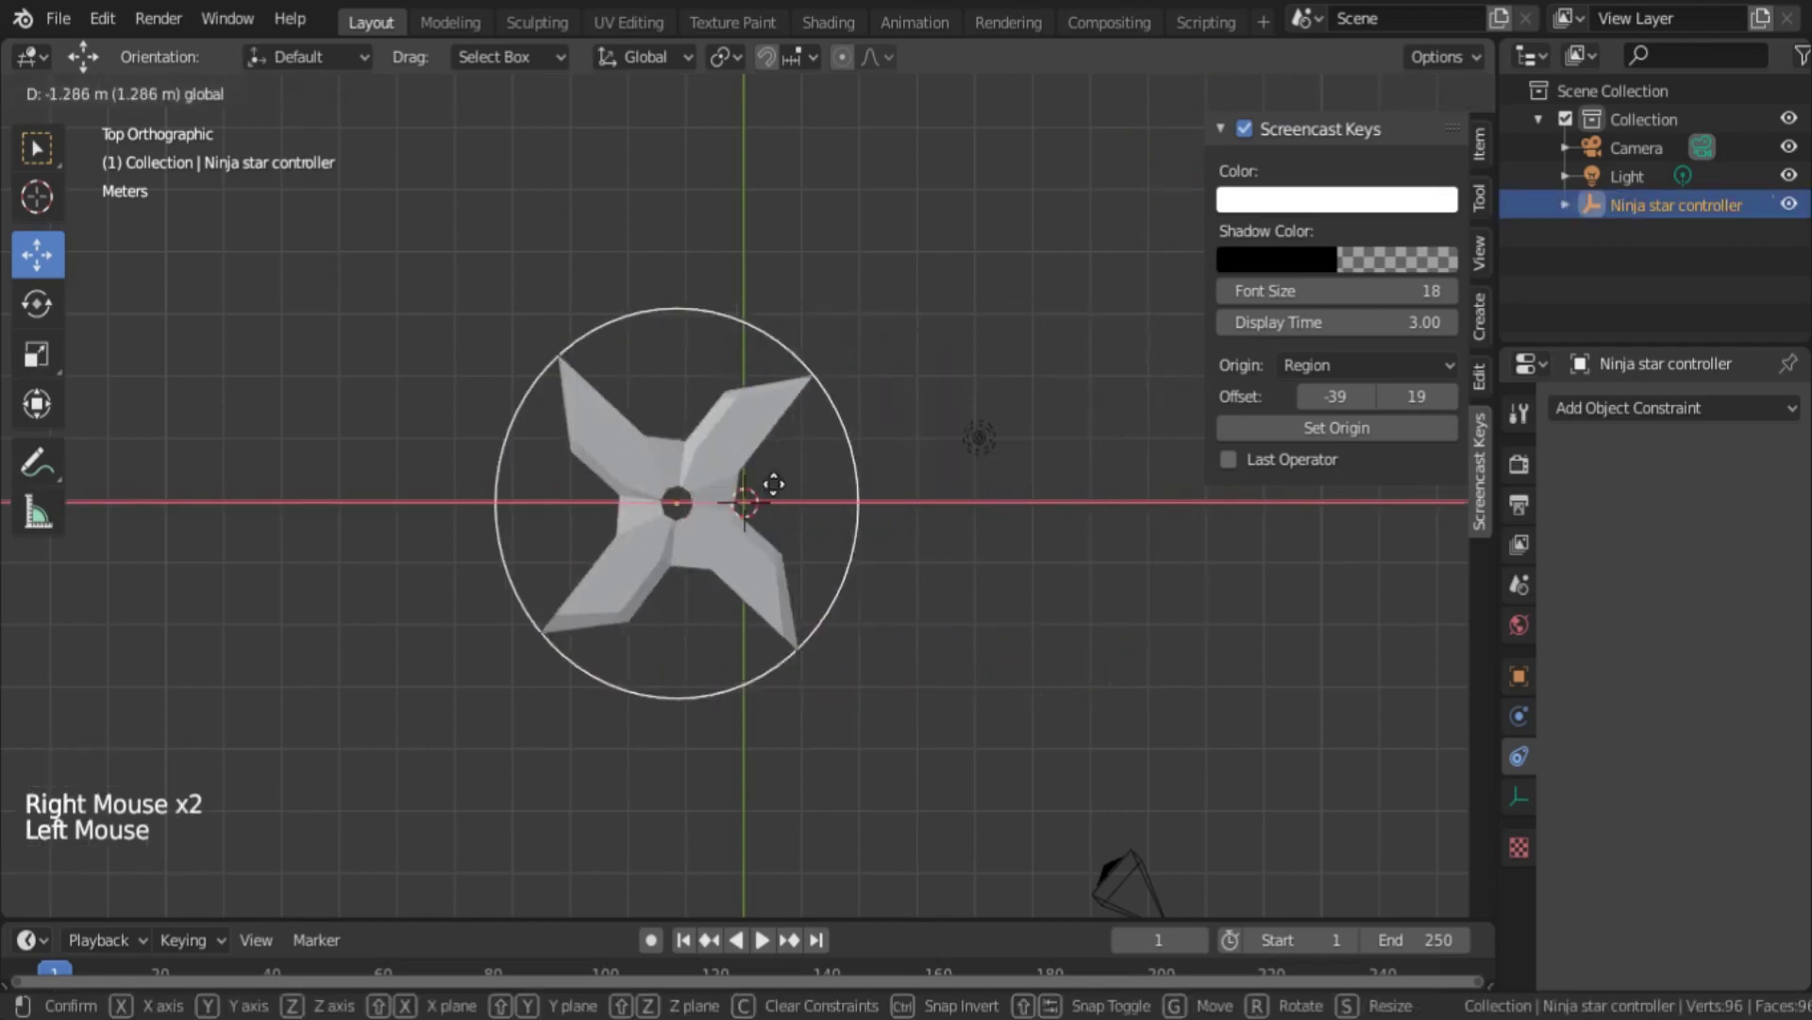
key(ctrl+z)
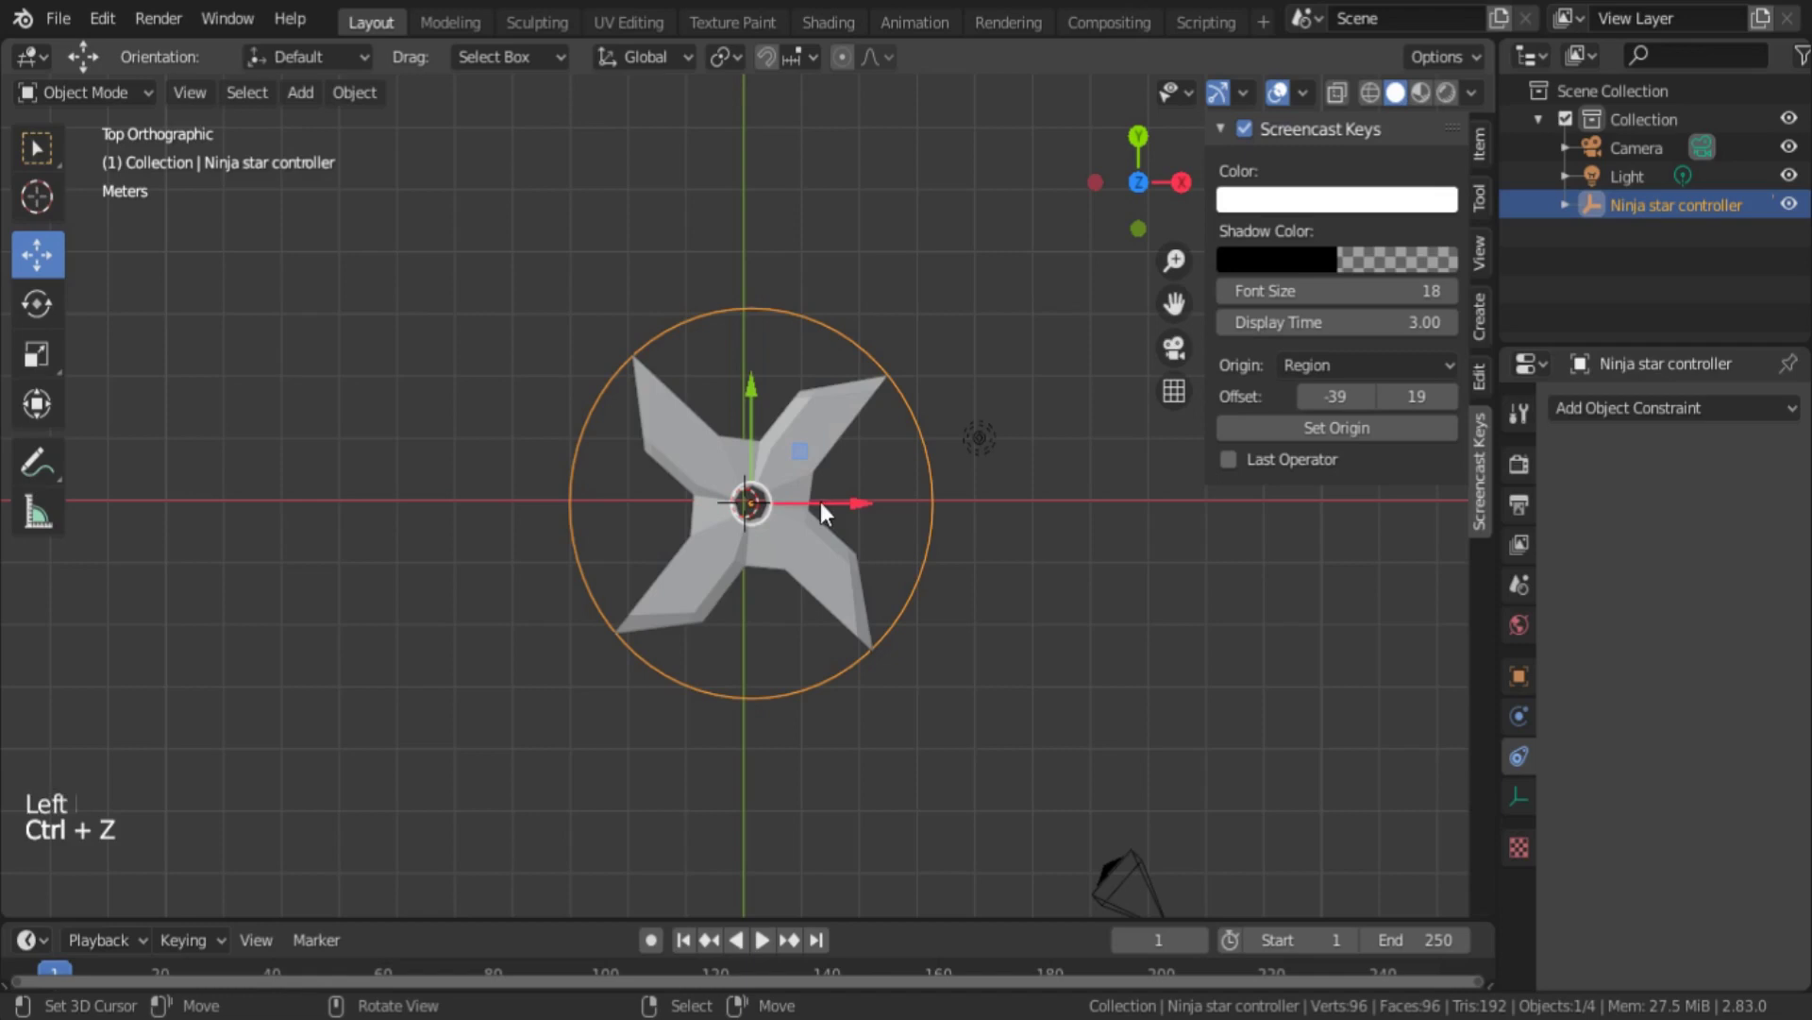
- Select the Ninja star ready to add a new object constraint
right_click(827, 553)
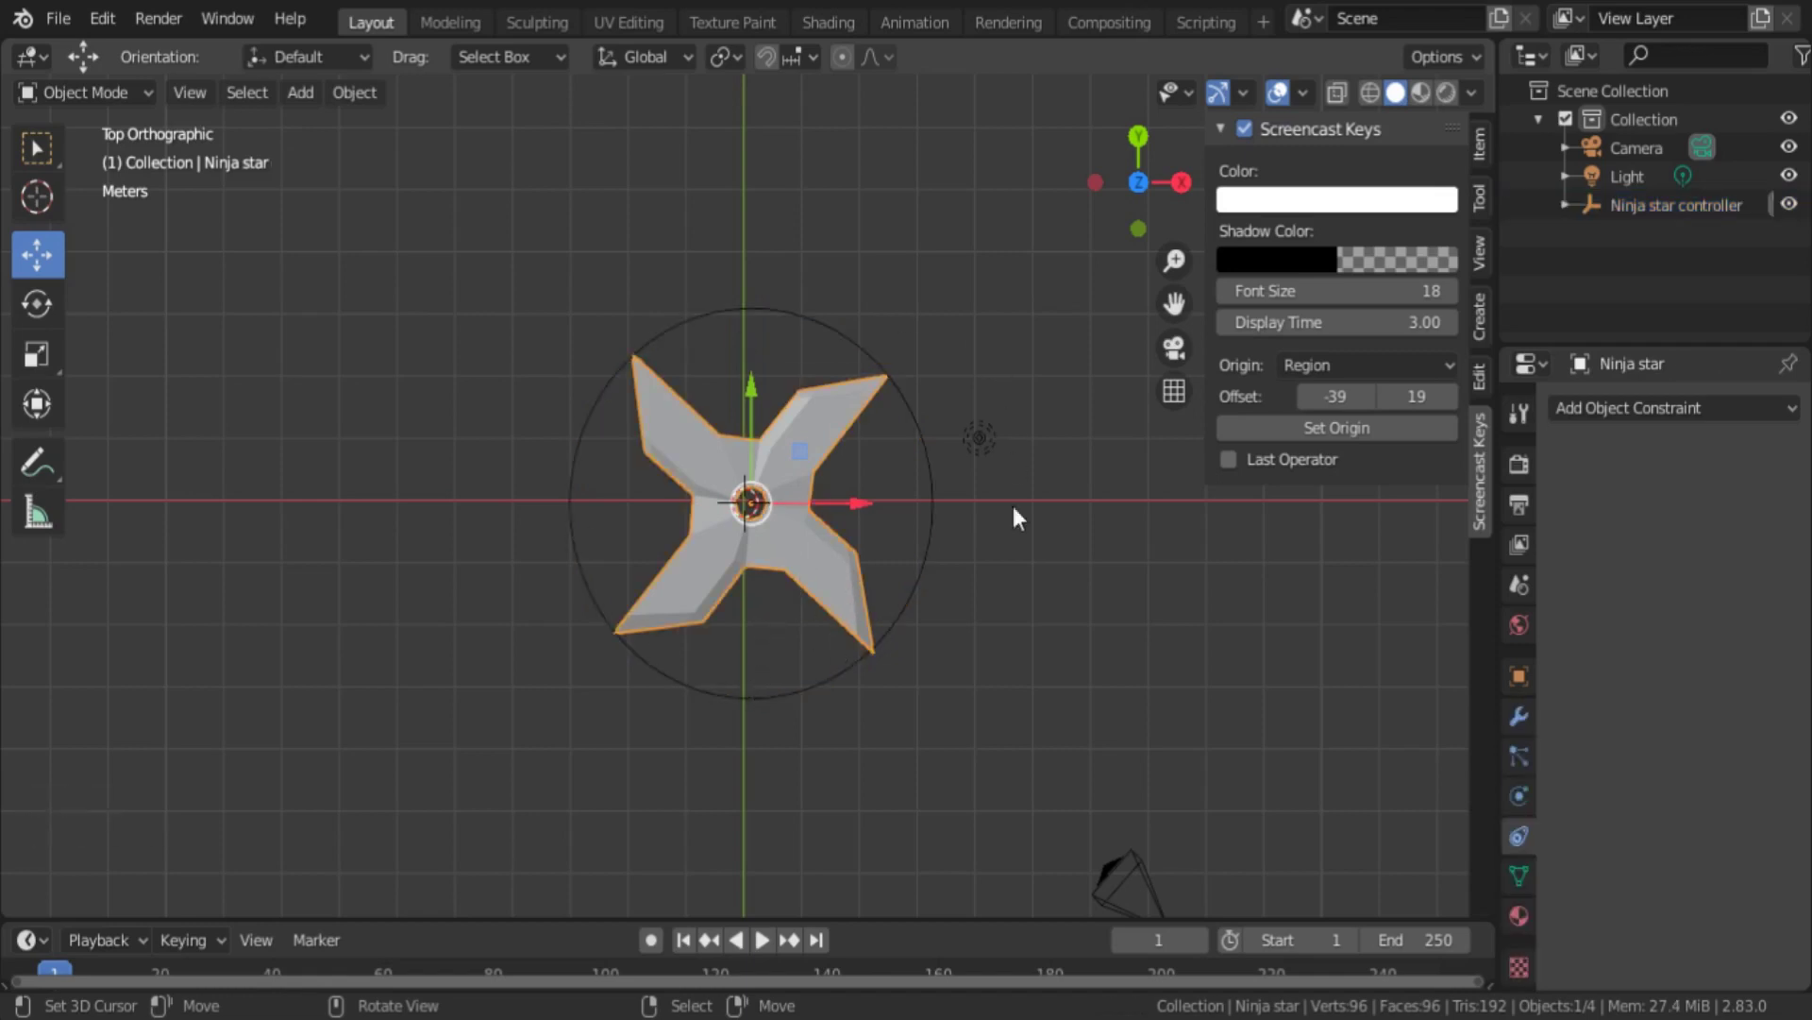
right_click(939, 484)
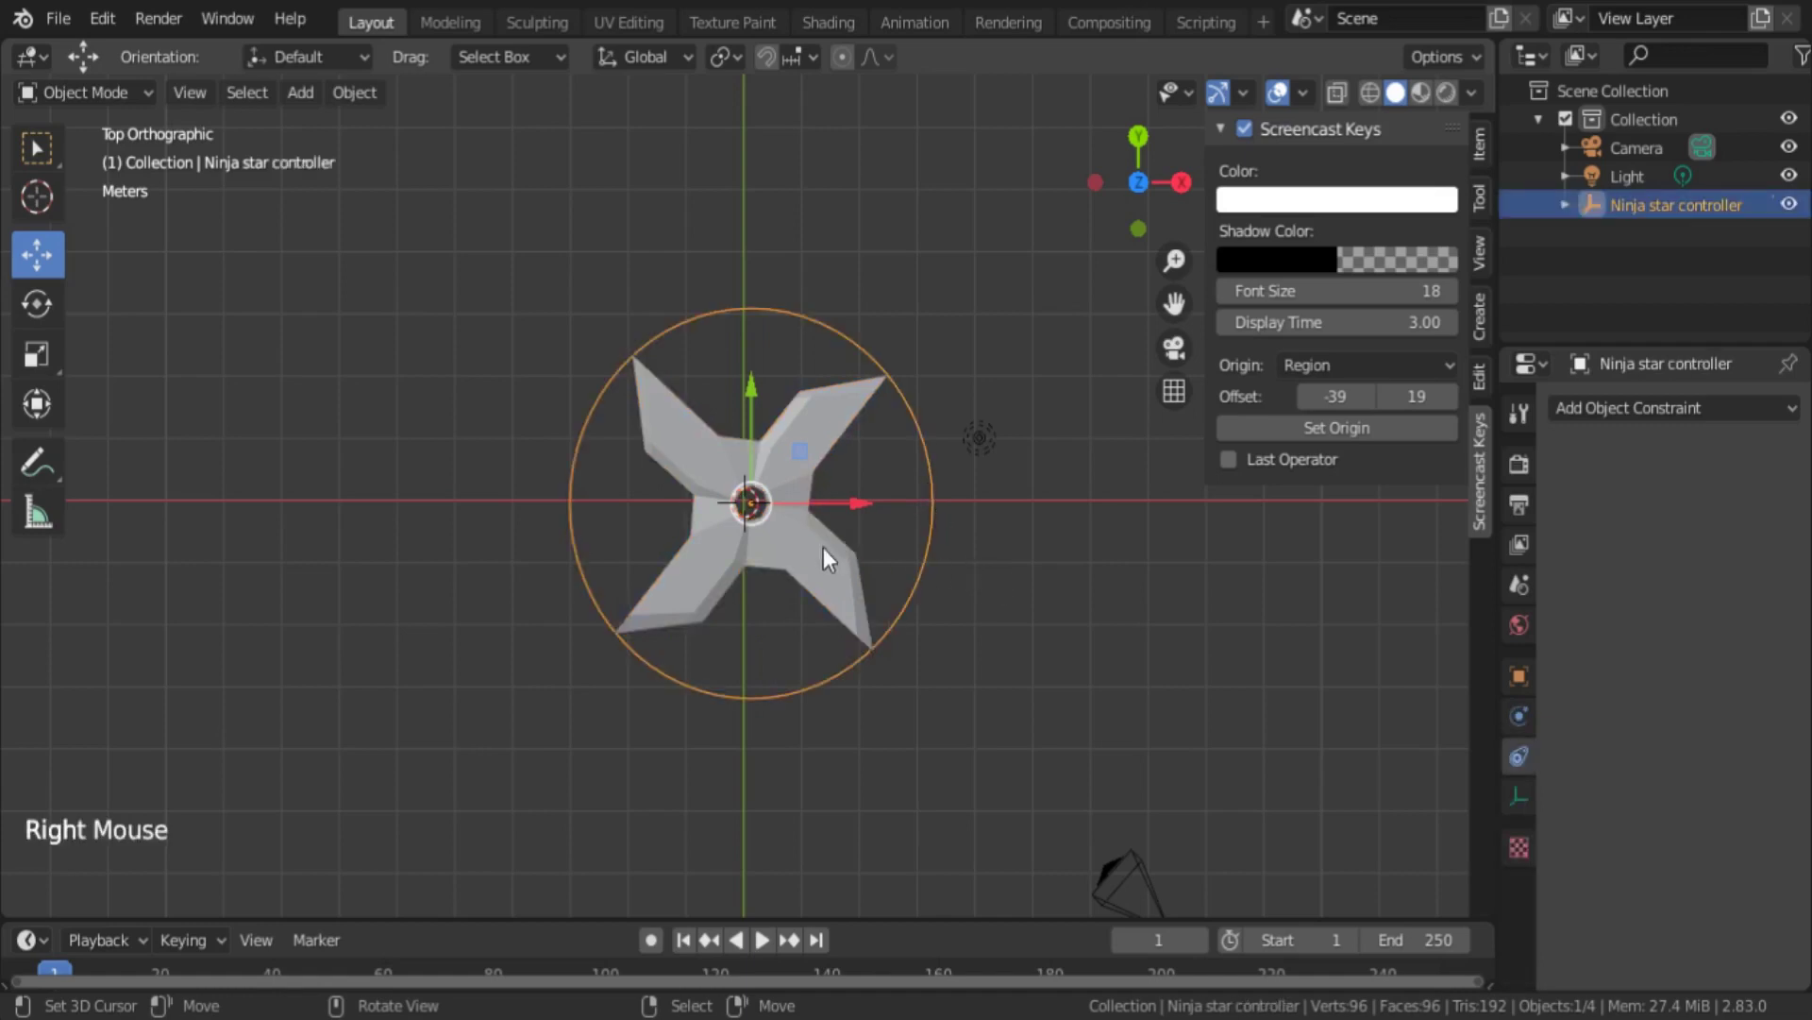
right_click(830, 562)
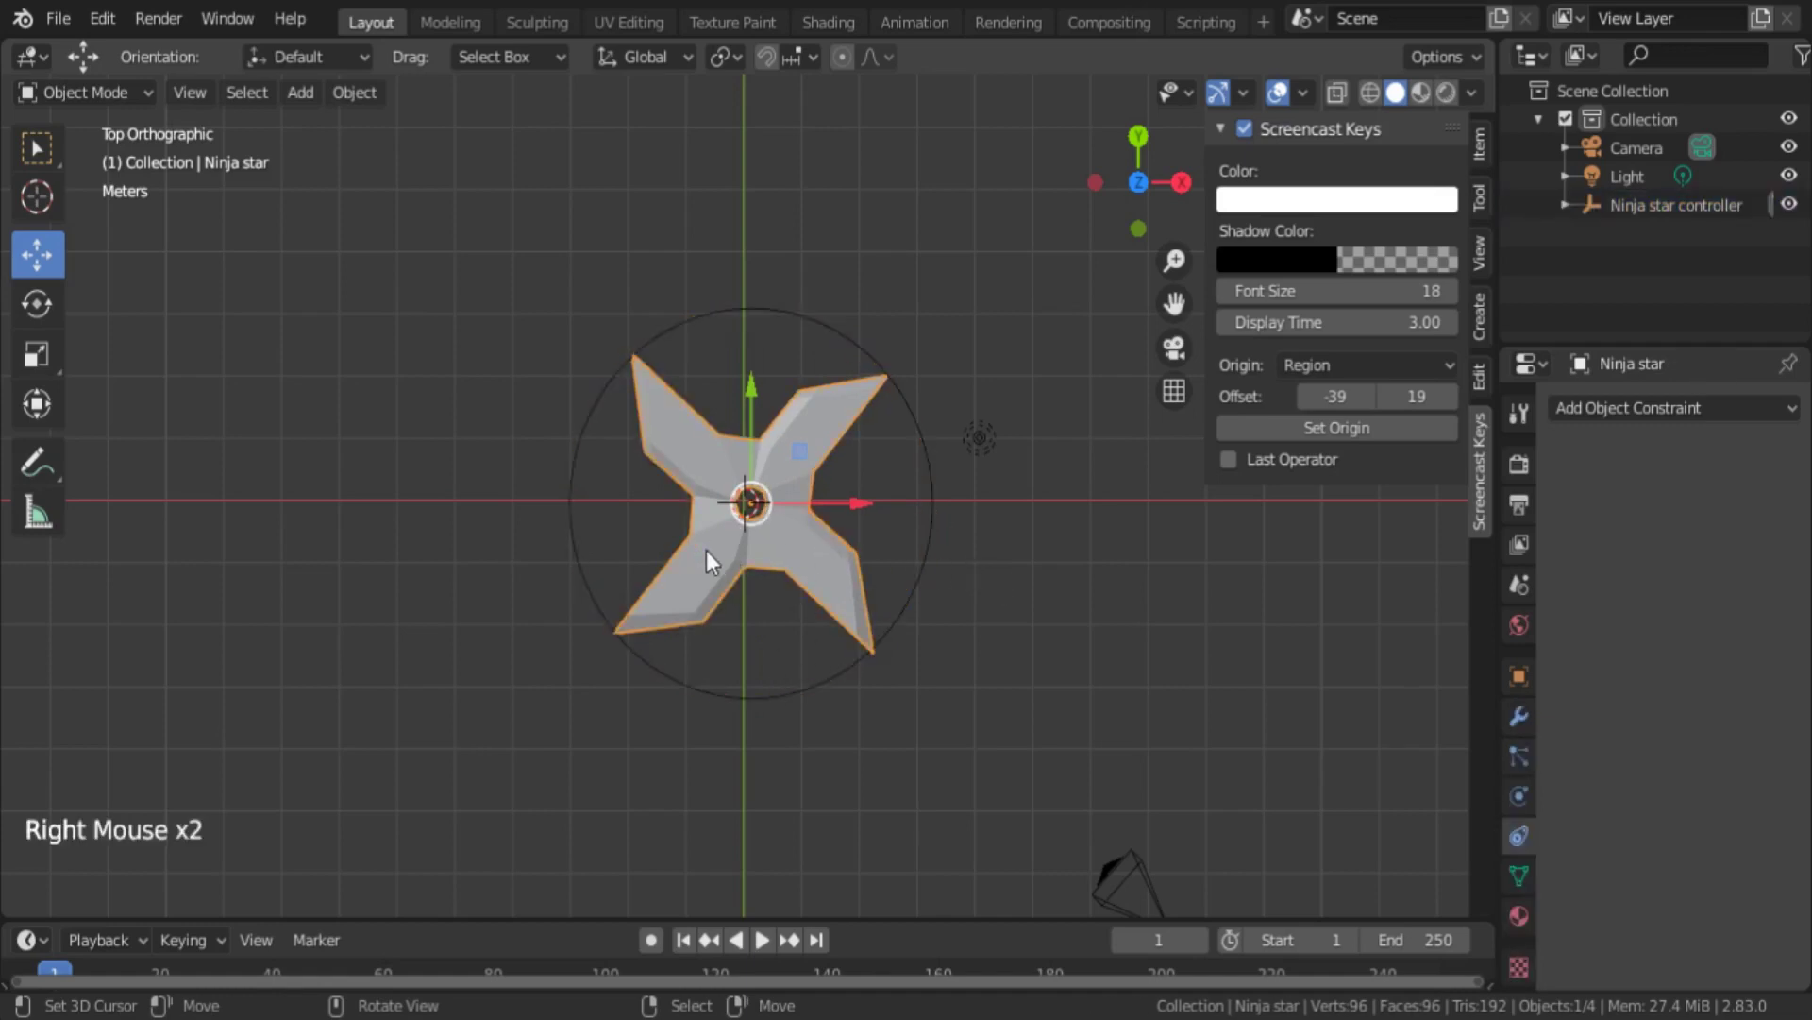
- Add a Transformation constraint to the star with Ninja star controller as its target
click(771, 495)
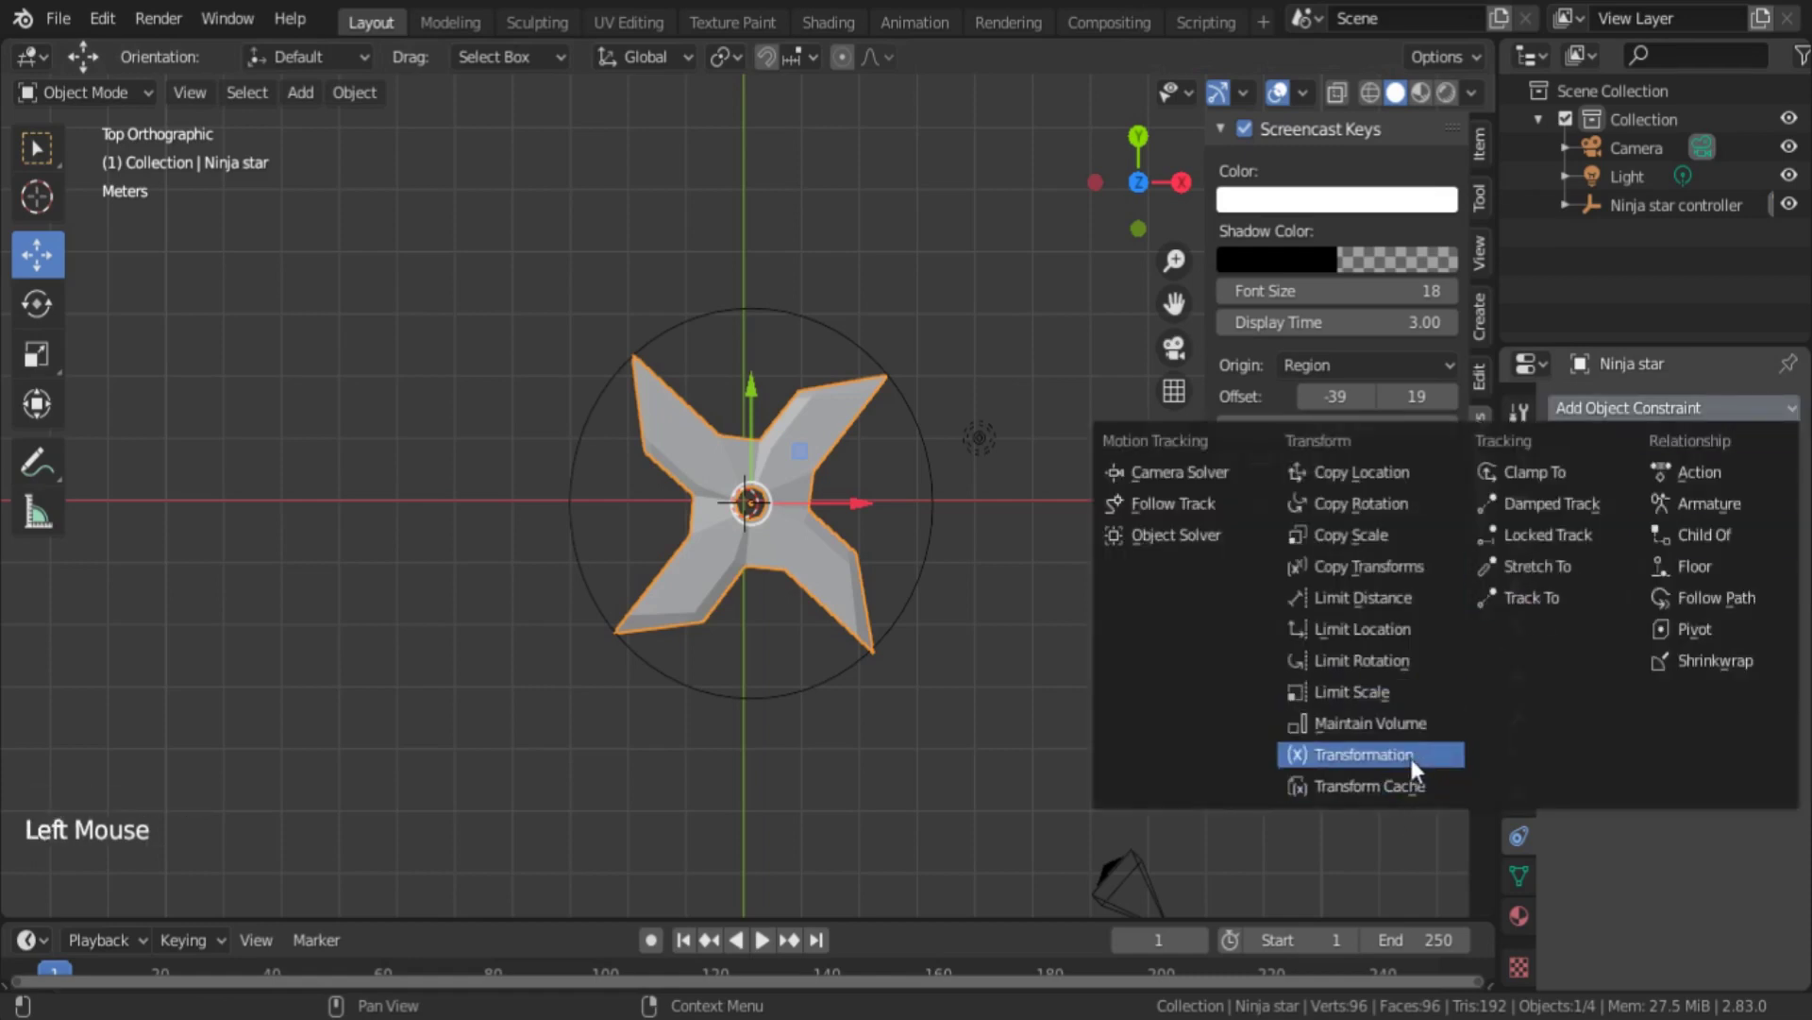
scroll(down, 3)
scroll(up, 3)
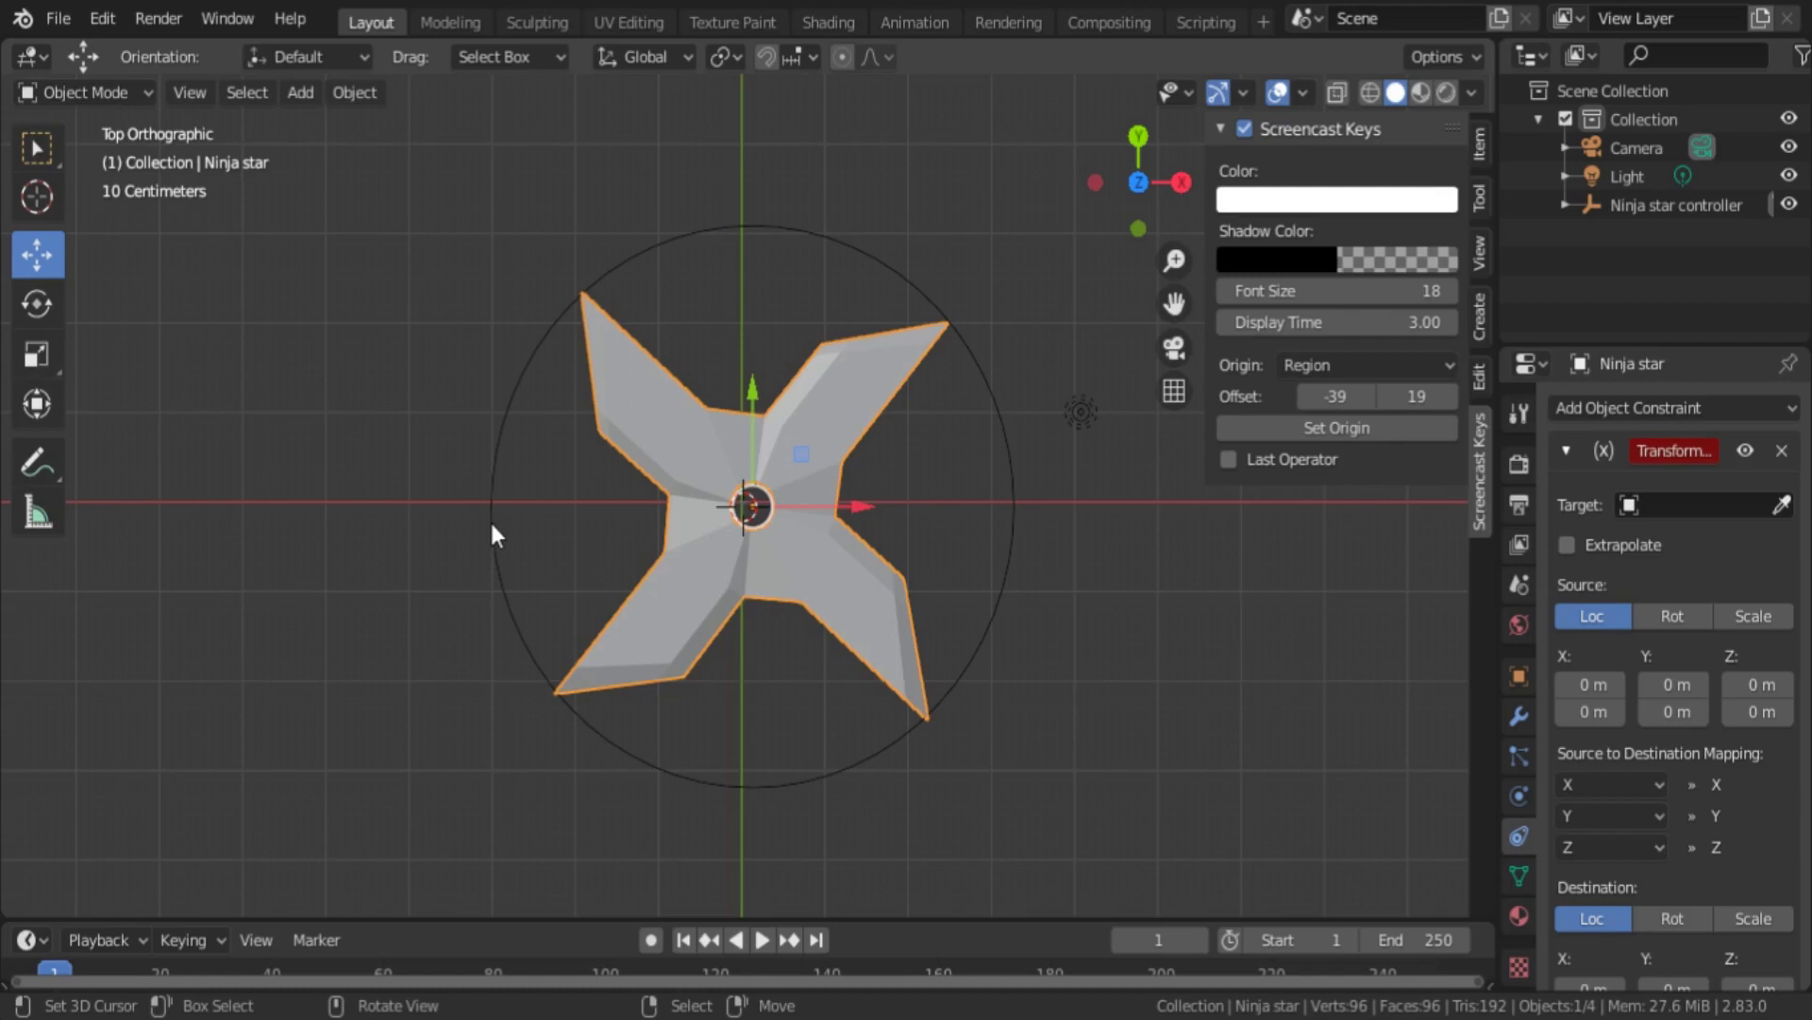
click(1795, 512)
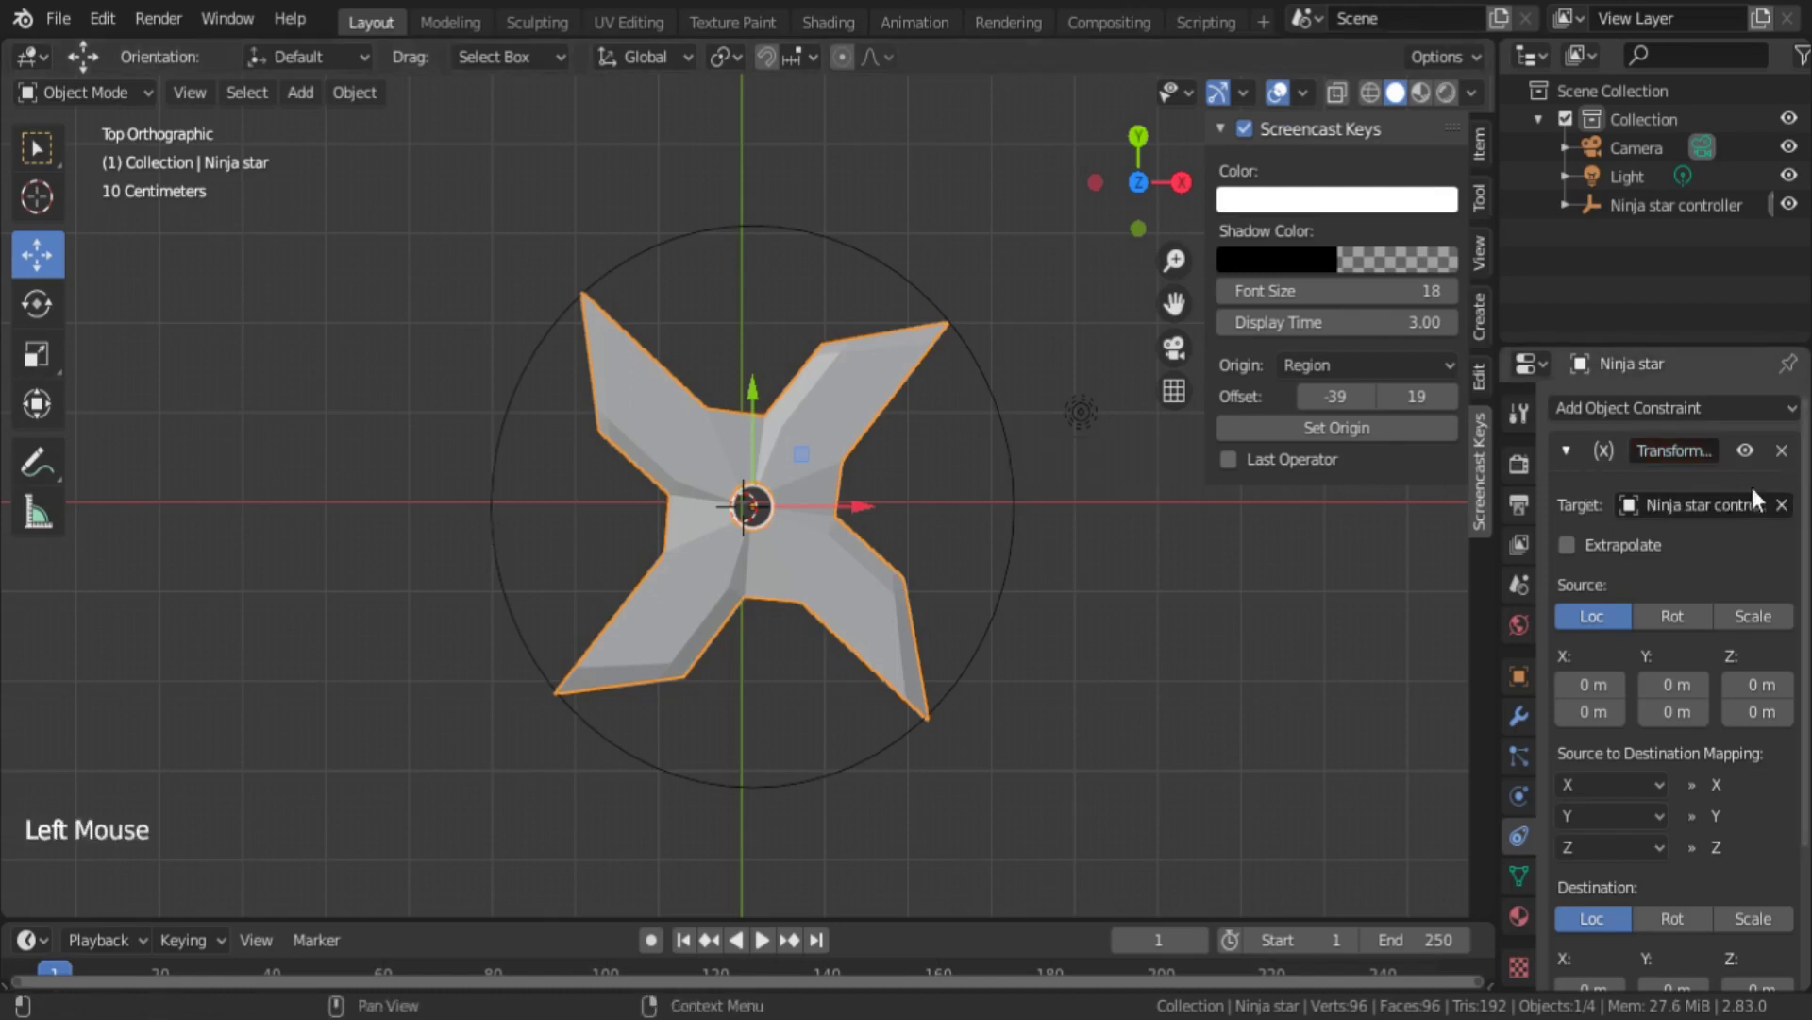
scroll(down, 3)
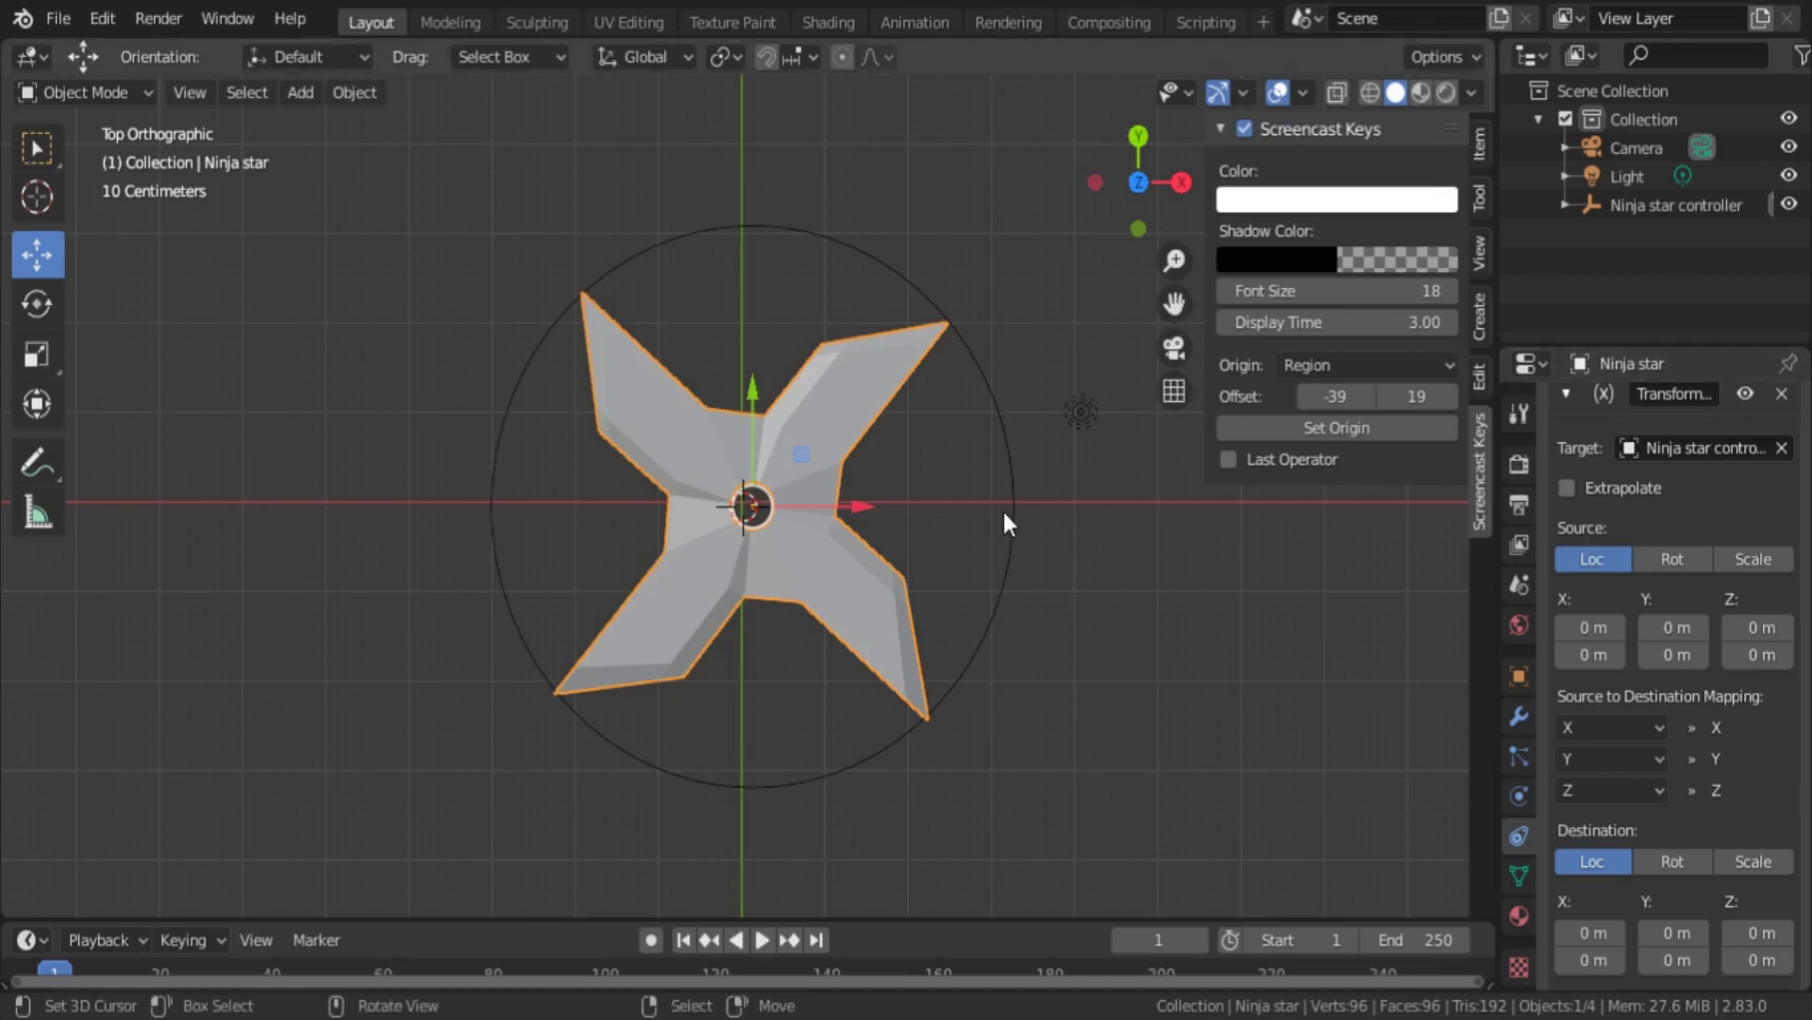
right_click(1026, 526)
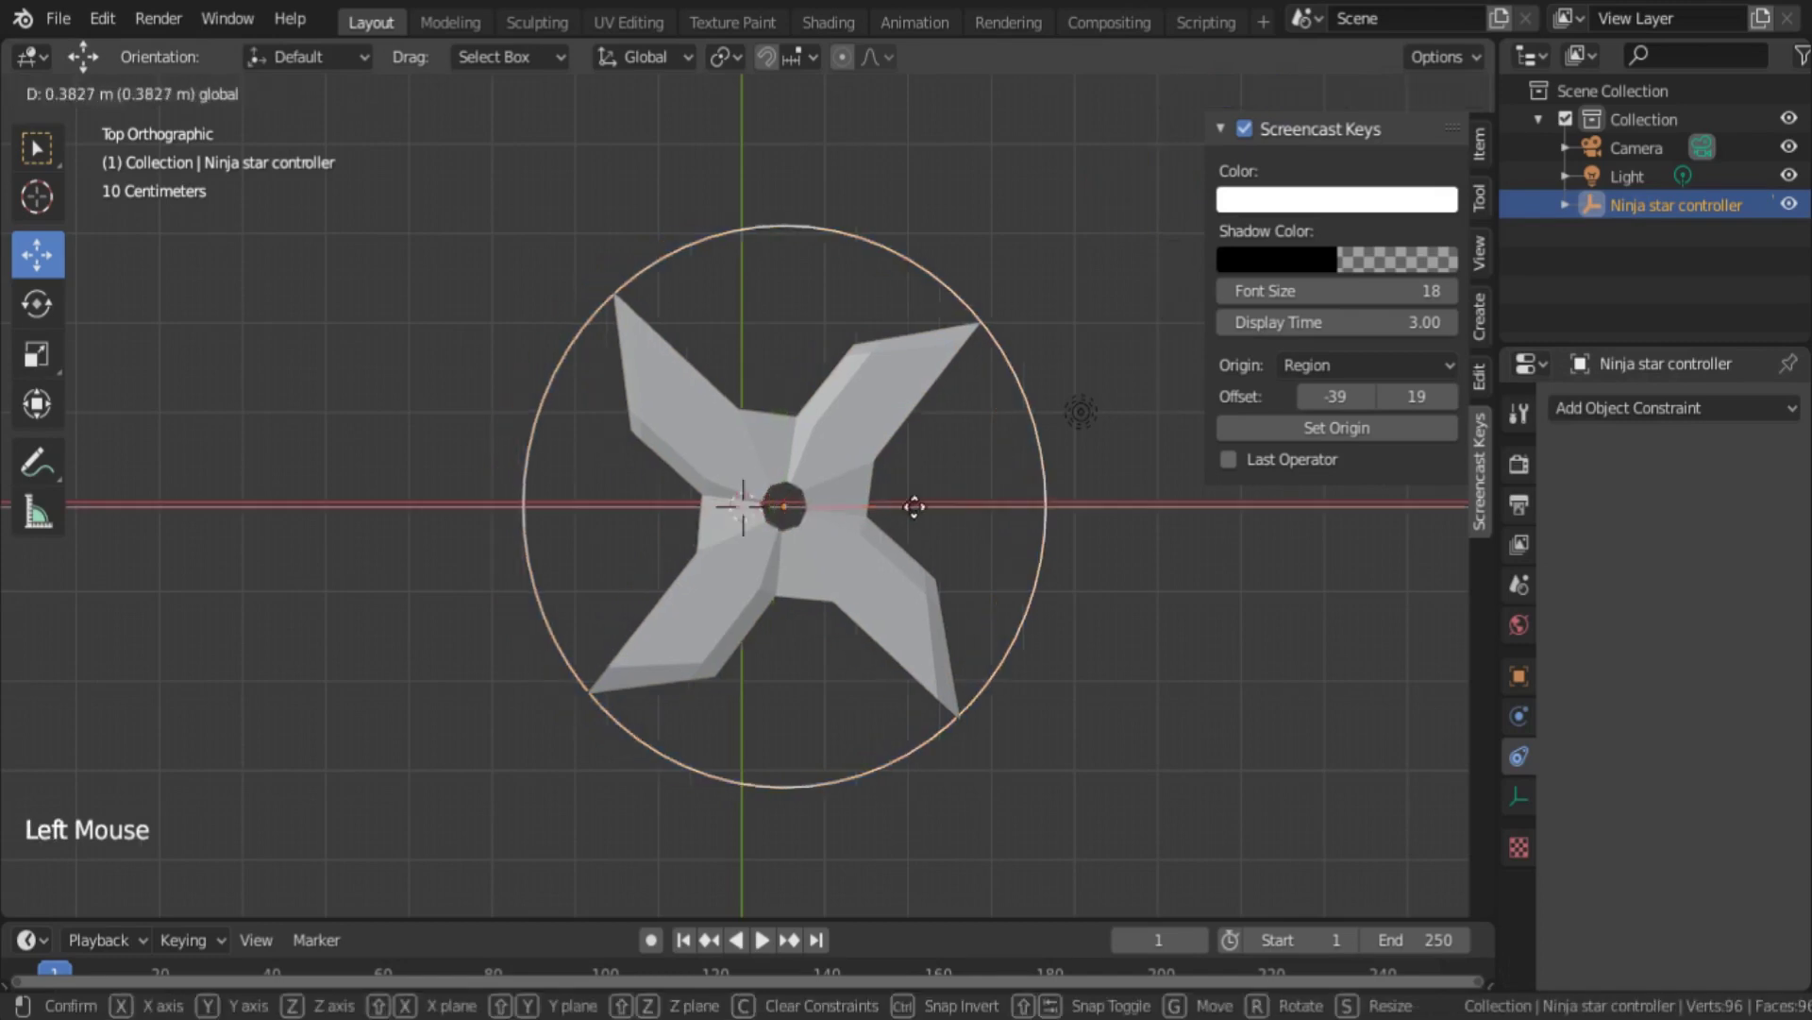
- Undo the controller's test move back to centre and reselect the ninja star
click(903, 524)
key(ctrl+z)
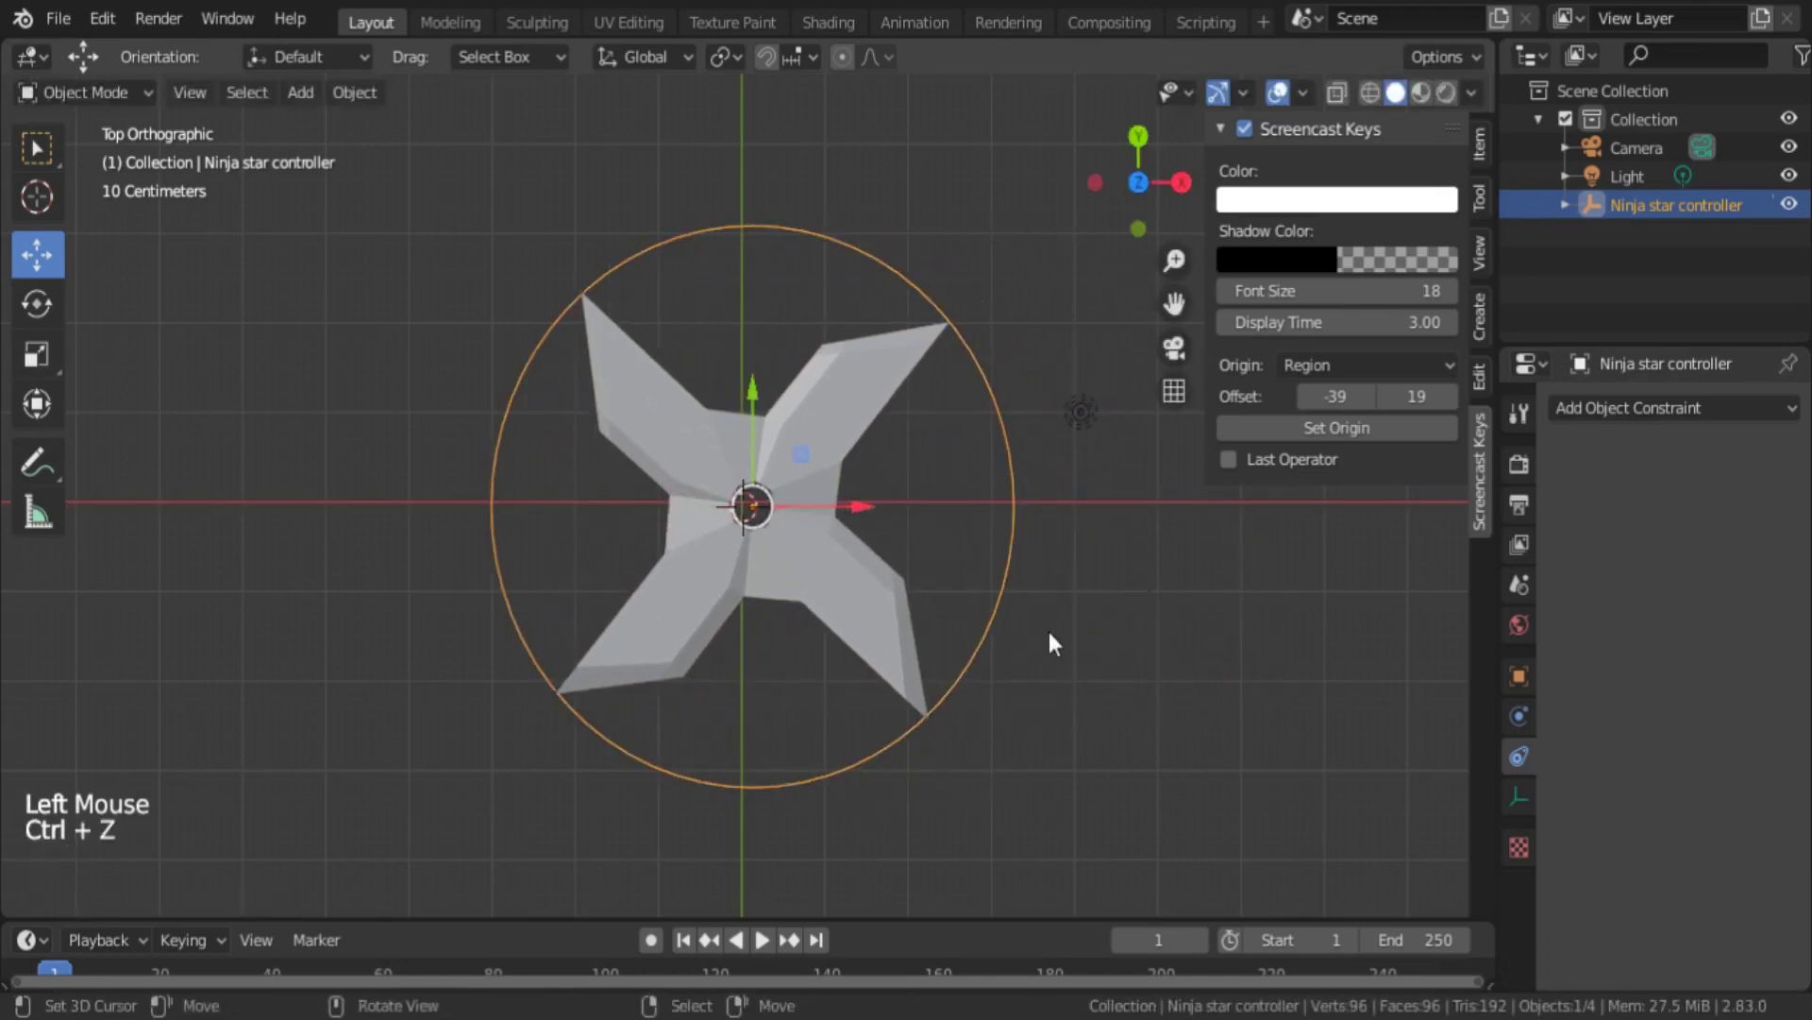
right_click(1014, 539)
right_click(812, 555)
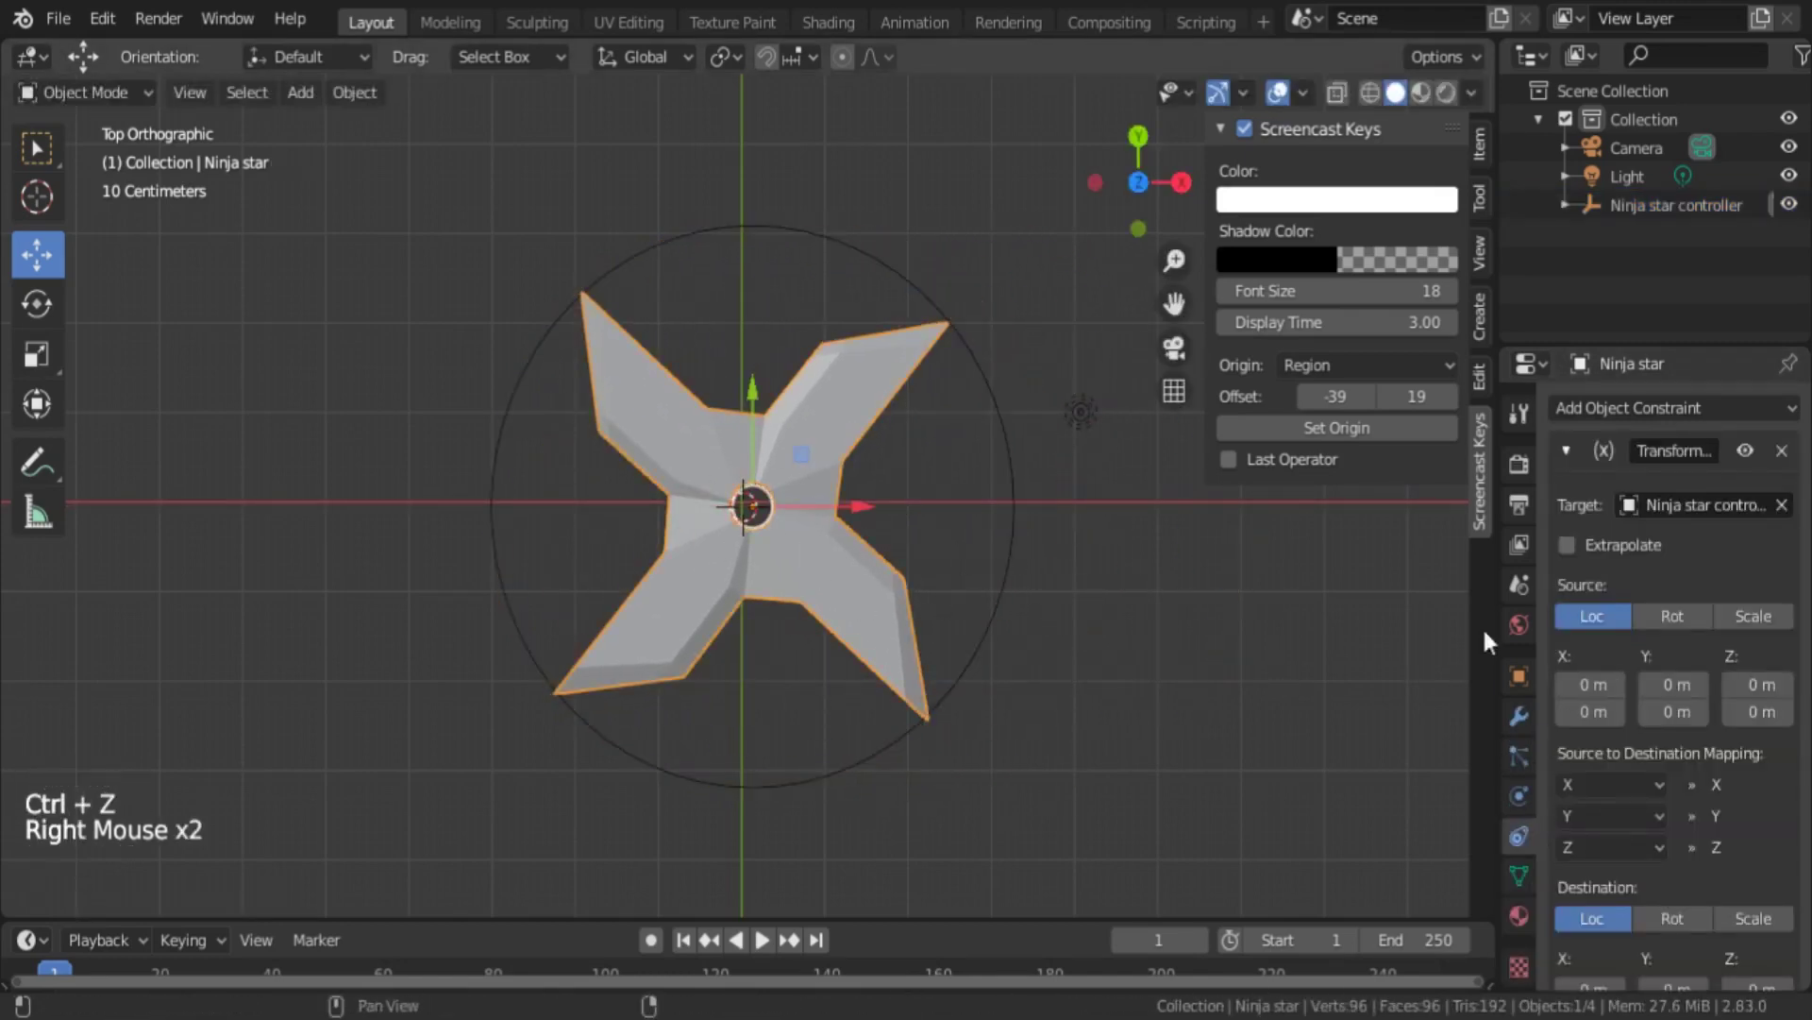
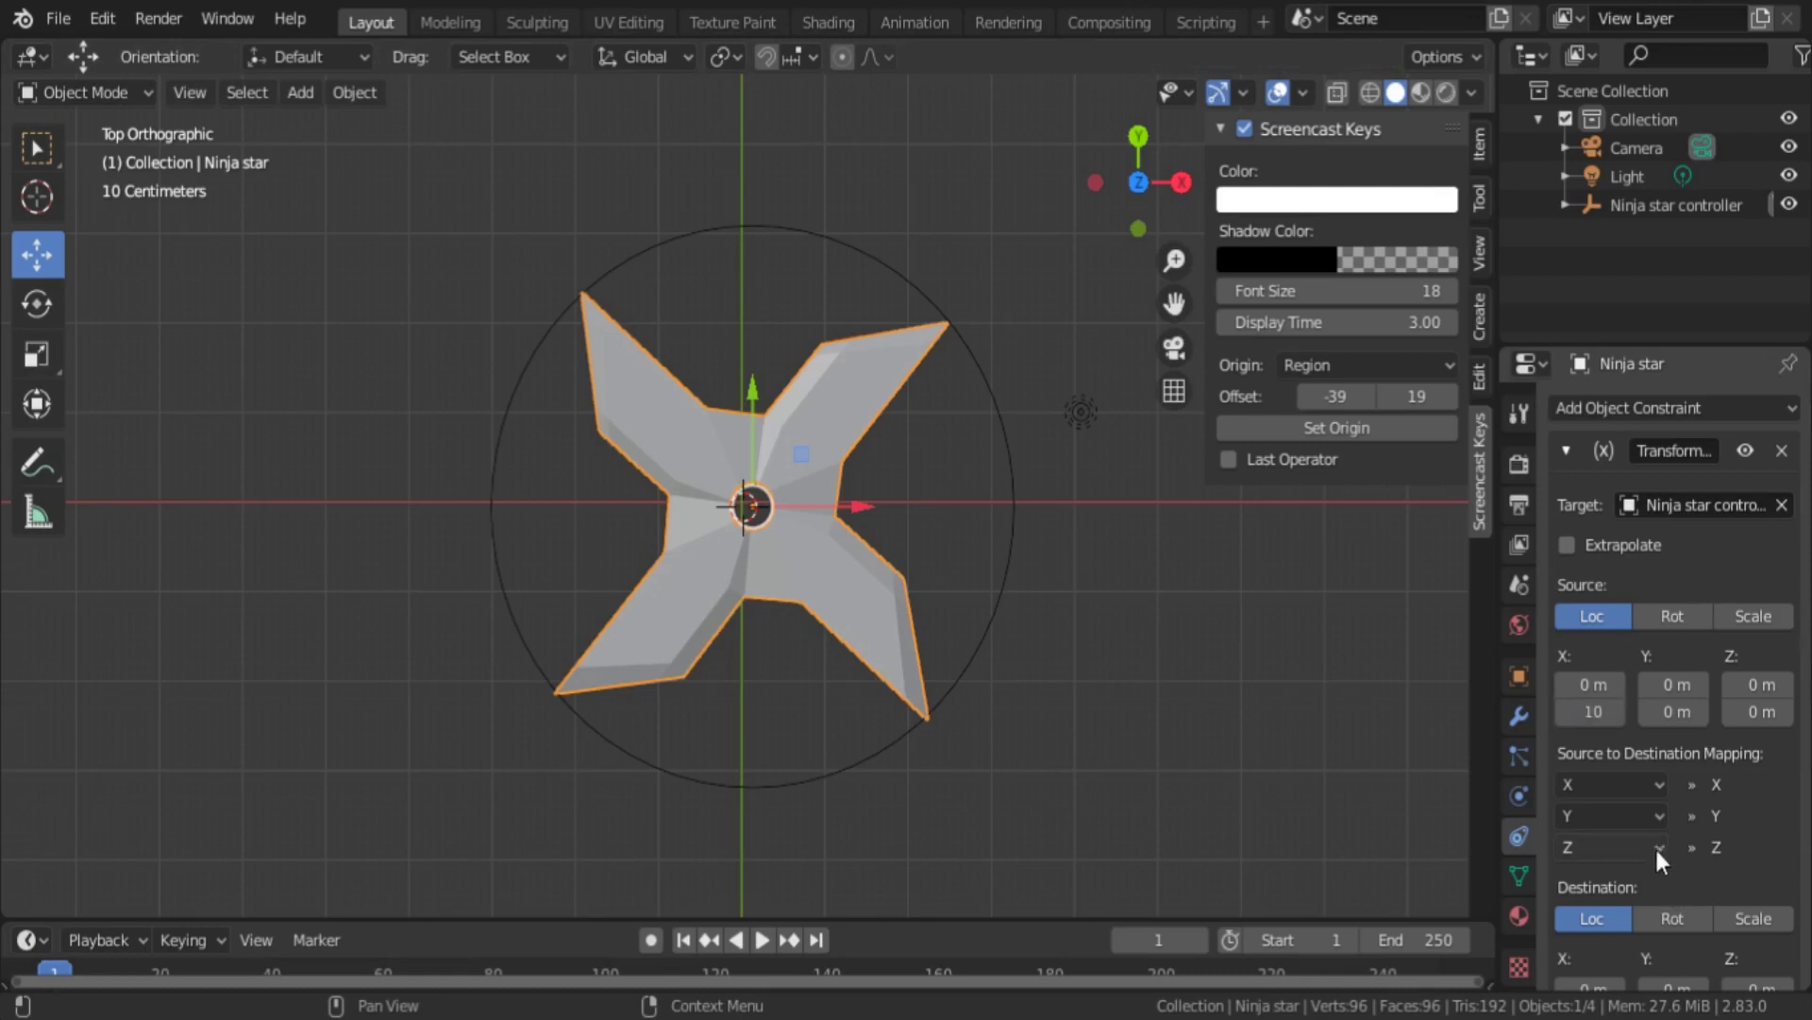
- Switch the constraint's destination to rotation with a 360° maximum Z rotation, checked from top view
scroll(down, 3)
scroll(down, 3)
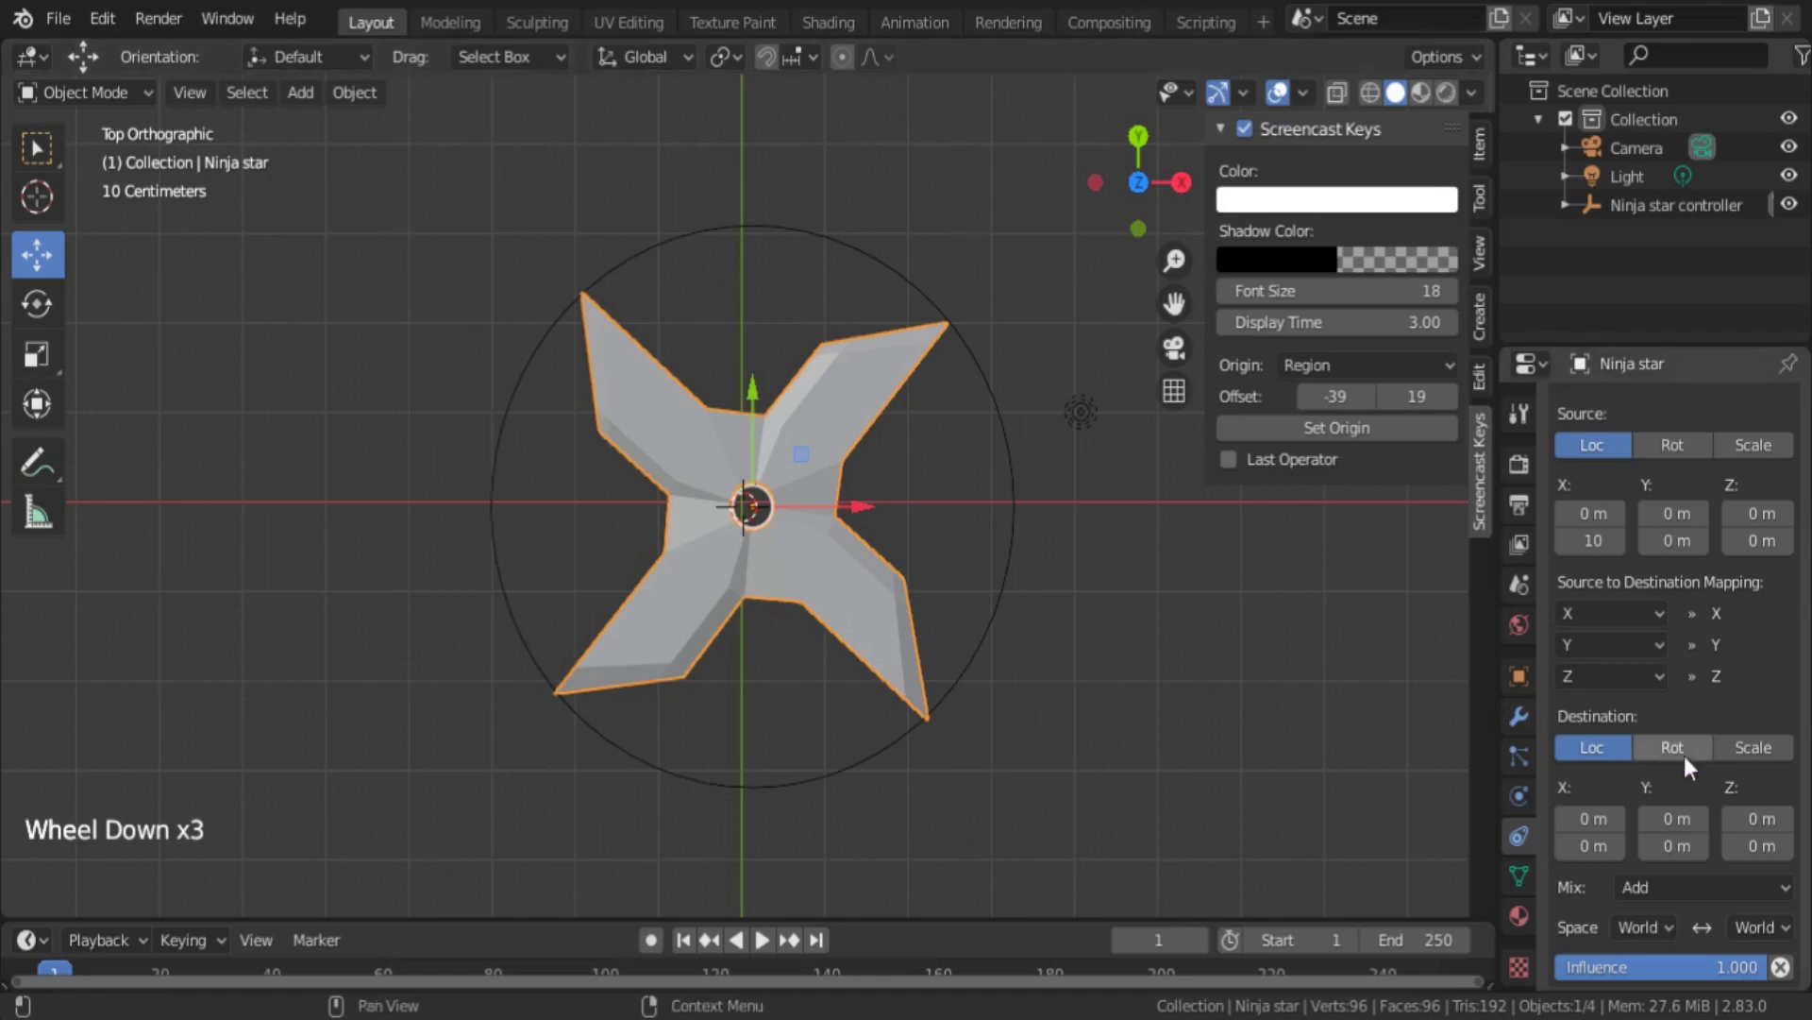
click(1694, 750)
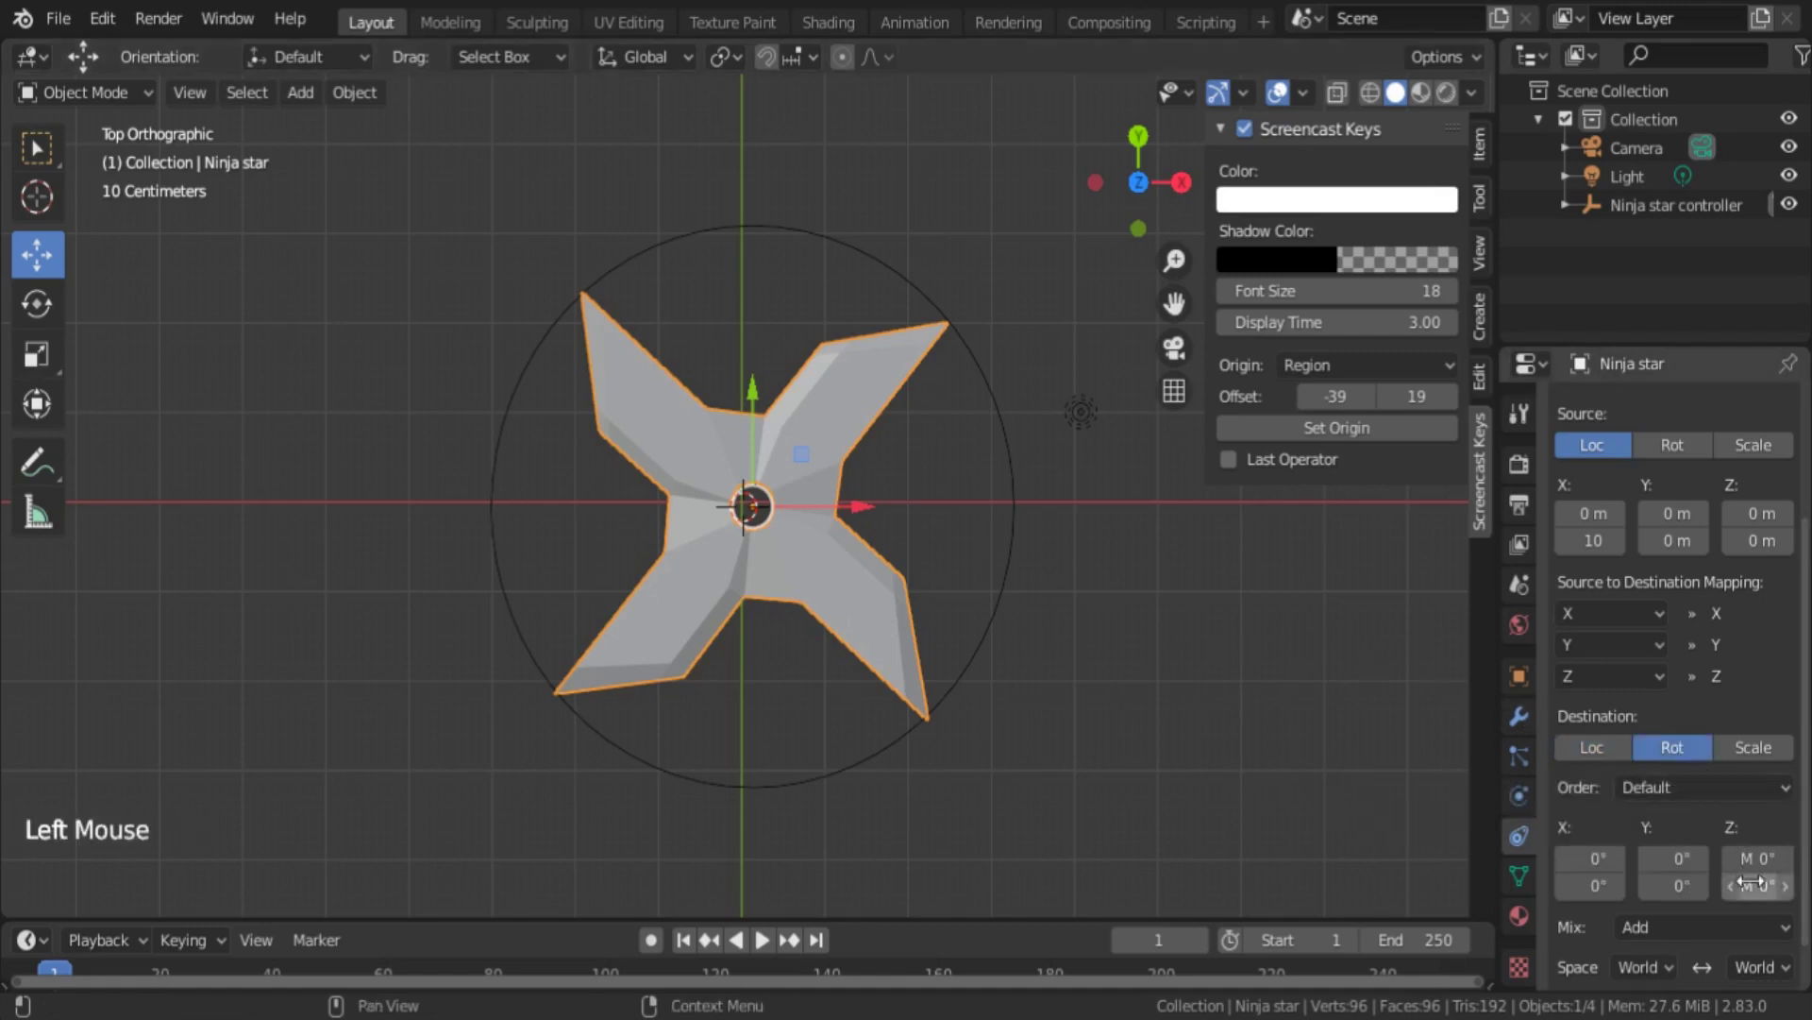
click(620, 63)
middle_click(794, 703)
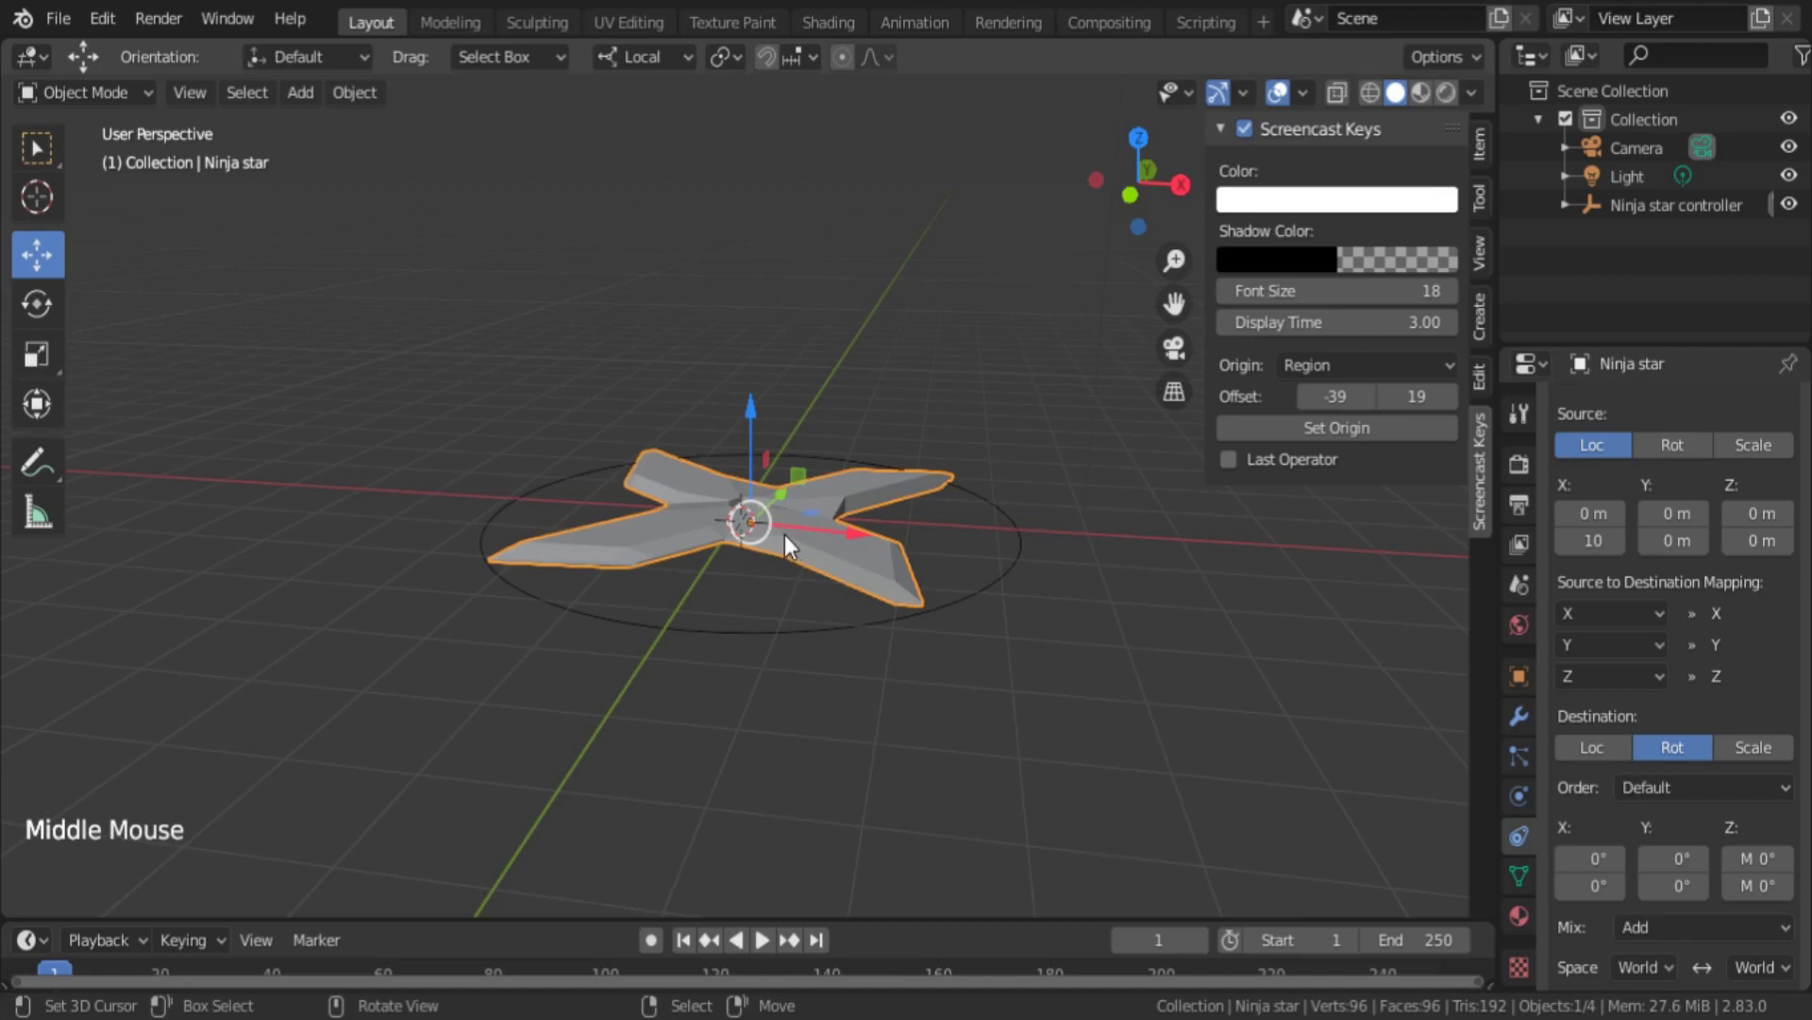
key(KP_7)
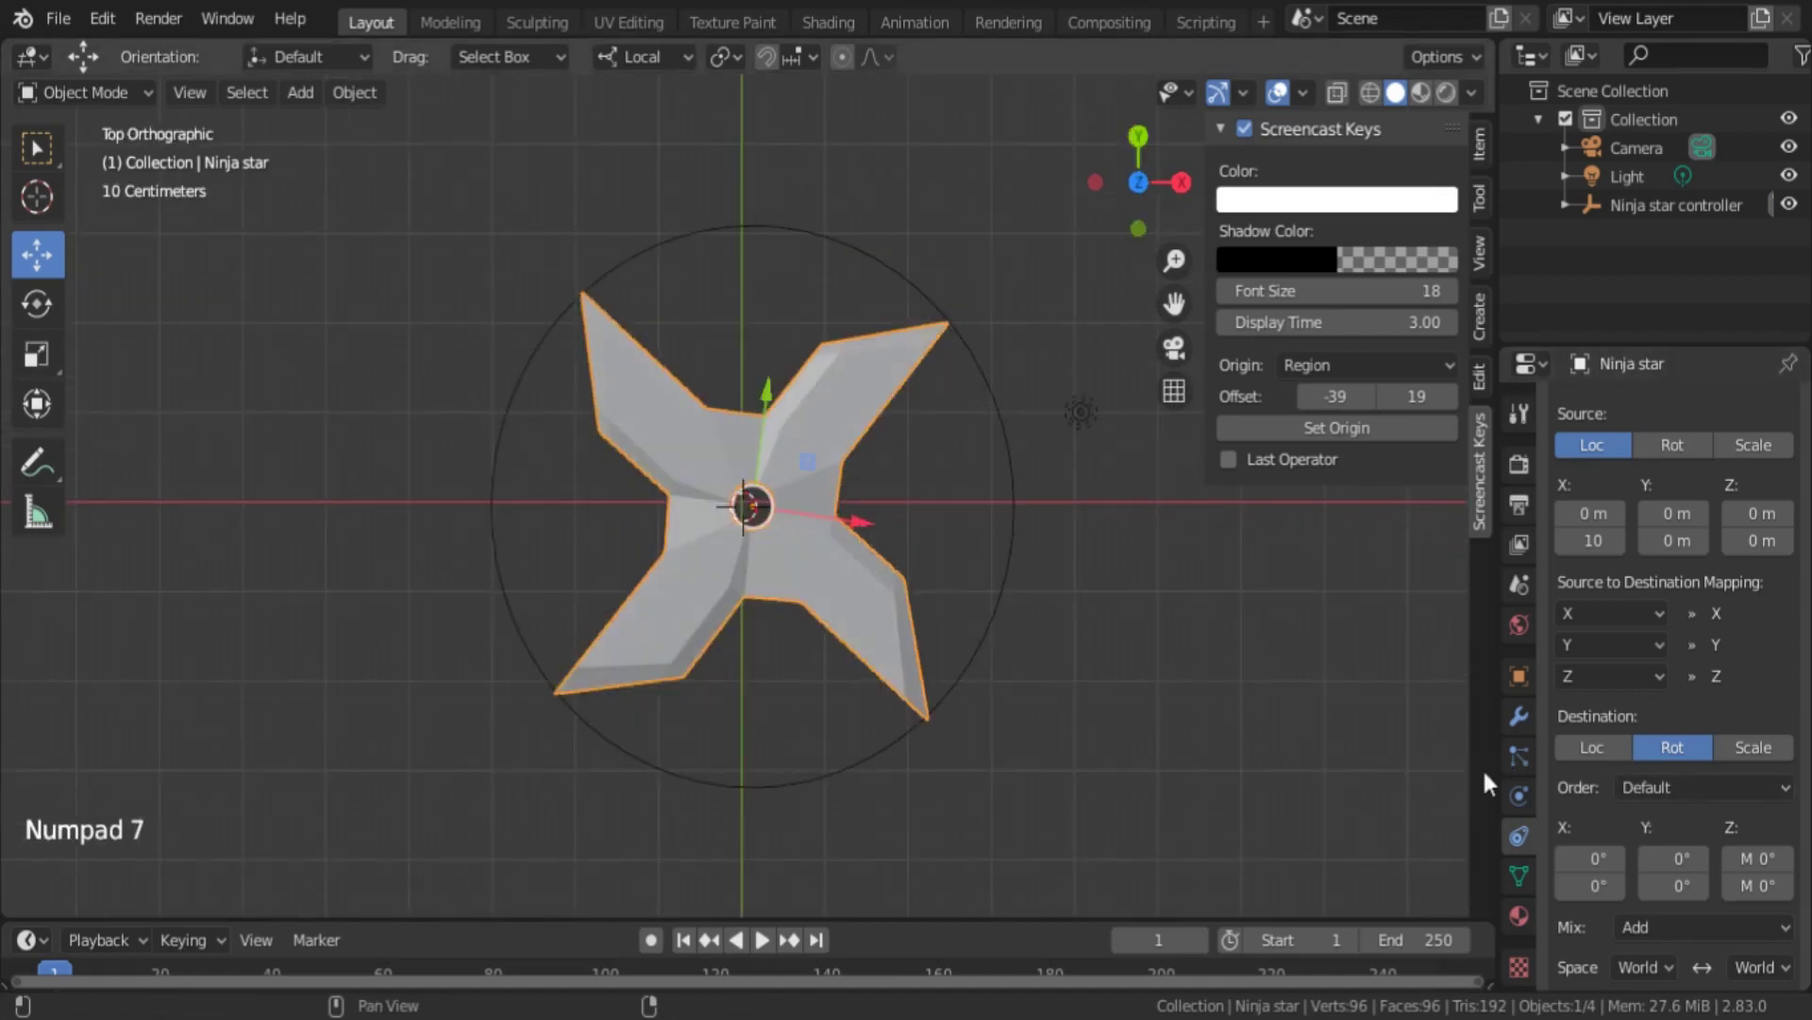
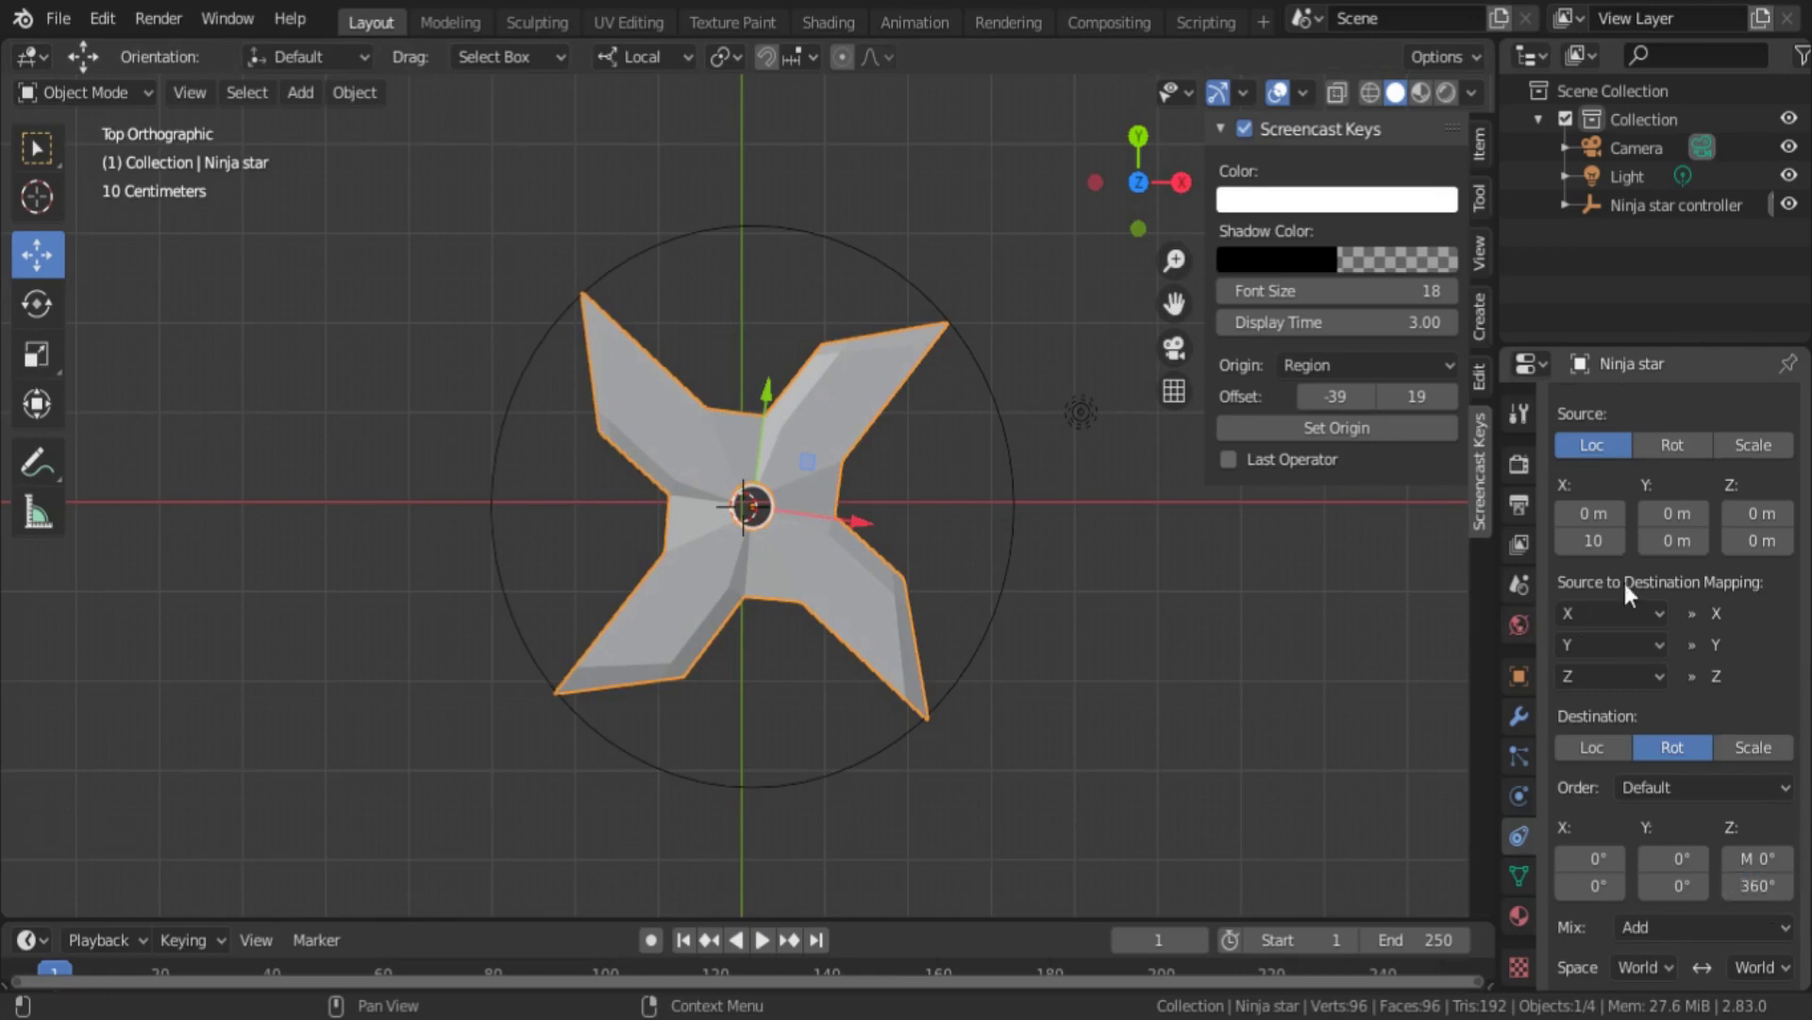
scroll(down, 3)
scroll(down, 3)
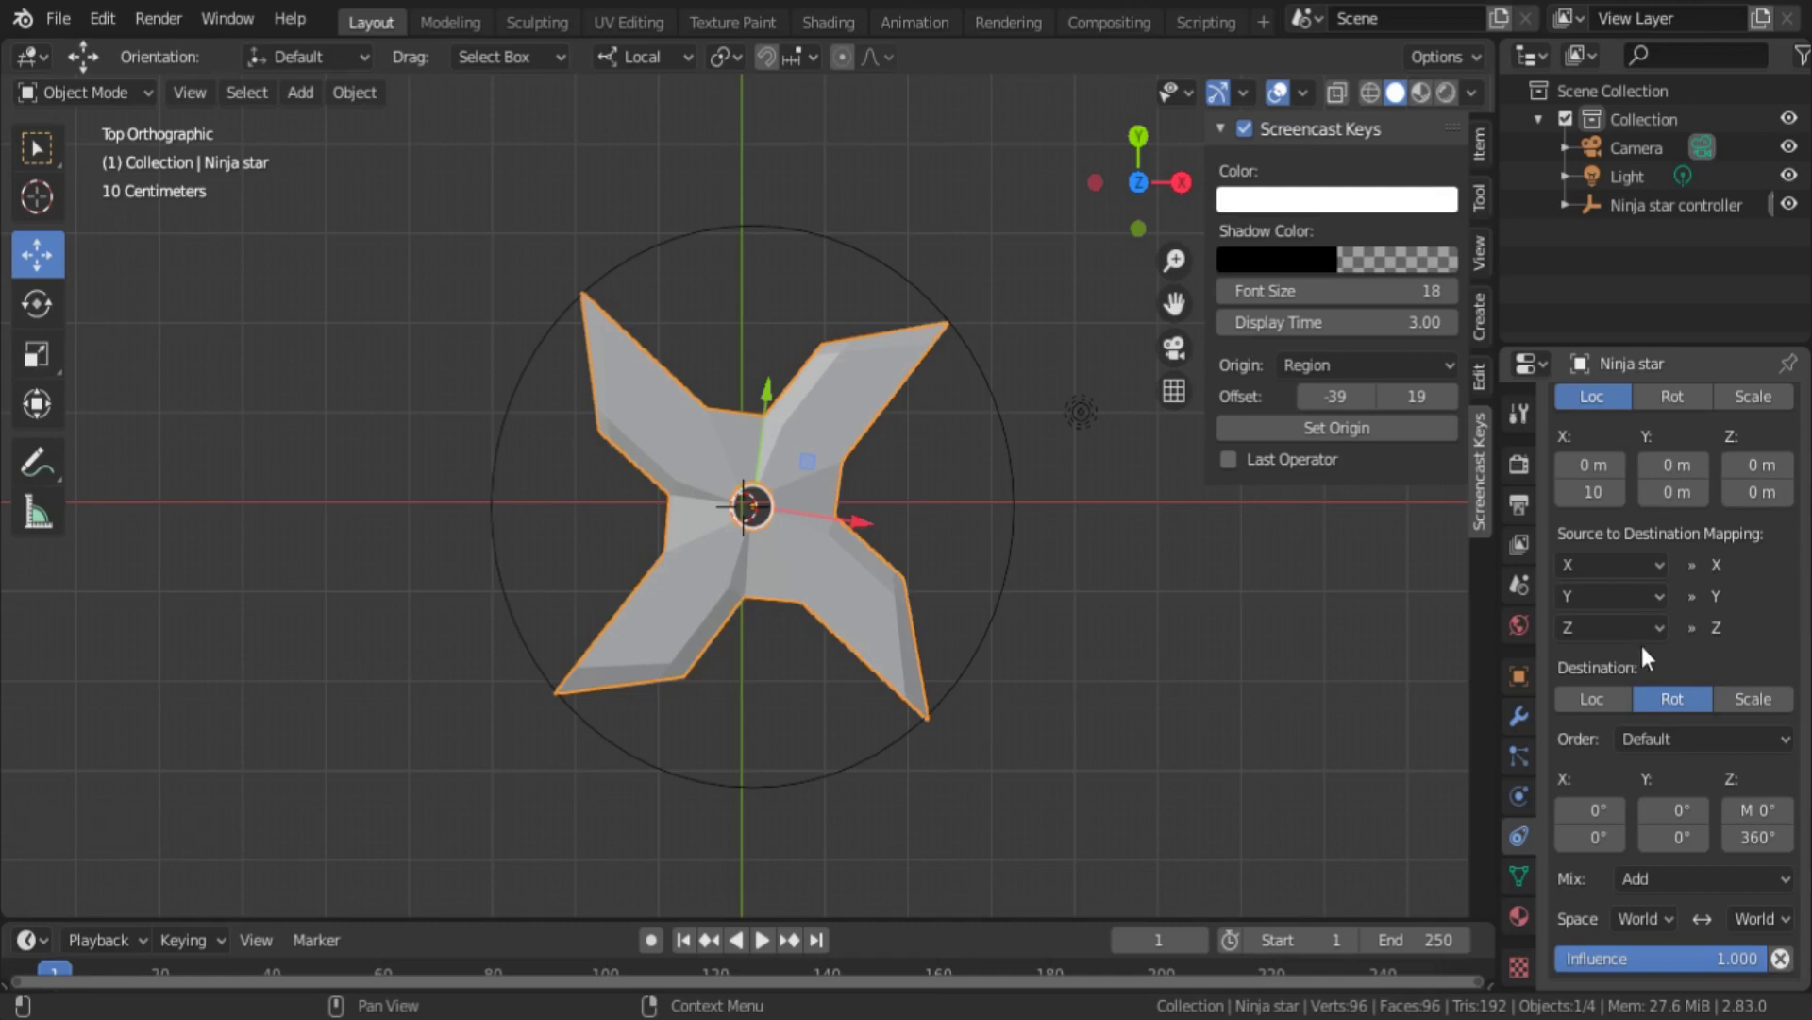
- Map the destination Z rotation from the source X location and slide the controller to watch the star spin
click(1650, 634)
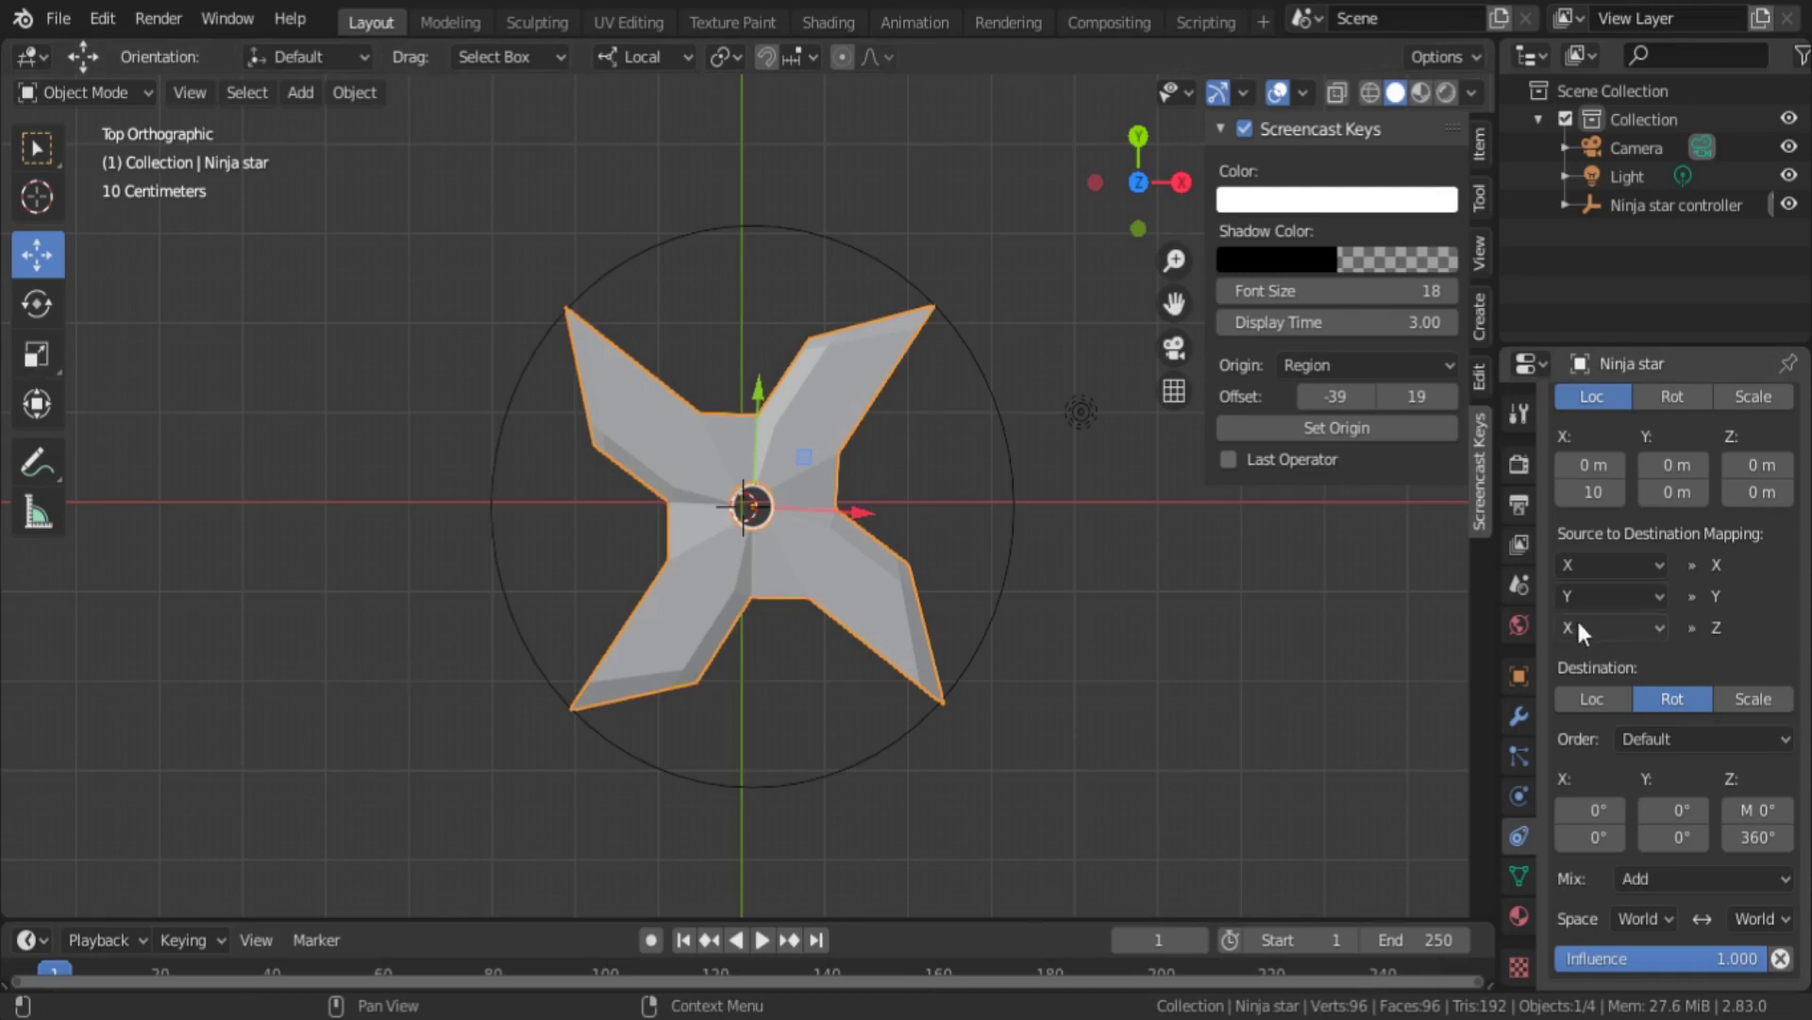
scroll(down, 3)
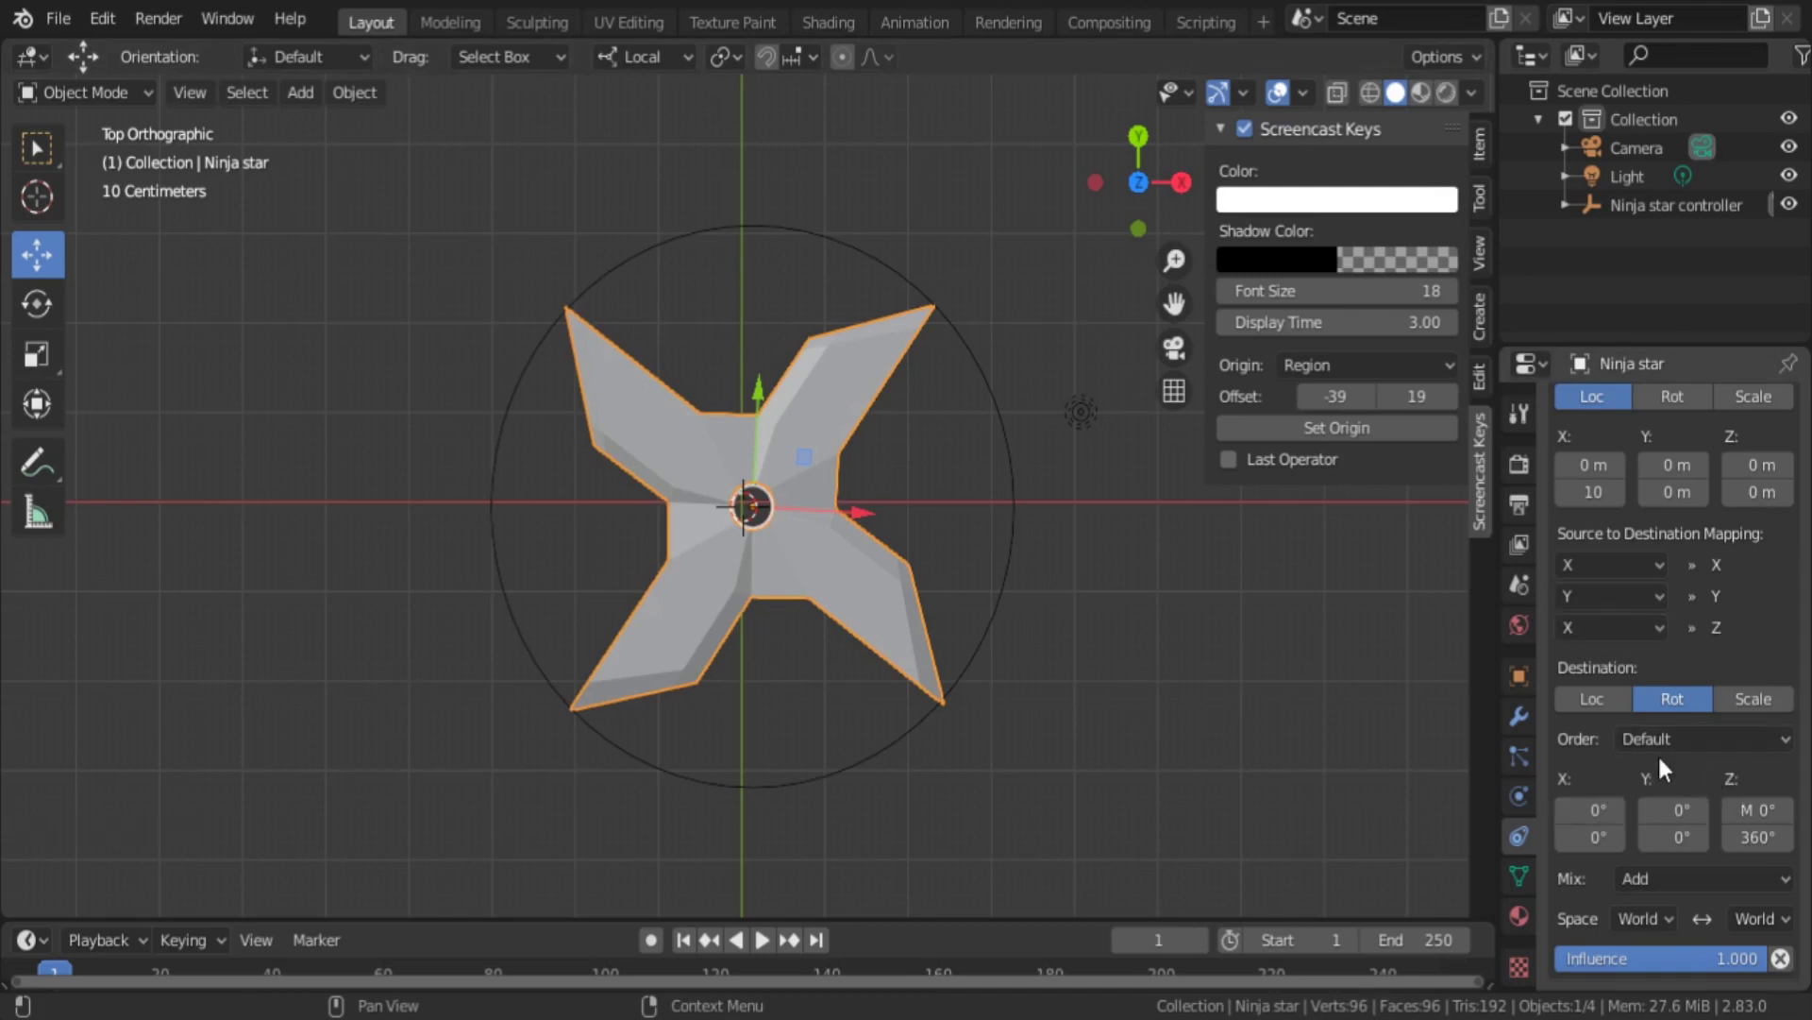
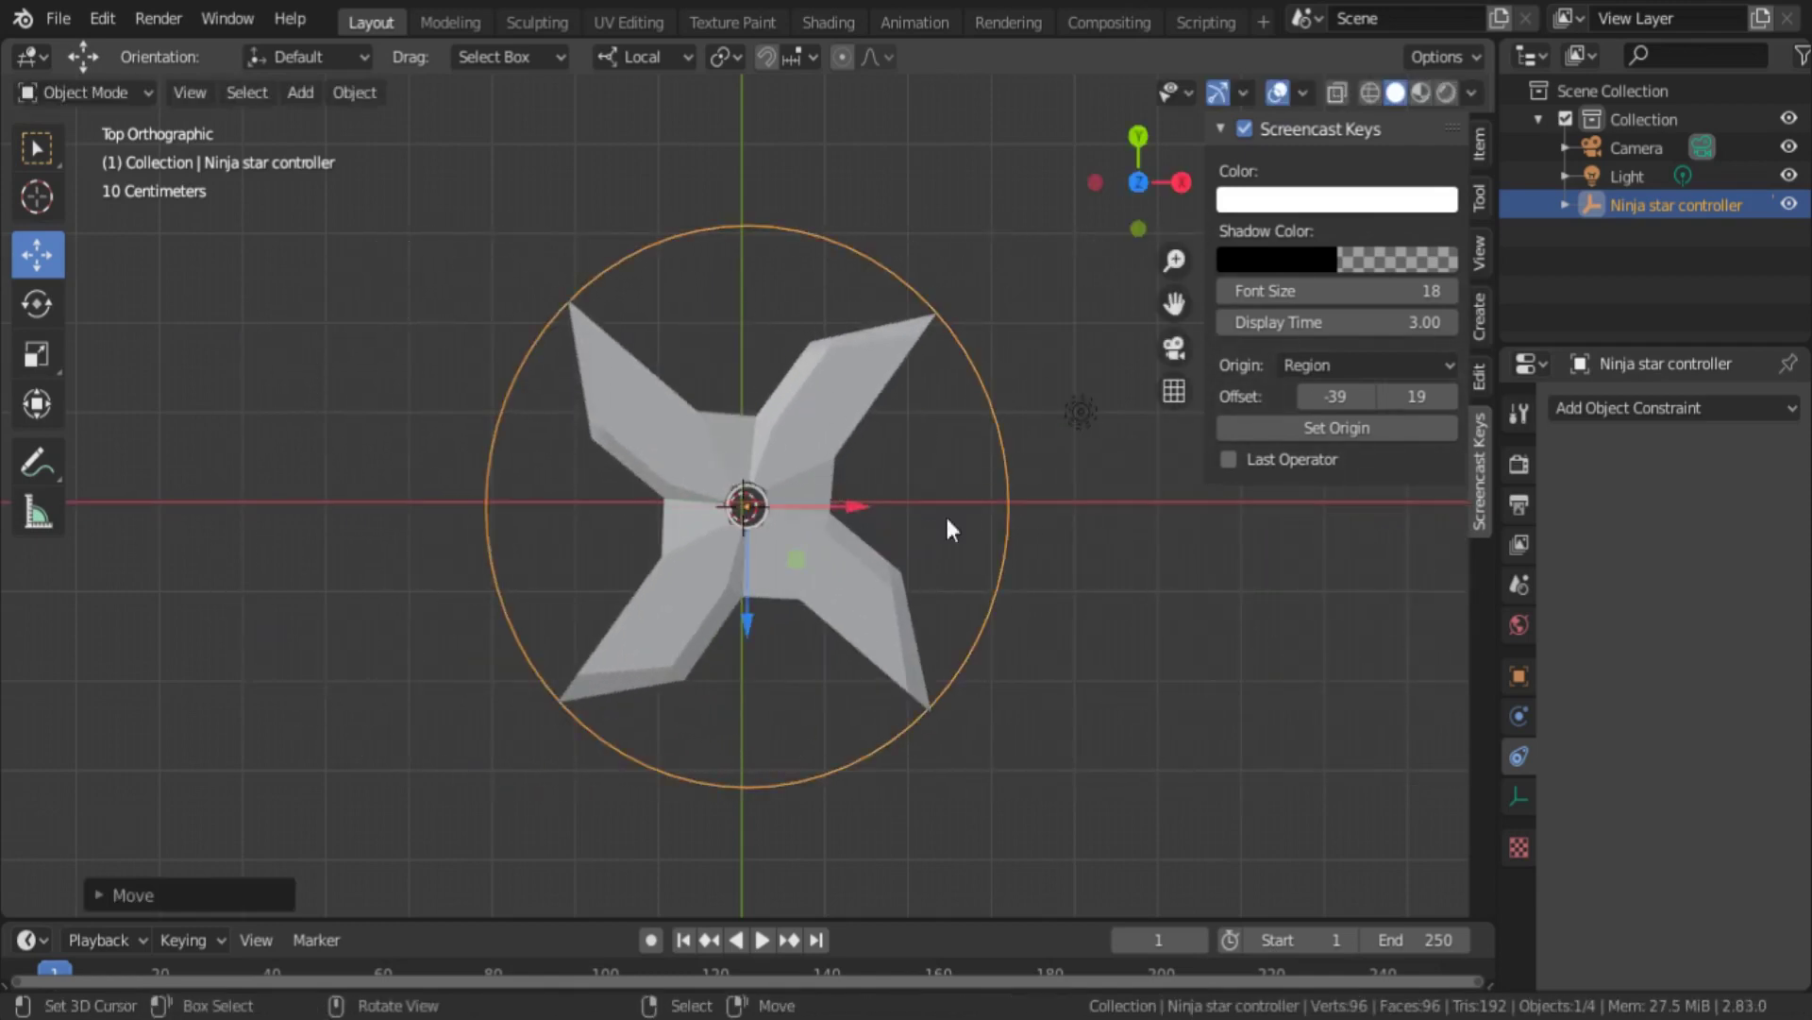
key(g)
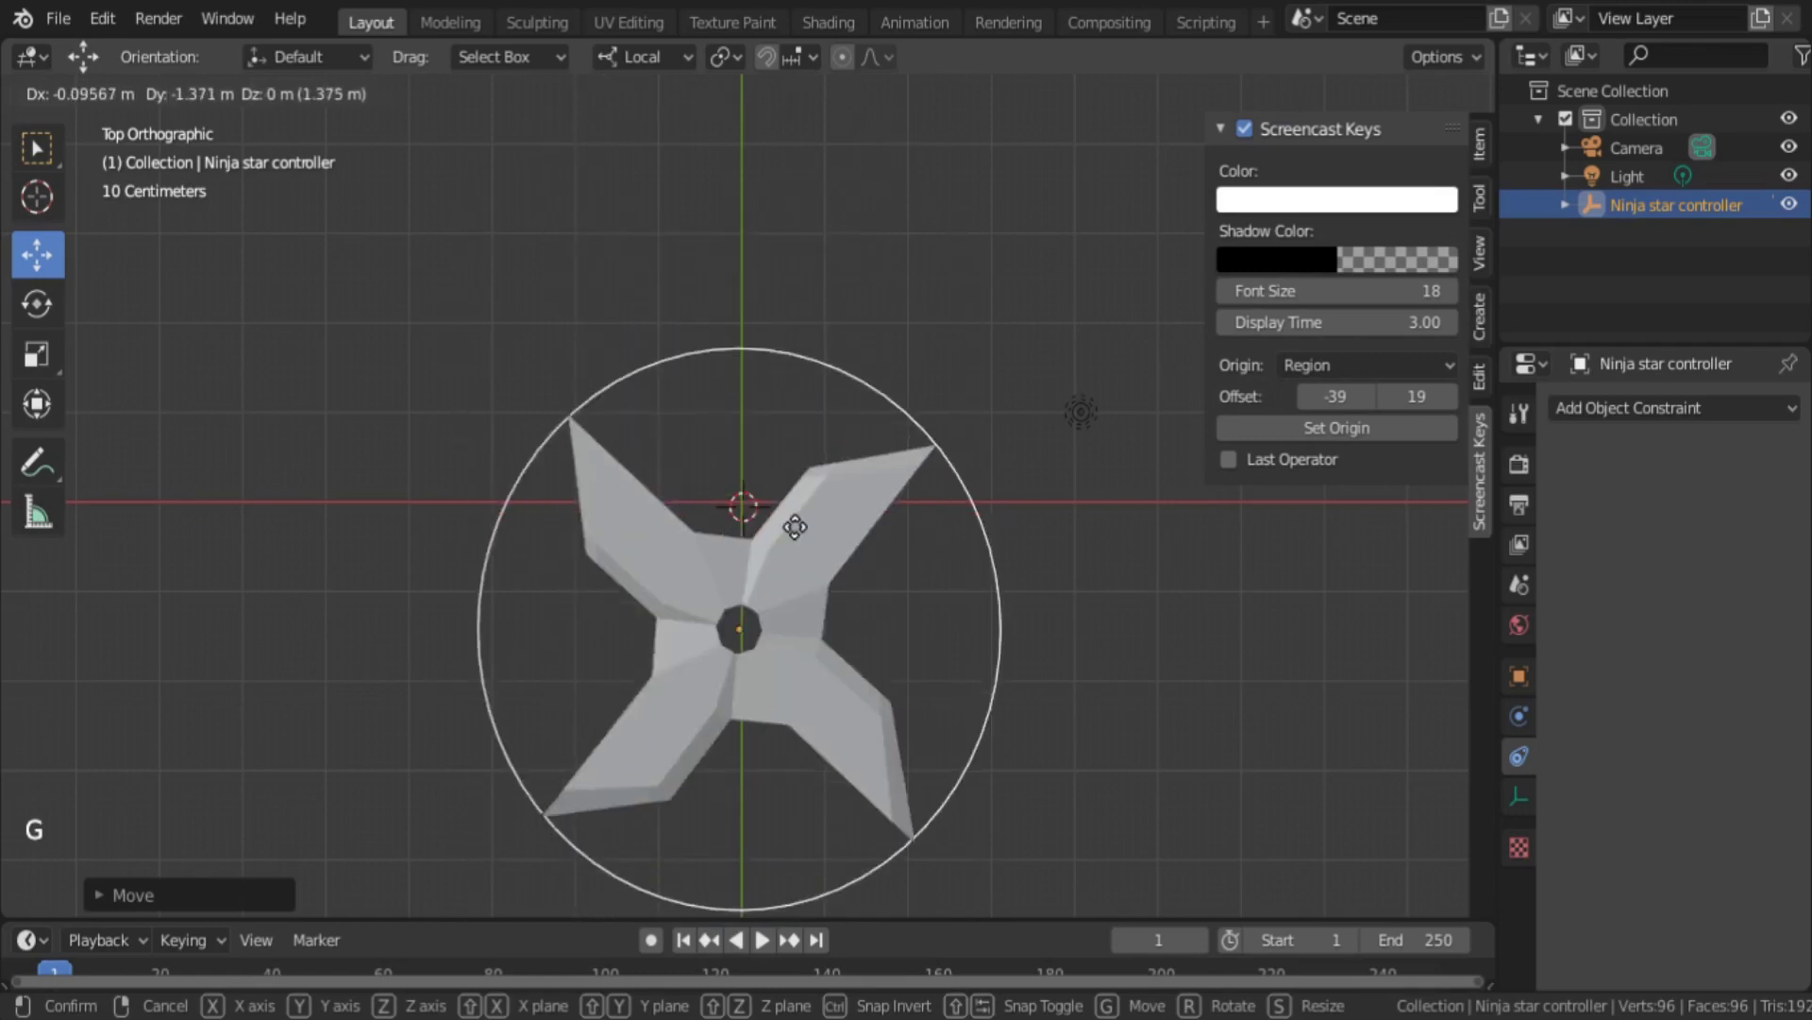
click(836, 516)
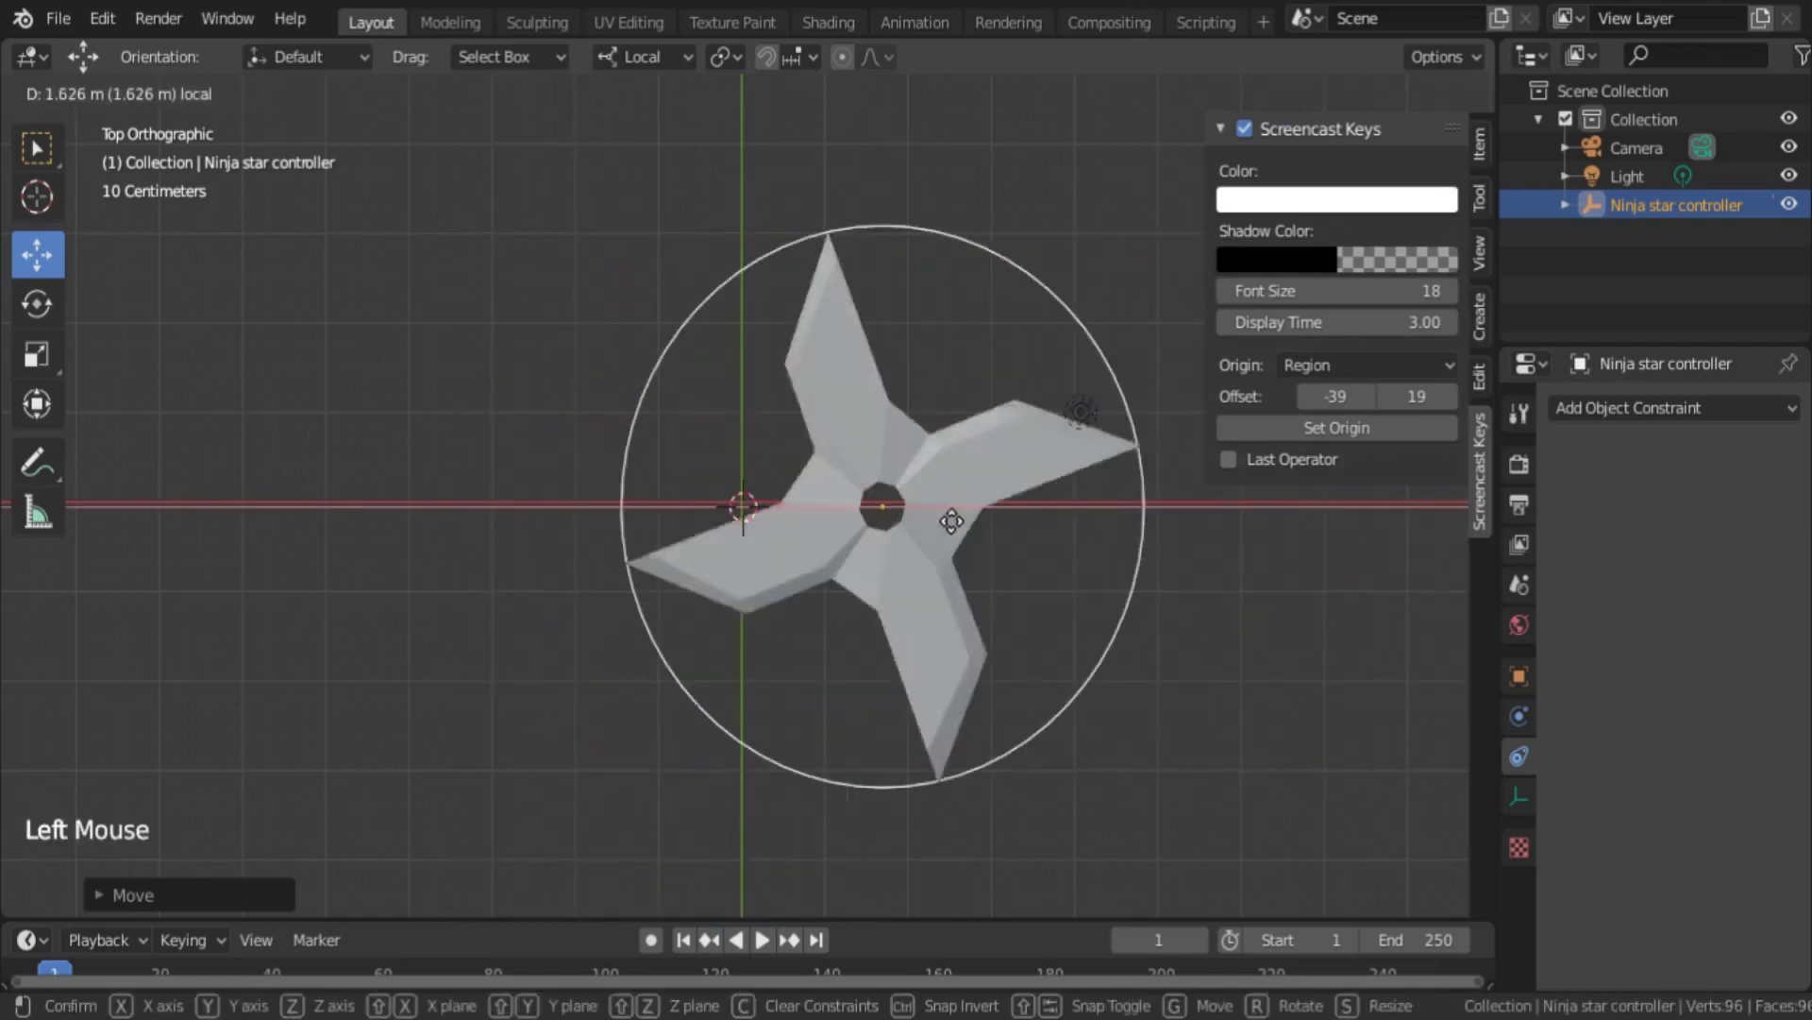
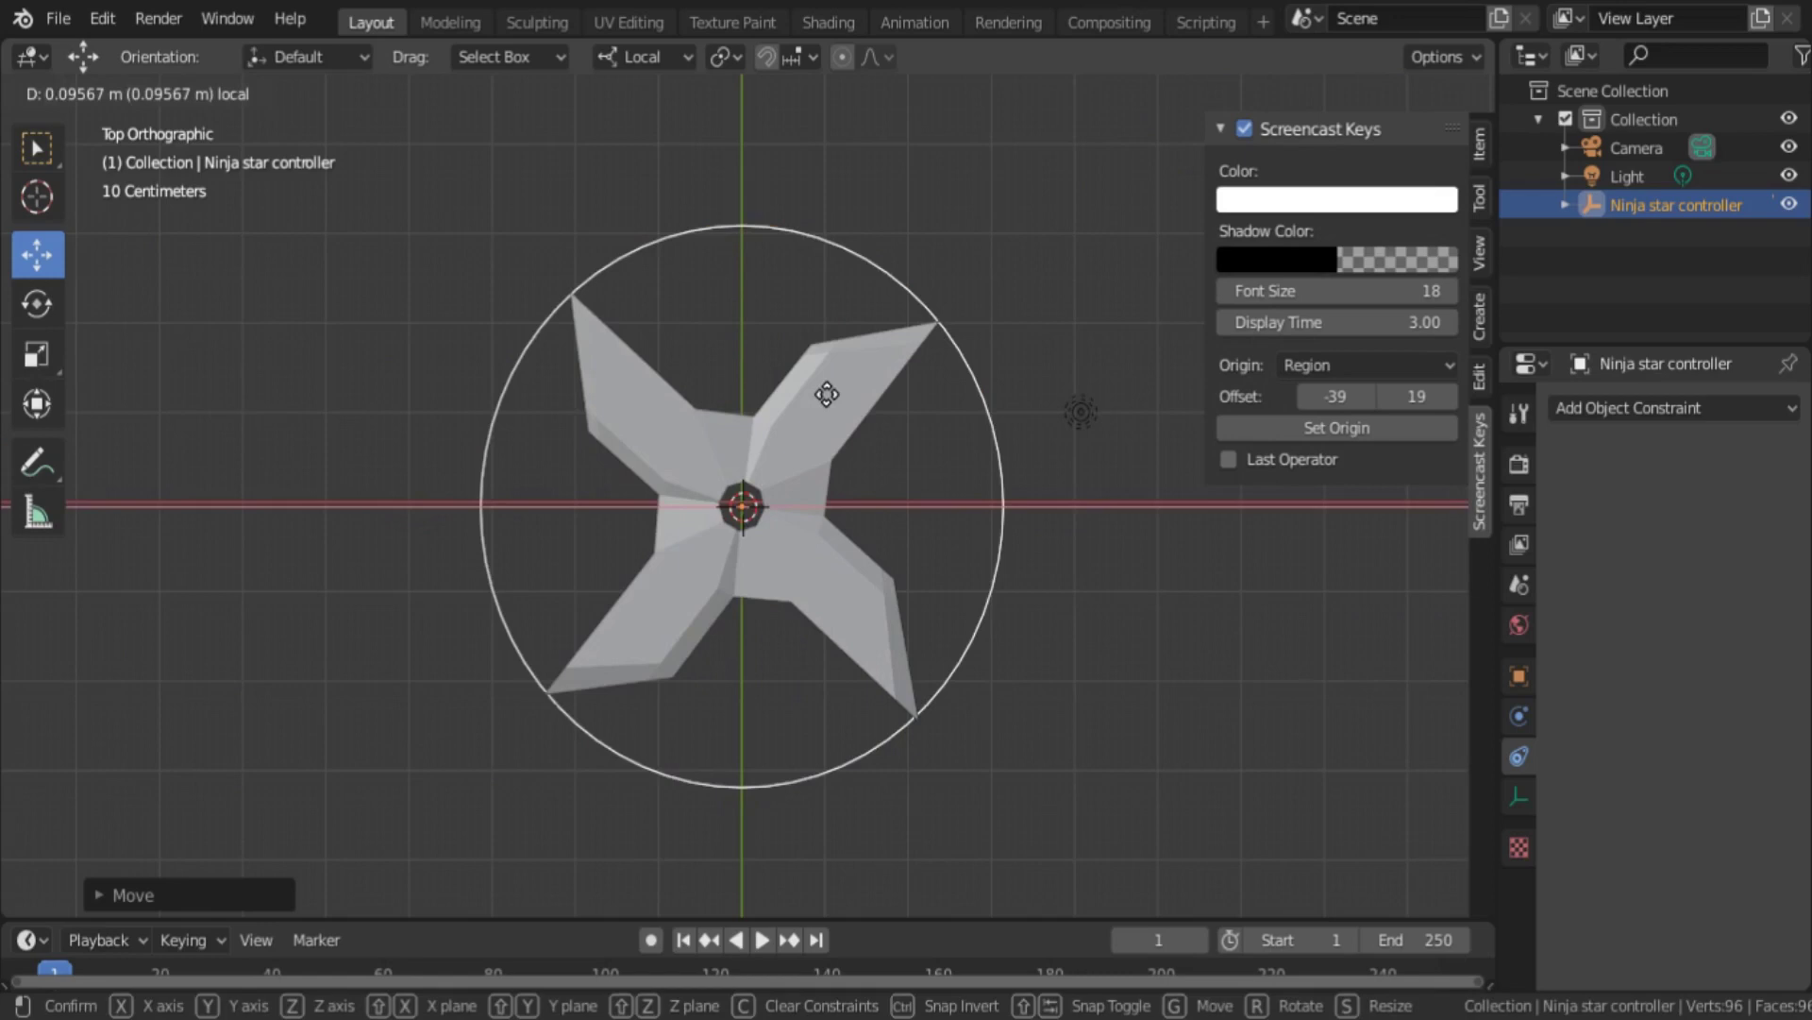
- Enable Extrapolate on the star's constraint and drag the controller past the 10 m range to test
right_click(837, 434)
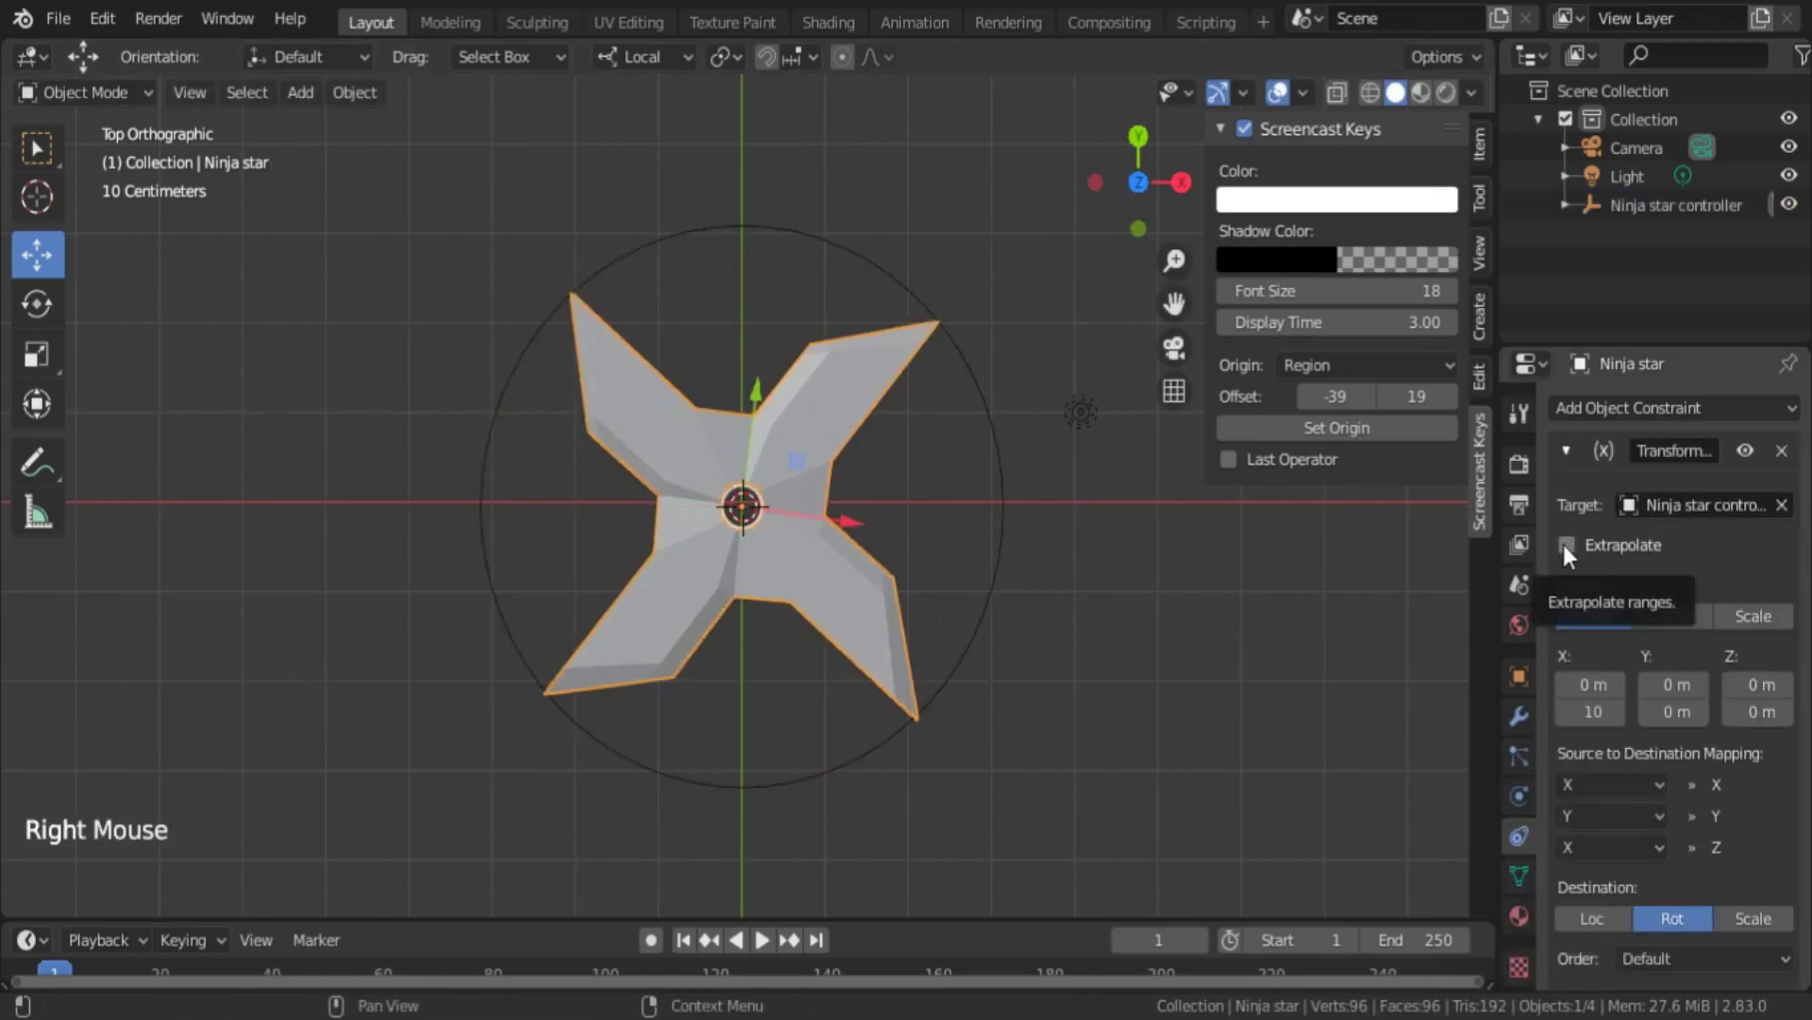
click(1573, 554)
right_click(1007, 529)
click(835, 505)
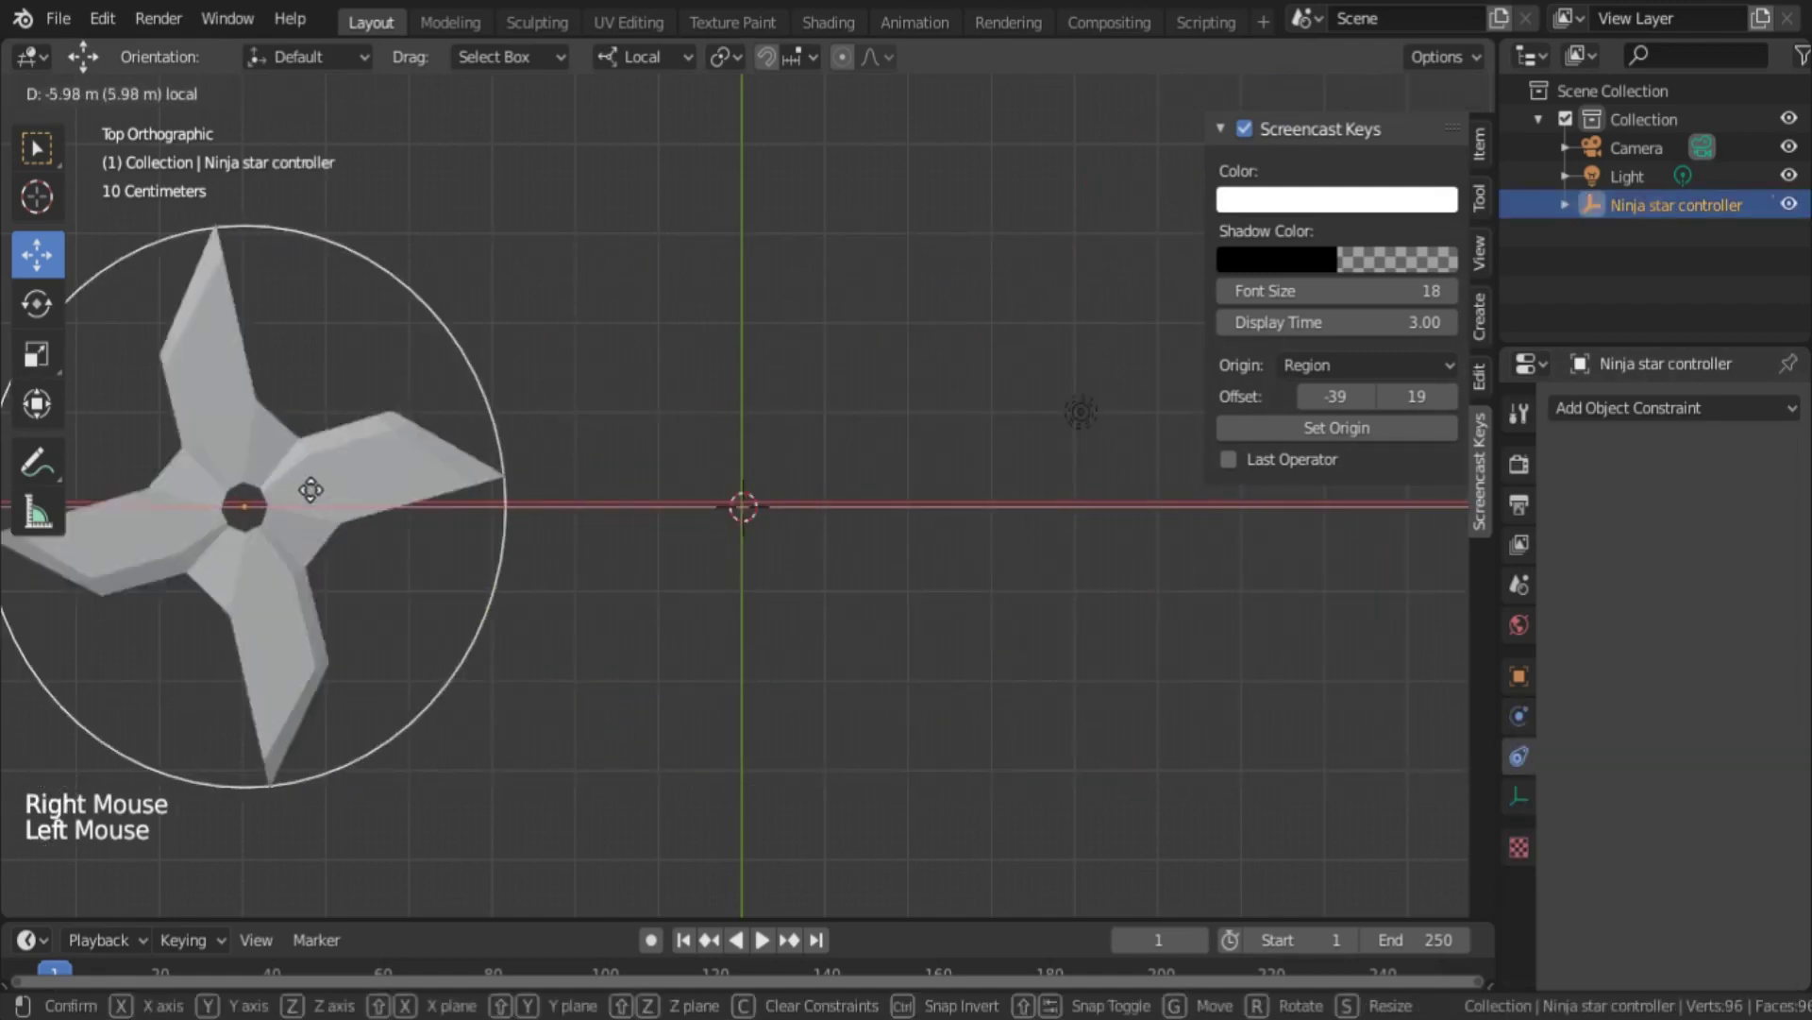
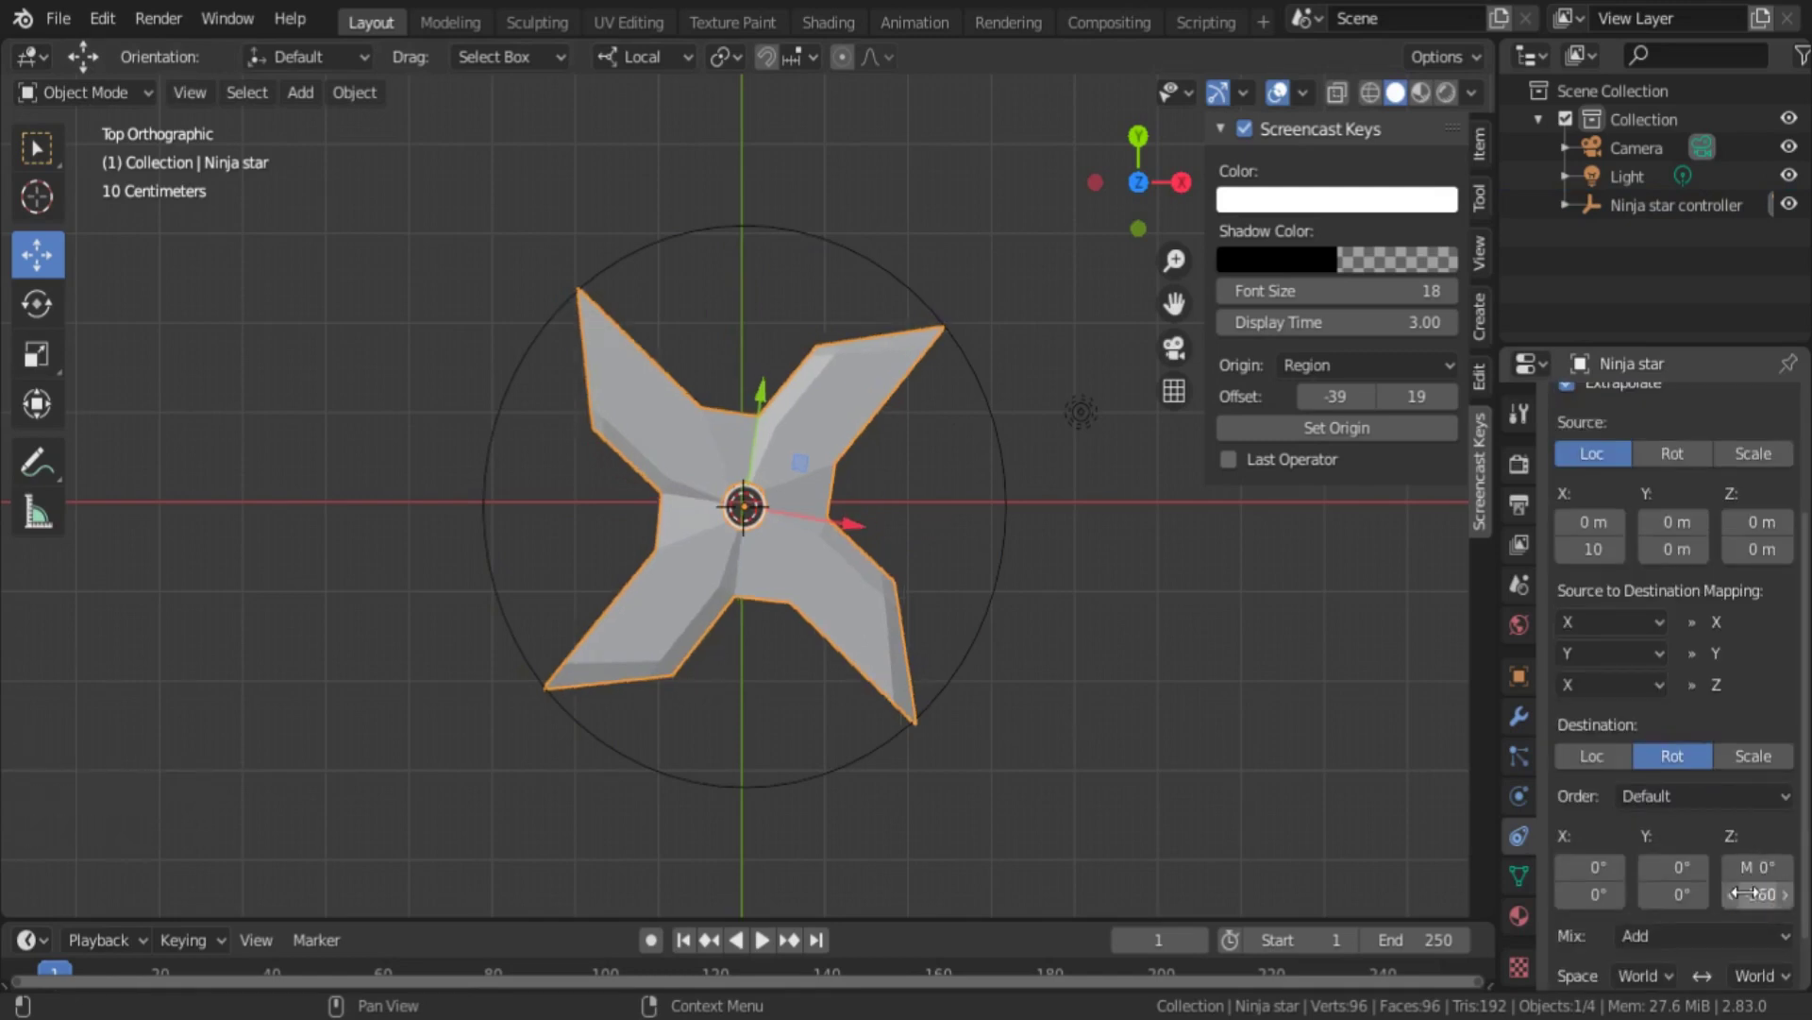
- Reselect the star and reverse the spin direction with a -360° maximum Z rotation, undoing a stray move
right_click(1311, 691)
right_click(985, 617)
click(856, 521)
key(ctrl+z)
right_click(890, 618)
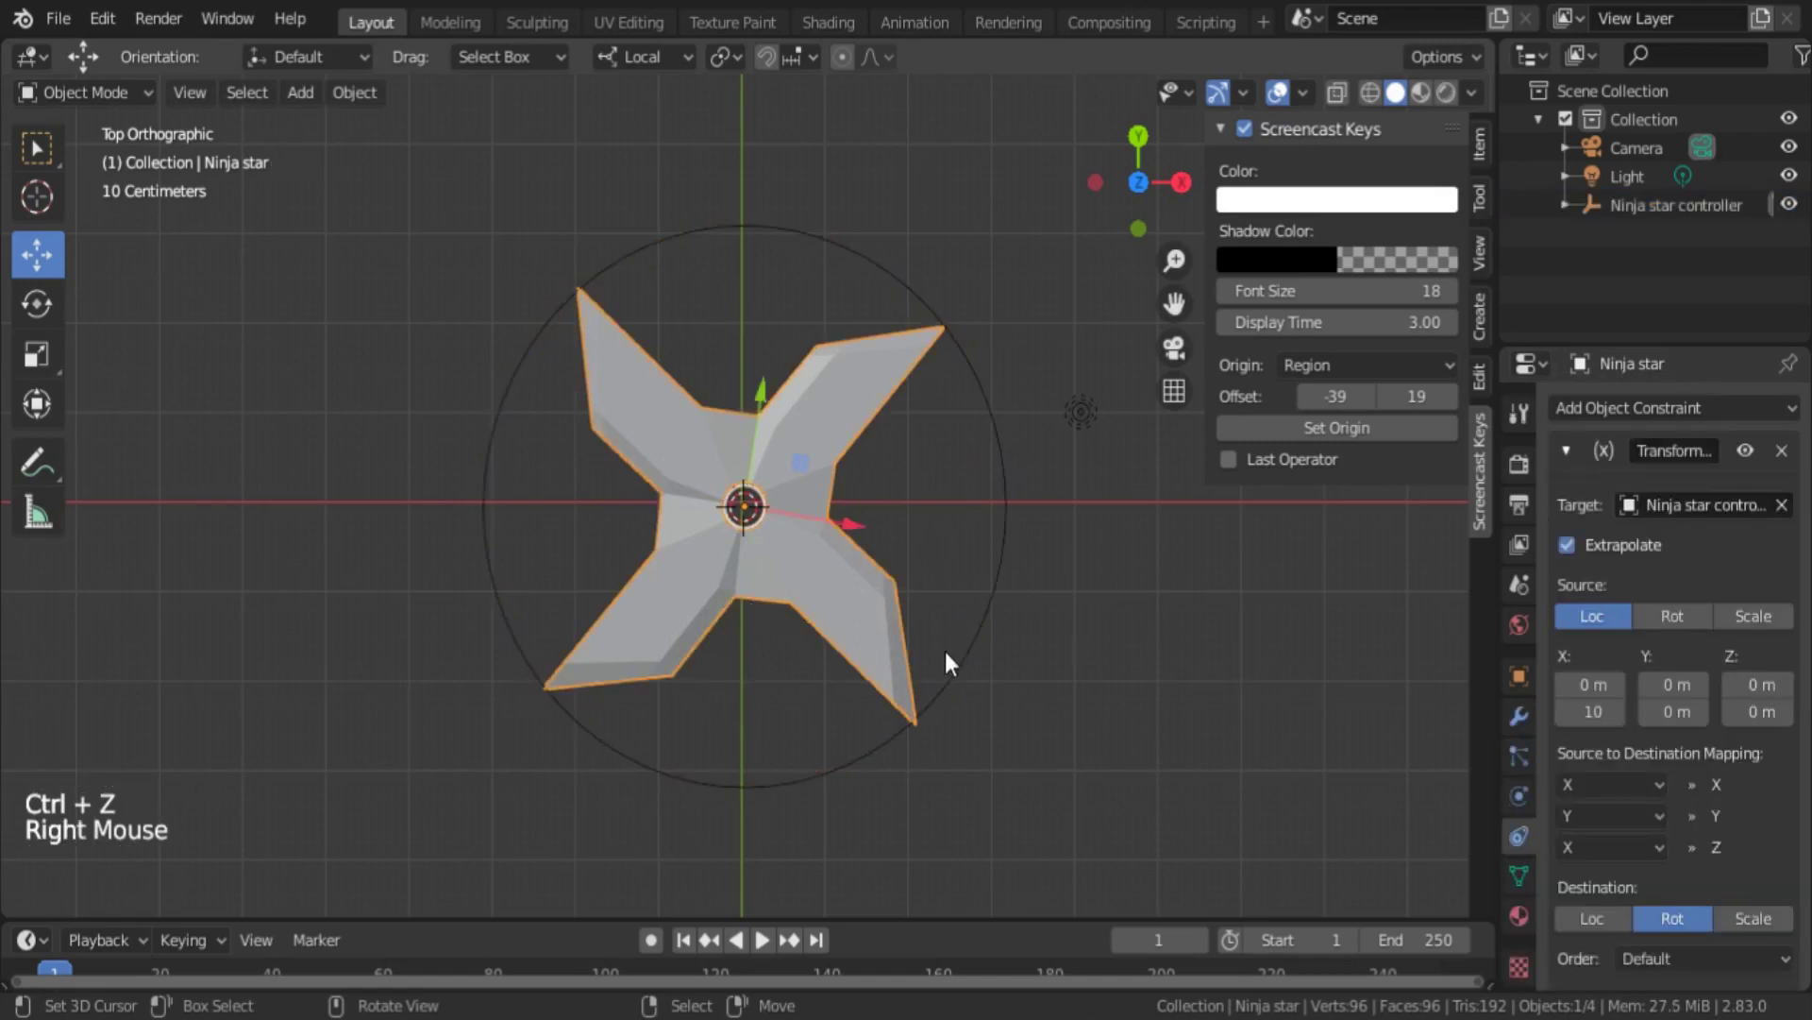
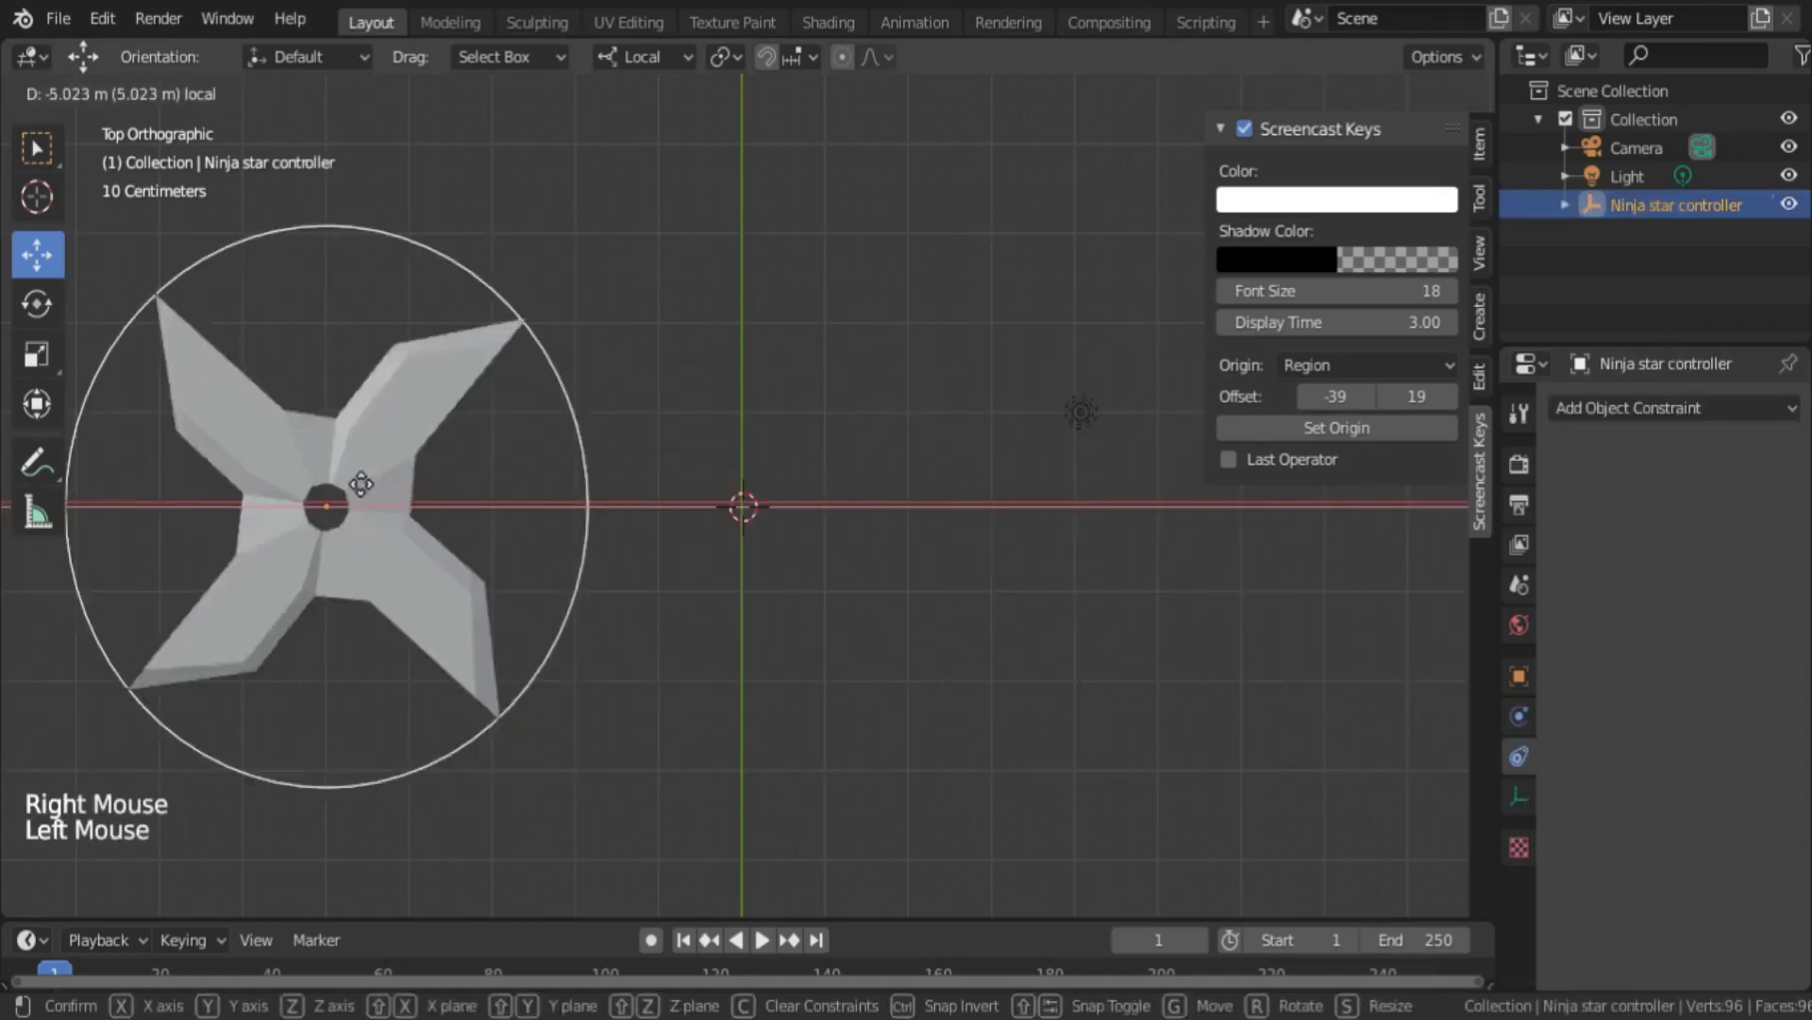
key(ctrl+z)
right_click(827, 615)
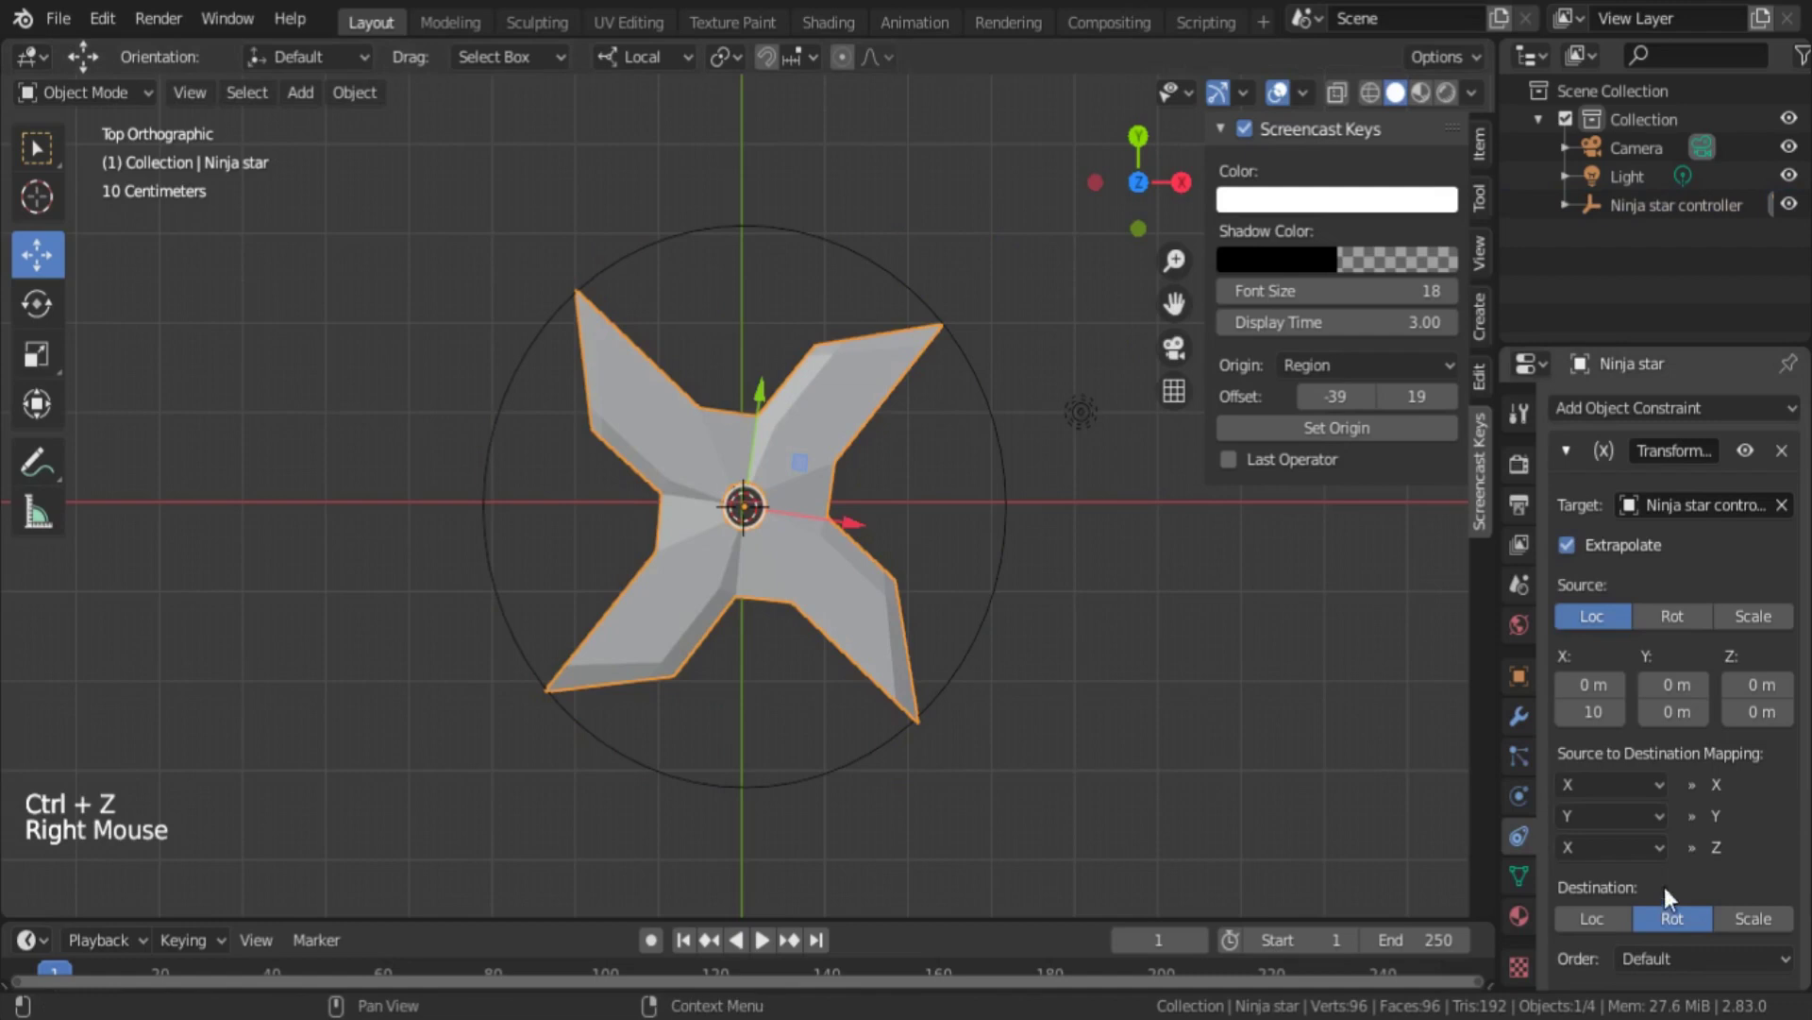
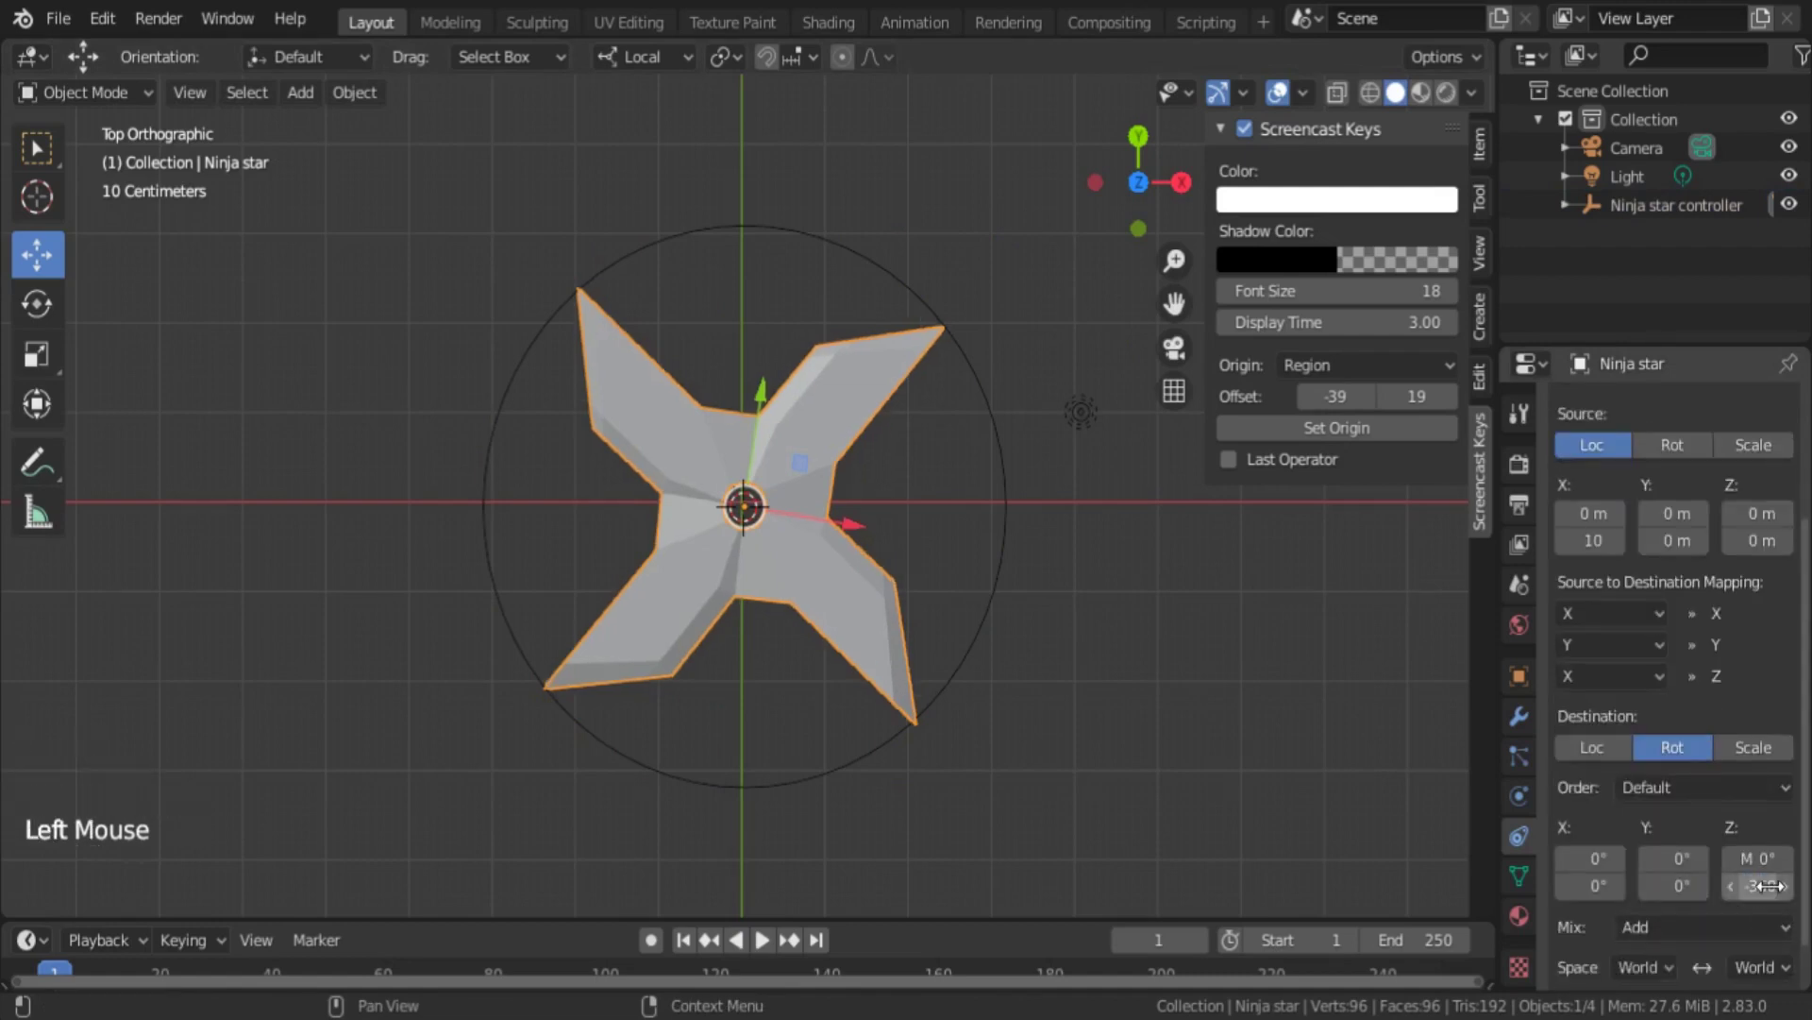
right_click(957, 641)
right_click(995, 627)
click(858, 525)
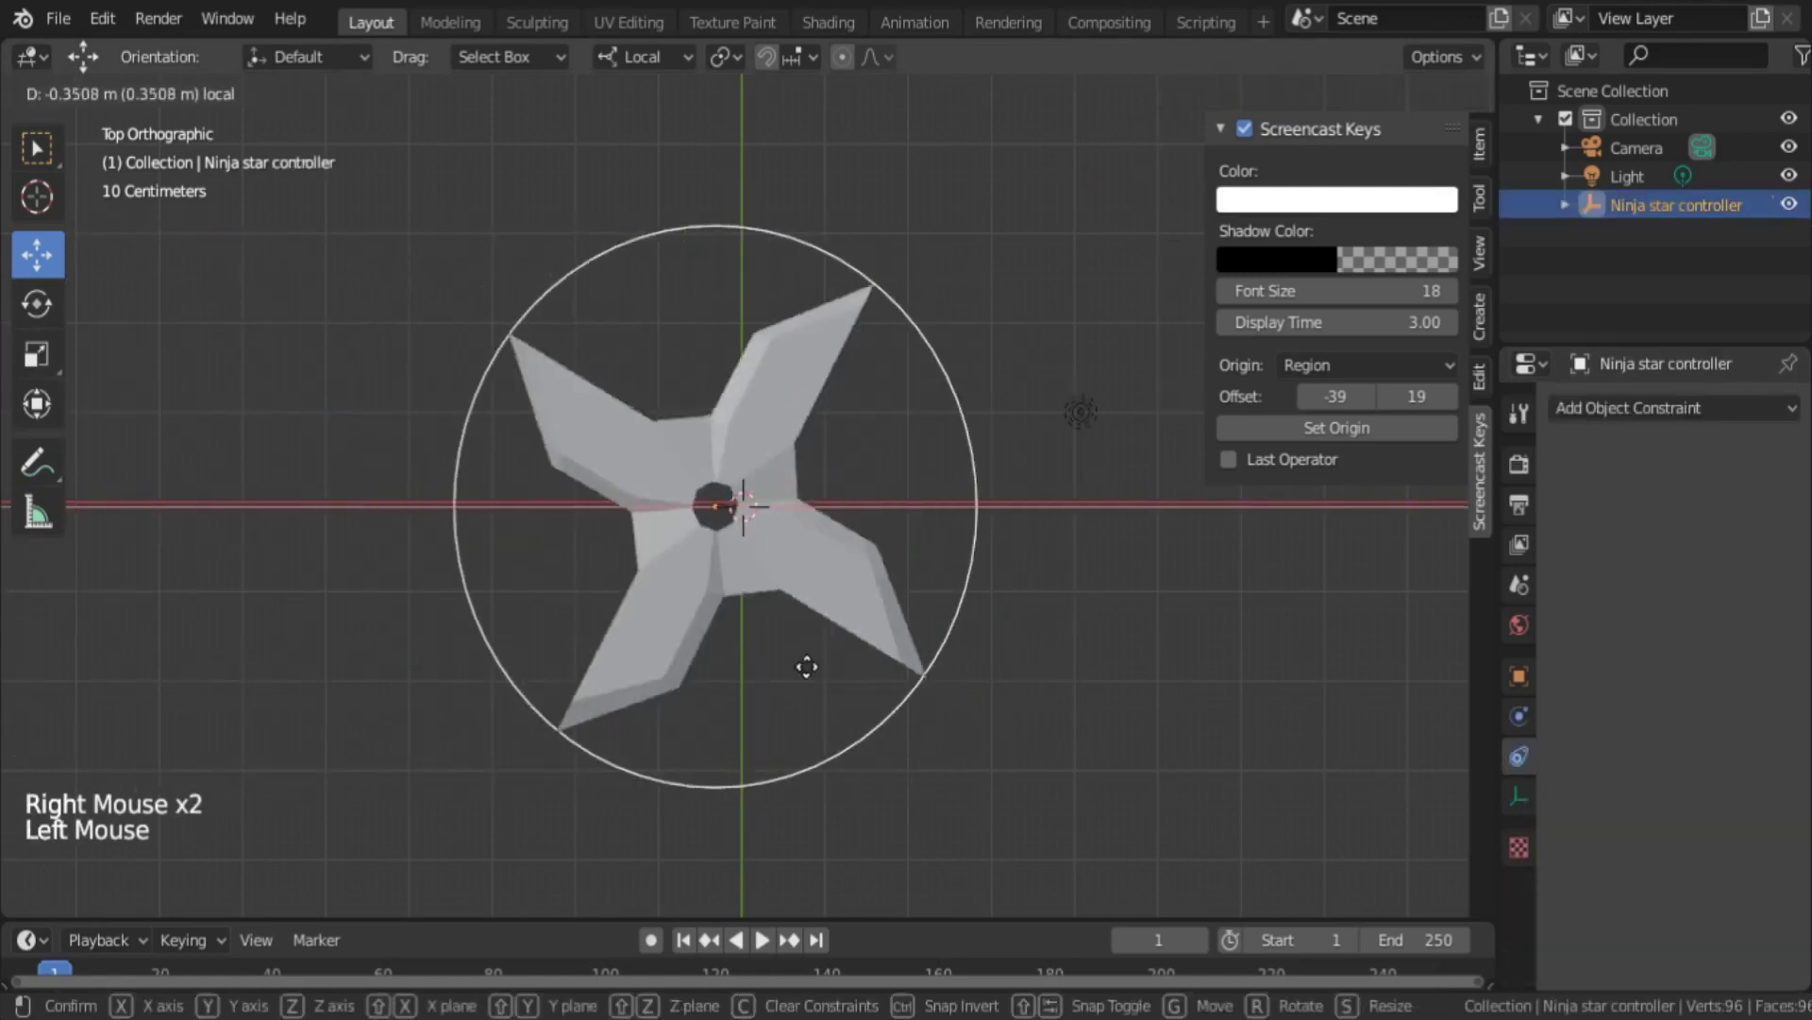
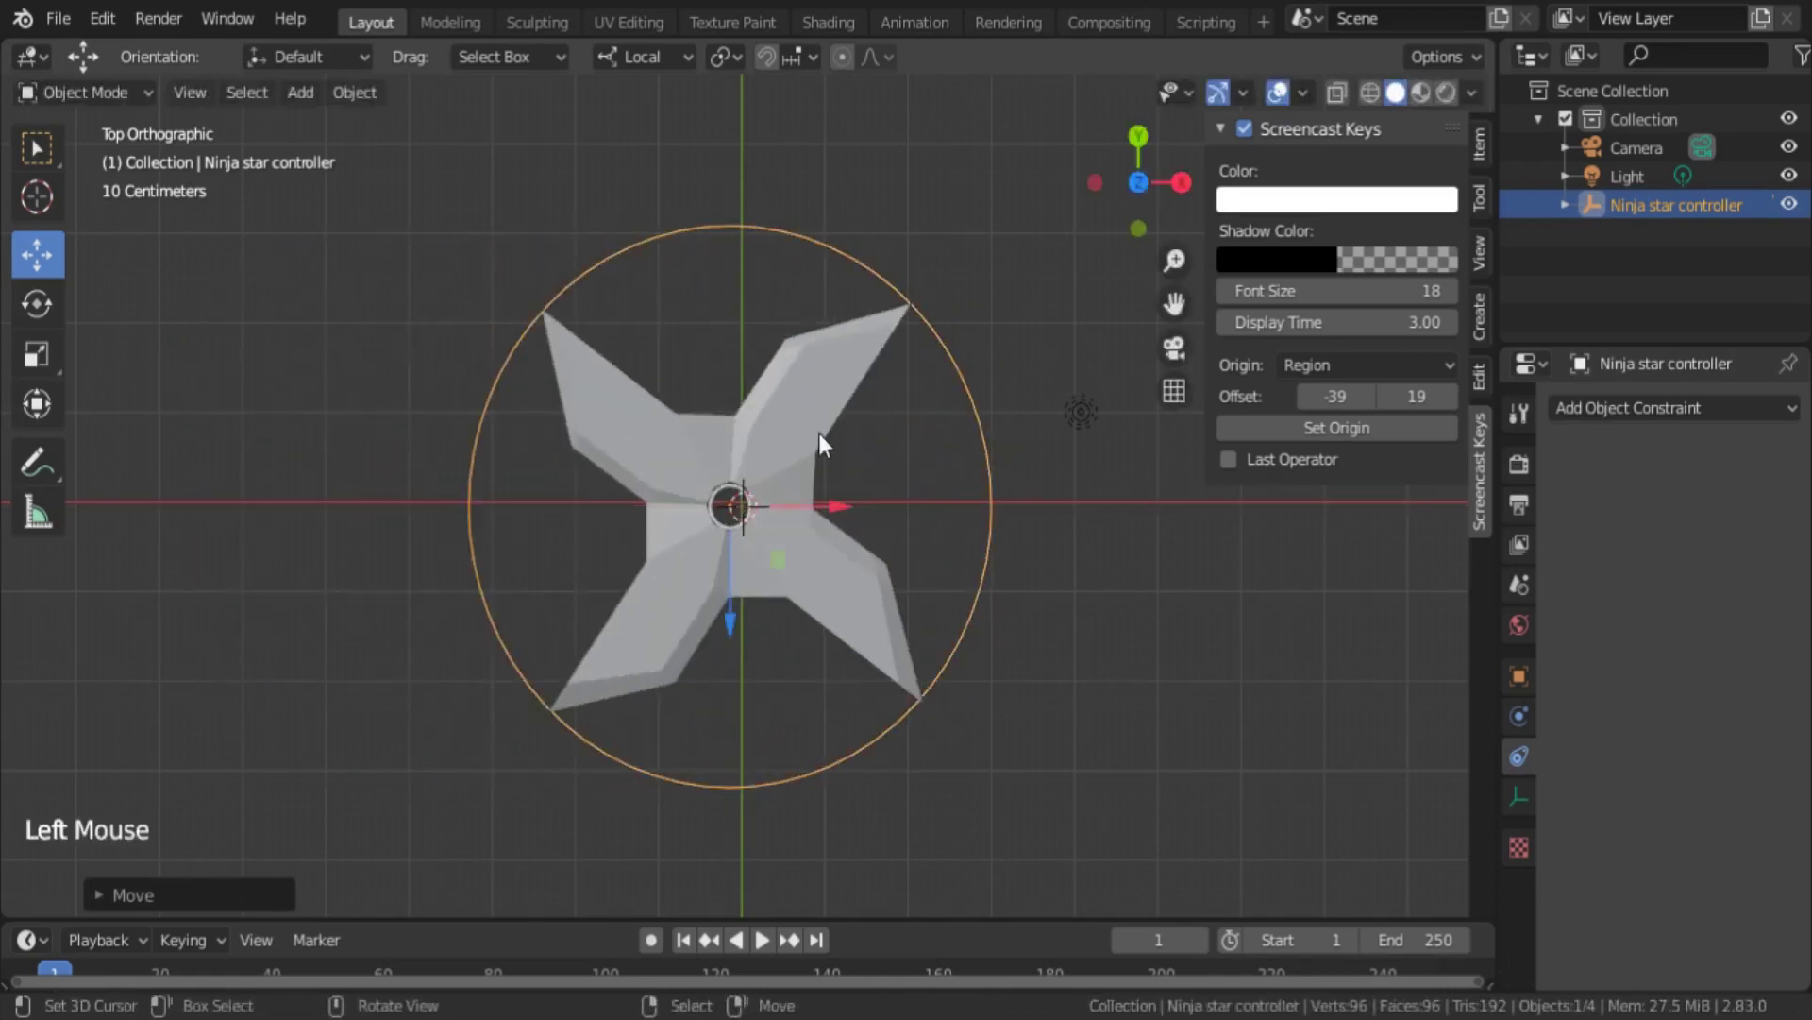
key(g)
click(736, 632)
key(g)
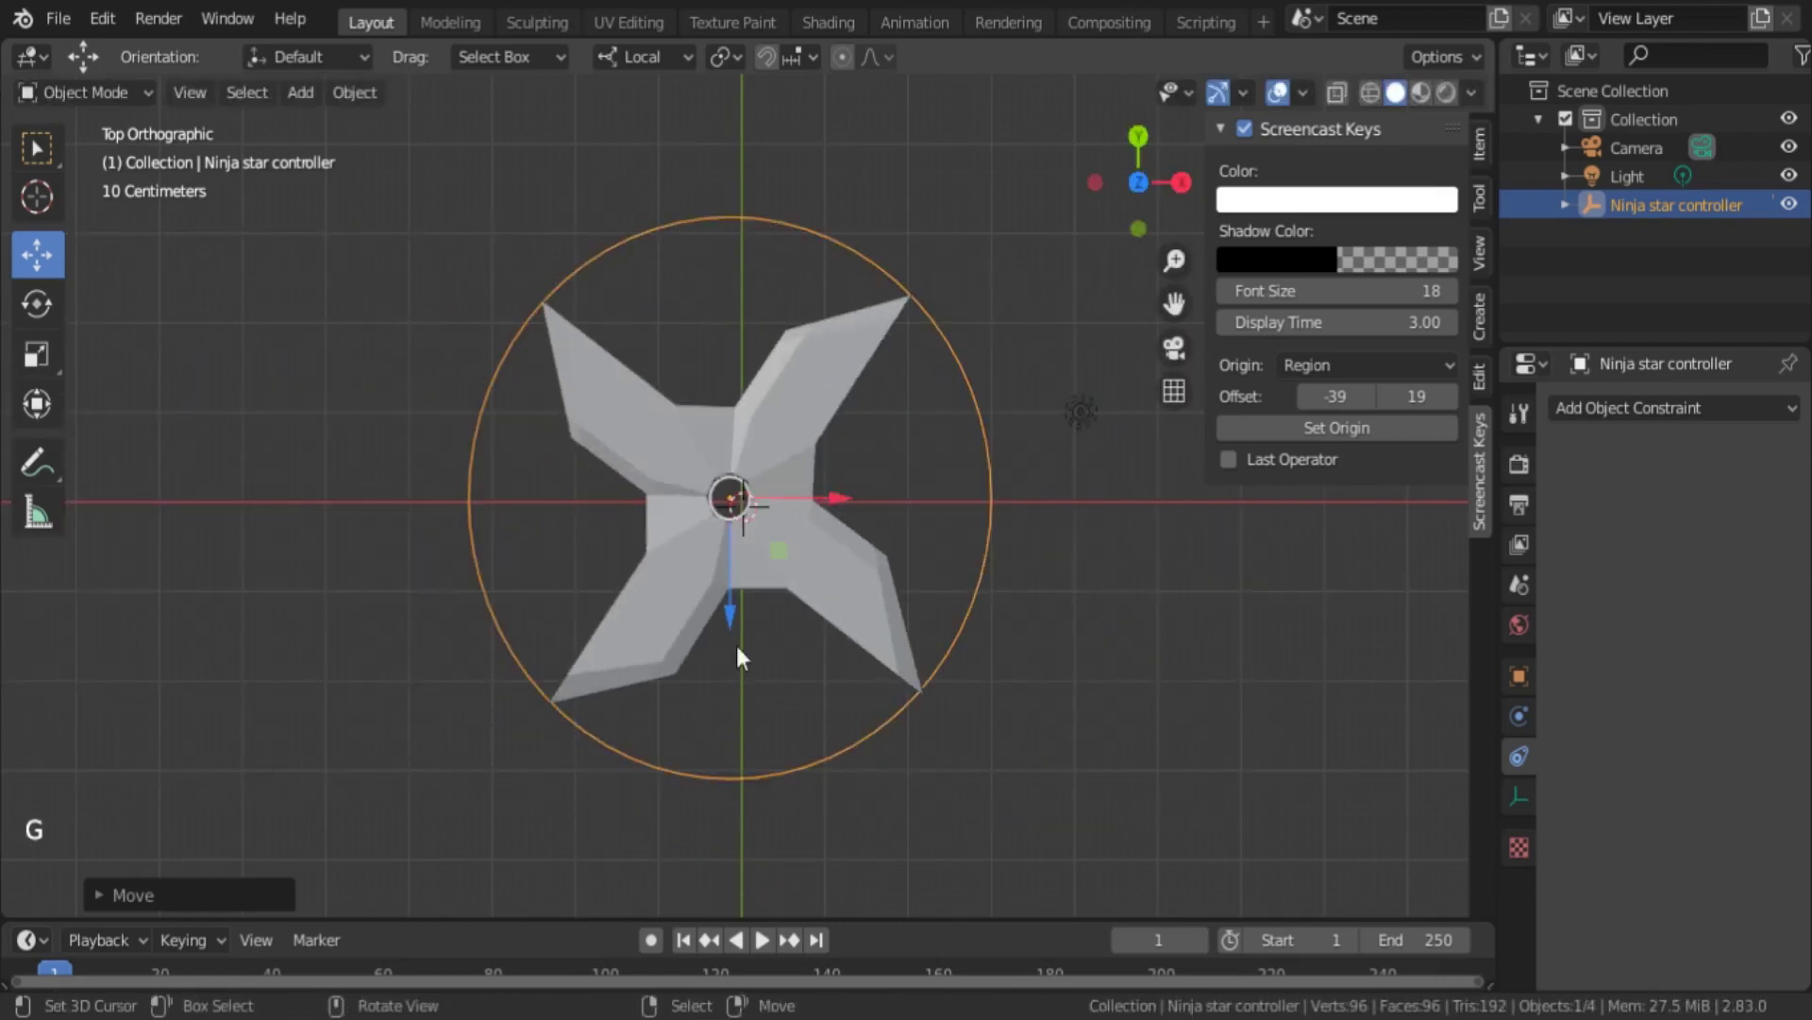
- Add a second Transformation constraint to the selected ninja star
right_click(862, 742)
right_click(828, 613)
scroll(up, 3)
click(1703, 422)
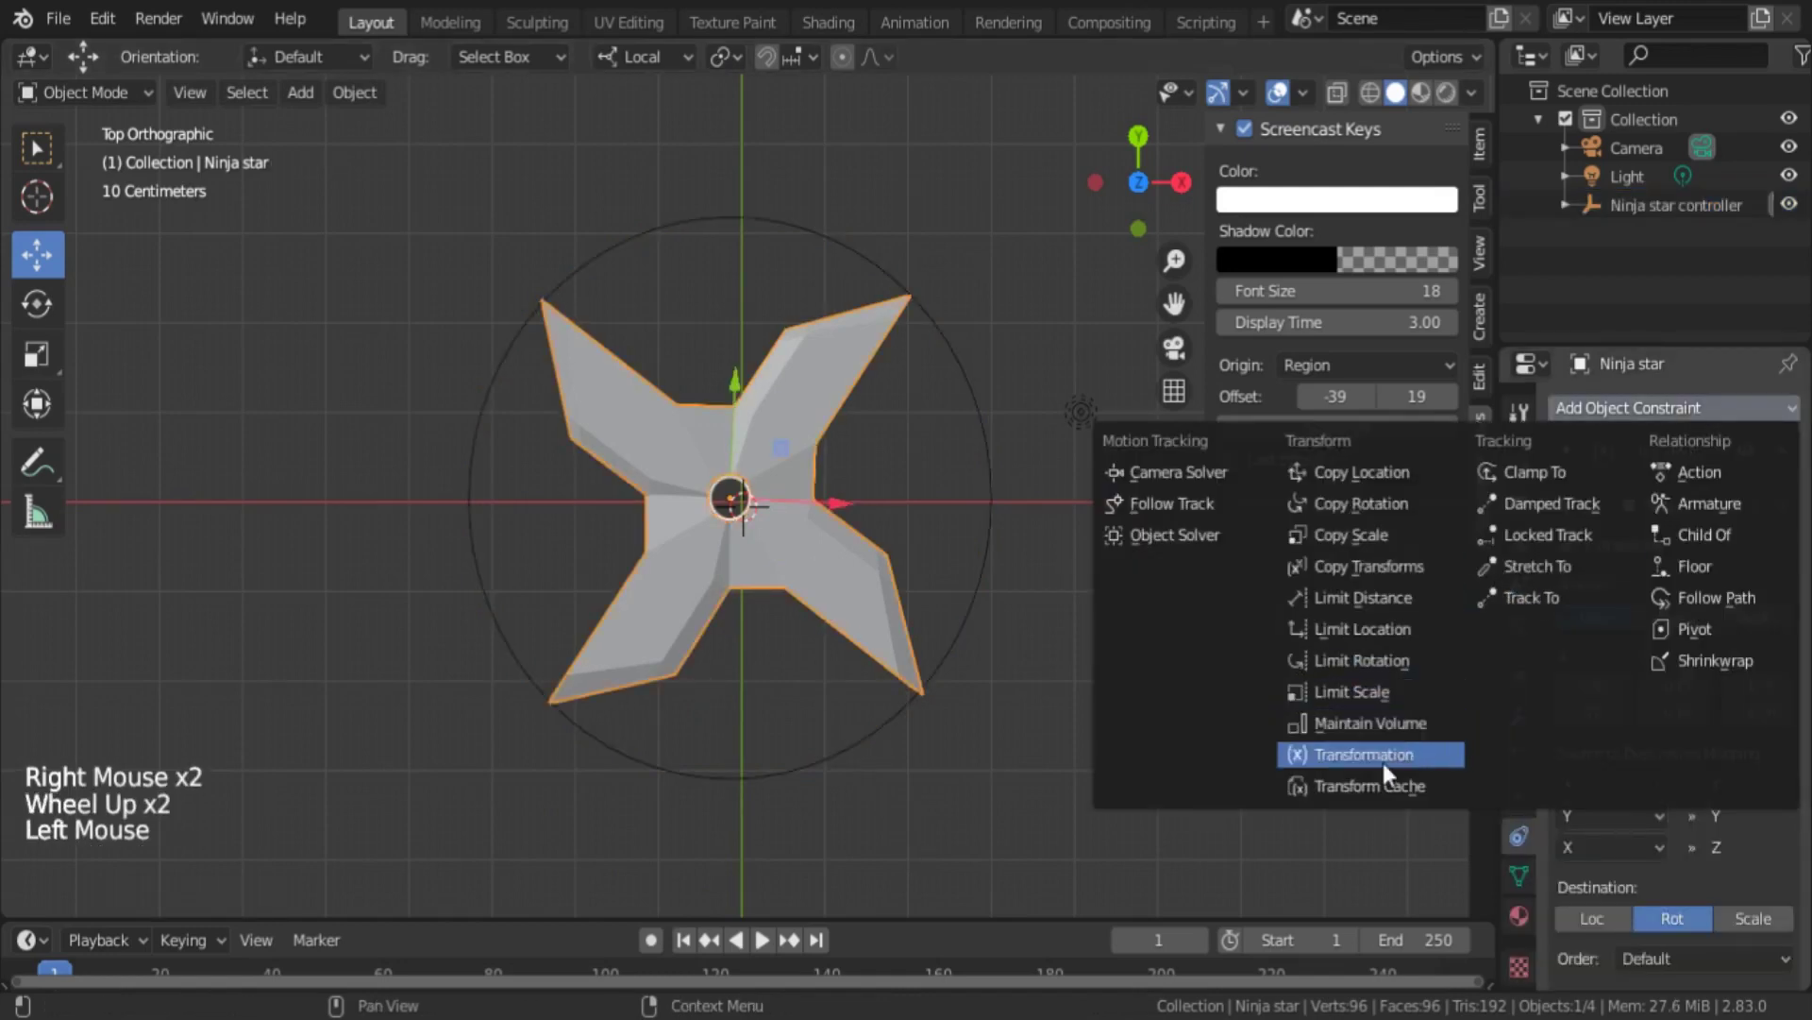
scroll(down, 3)
click(1791, 659)
- Target the controller, source Z location maximum 10, destination Z rotation maximum 360°, then select the controller
scroll(down, 3)
scroll(up, 3)
scroll(down, 3)
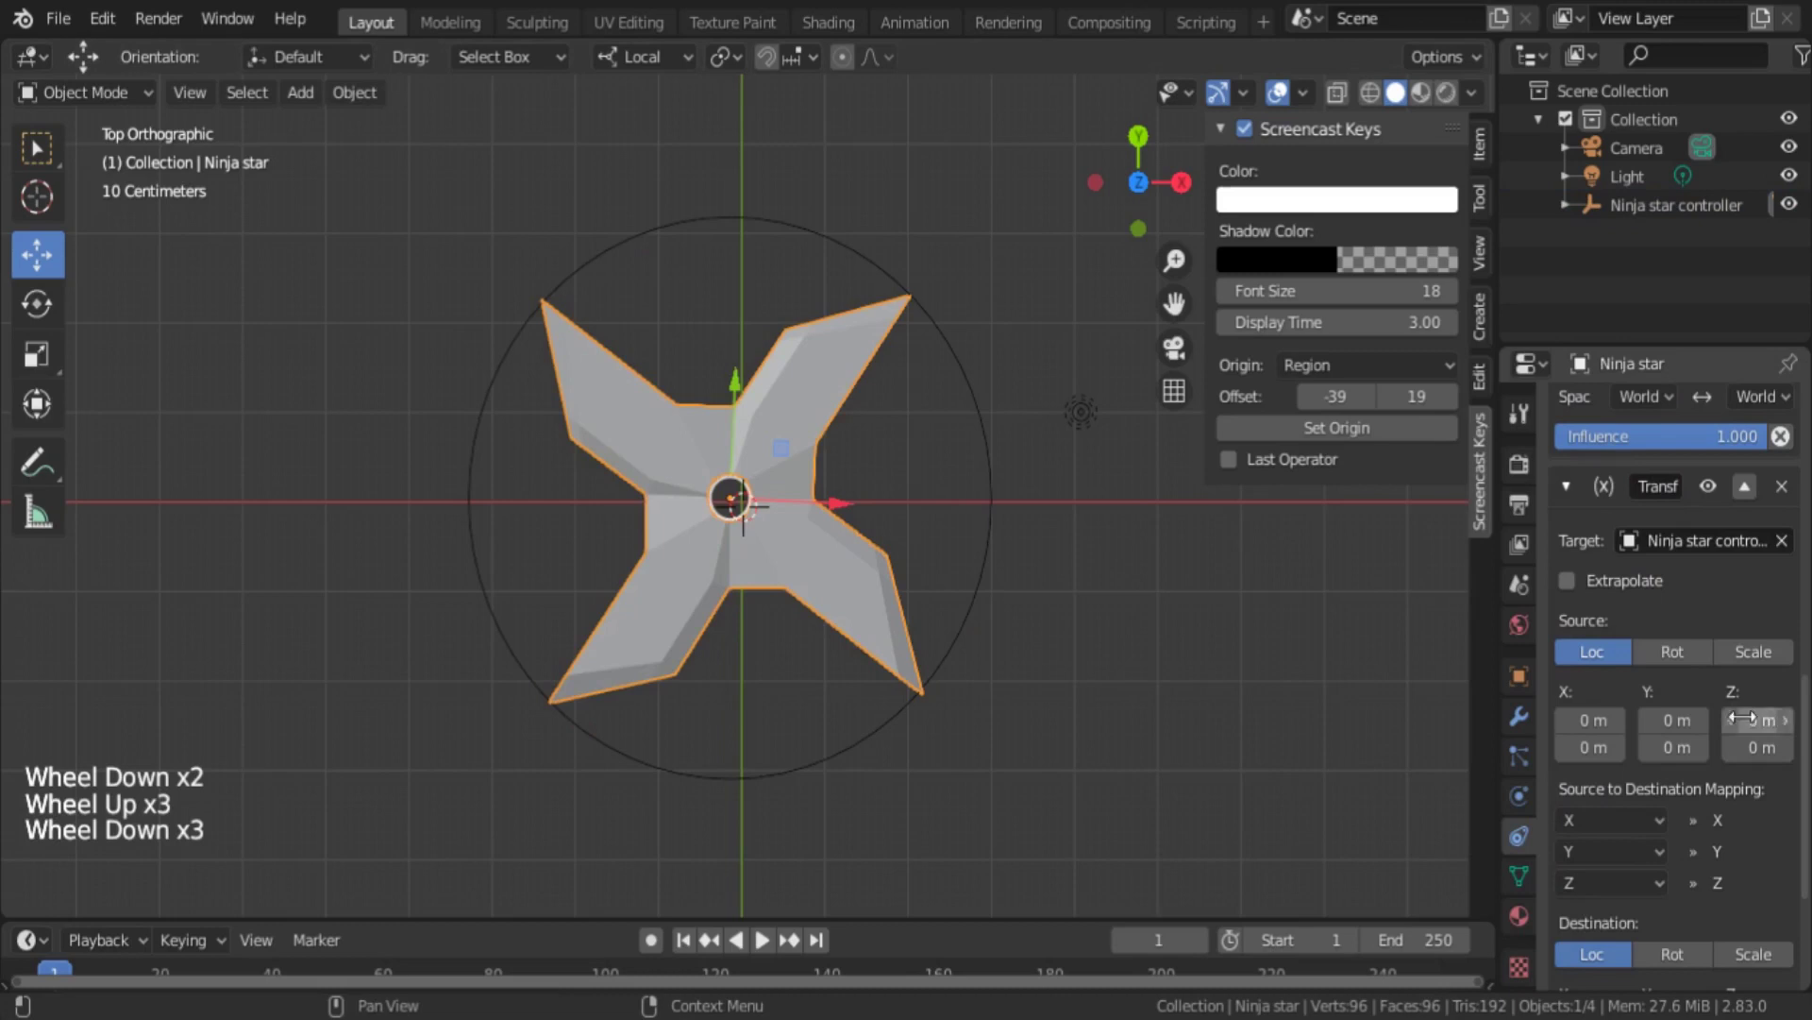
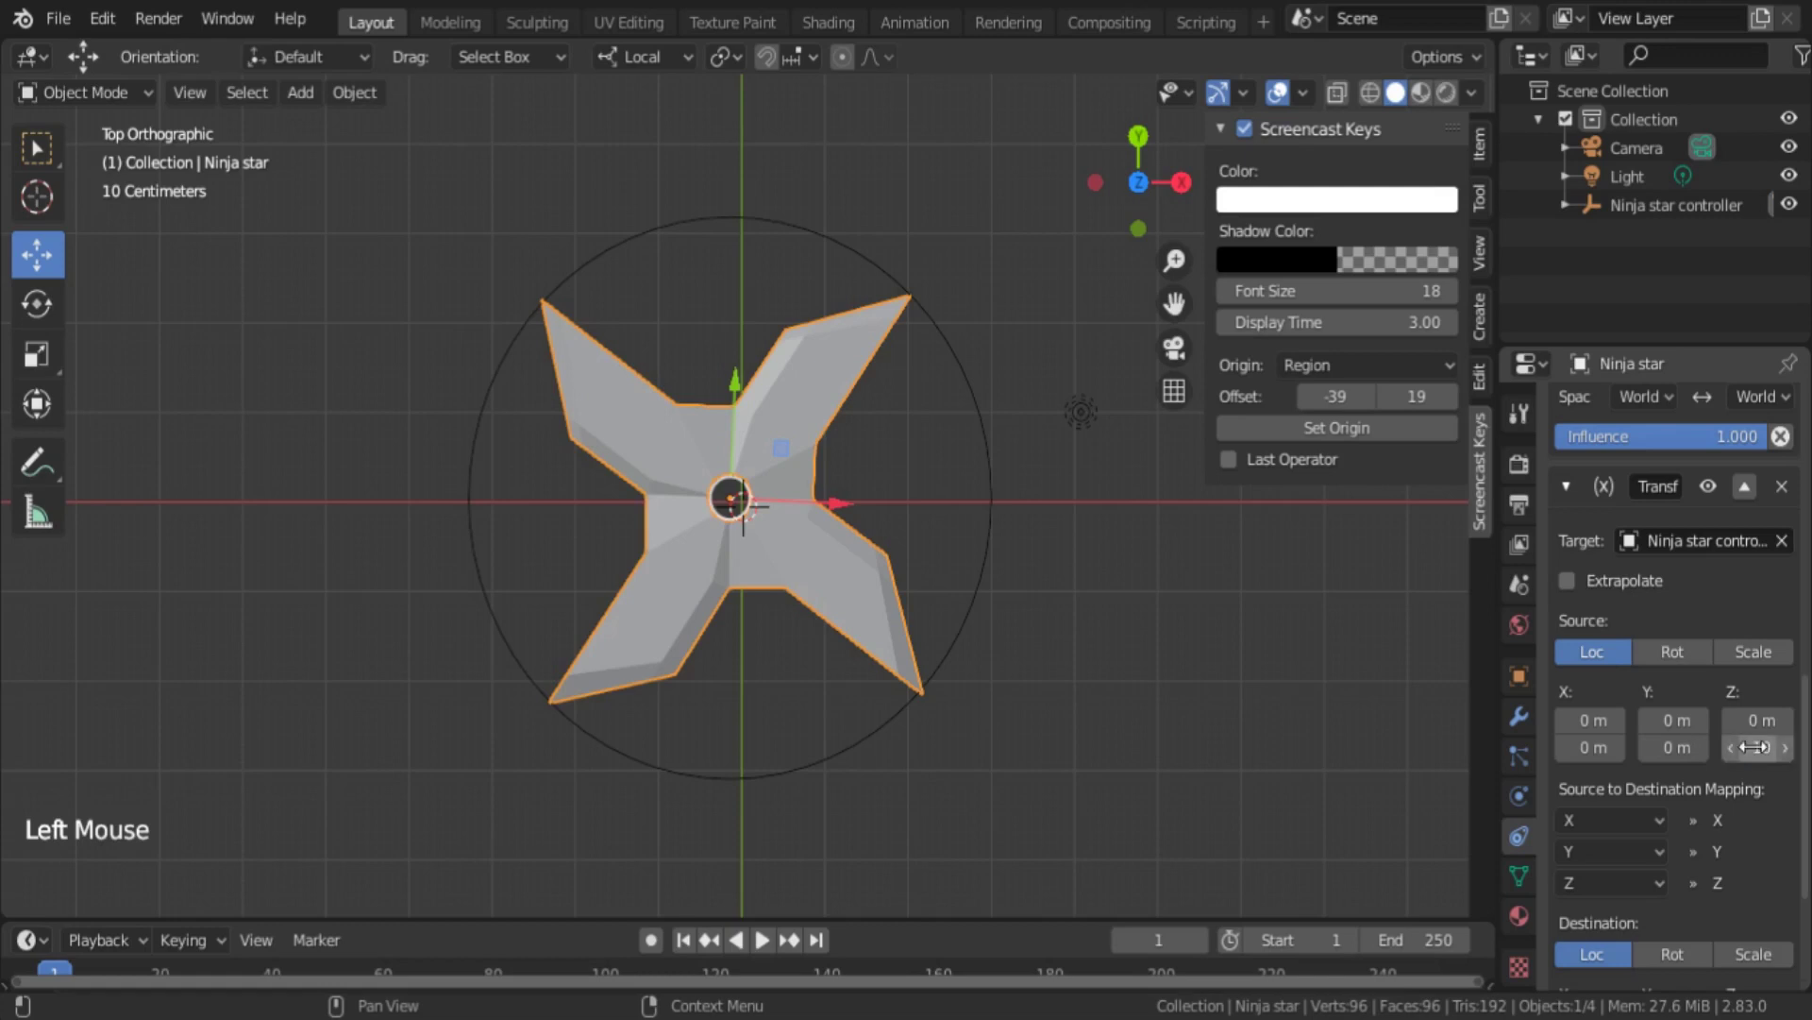
scroll(down, 3)
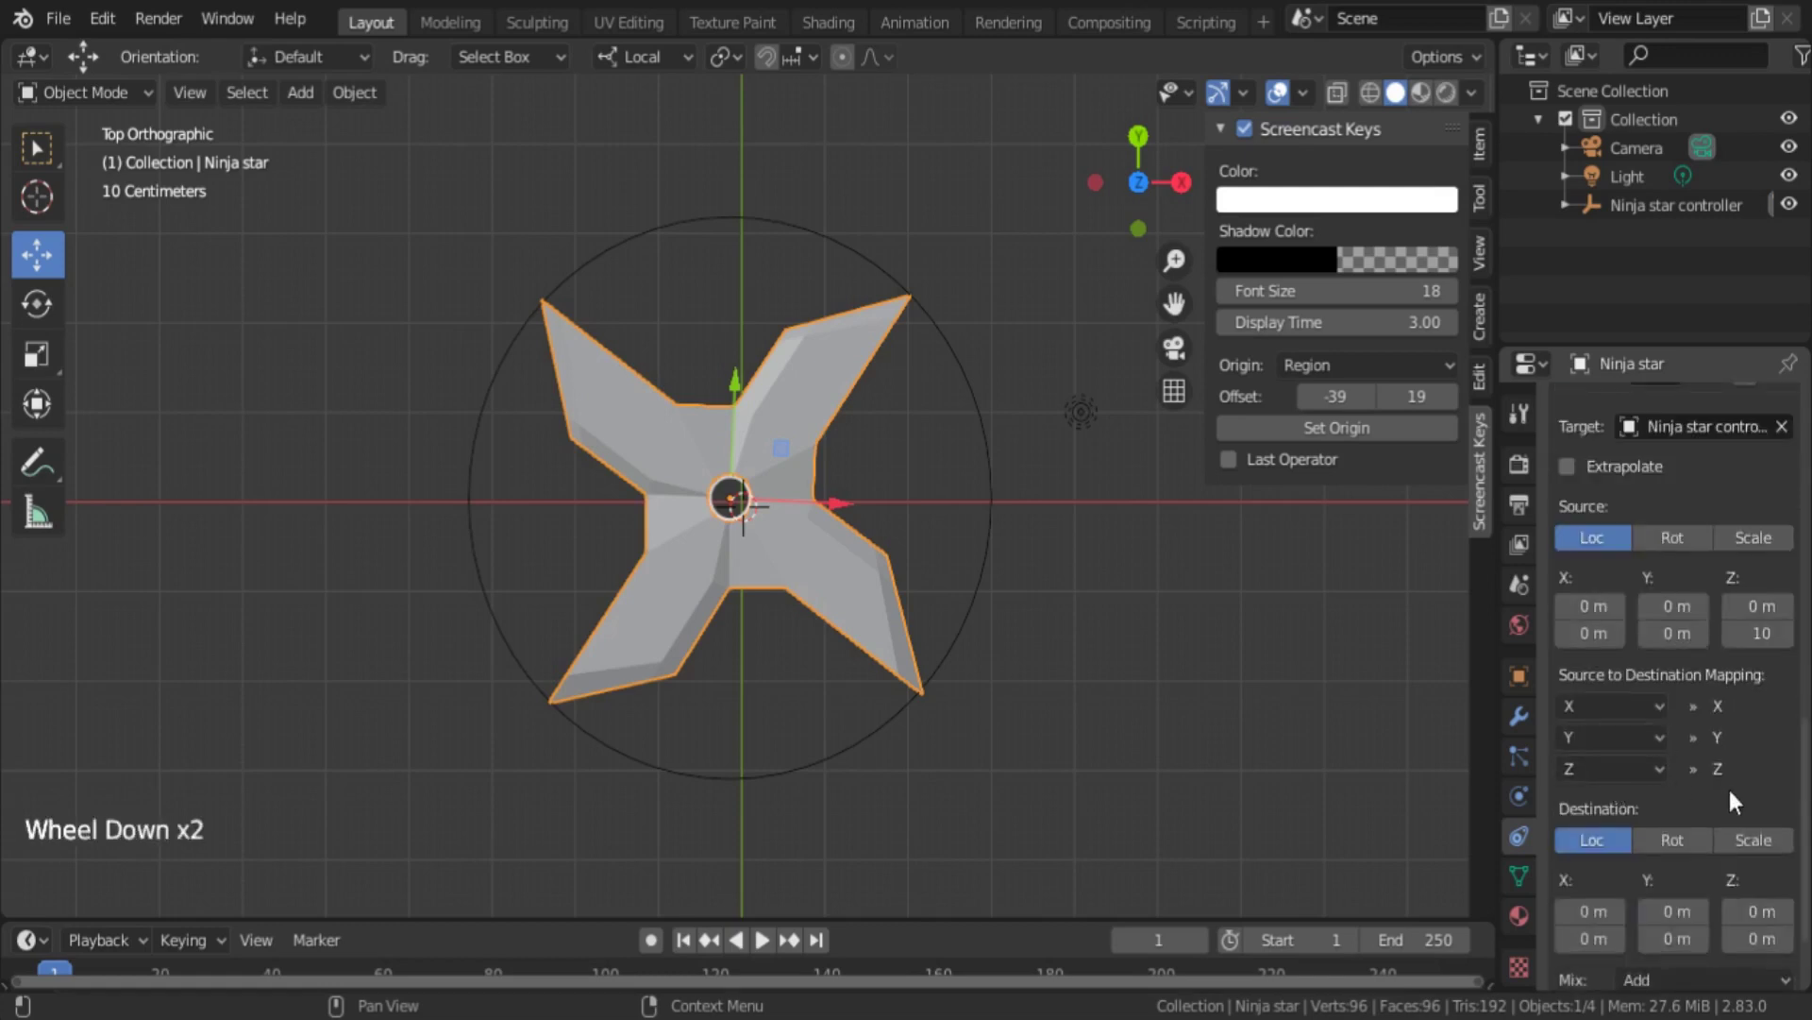
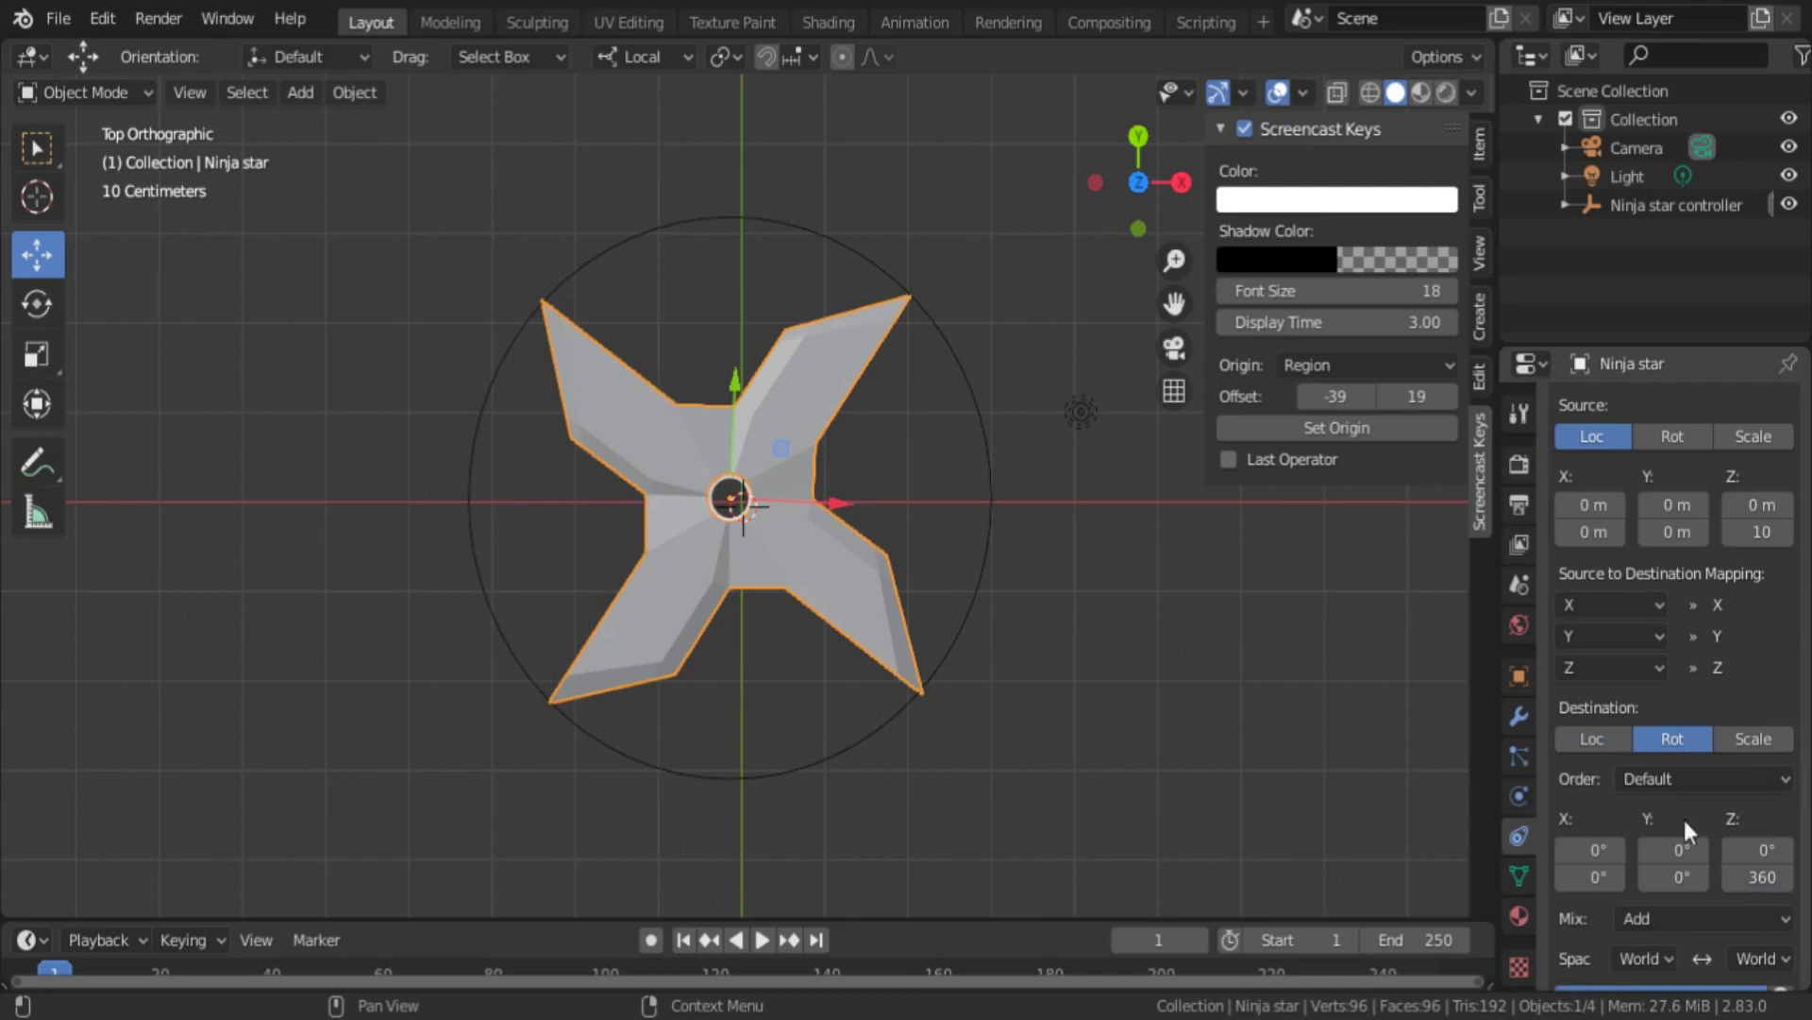
right_click(1010, 515)
- Test-move the controller, then set both Space options of the second constraint to Local Space
key(g)
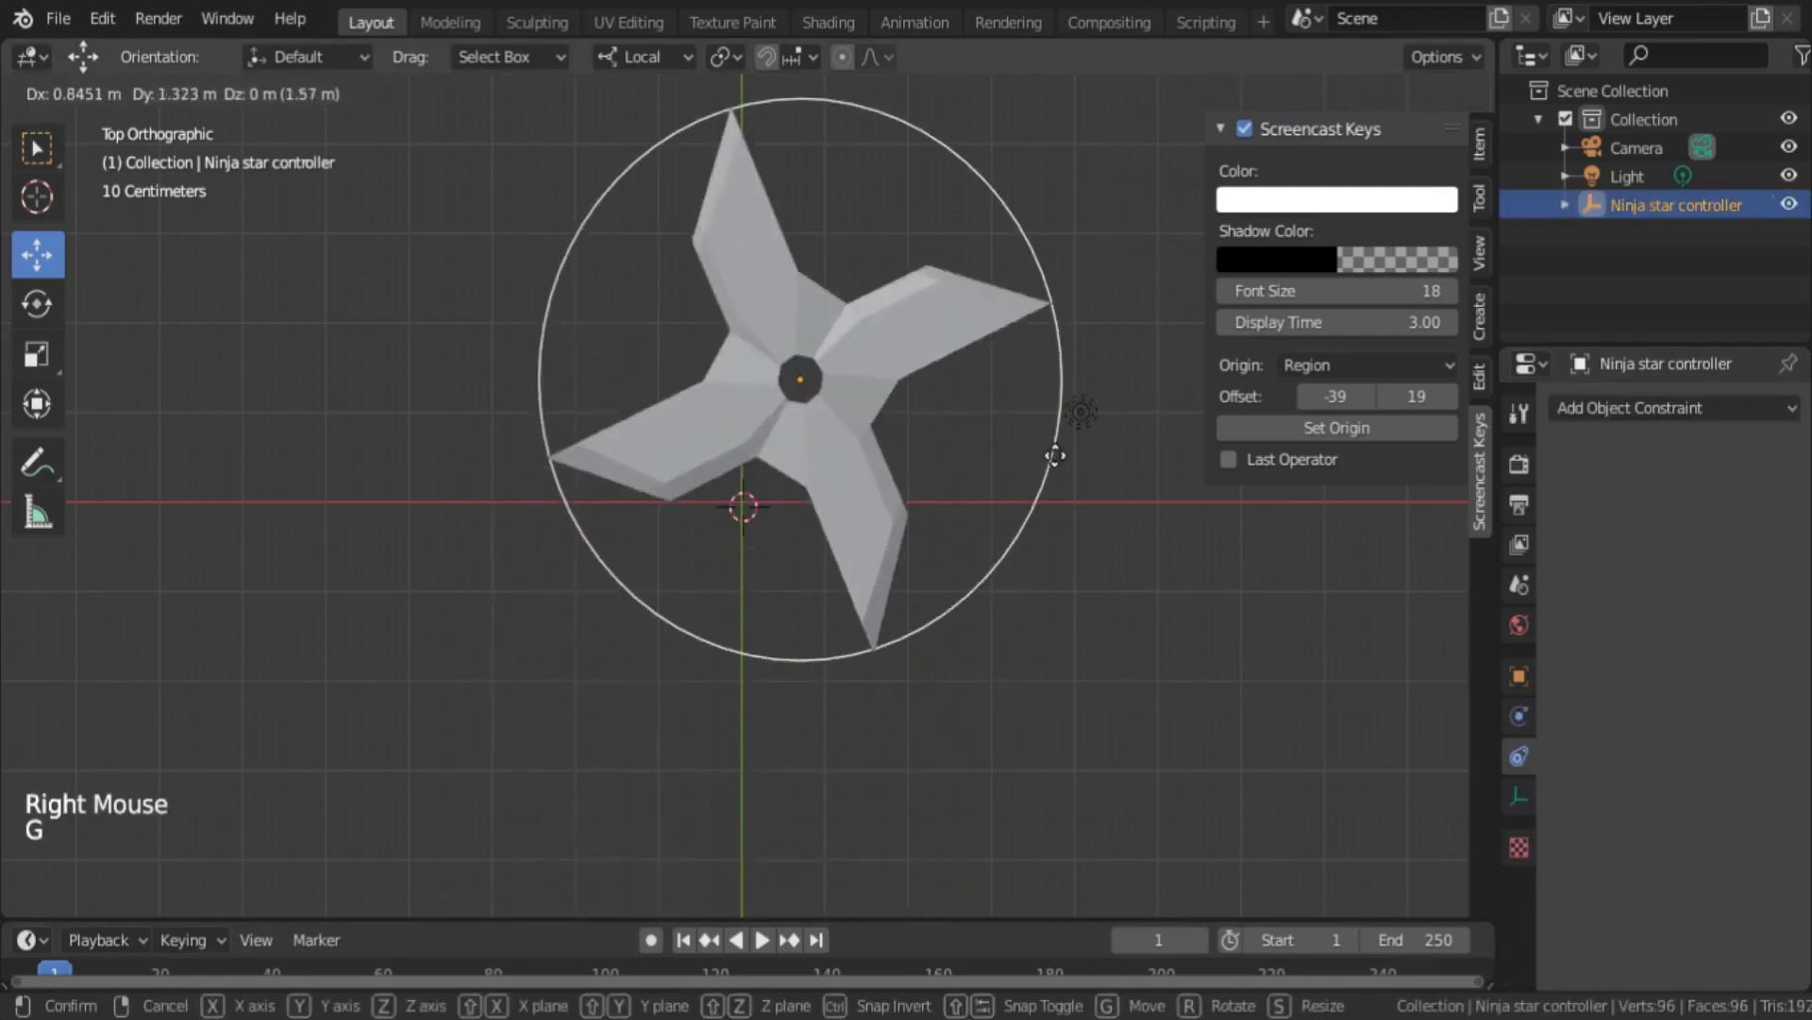
right_click(874, 542)
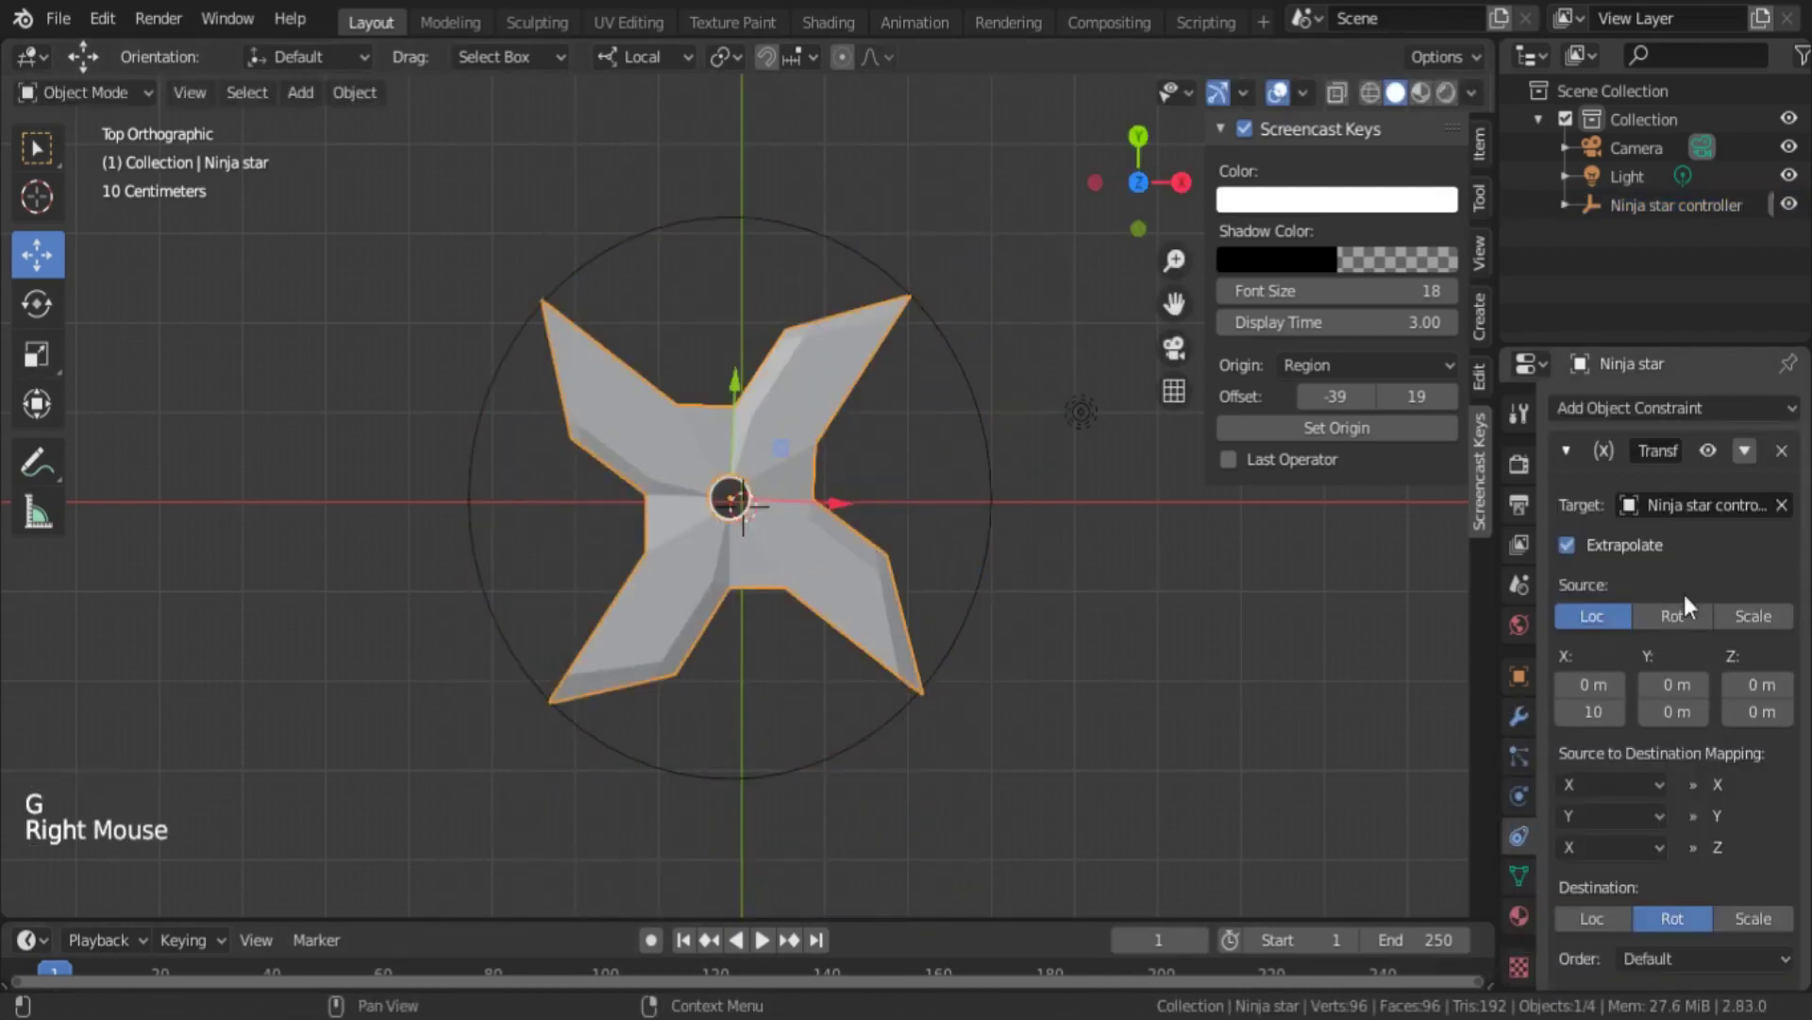
scroll(down, 3)
scroll(down, 3)
scroll(down, 3)
scroll(down, 3)
scroll(down, 3)
click(1654, 922)
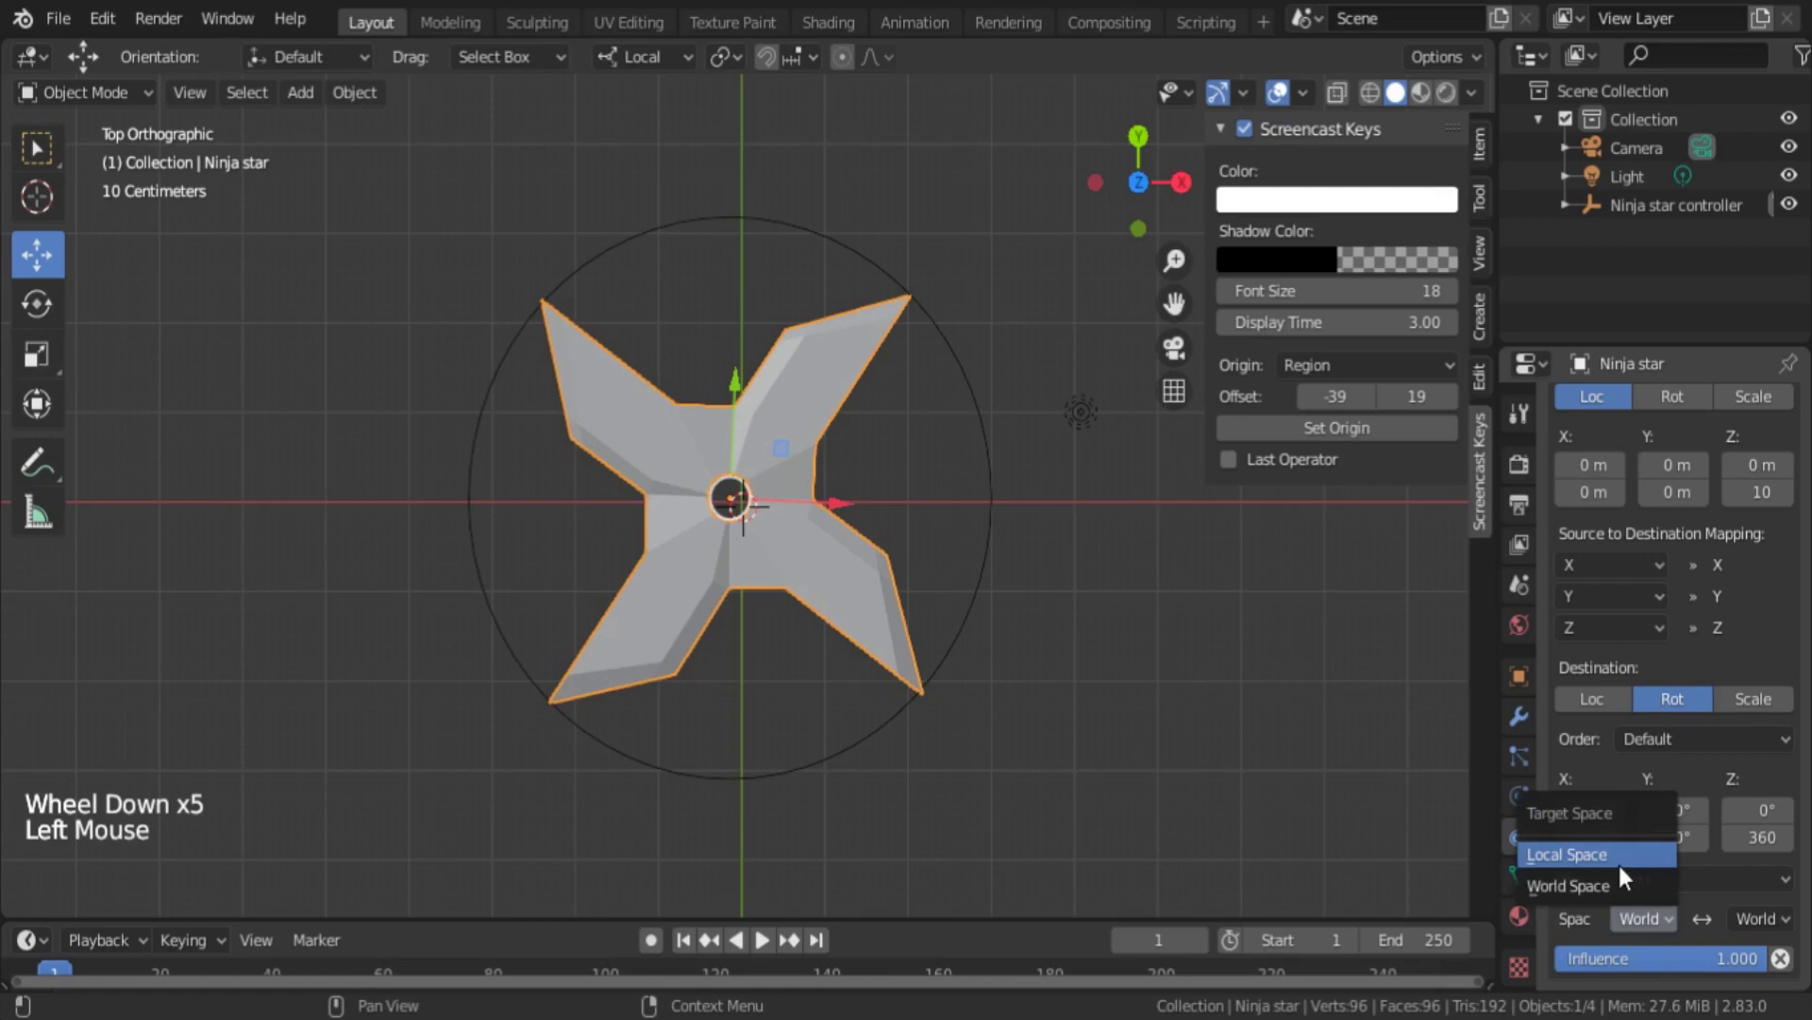
click(1788, 947)
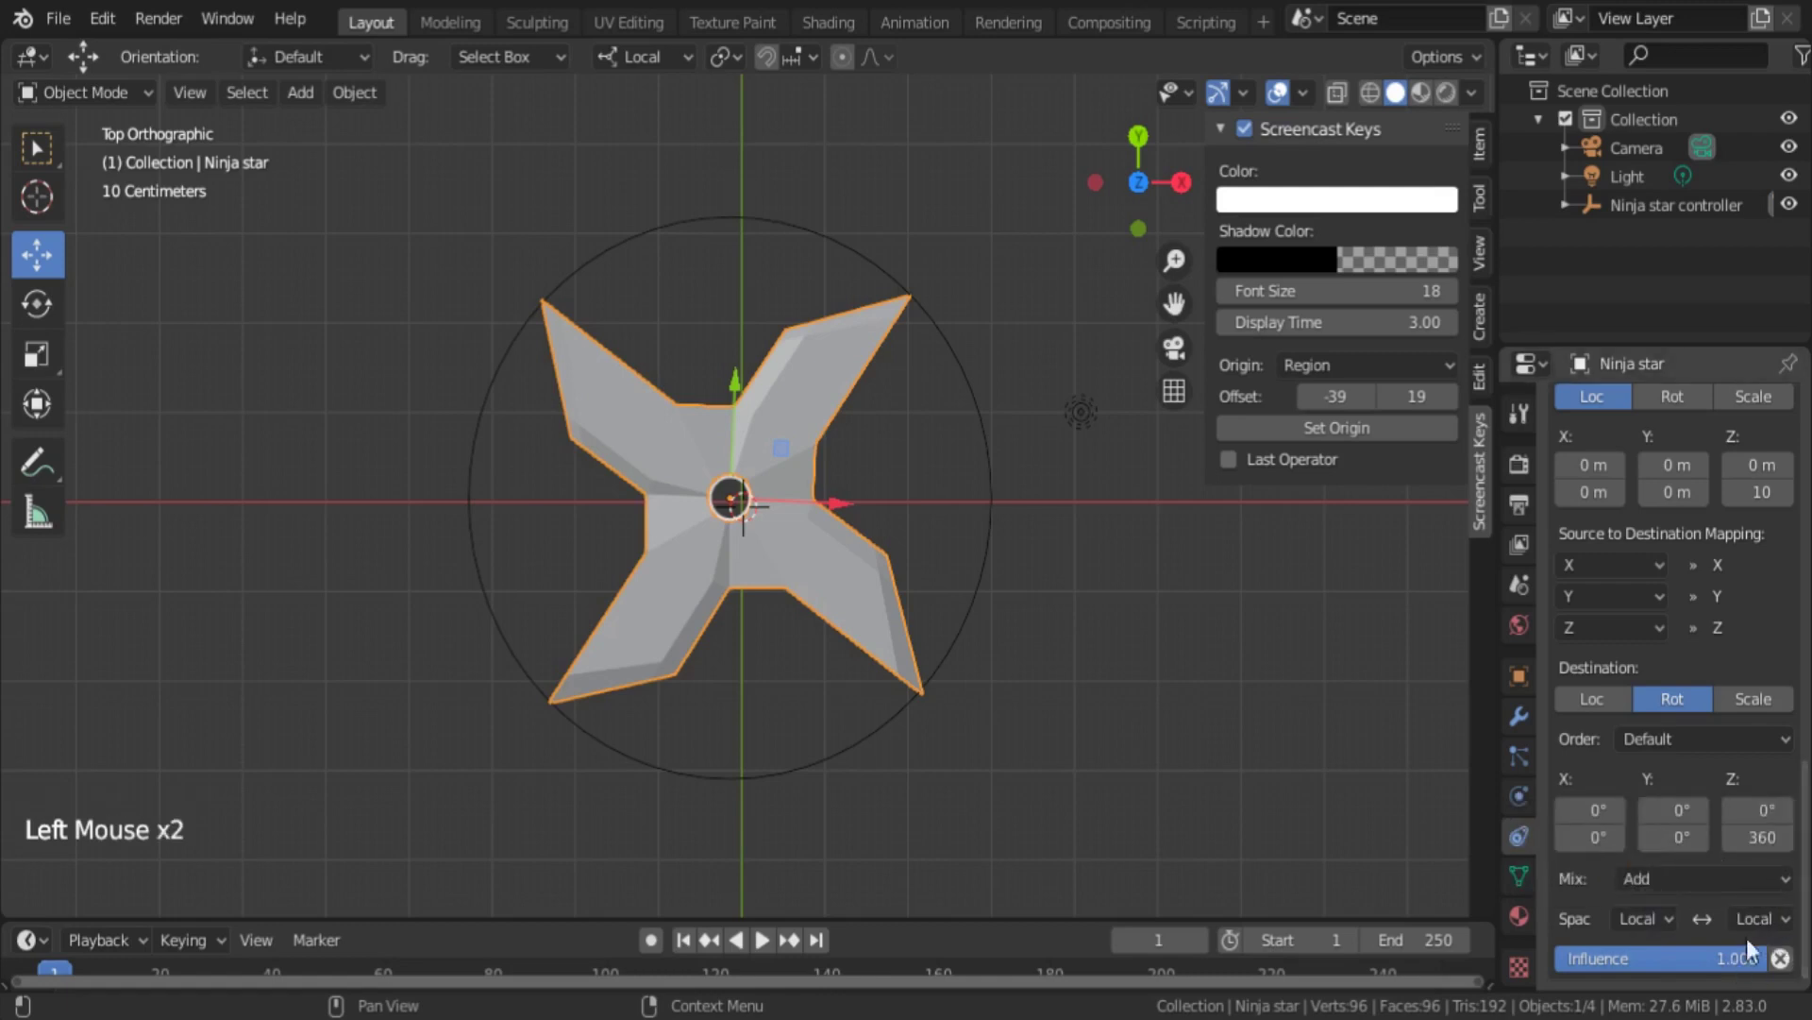
click(651, 490)
- Move and rotate the controller to test the star's spin, cancelling and undoing each test
key(ctrl+z)
right_click(998, 483)
click(741, 603)
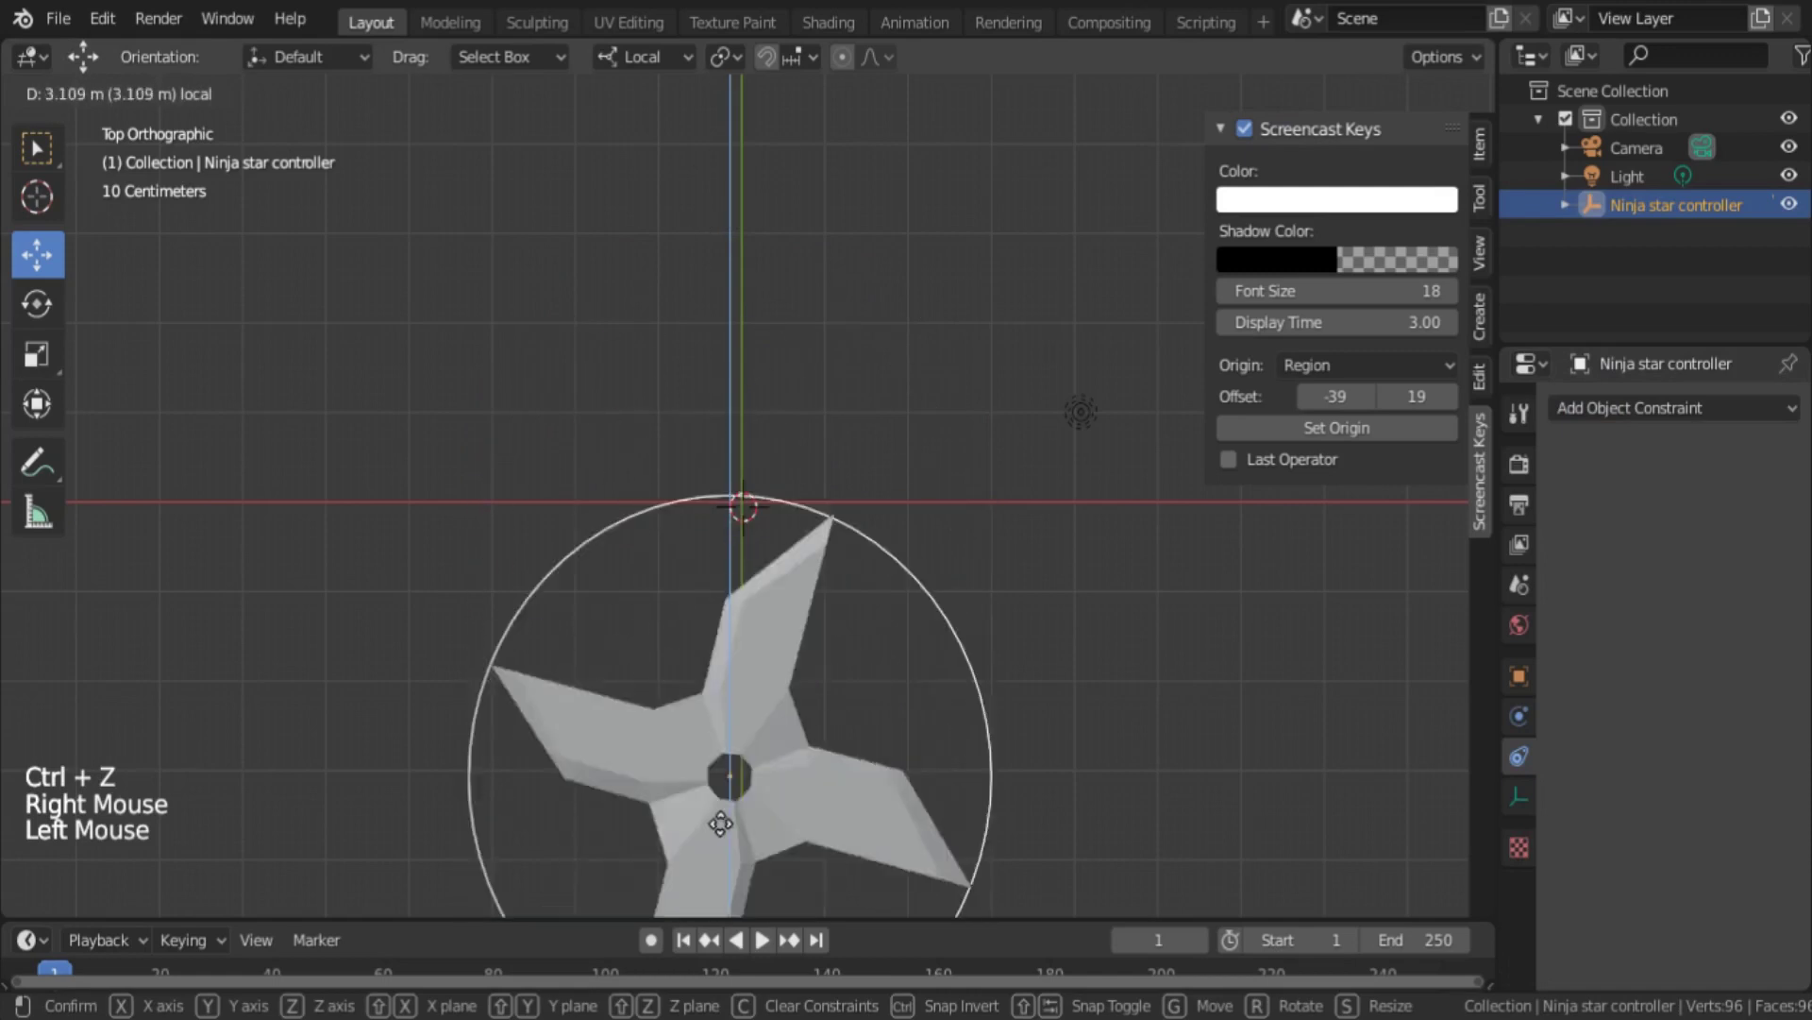
key(ctrl+z)
middle_click(955, 576)
key(r)
right_click(699, 624)
right_click(764, 535)
scroll(up, 3)
- Adjust the constraint panel, then orbit and rotate the controller again to verify the spin, undoing after
scroll(down, 3)
click(1619, 877)
right_click(988, 542)
middle_click(1034, 549)
key(r)
middle_click(745, 407)
click(714, 596)
key(ctrl+z)
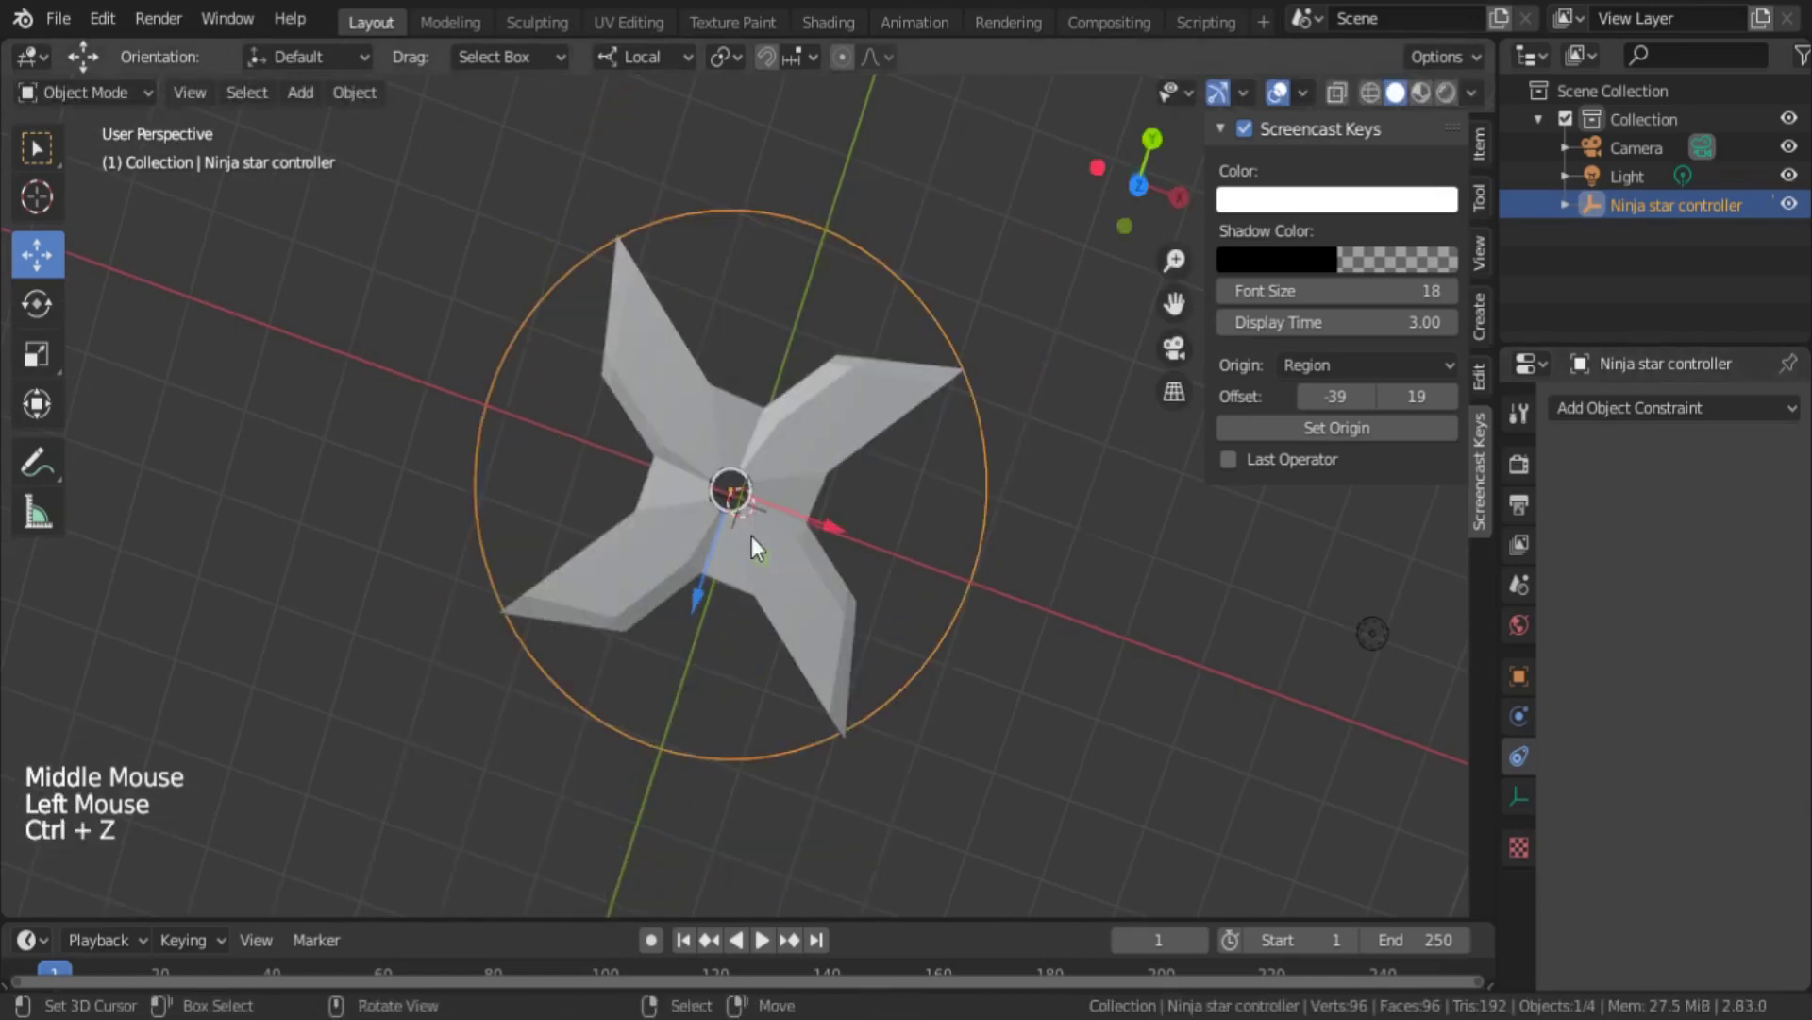
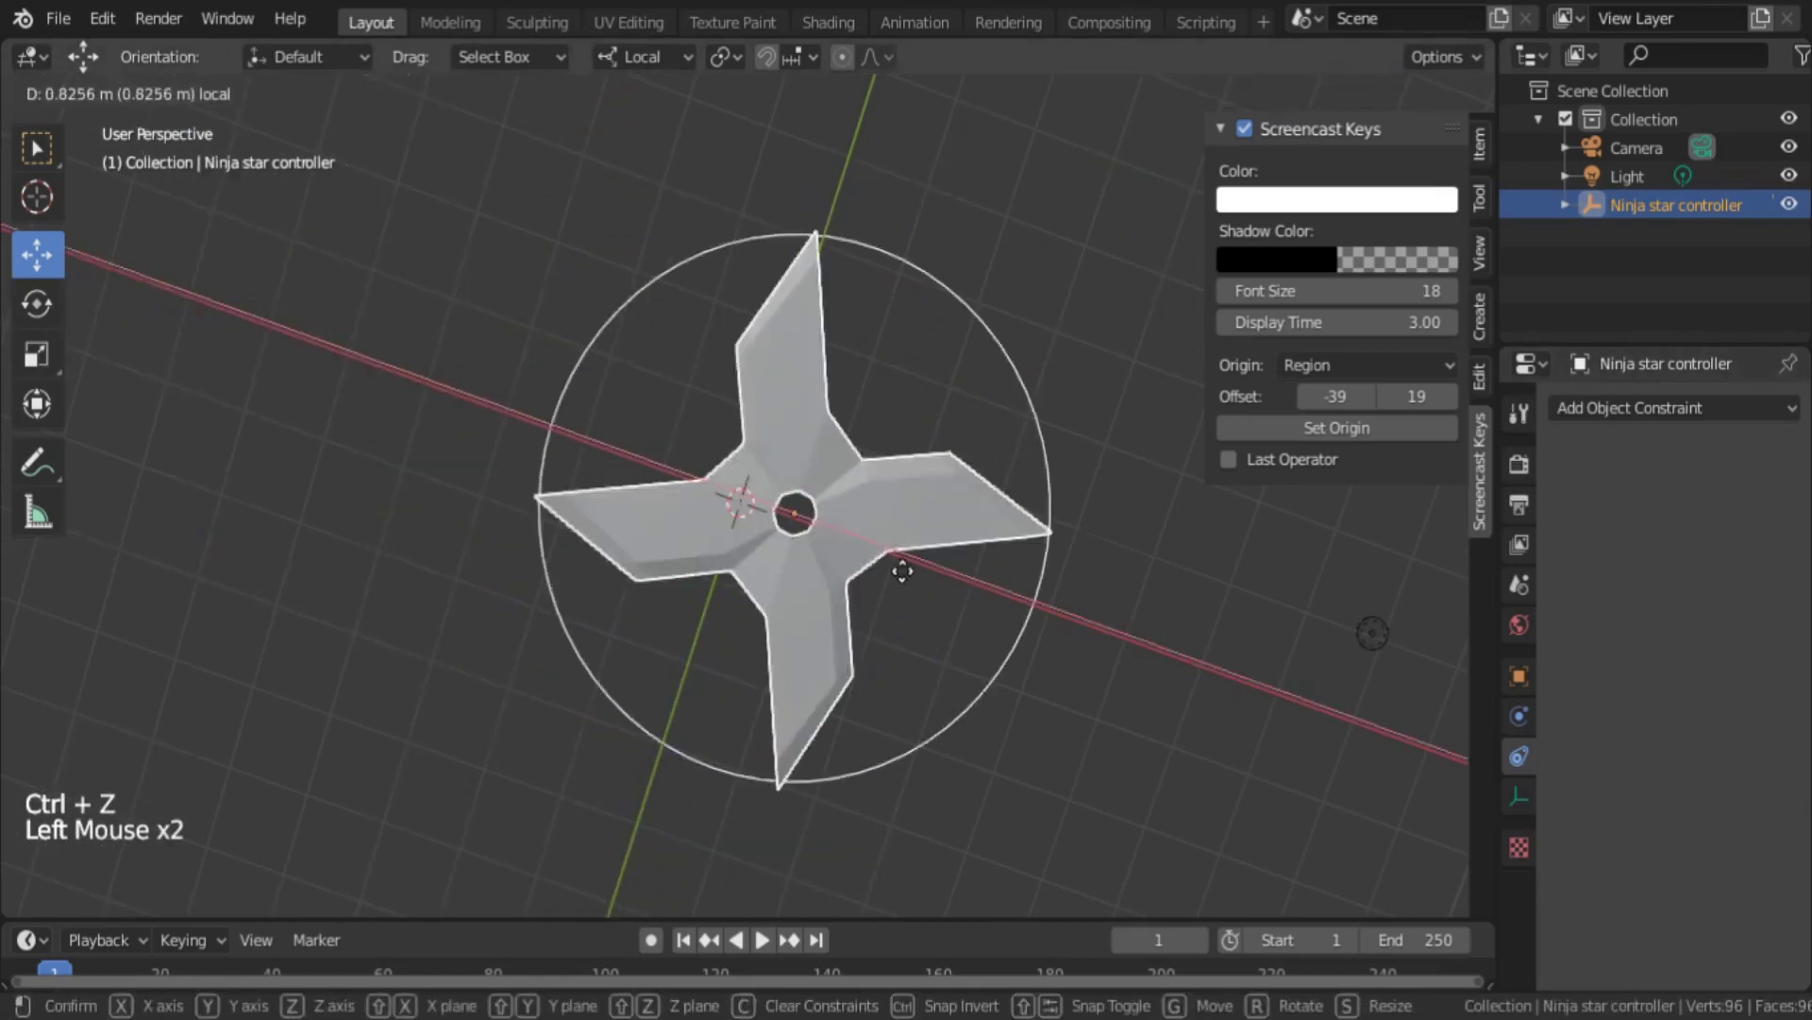
- Grab the controller repeatedly to test the star's spin, returning to top view between moves
key(g)
scroll(down, 3)
key(g)
key(g)
scroll(down, 3)
key(g)
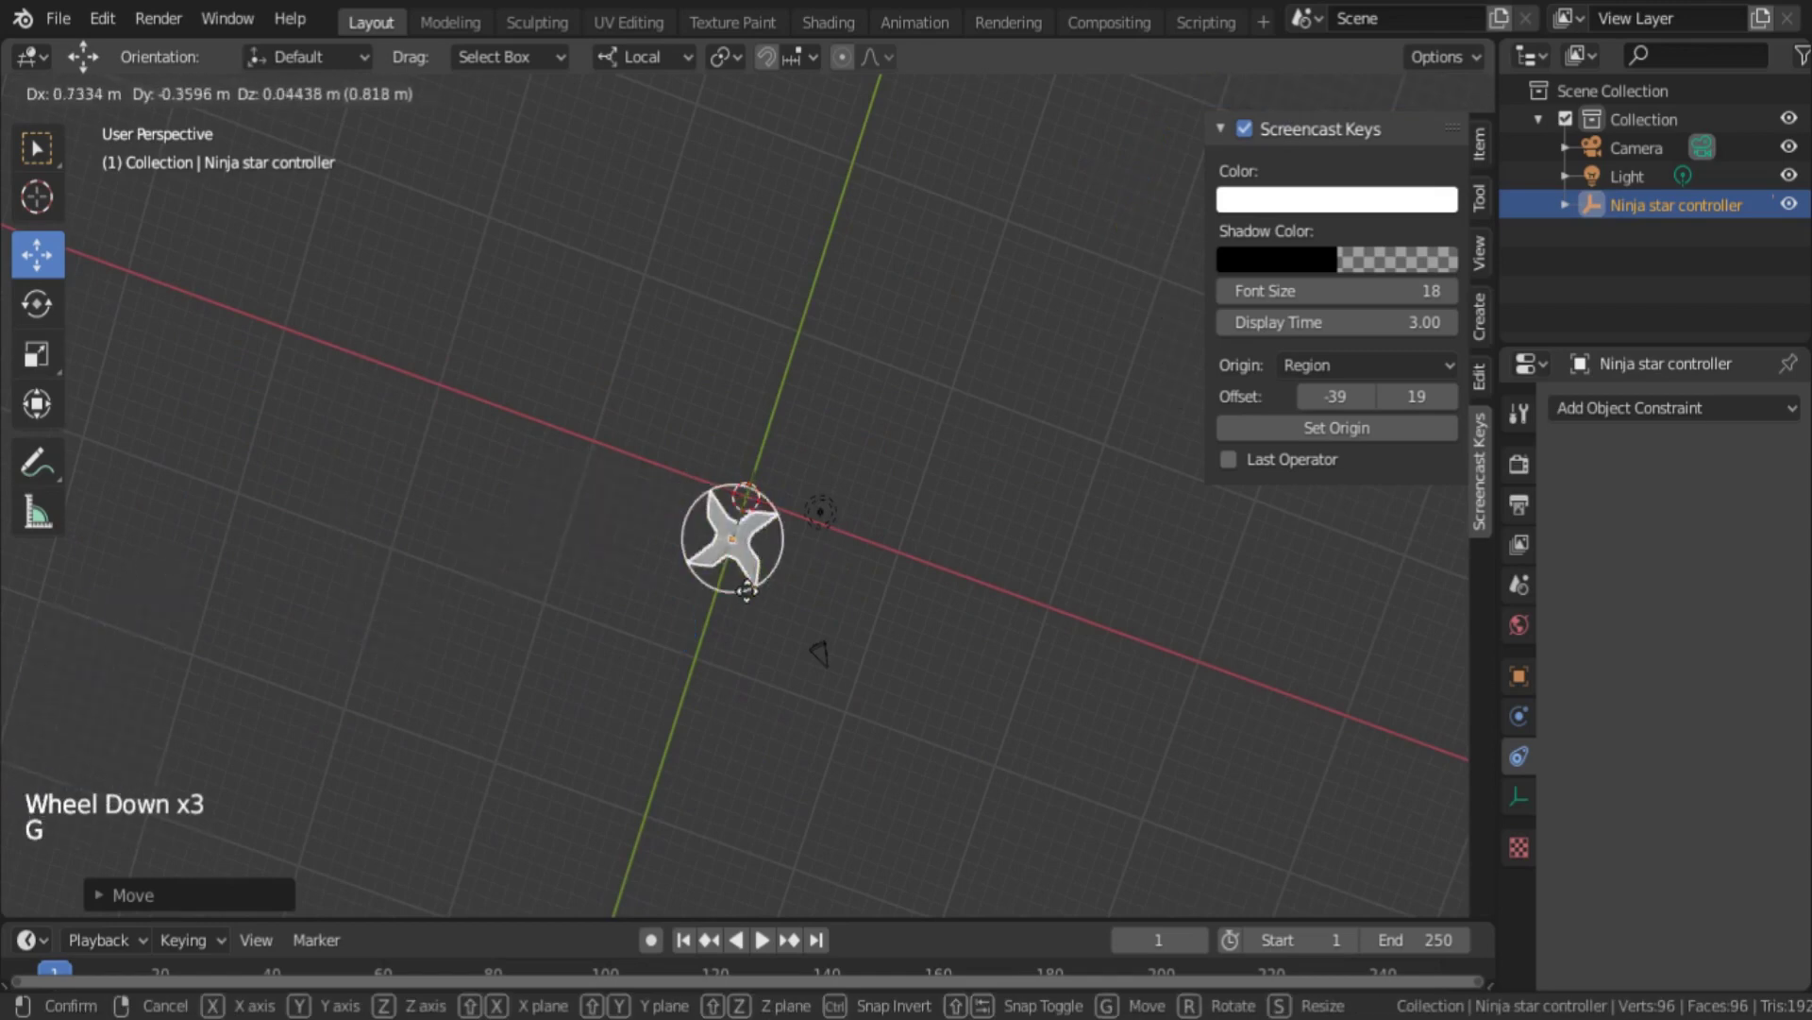
key(KP_7)
scroll(up, 3)
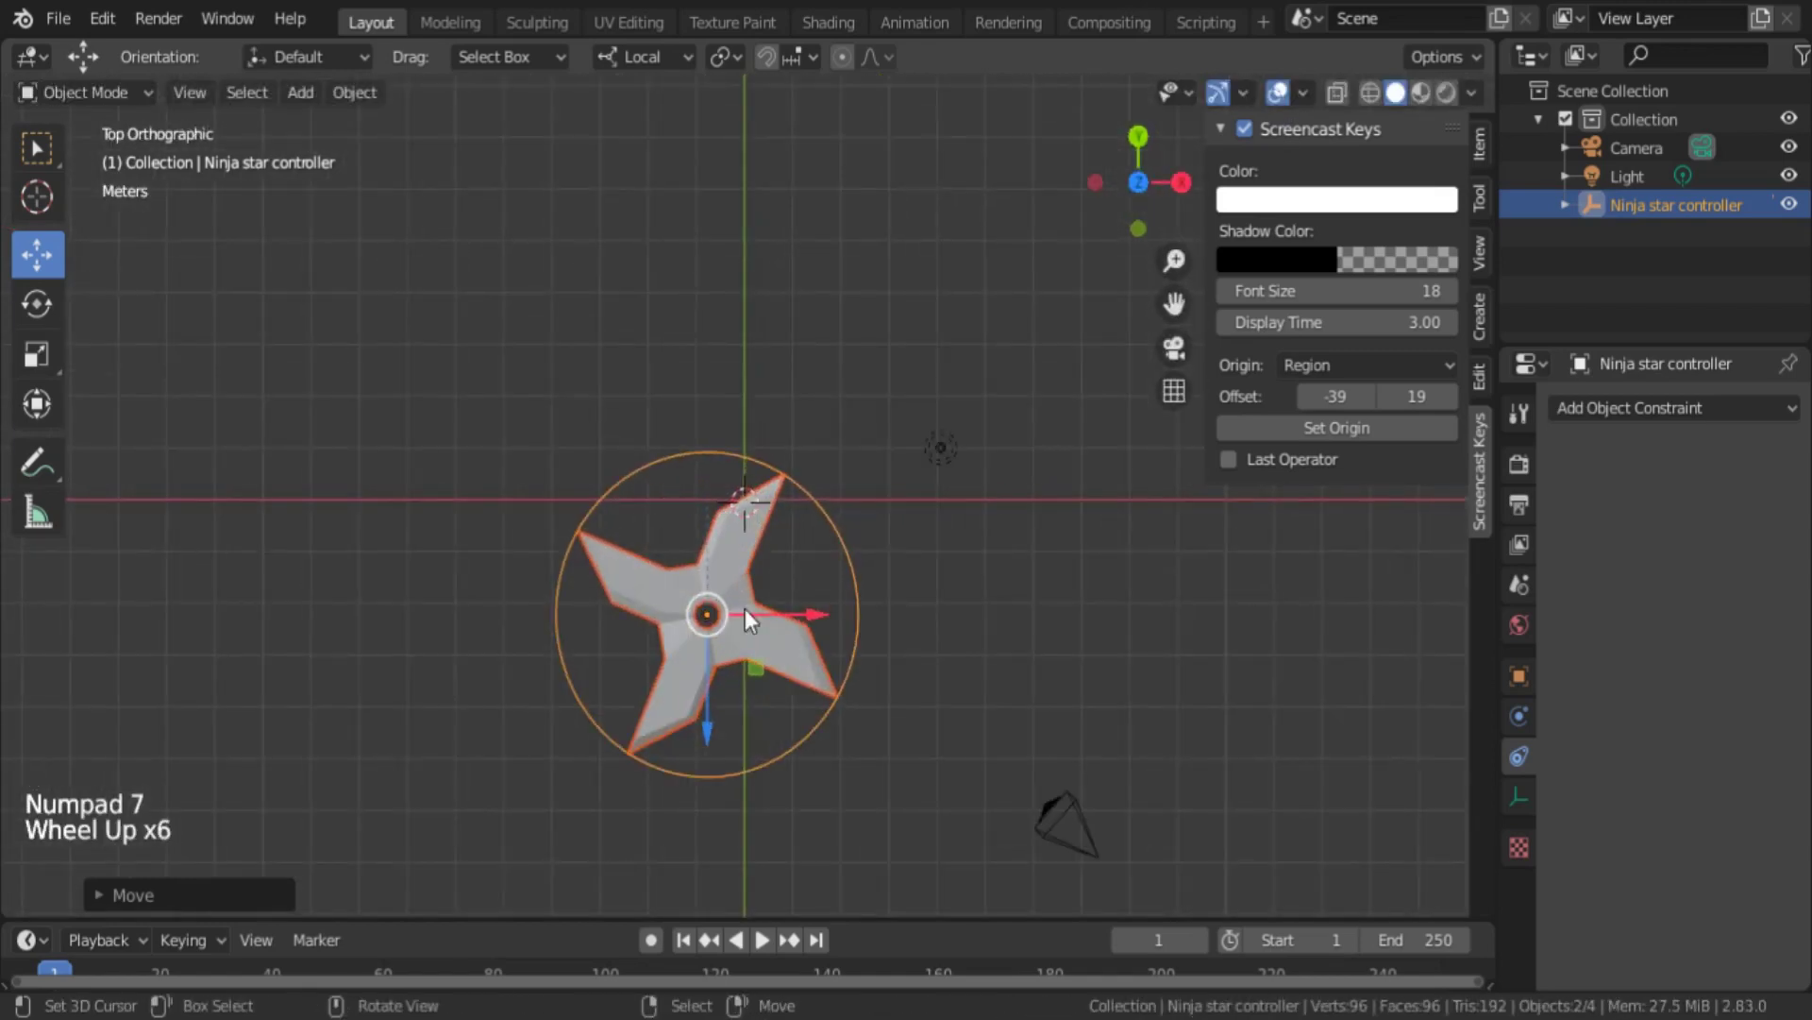
middle_click(753, 597)
scroll(up, 3)
middle_click(777, 591)
- Select the star and set the first constraint's target Space to Local, ready to change the owner side
right_click(902, 582)
scroll(down, 3)
scroll(up, 3)
click(1649, 799)
click(1795, 799)
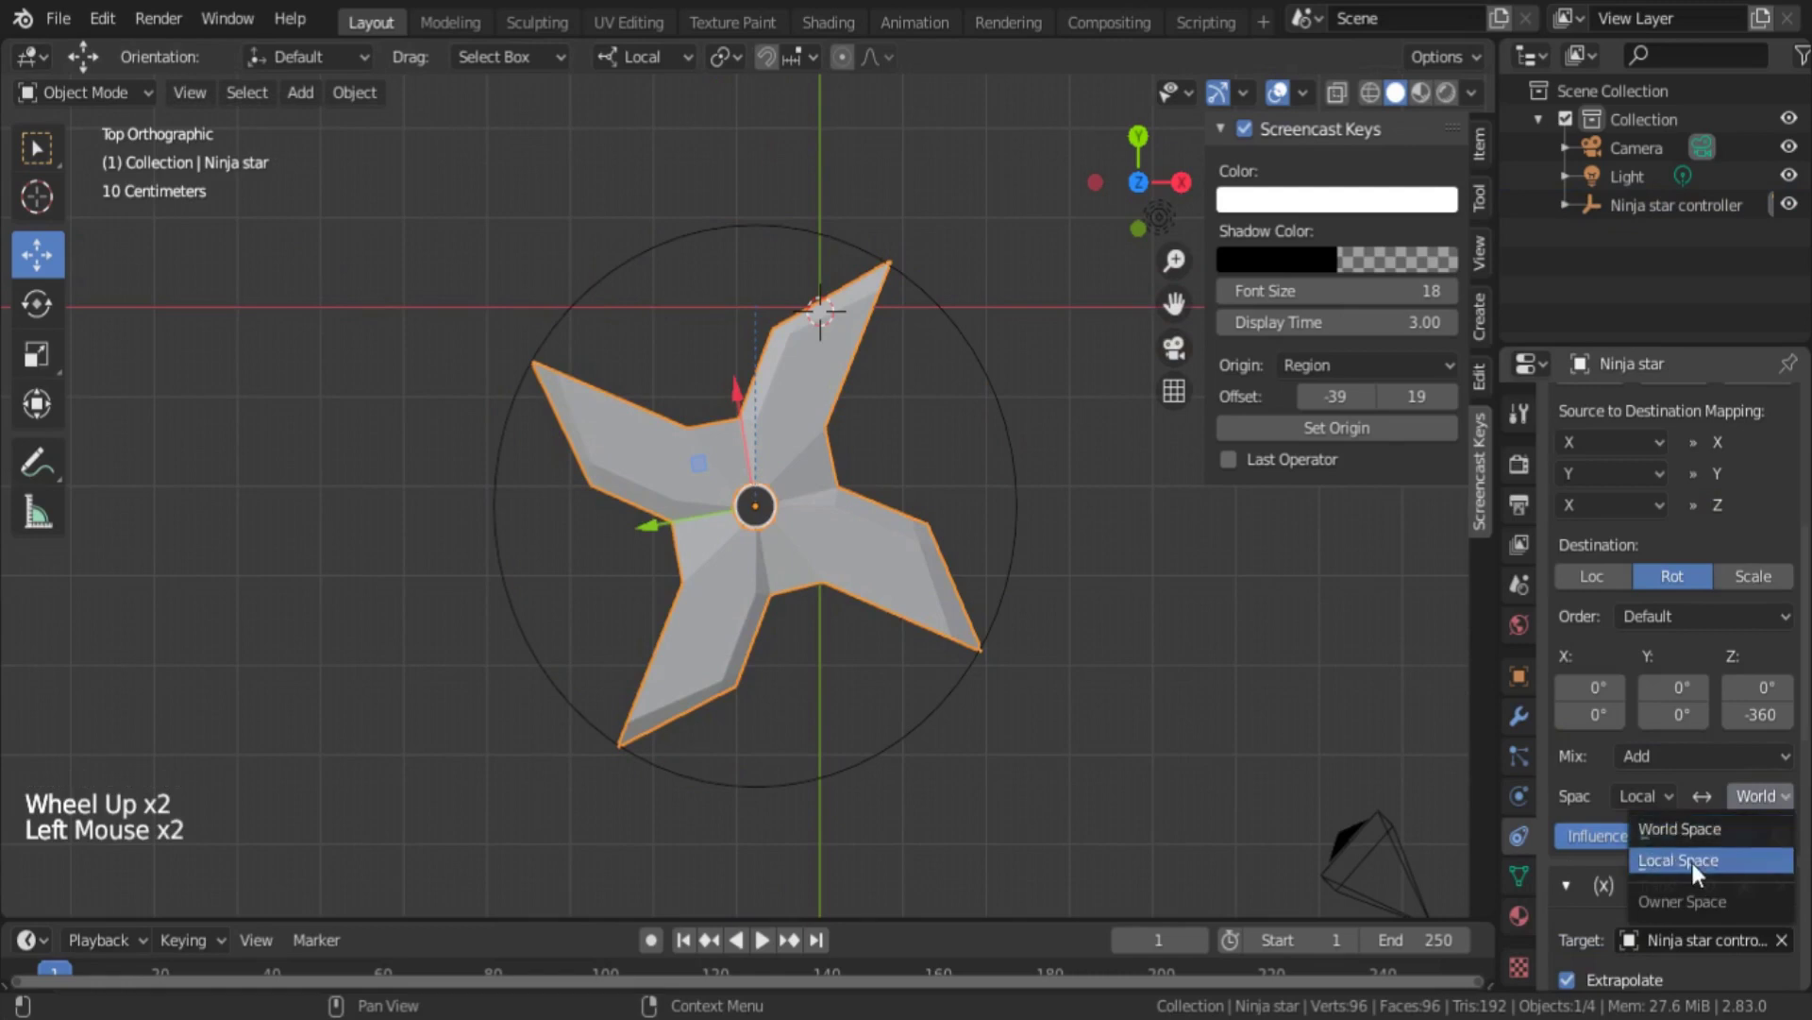
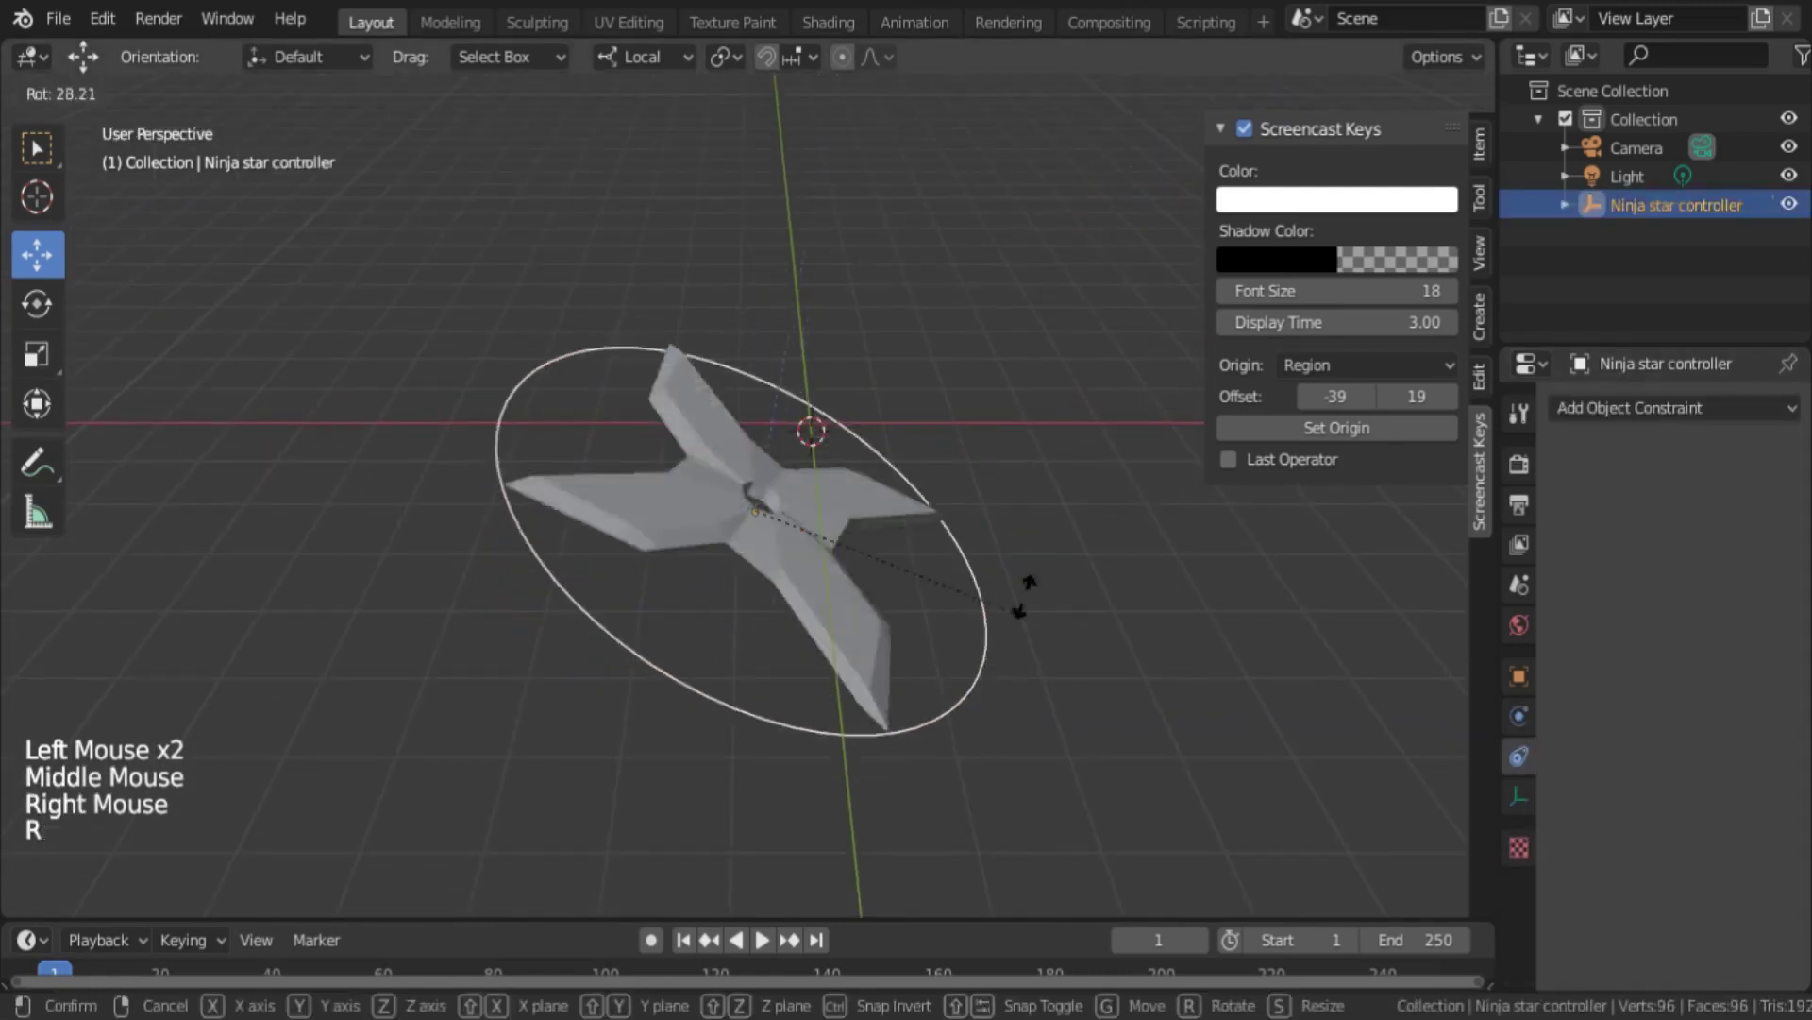
- Finish the first constraint's owner Space as Local, test-rotate the controller and reselect it in top view
middle_click(1014, 481)
key(r)
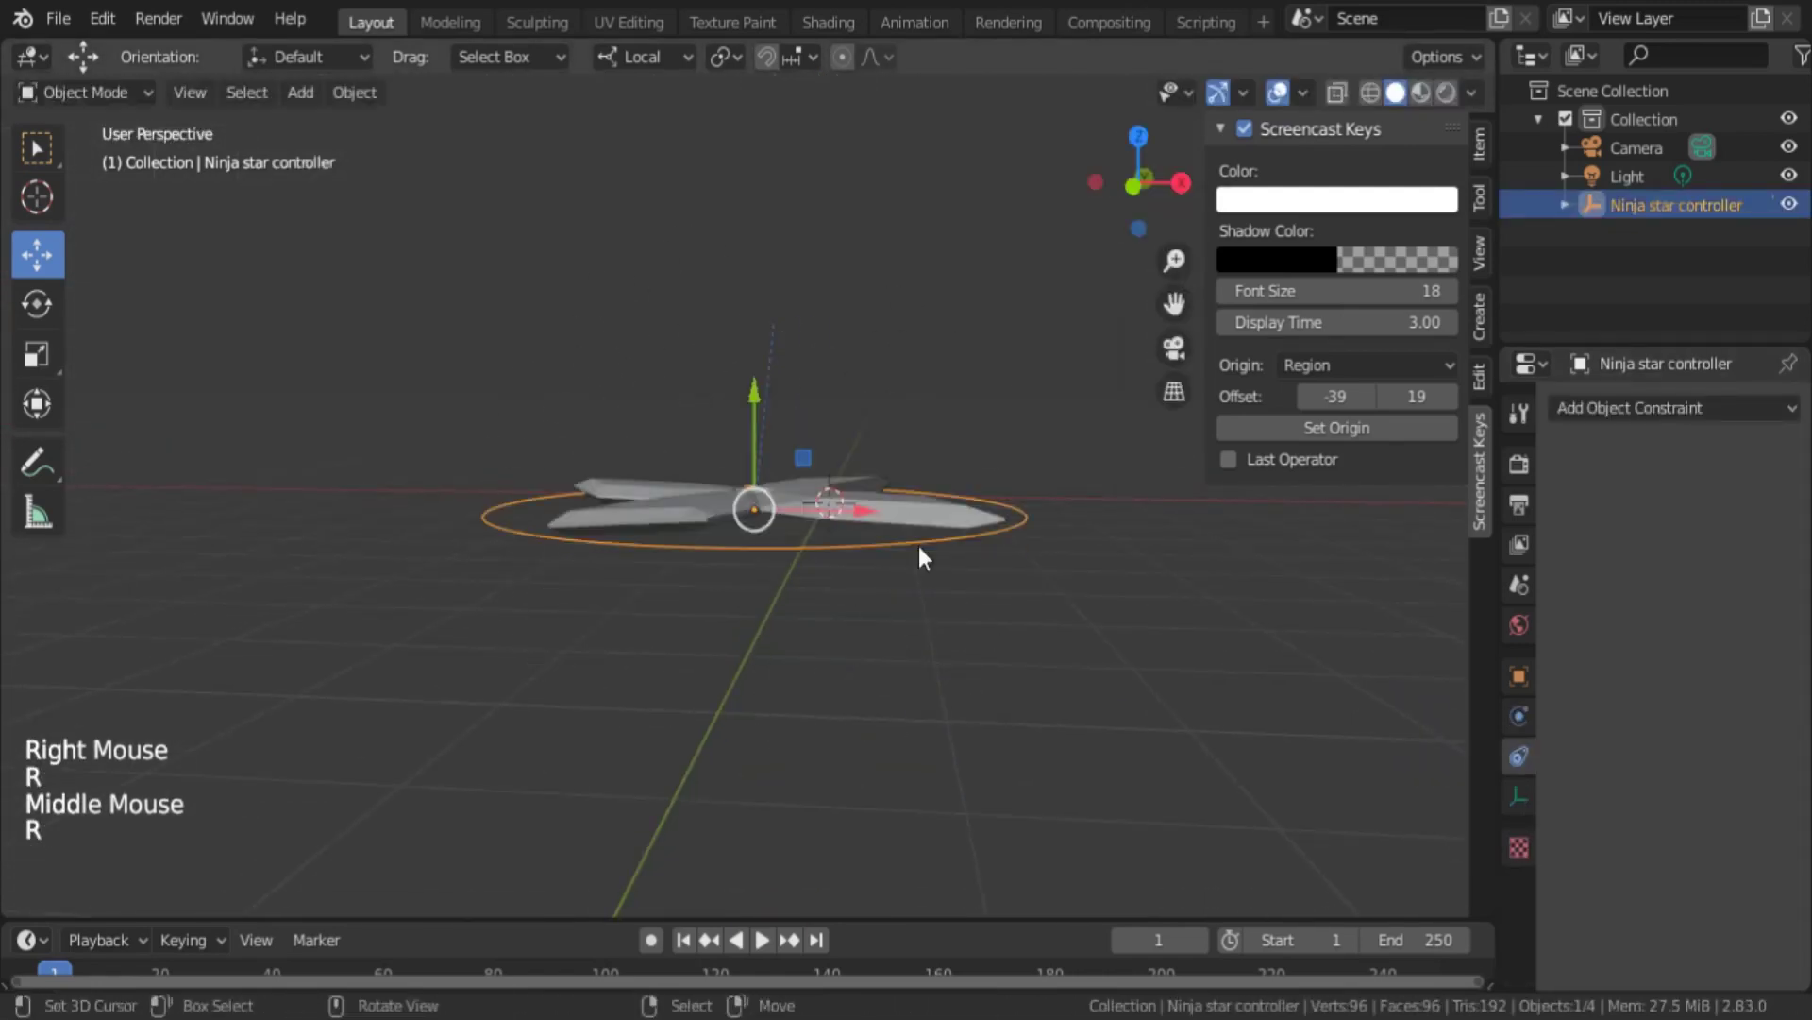
key(KP_7)
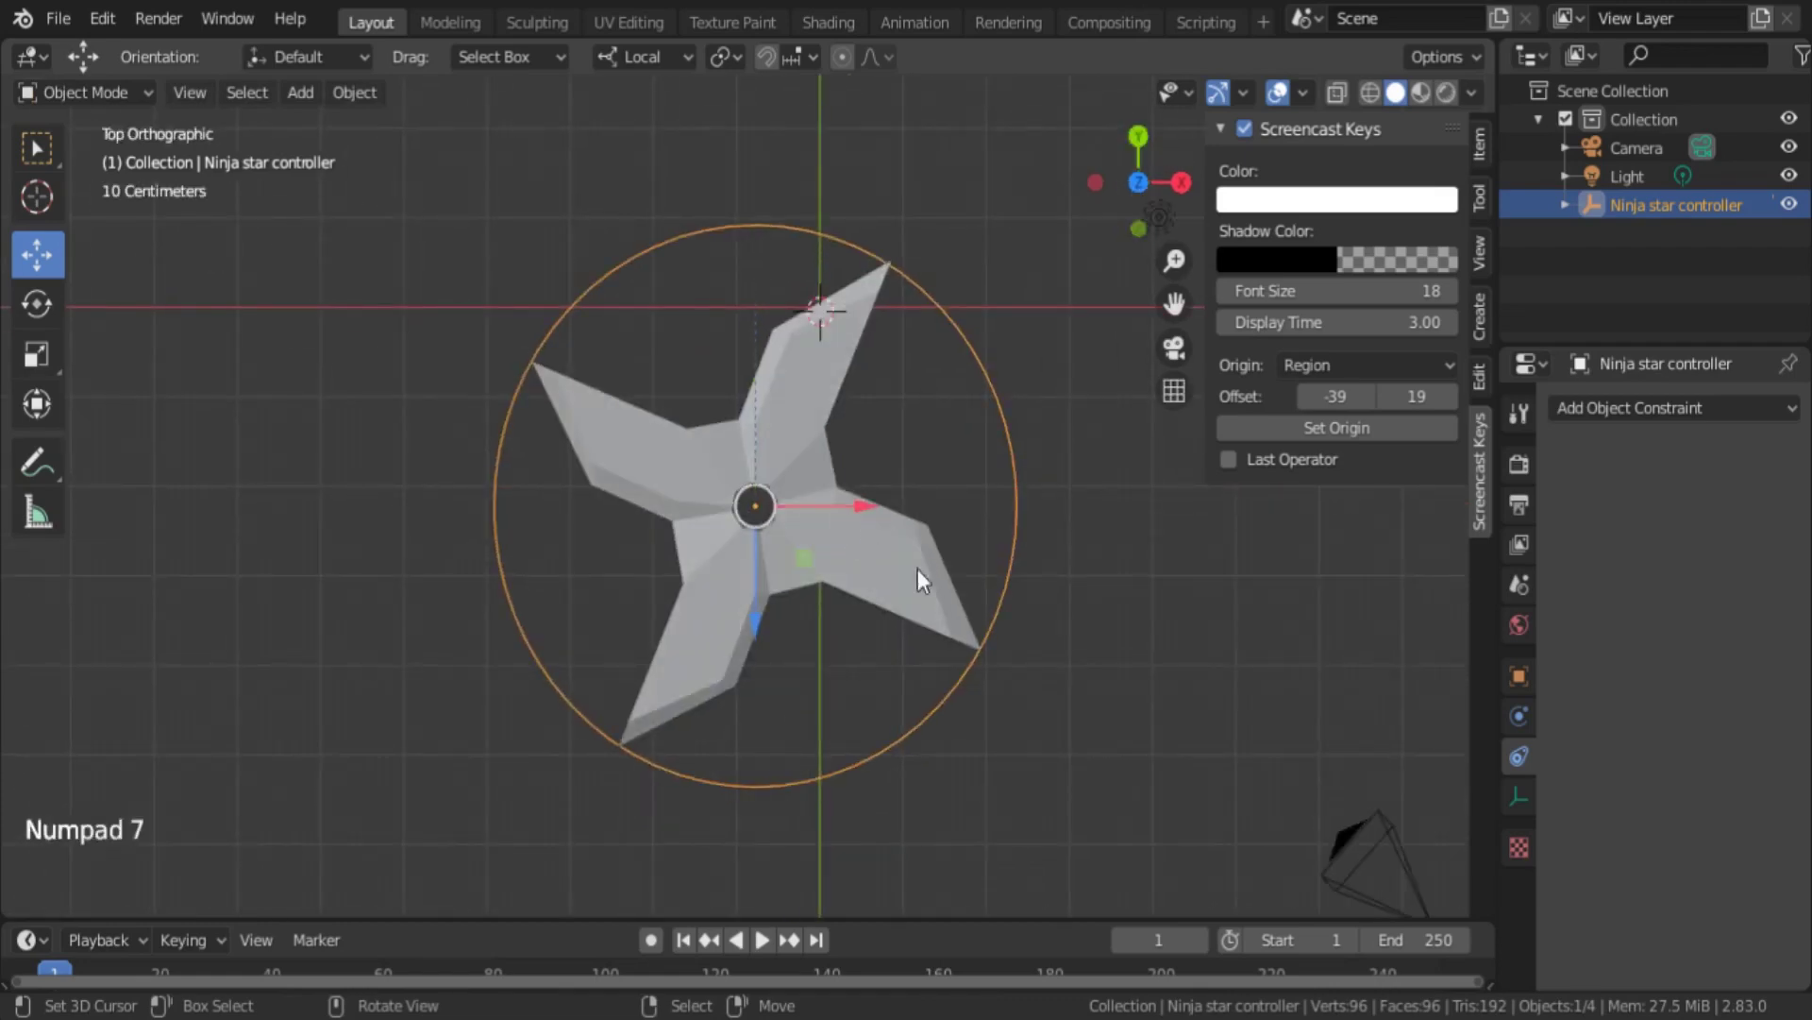
right_click(998, 578)
right_click(768, 604)
right_click(839, 723)
right_click(870, 794)
- Drag the controller far from the origin to confirm the star keeps spinning, undoing stray moves
scroll(down, 3)
click(775, 603)
key(ctrl+z)
key(g)
scroll(down, 3)
scroll(up, 3)
middle_click(838, 562)
key(g)
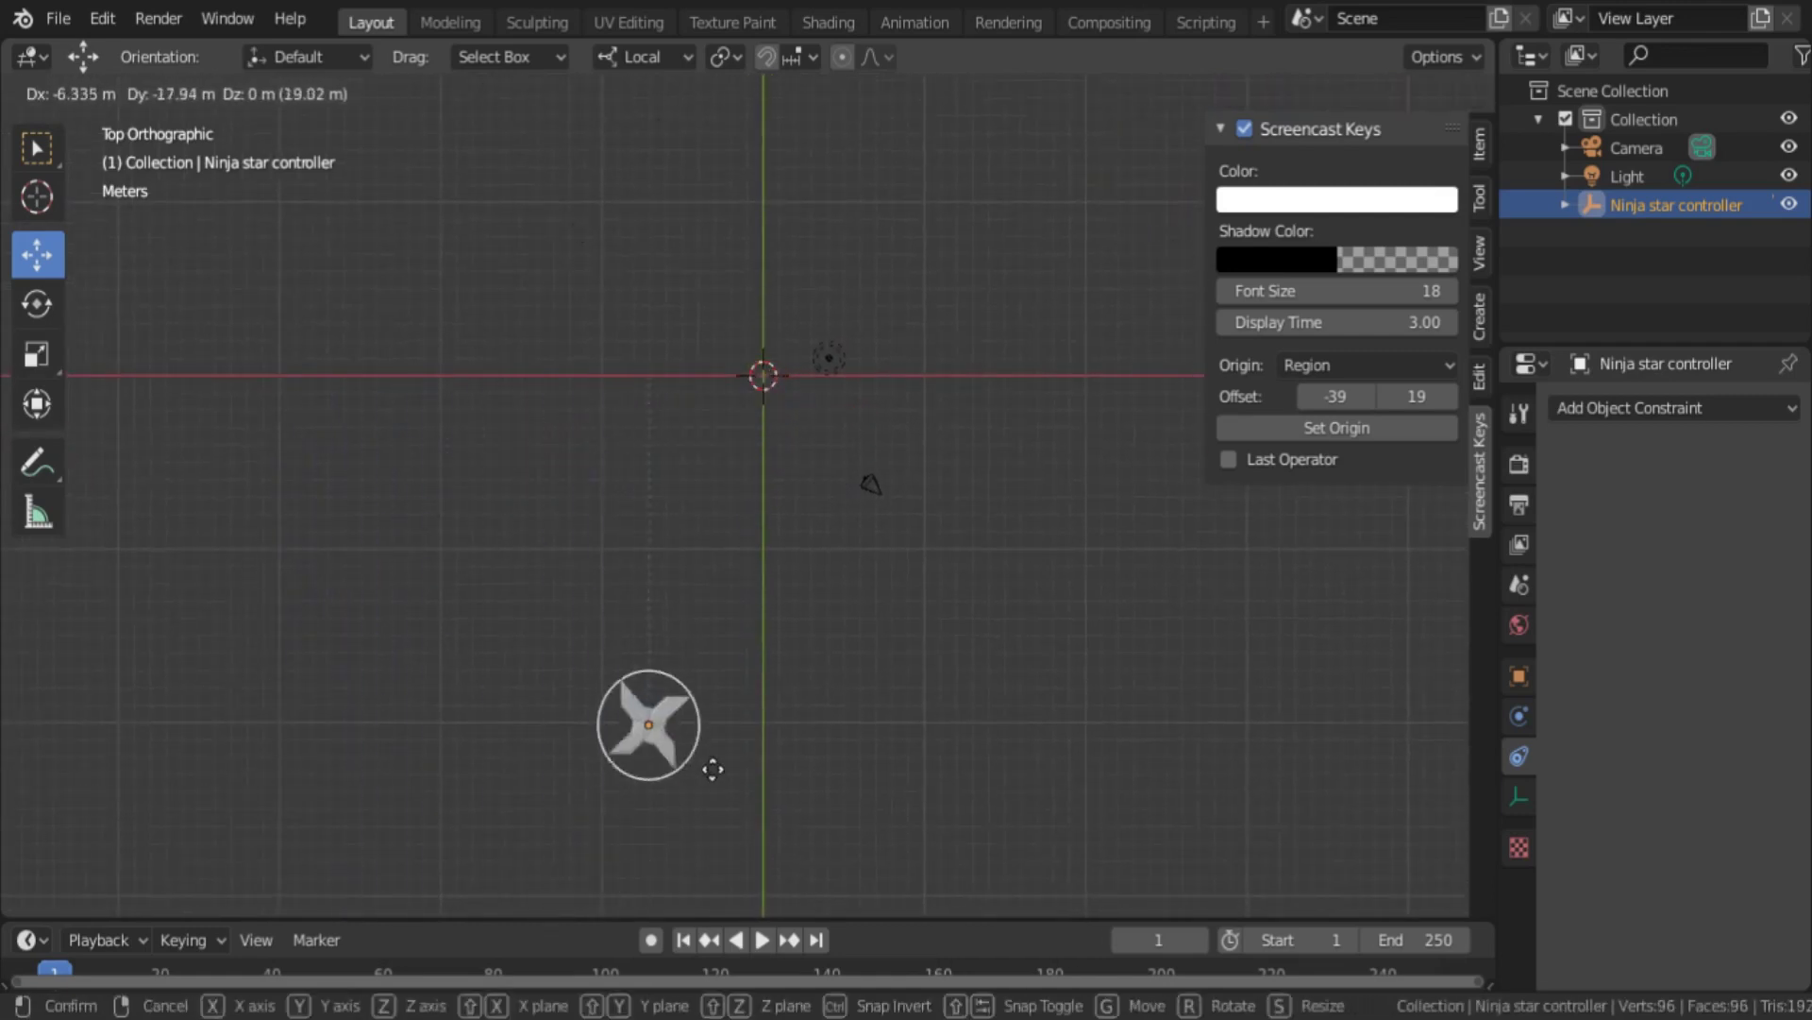
- Move the controller around in top view to test the spin, then cancel the move
key(ctrl+z)
key(g)
scroll(up, 3)
key(g)
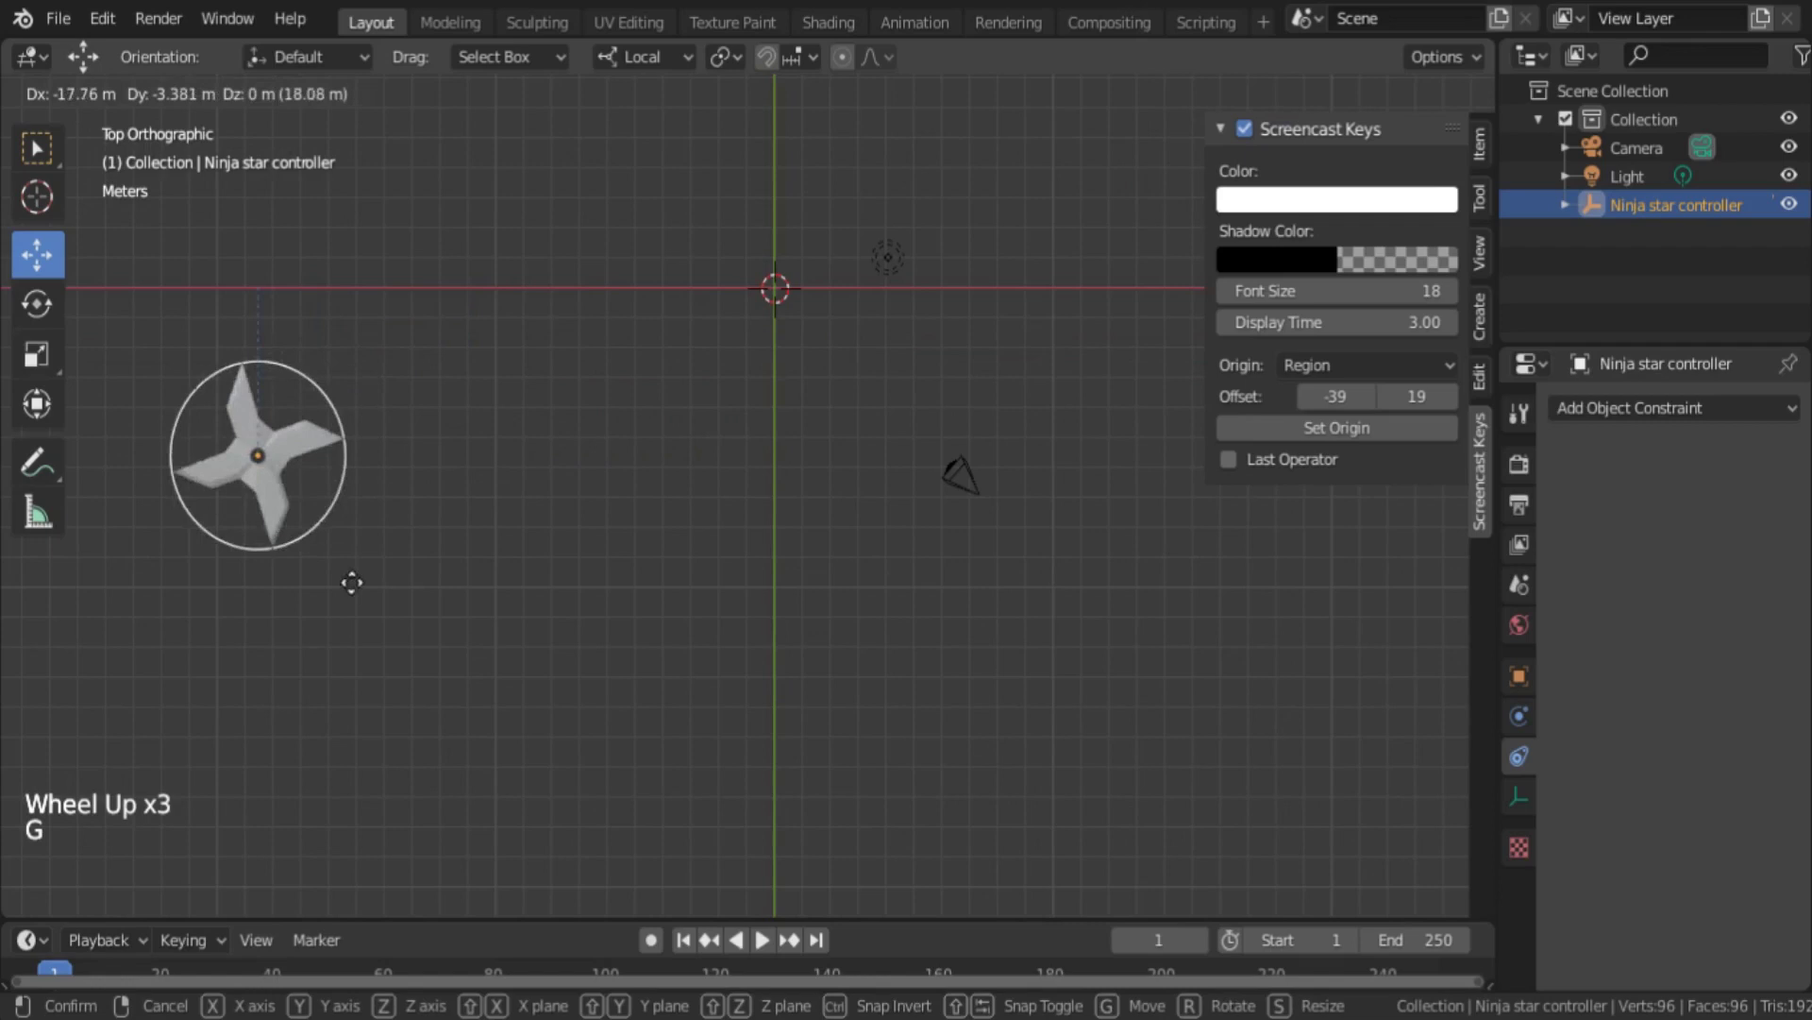
key(g)
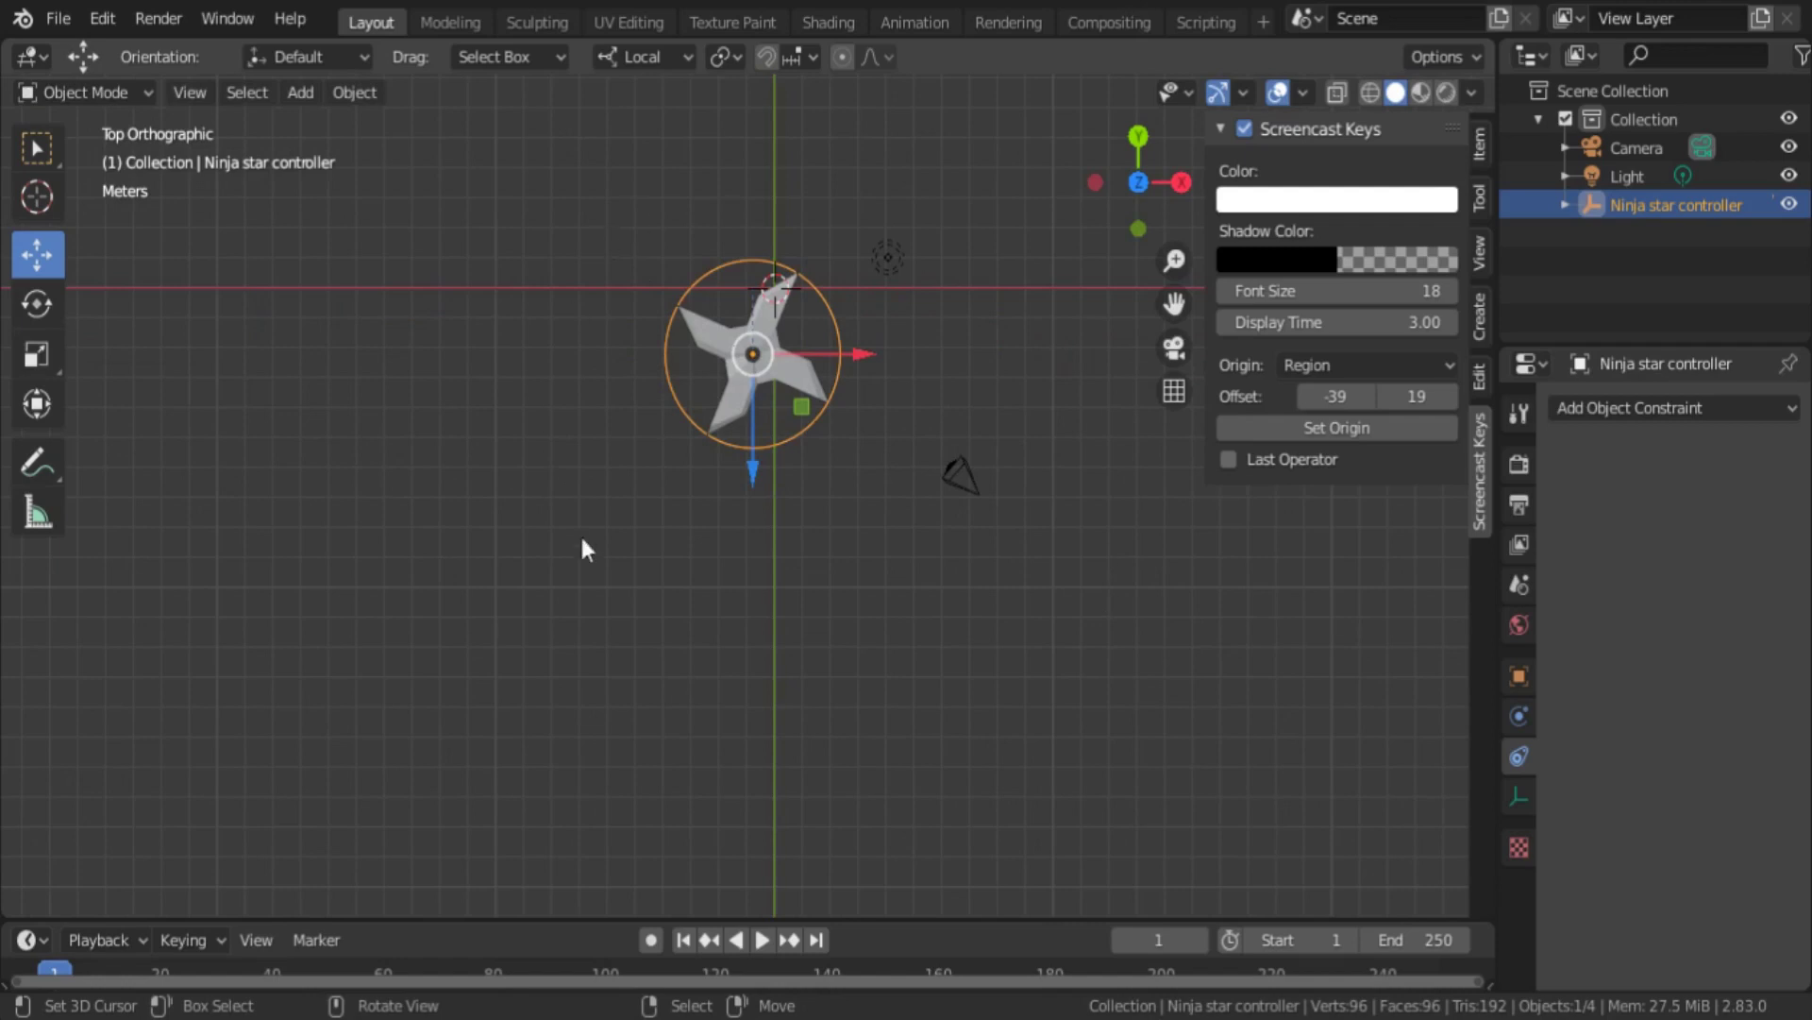
- Inspect the star's constraints (Z rotation maximum still -360°), reselect the controller and drag it again
right_click(829, 433)
right_click(795, 365)
scroll(down, 3)
scroll(up, 3)
scroll(down, 3)
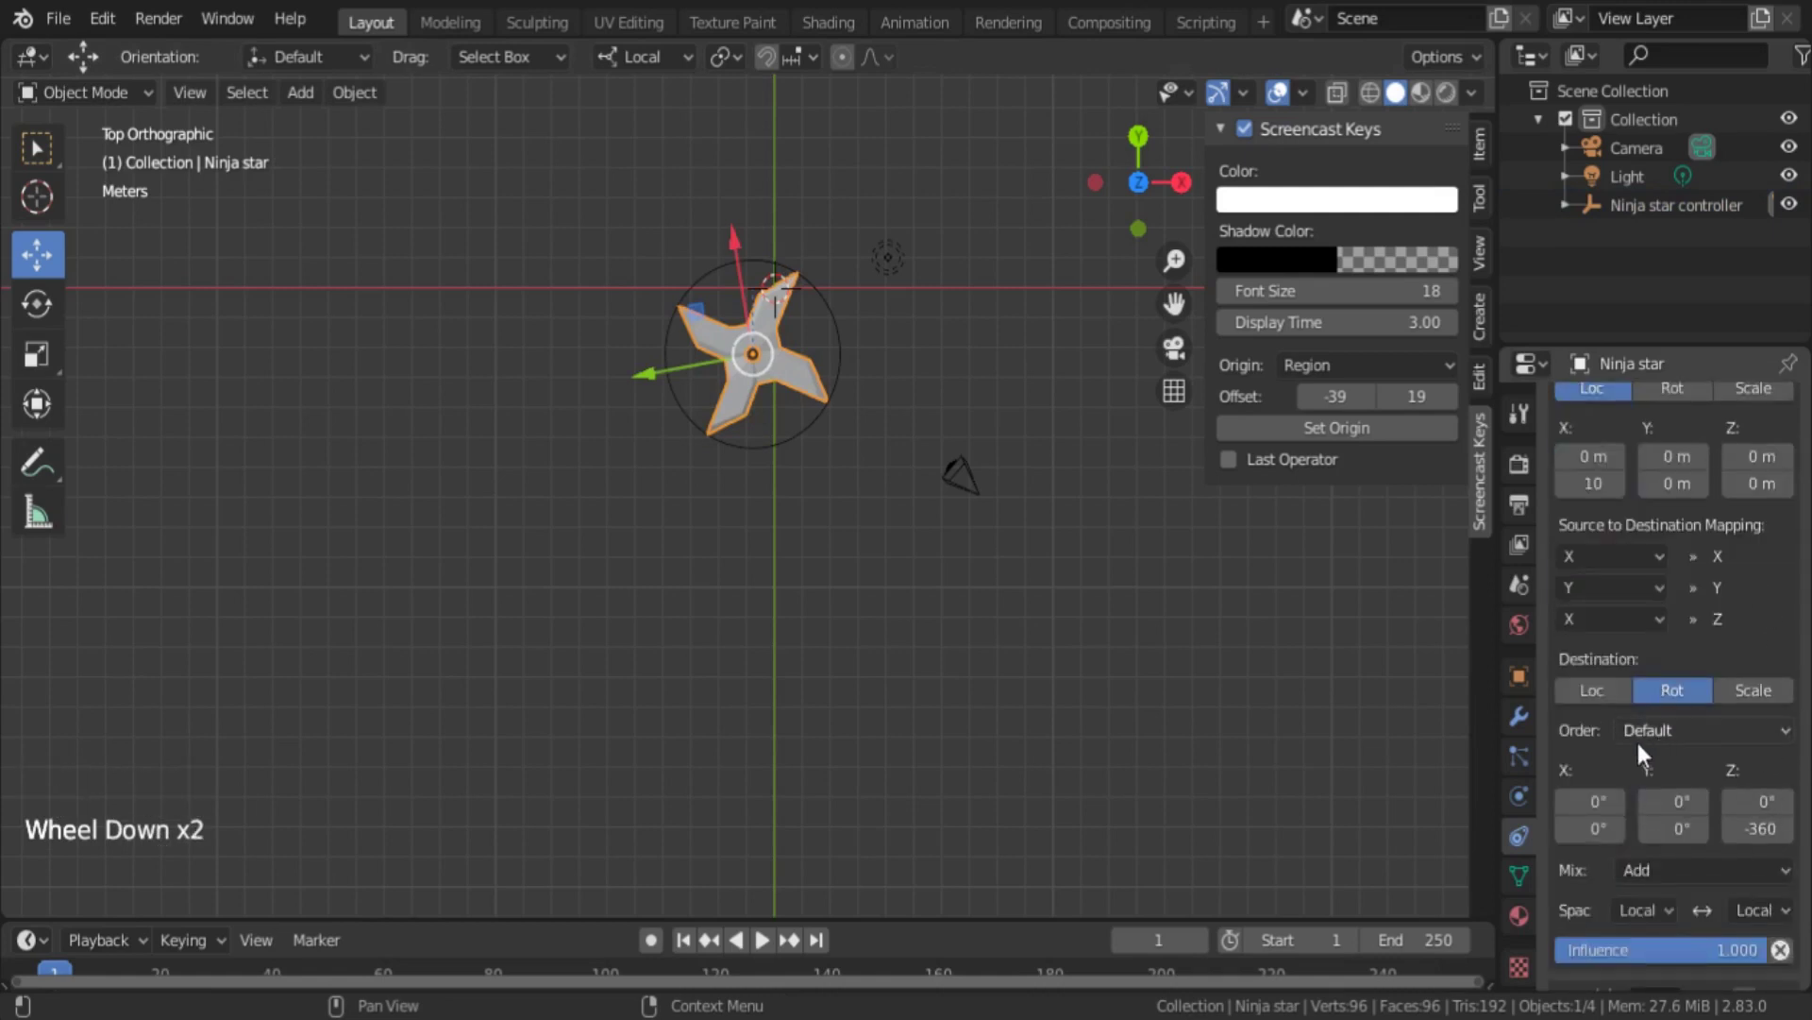
scroll(up, 3)
right_click(859, 345)
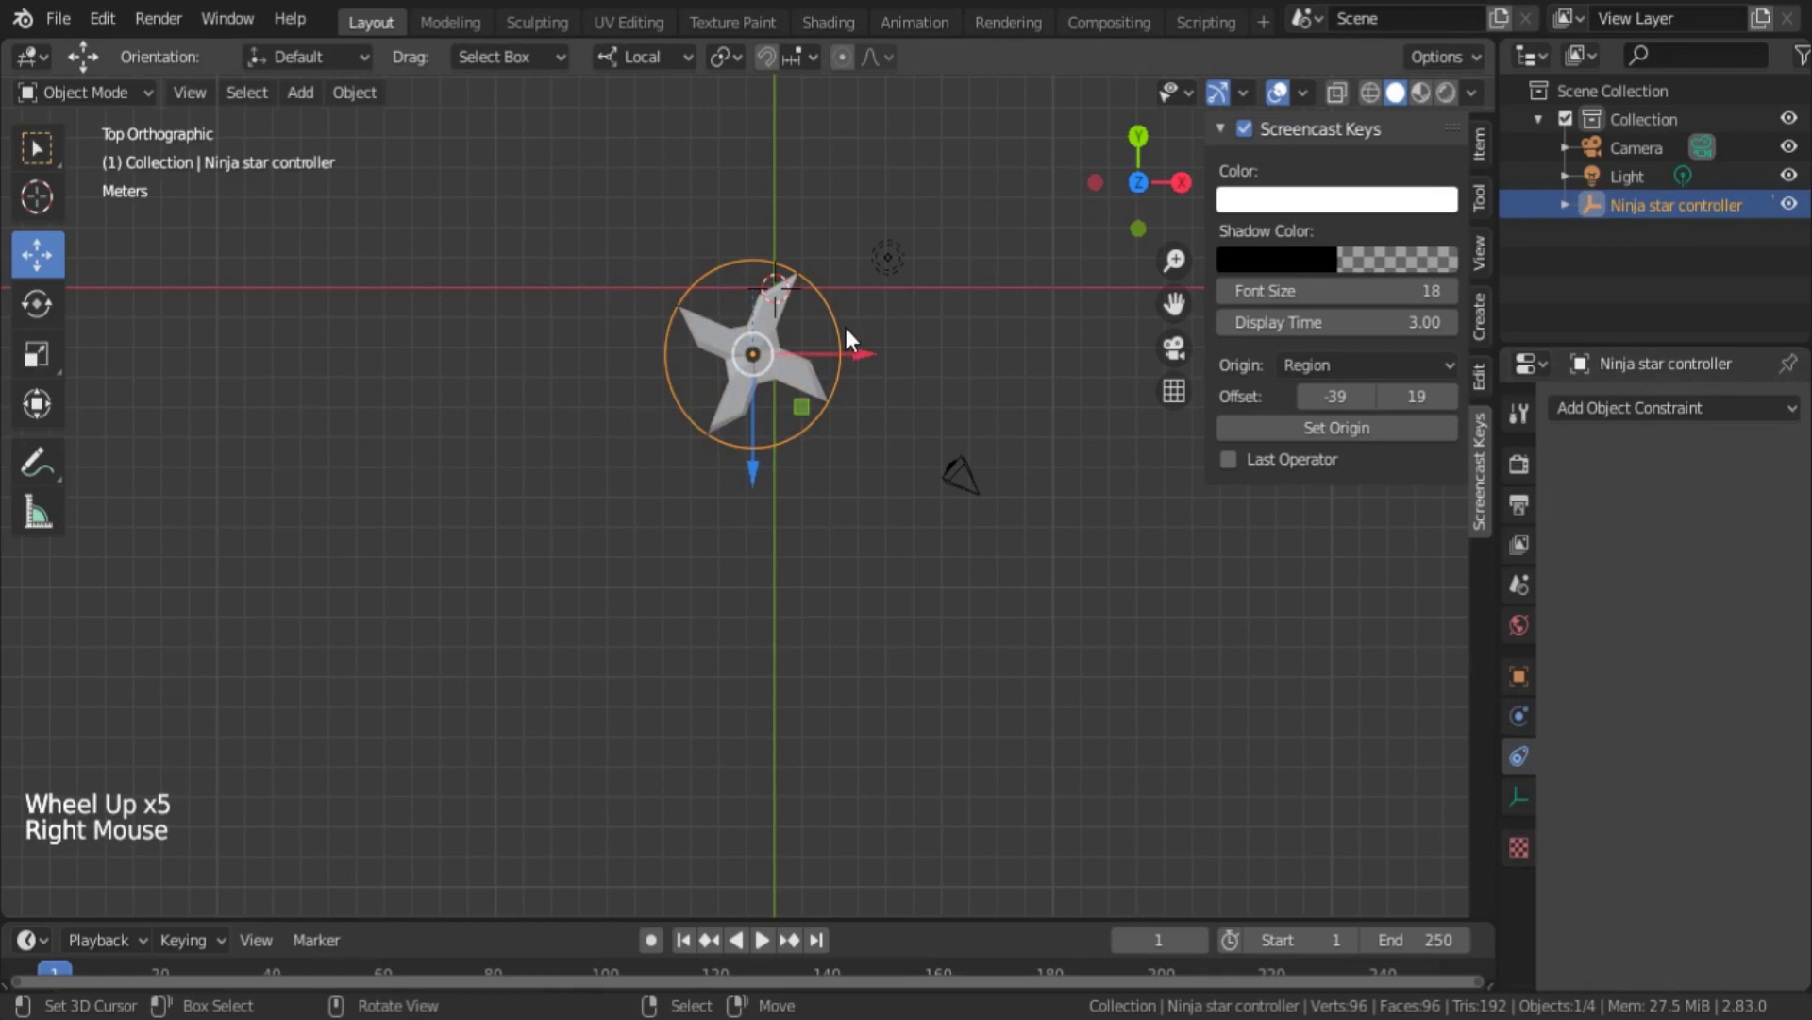
key(g)
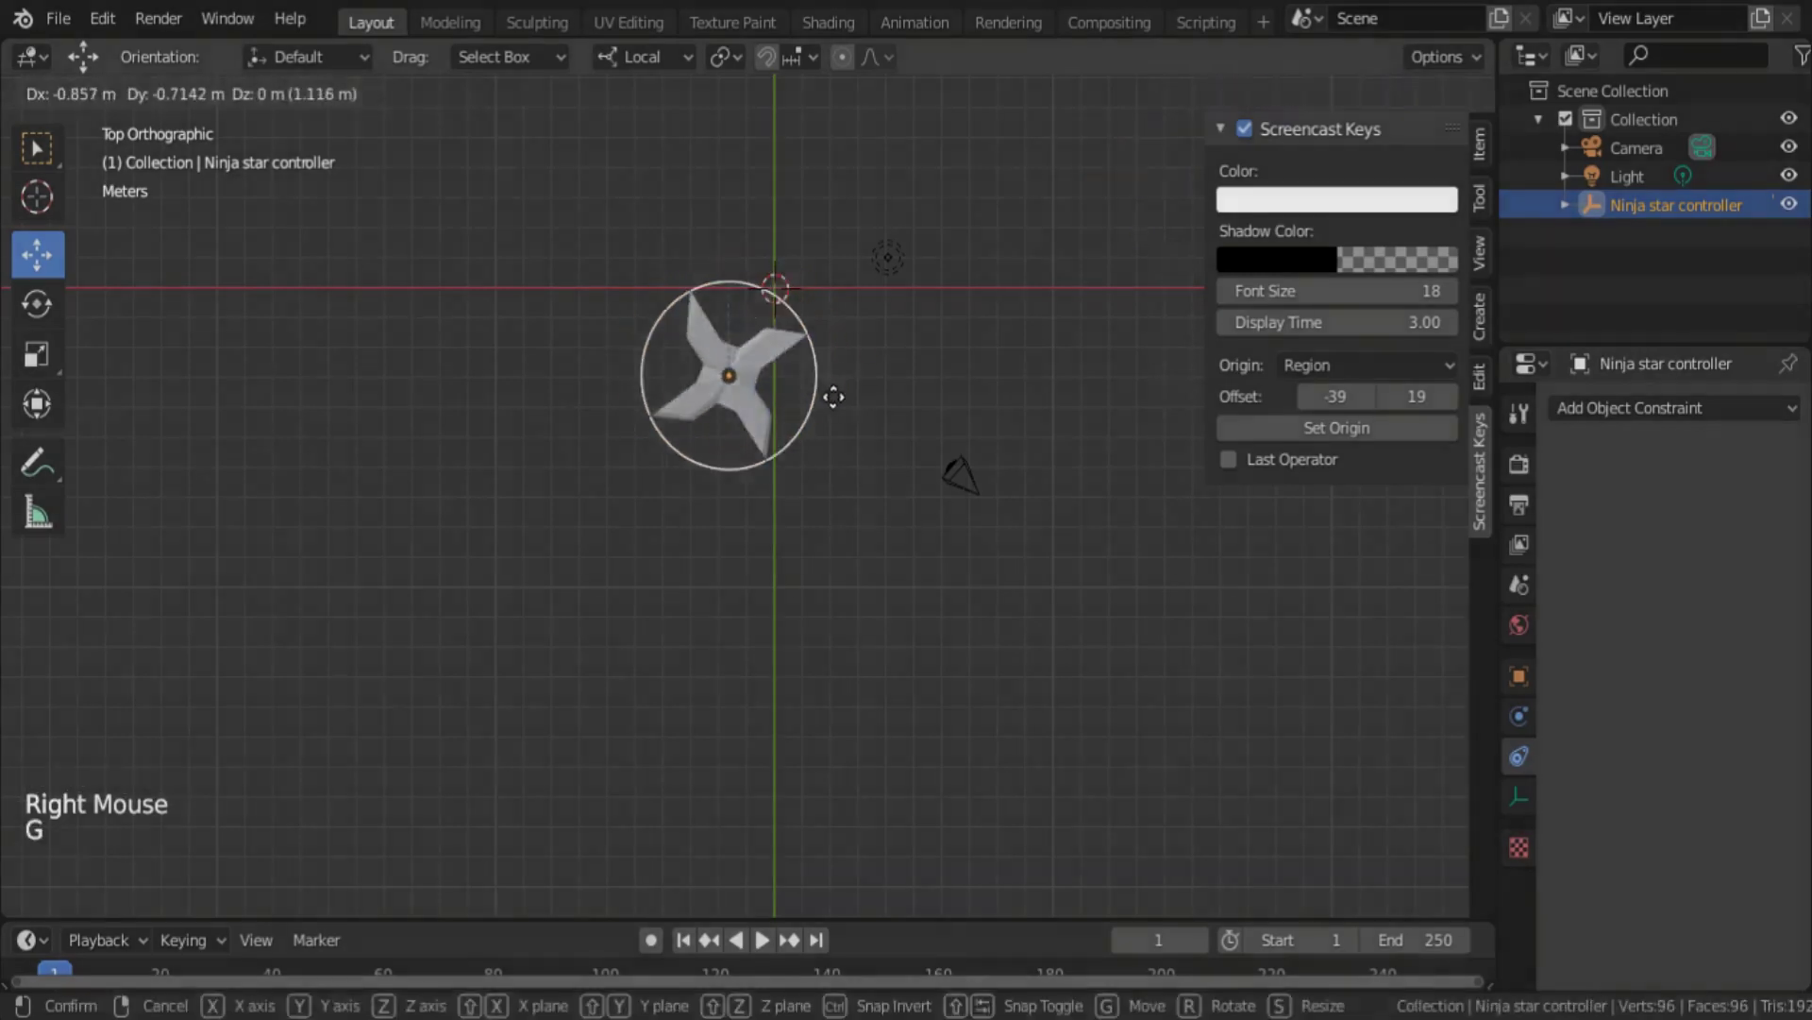